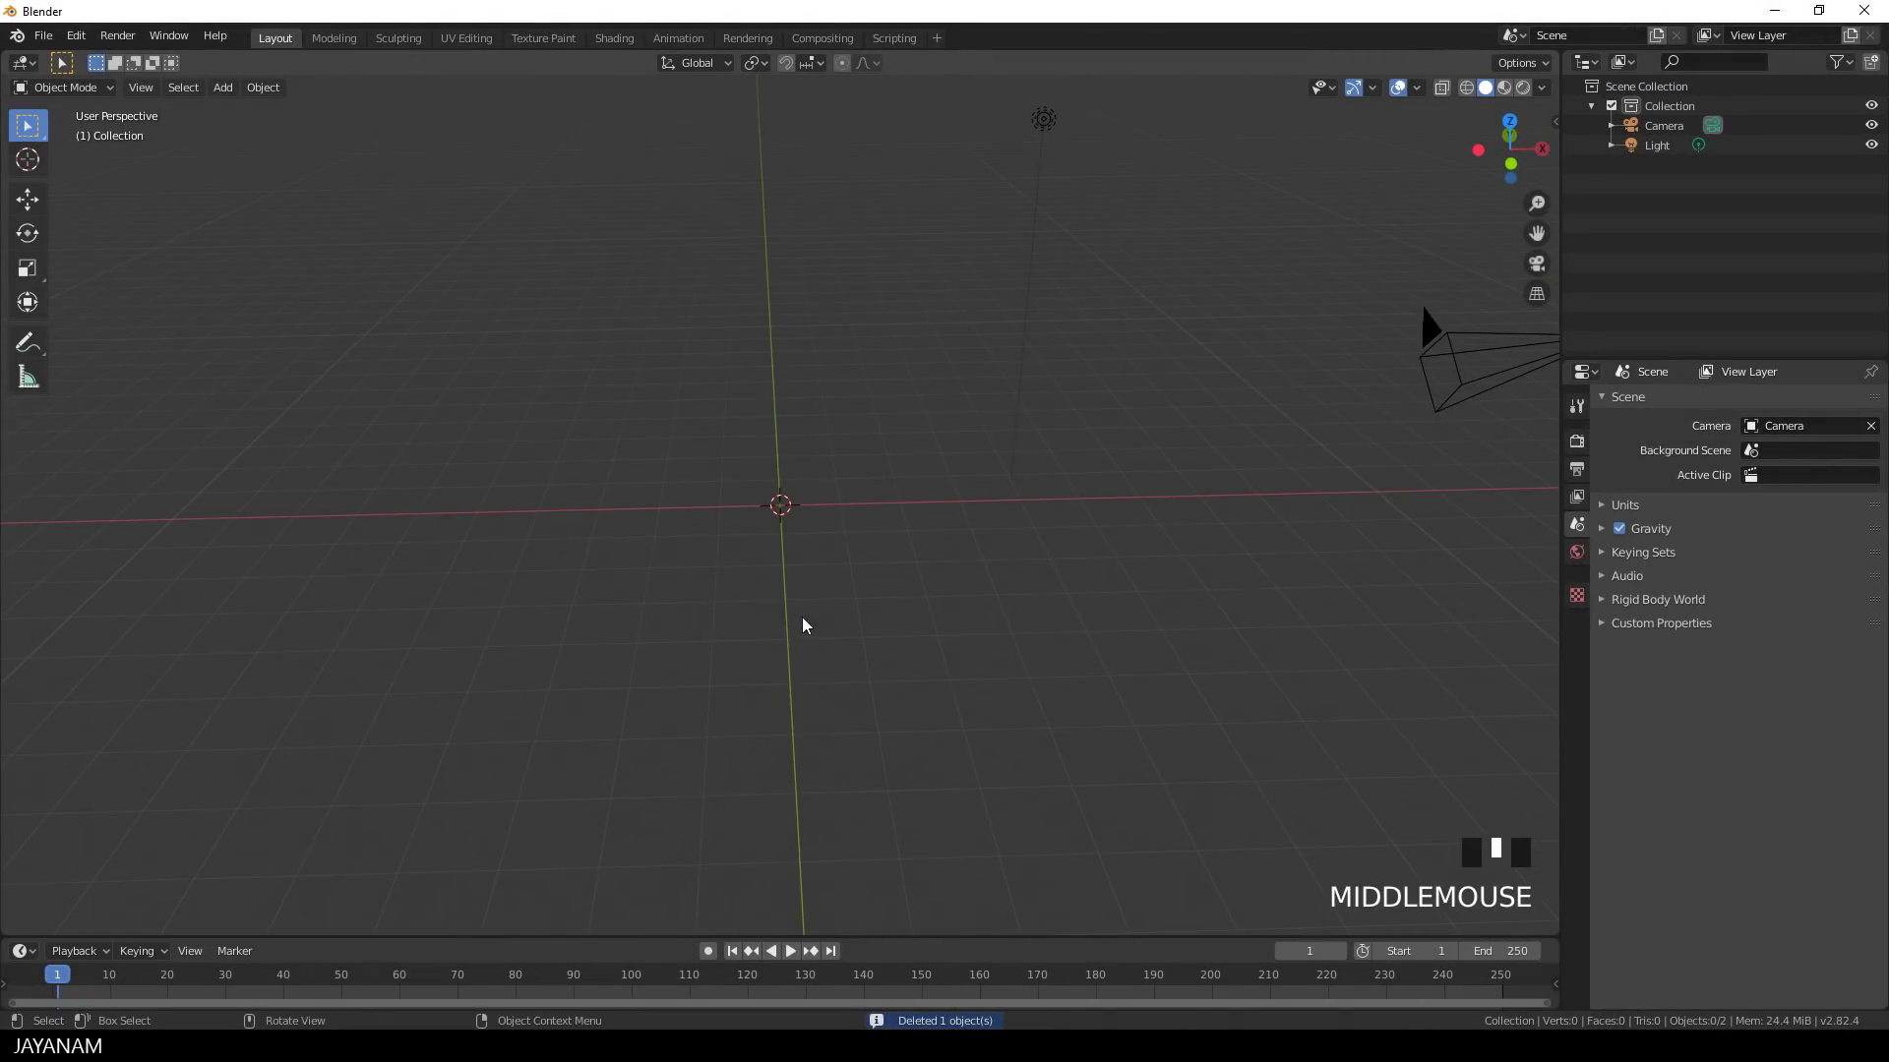
- Add a UV sphere at the origin and rotate its mesh 90° around Y in Edit Mode
{"action": "key", "text": "shift+a"}
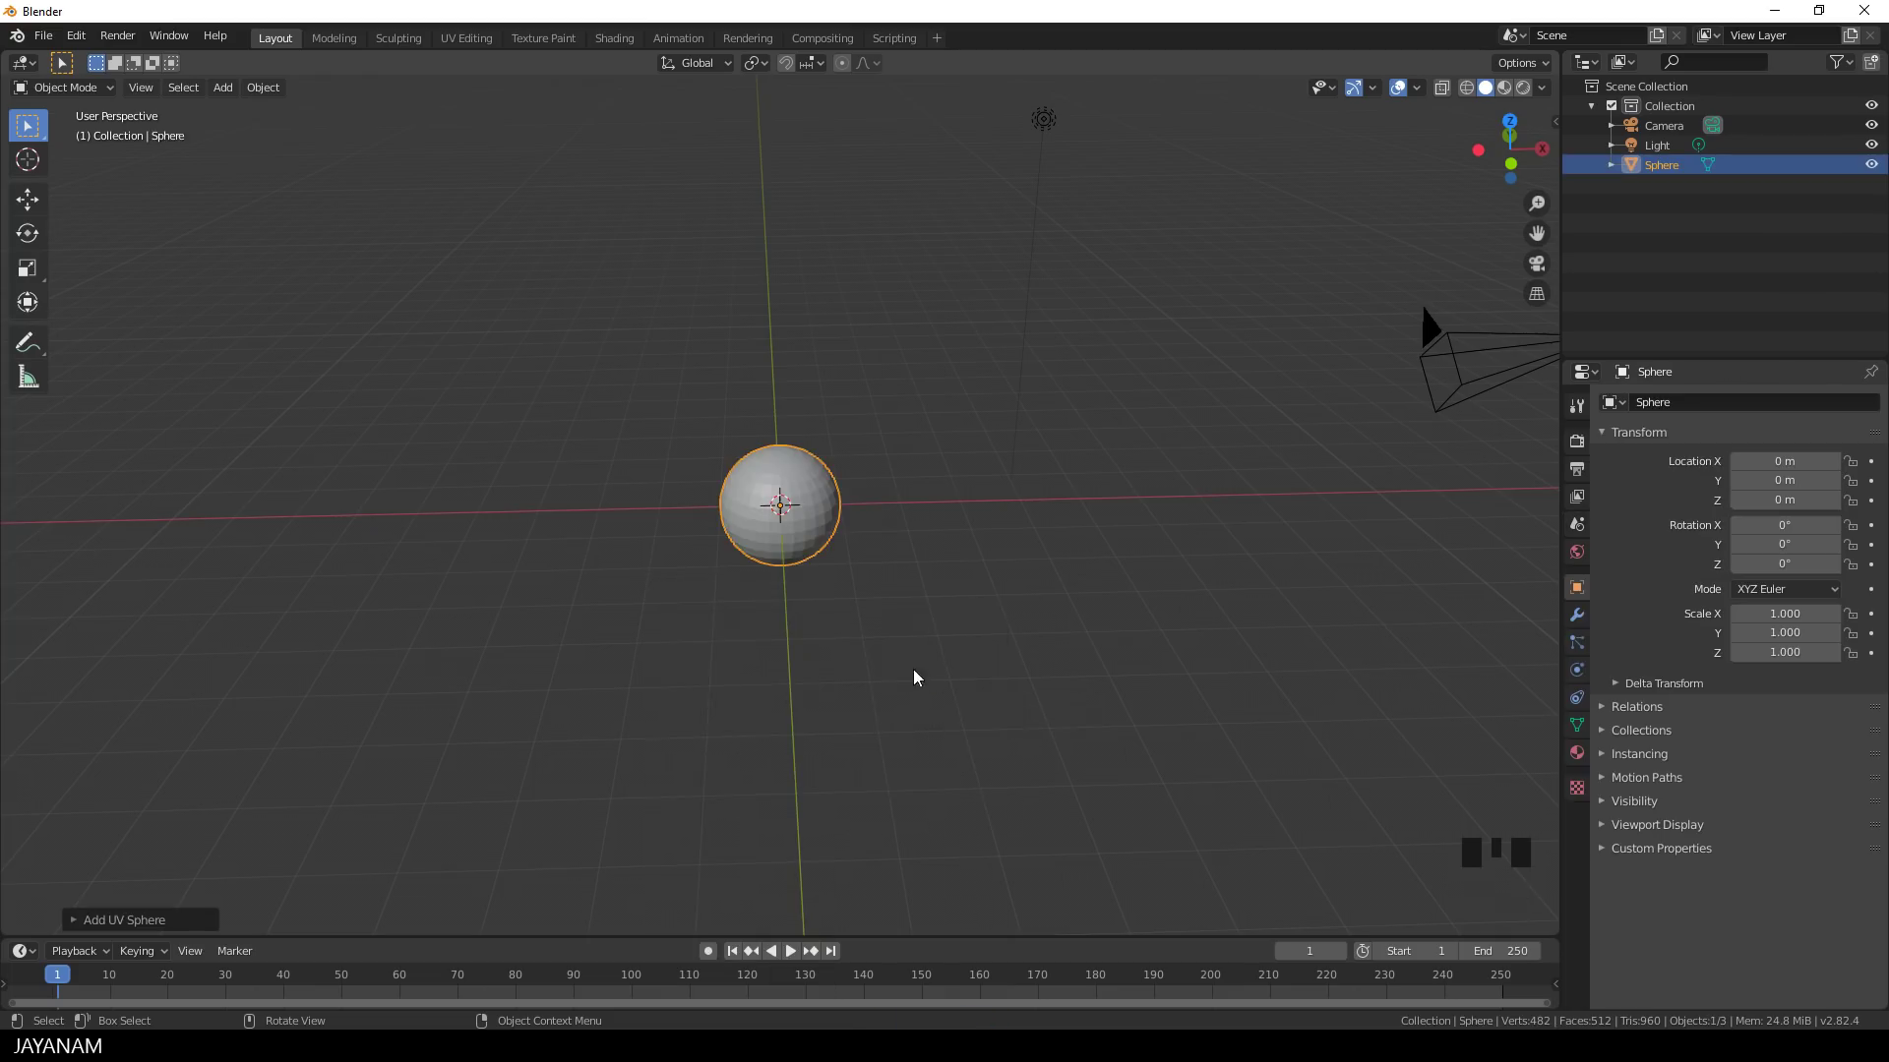
{"action": "key", "text": "Tab"}
{"action": "key", "text": "r"}
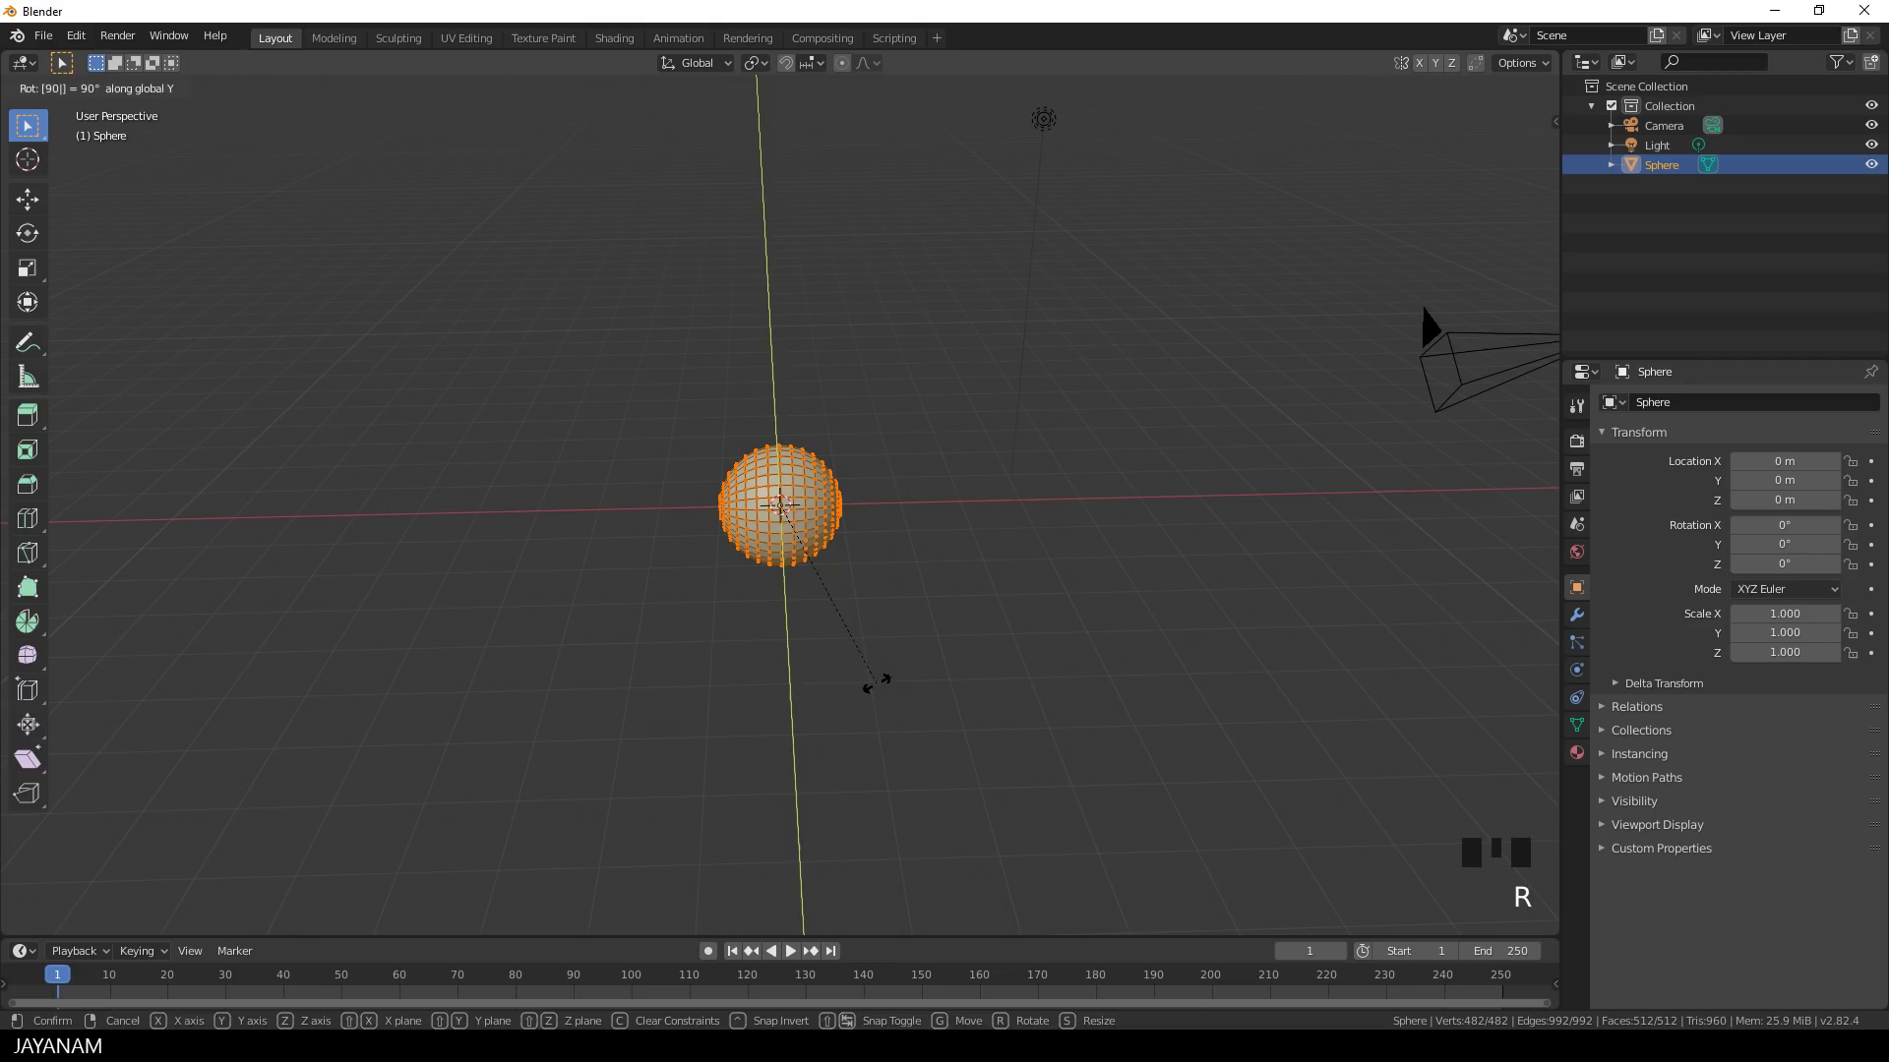
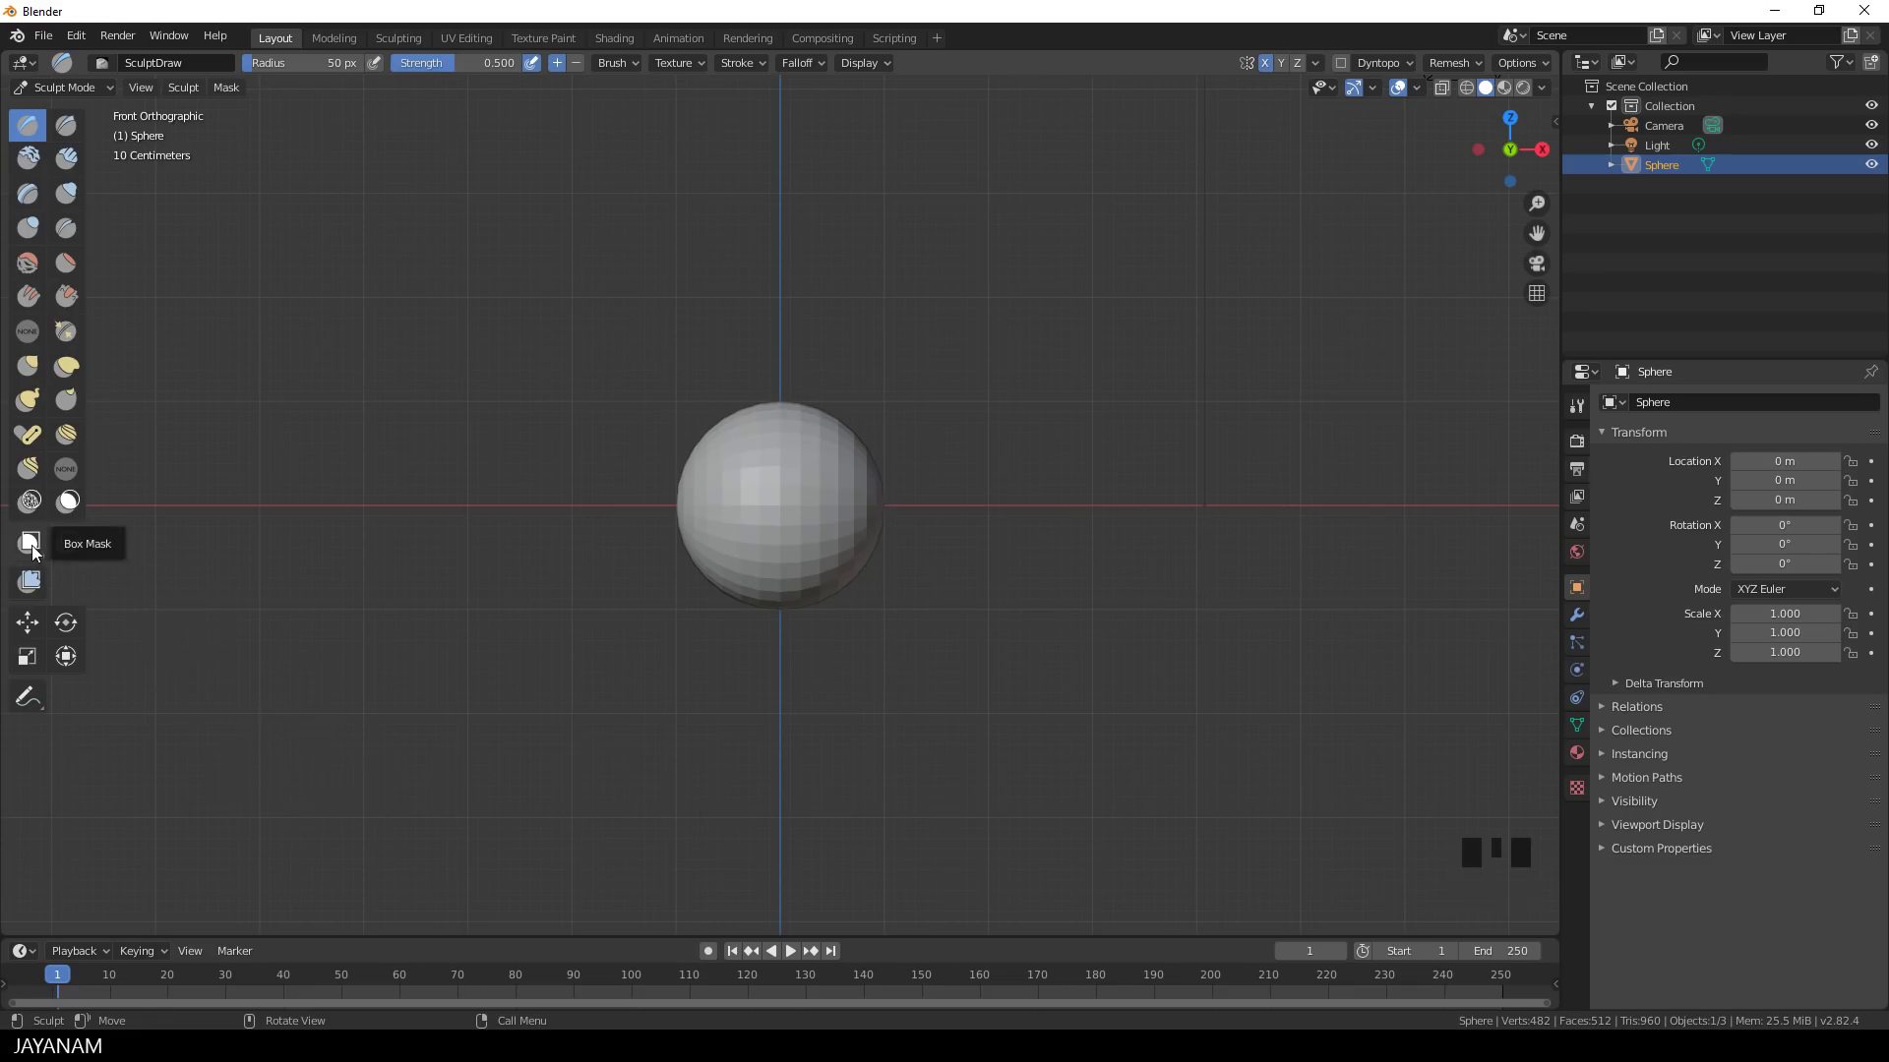
- Box-mask both sides of the sphere with X mirror, leaving a thin unmasked middle band
{"action": "left_click", "coordinate": [37, 552]}
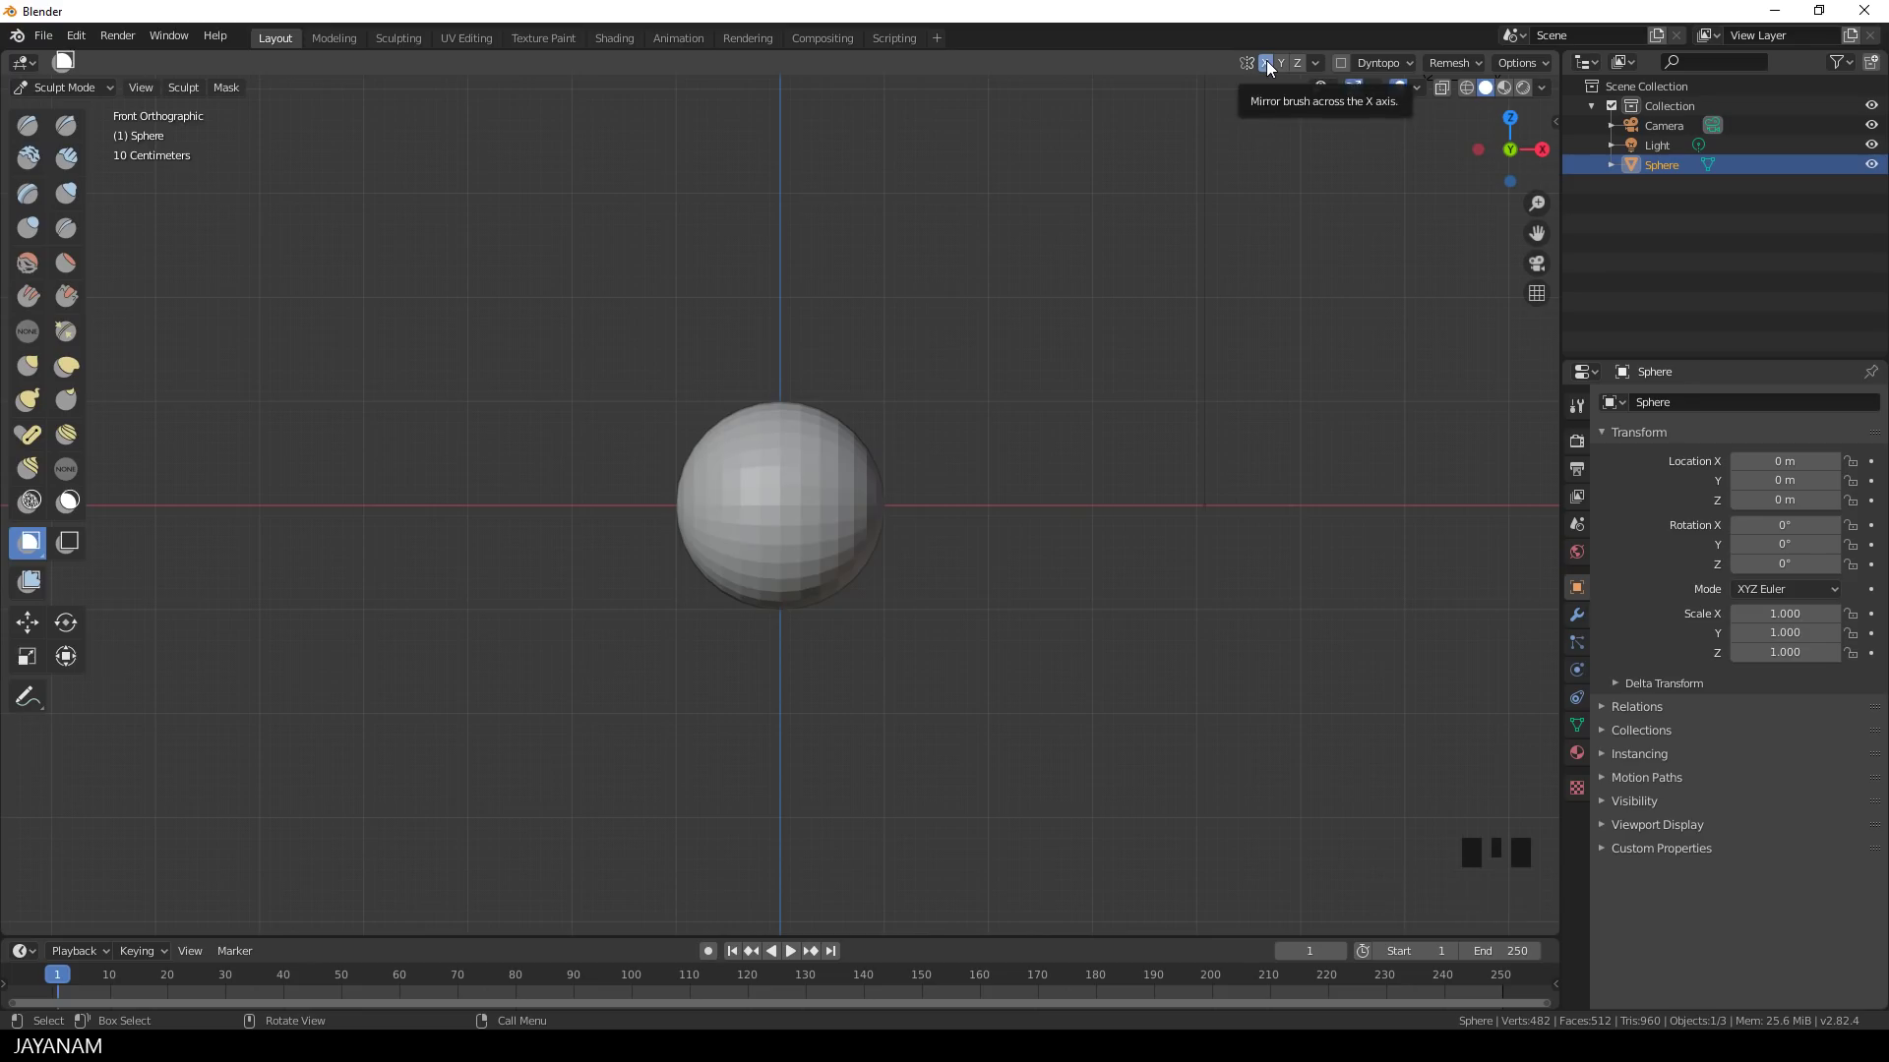
{"action": "left_click", "coordinate": [585, 250]}
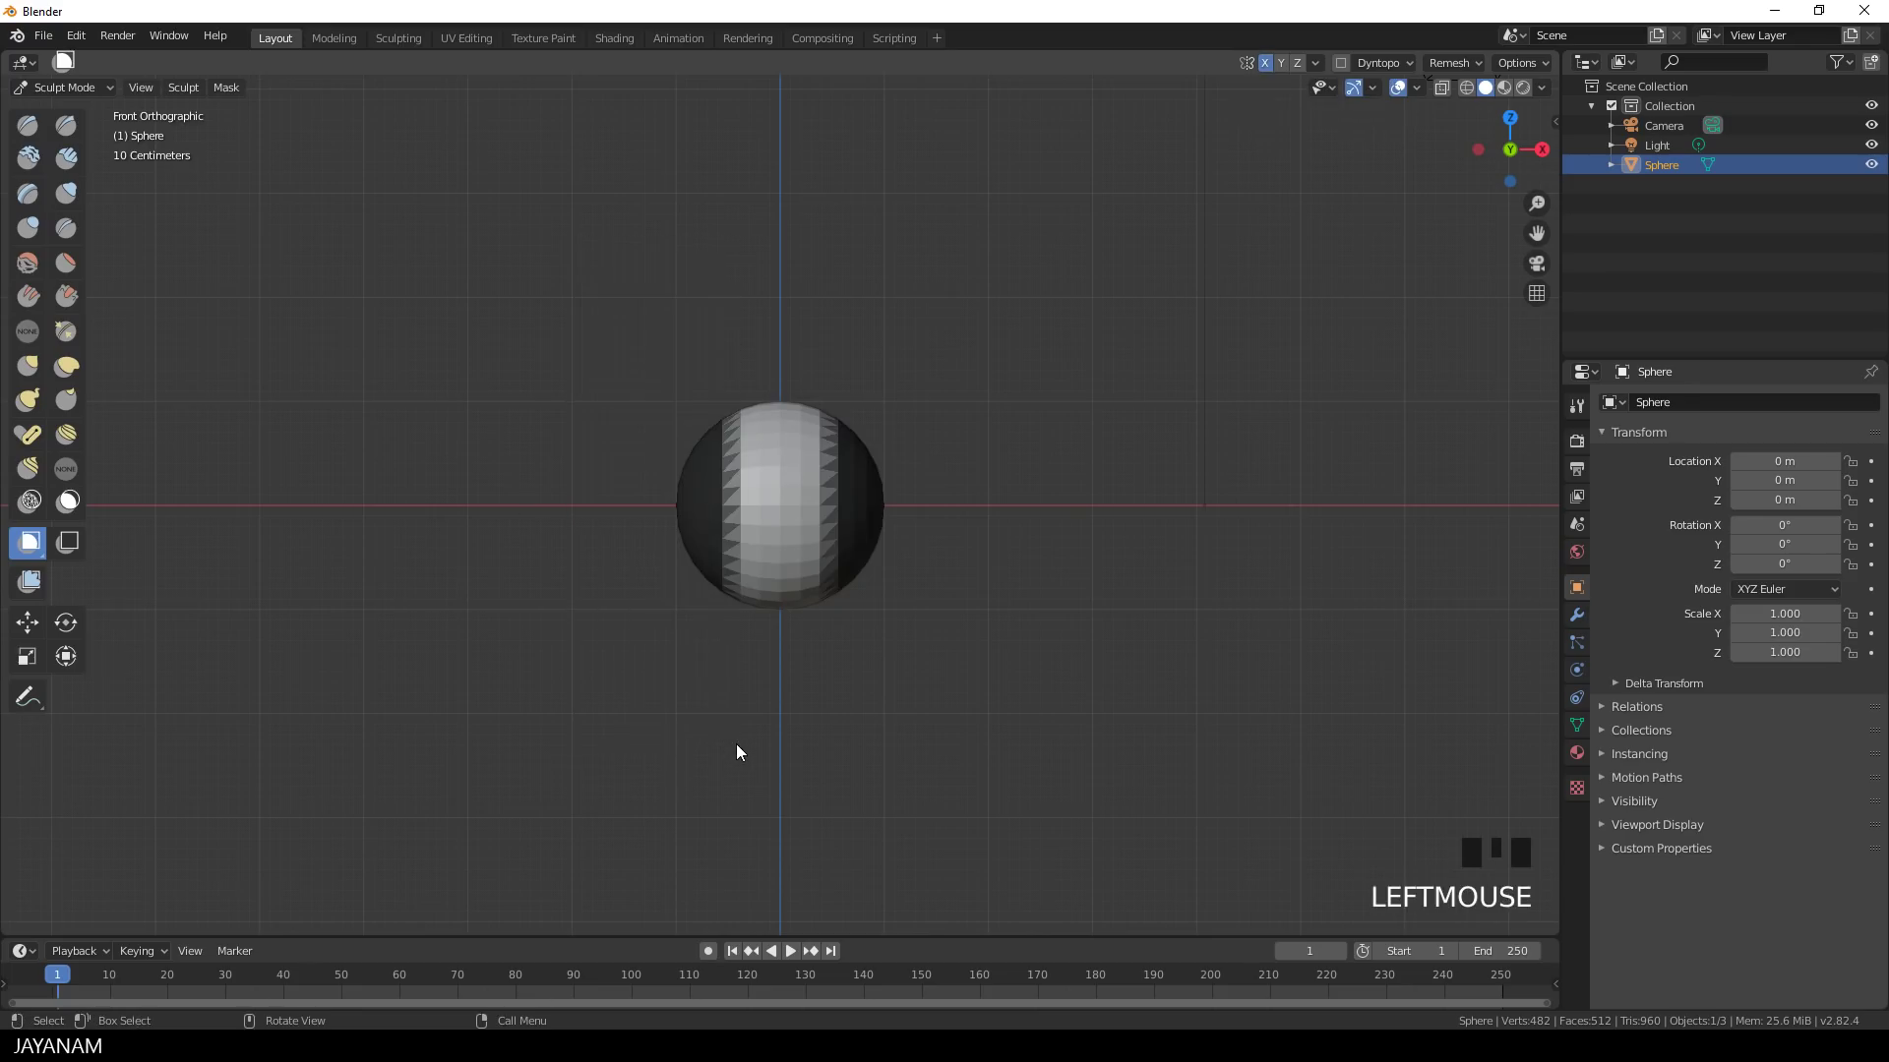
{"action": "left_click", "coordinate": [594, 264]}
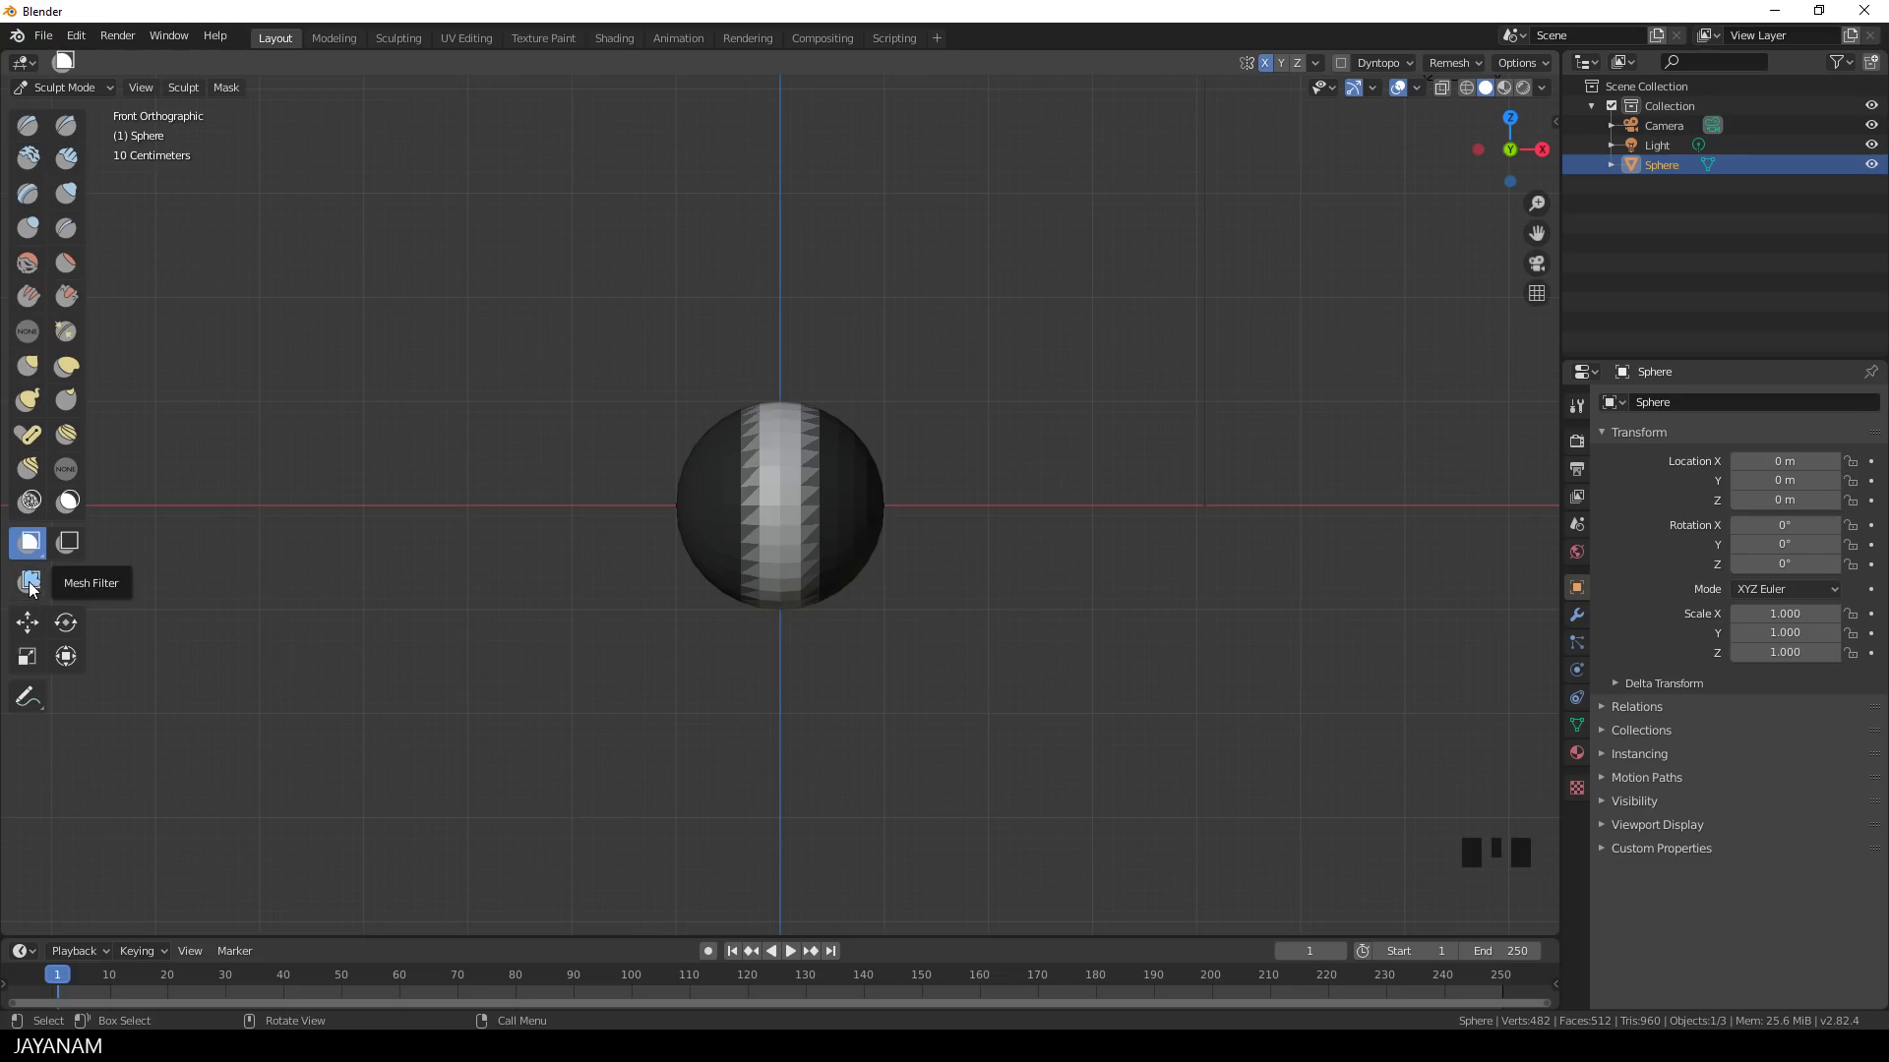
- Run Mesh Filter Inflate then Scale on the unmasked middle band to pinch in a waist
{"action": "left_click", "coordinate": [36, 583]}
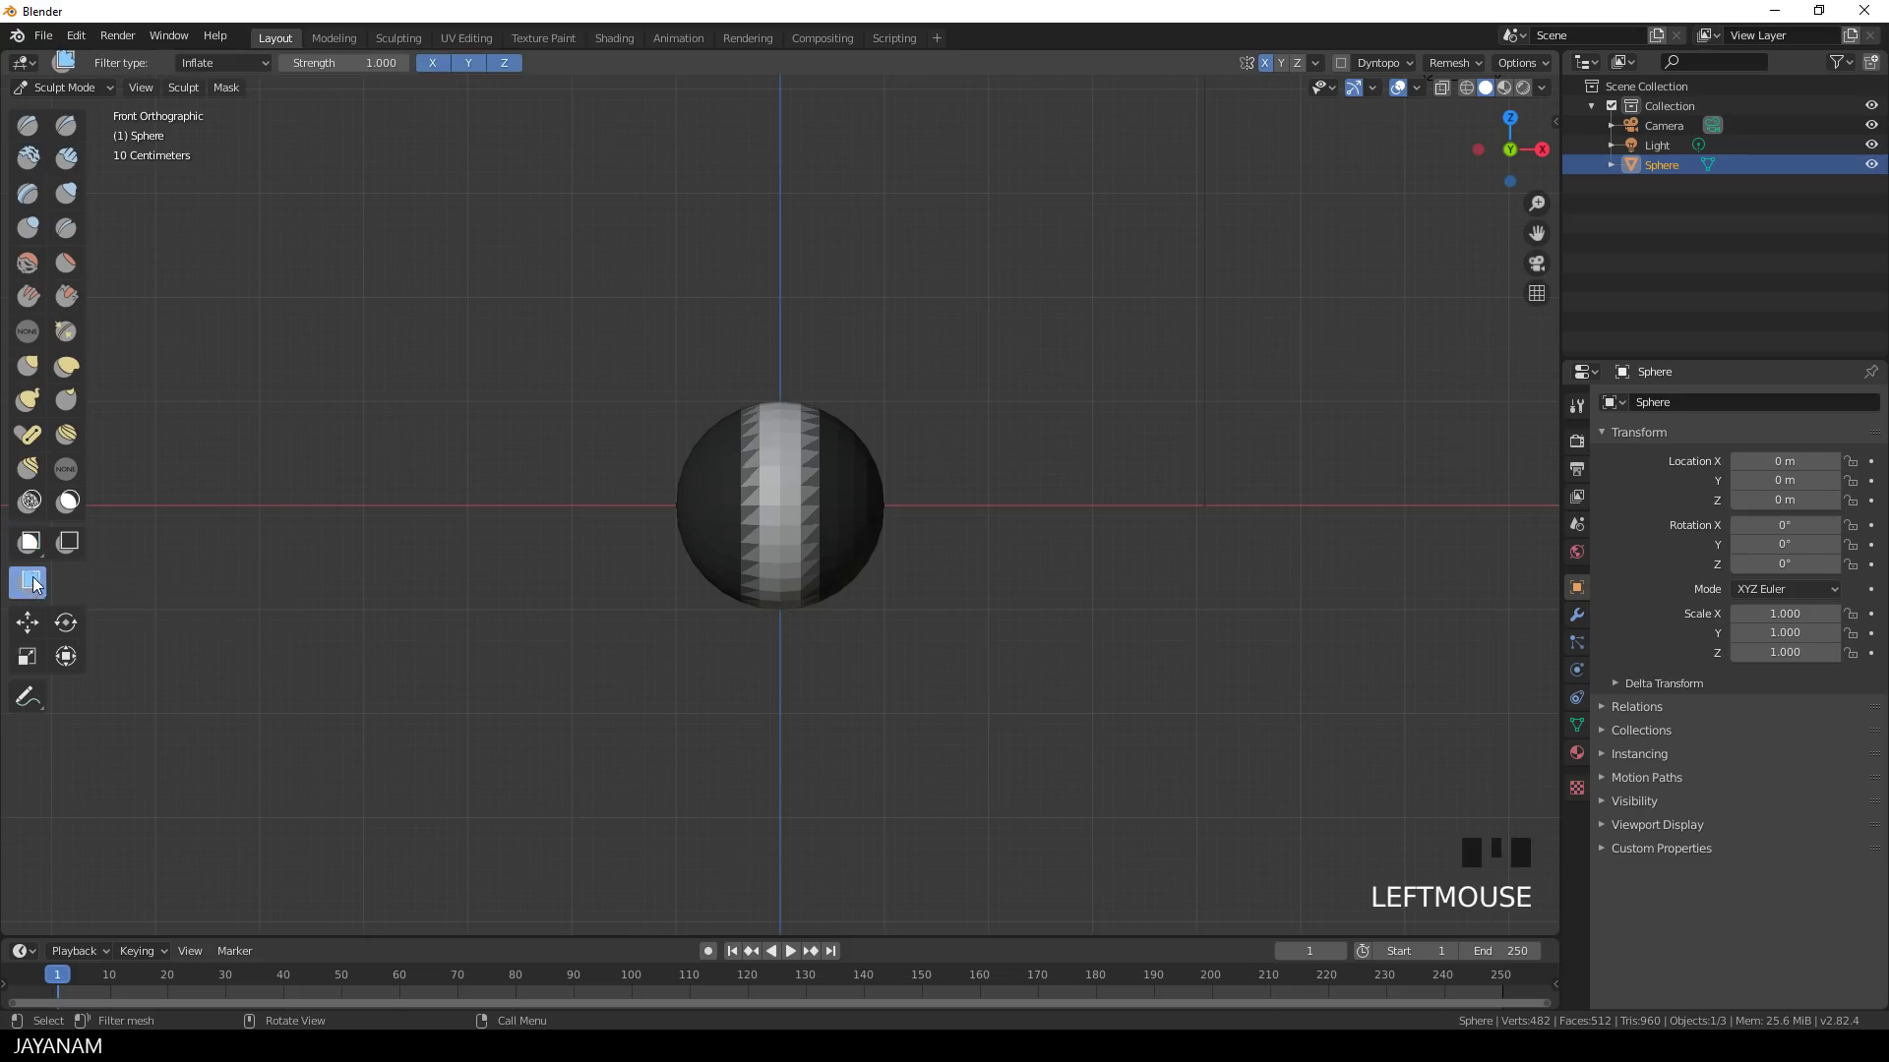
{"action": "left_click_drag", "start_coordinate": [241, 76], "coordinate": [946, 445]}
{"action": "left_click_drag", "start_coordinate": [940, 456], "coordinate": [608, 540]}
{"action": "left_click", "coordinate": [608, 541]}
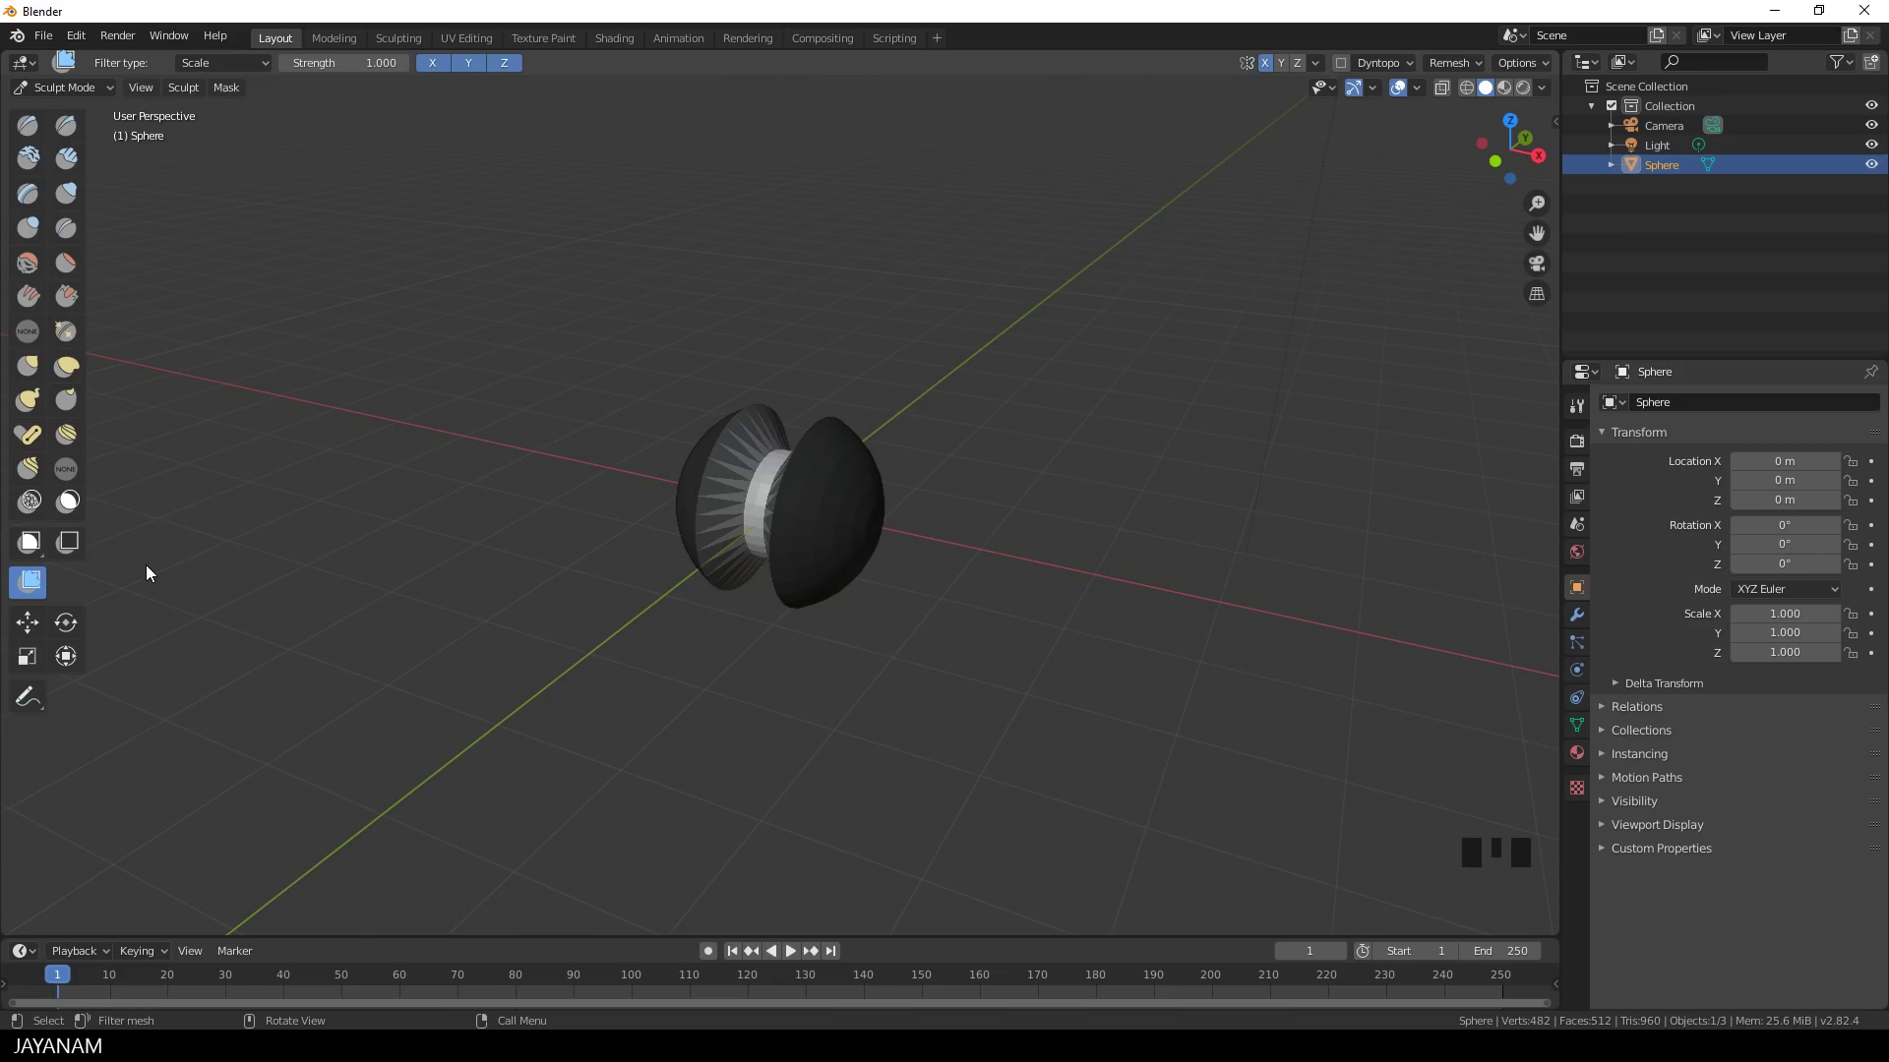
{"action": "left_click_drag", "start_coordinate": [562, 640], "coordinate": [598, 633]}
{"action": "scroll", "scroll_direction": "up", "scroll_amount": 3}
{"action": "scroll", "scroll_direction": "up", "scroll_amount": 3}
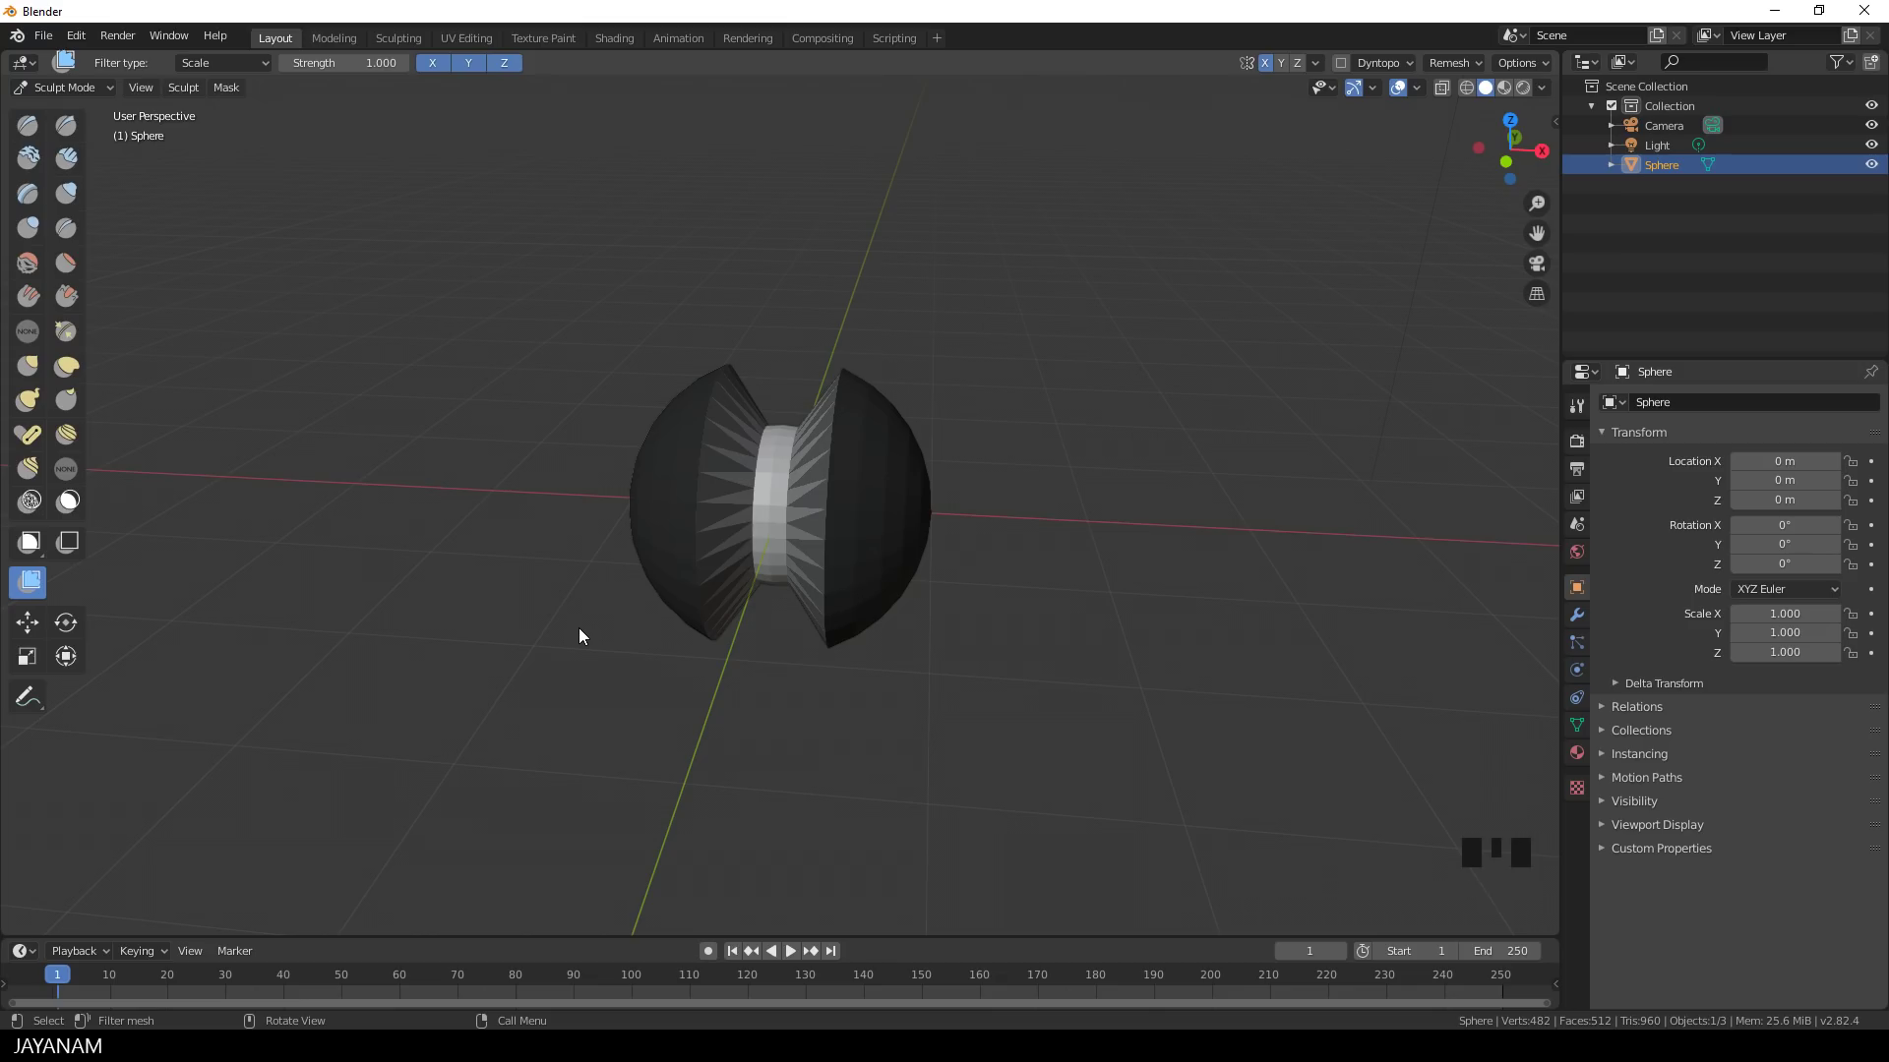
- Relax the stretched waist with the Relax filter and clear the mask (Alt+M)
{"action": "left_click_drag", "start_coordinate": [224, 65], "coordinate": [549, 566]}
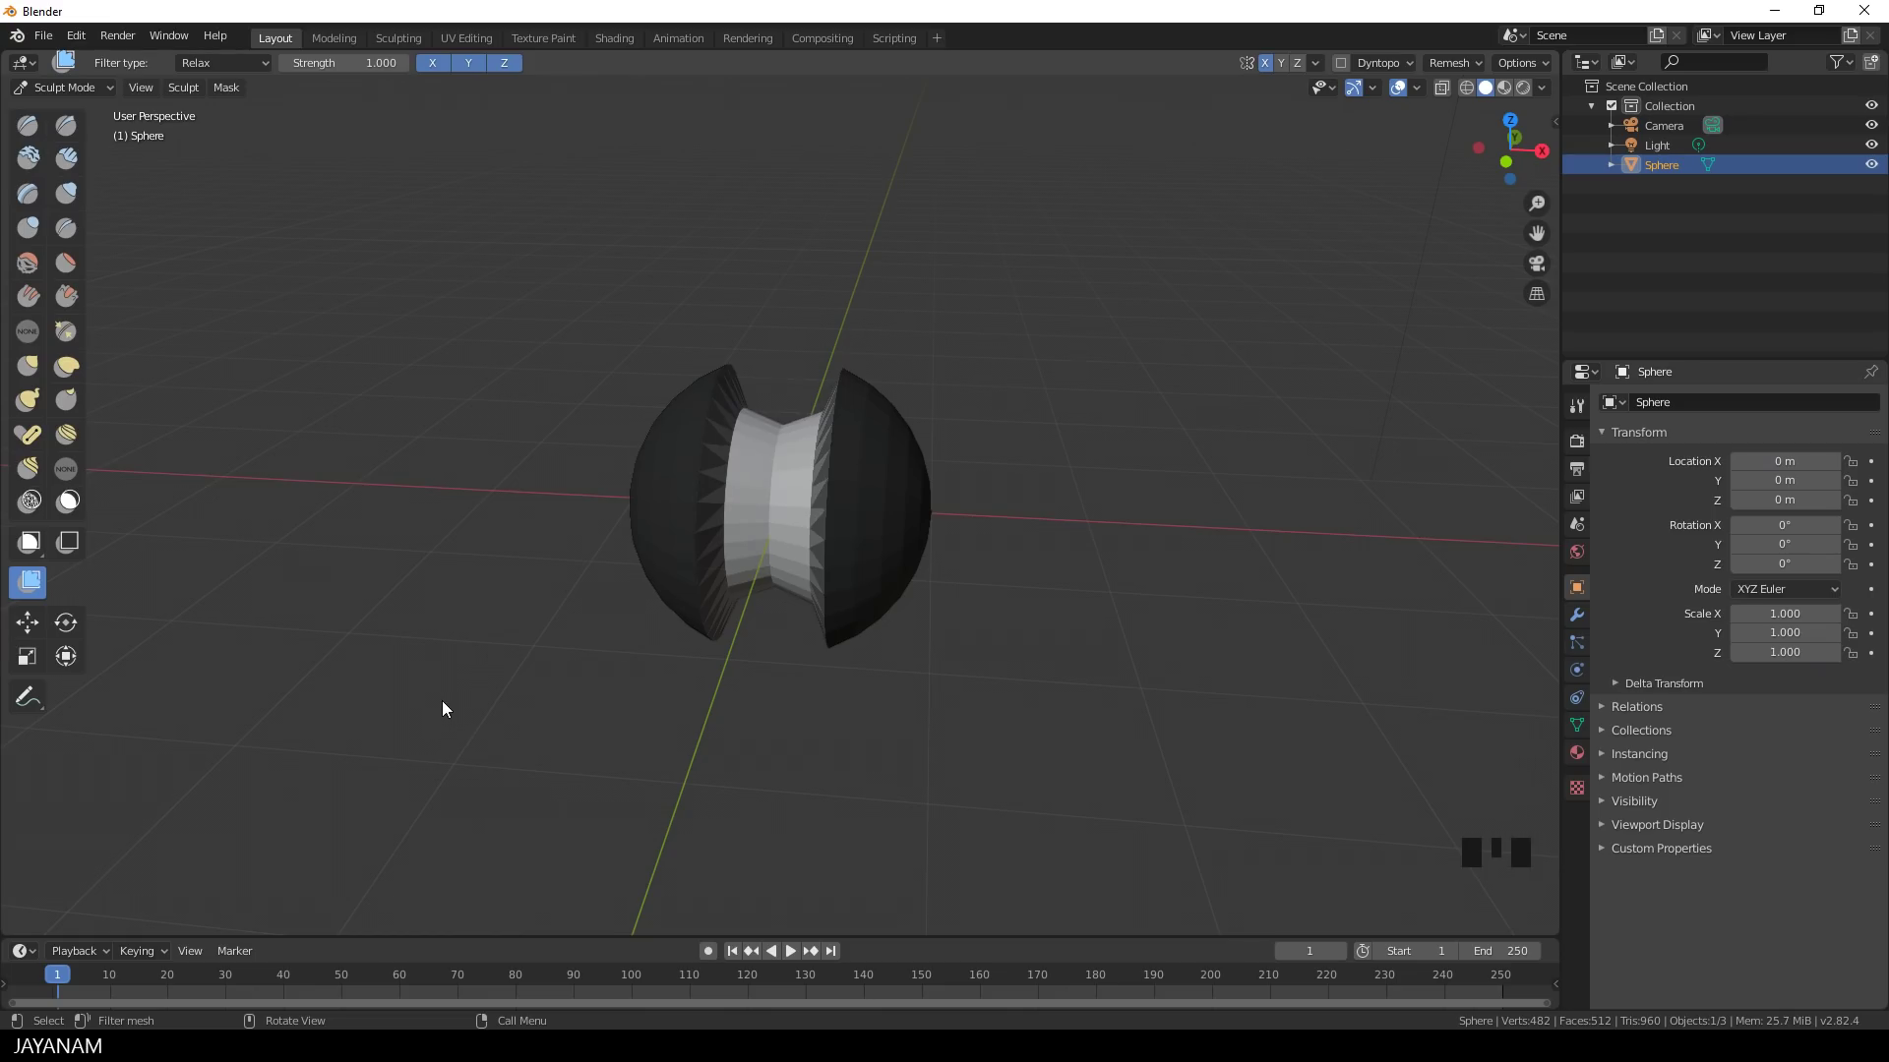
{"action": "key", "text": "alt+m"}
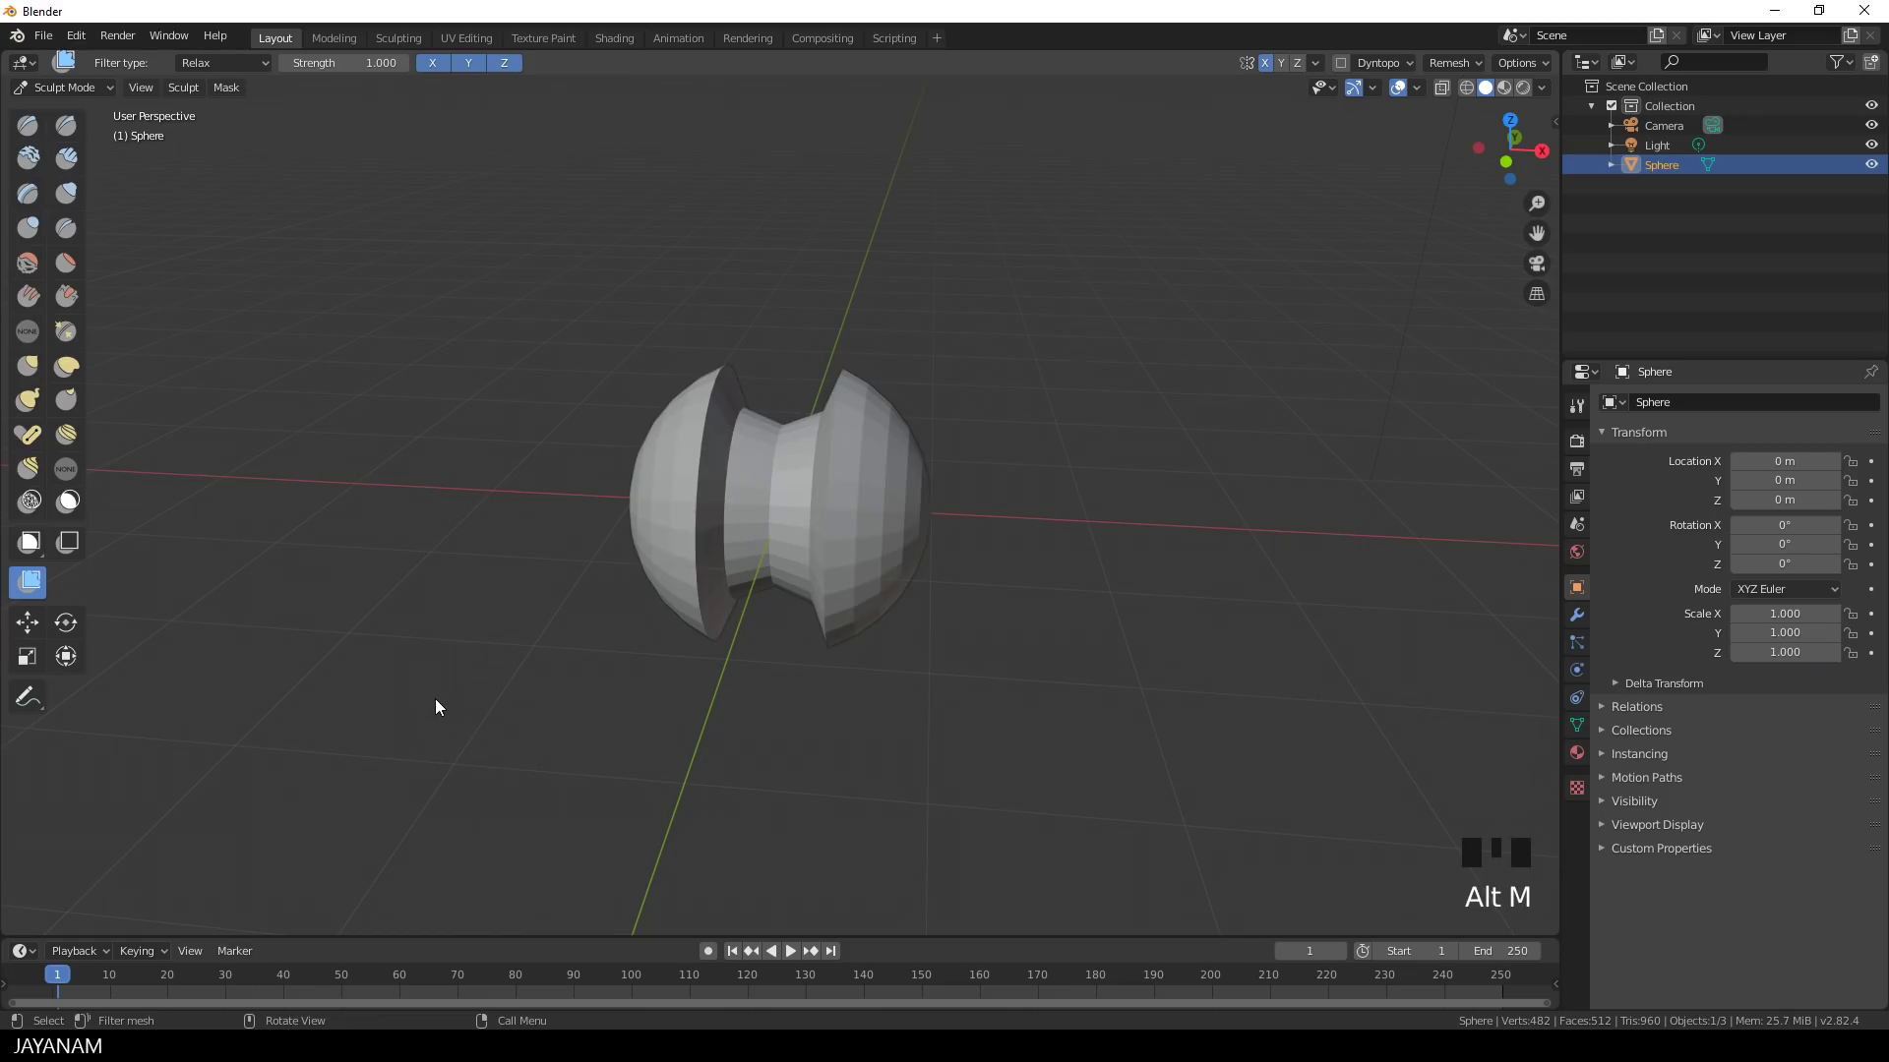
{"action": "left_click_drag", "start_coordinate": [518, 697], "coordinate": [873, 738]}
- Bevel the waist edge loop with 2 segments in Edit Mode, return to Sculpt Mode and start saving
{"action": "key", "text": "Tab"}
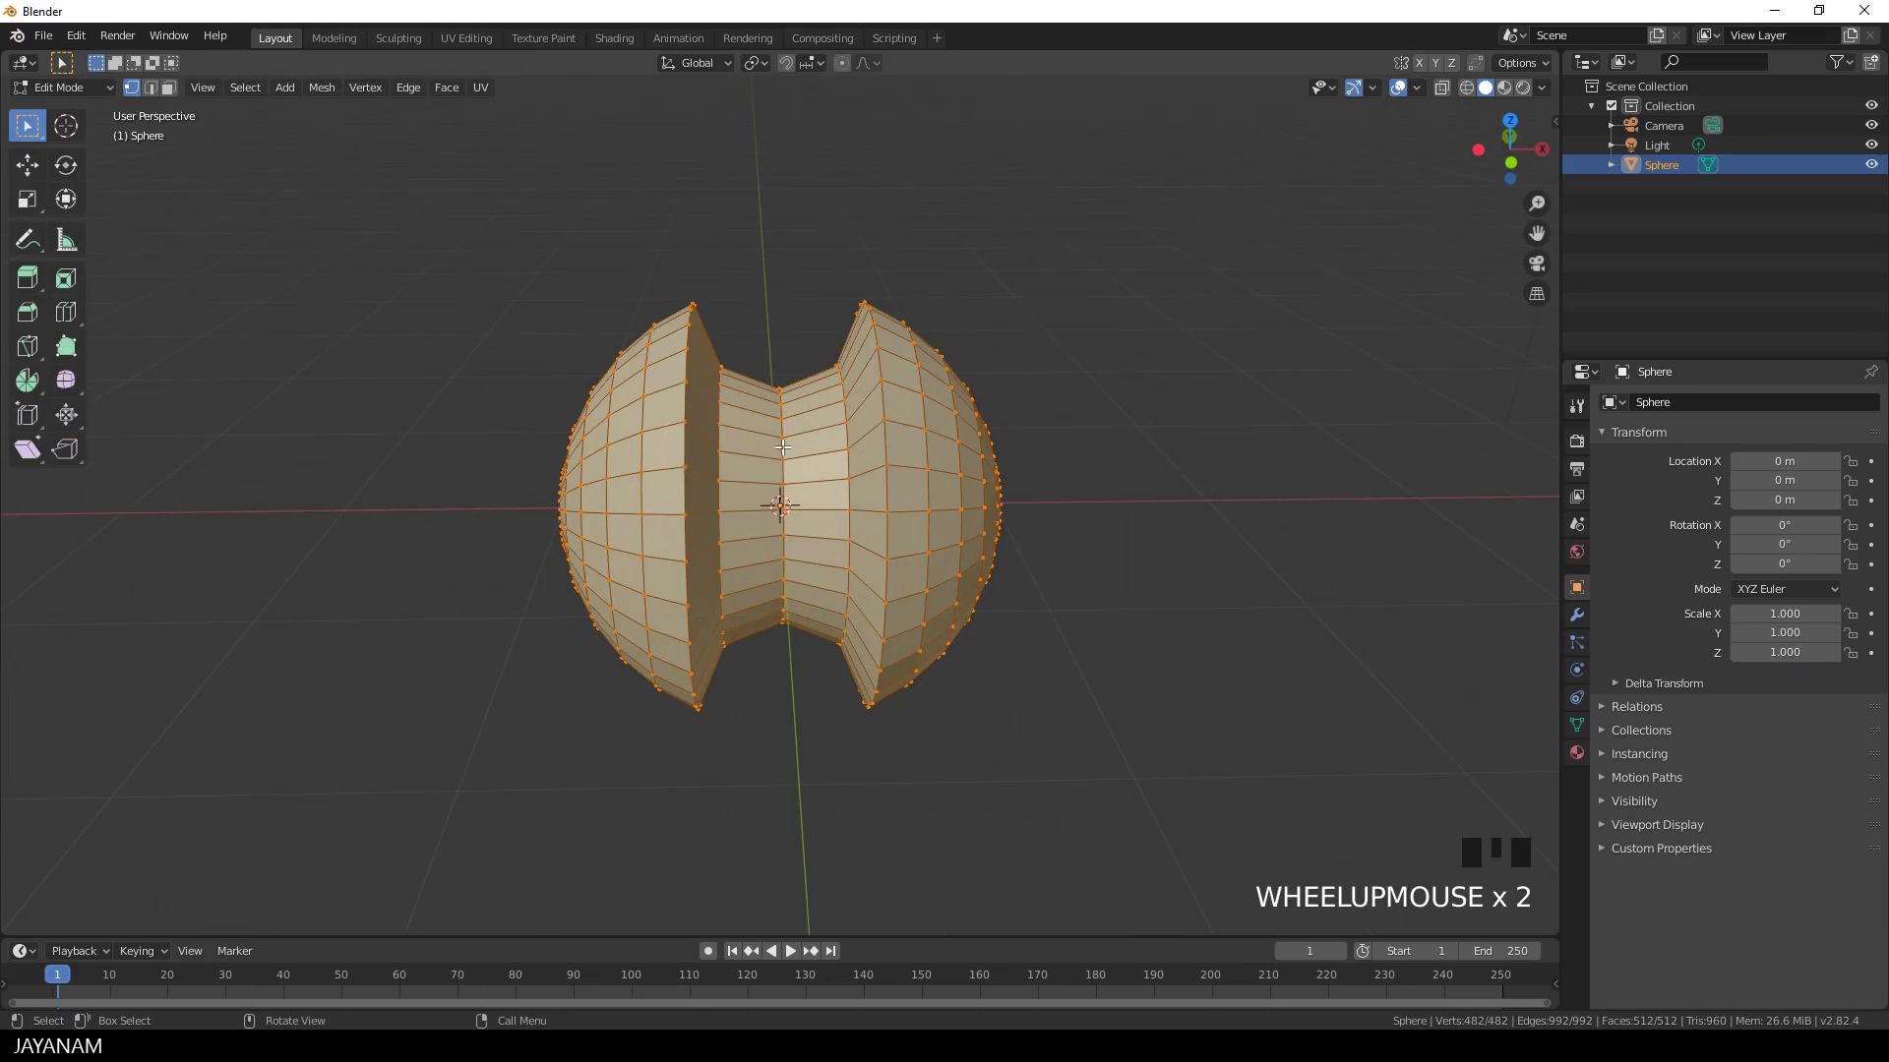
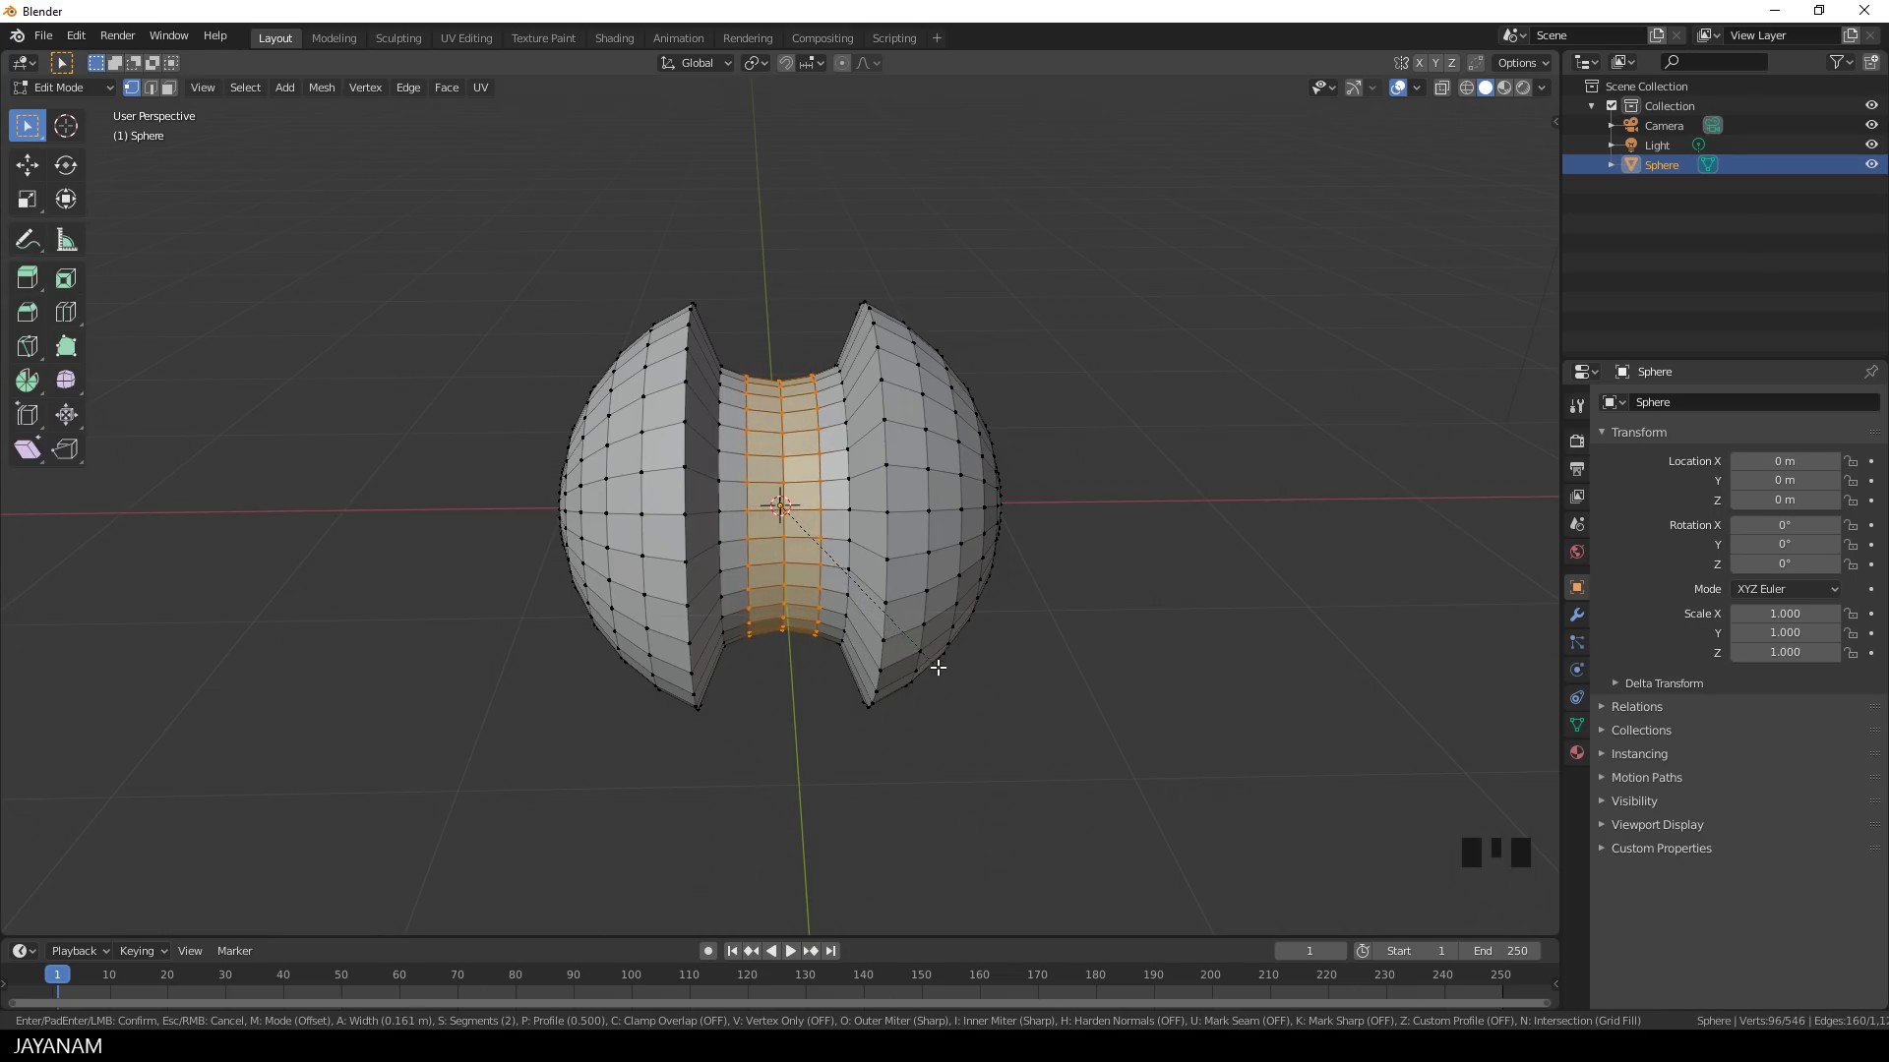
{"action": "key", "text": "Tab"}
{"action": "scroll", "scroll_direction": "down", "scroll_amount": 3}
{"action": "left_click_drag", "start_coordinate": [690, 687], "coordinate": [601, 690]}
{"action": "key", "text": "ctrl+s"}
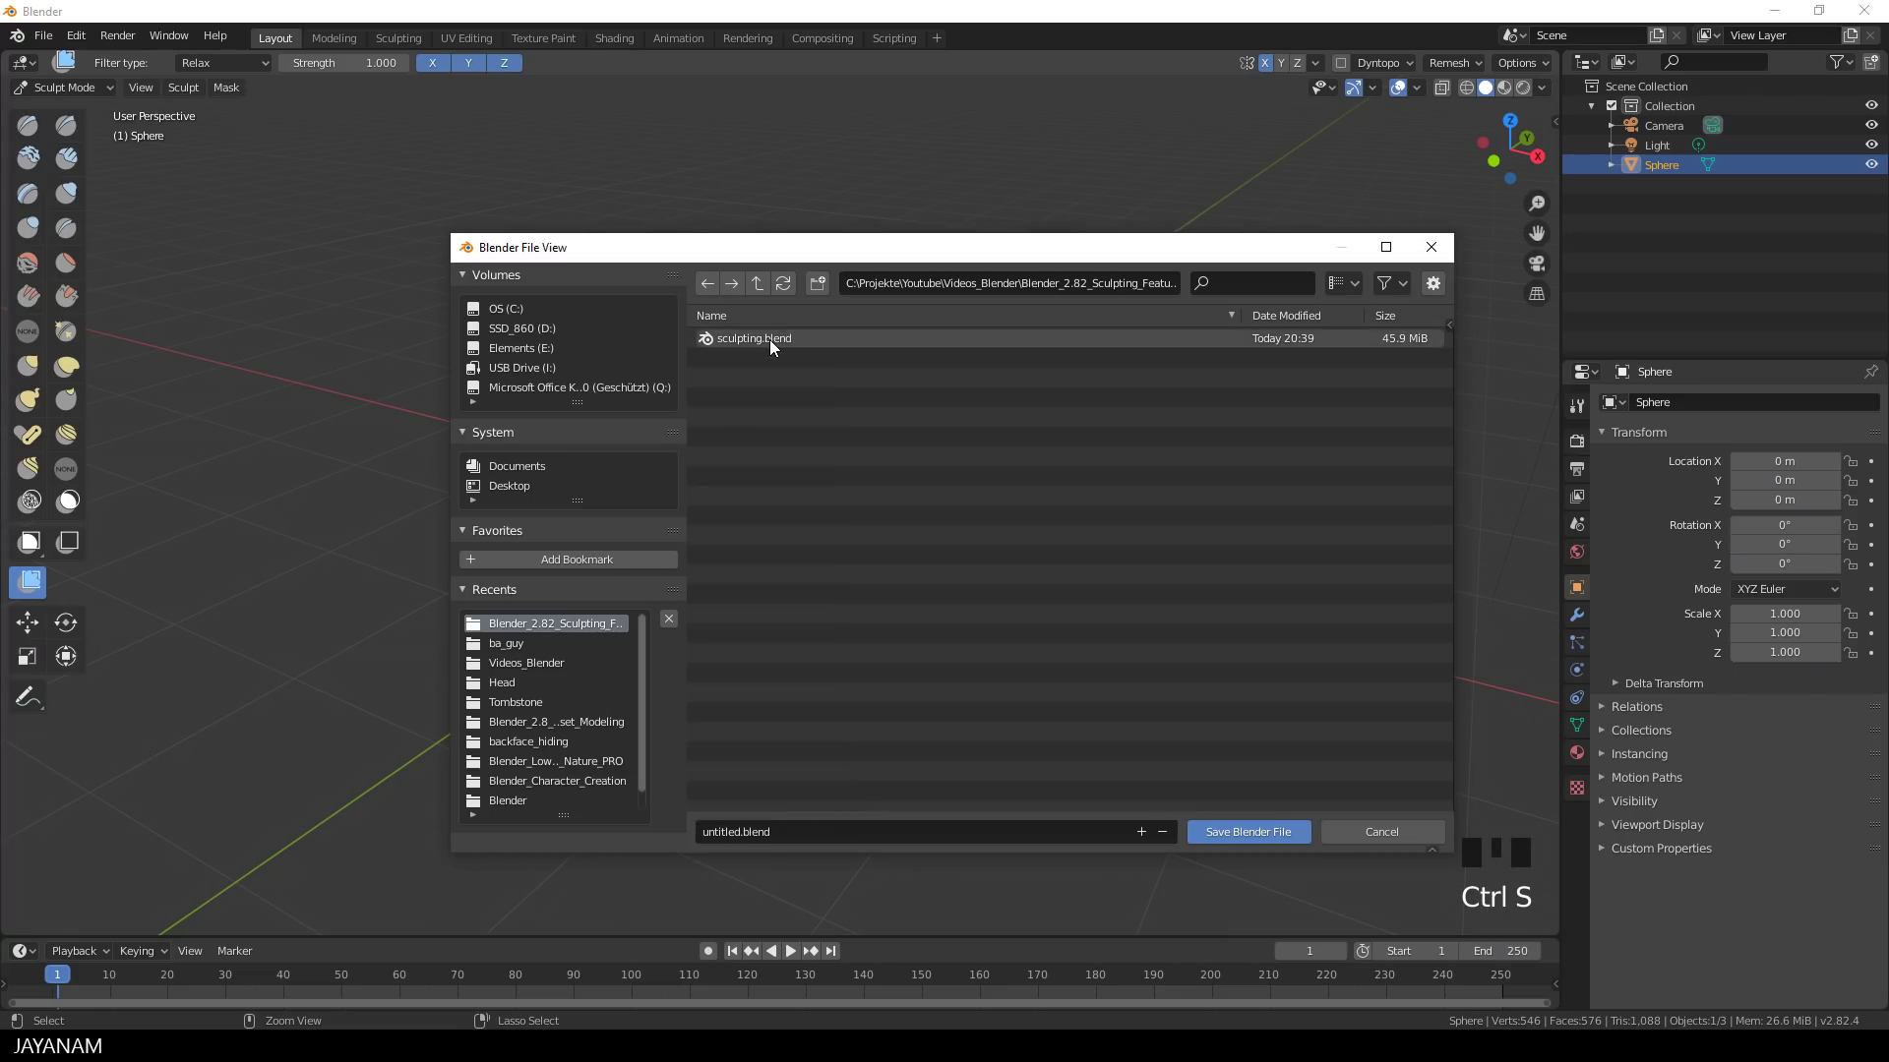
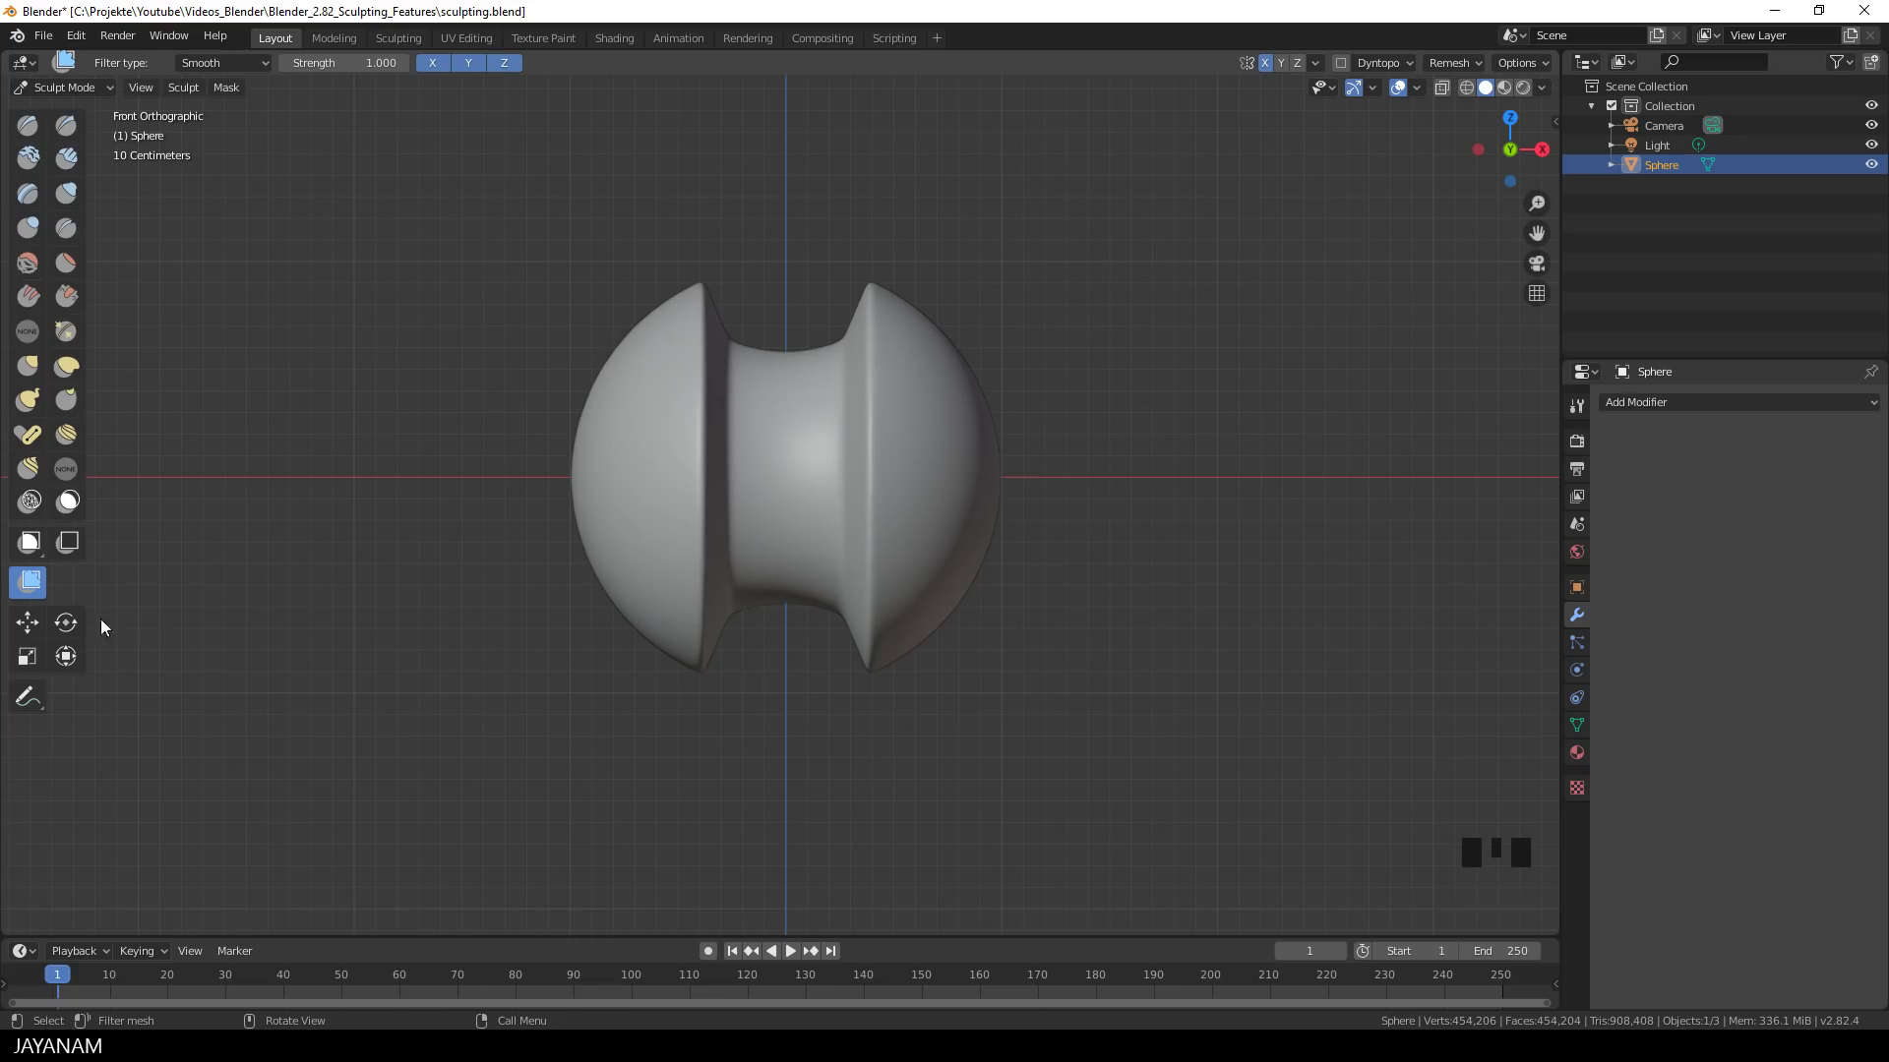
- Box-mask both rounded end caps of the spool, orbiting to check coverage
{"action": "key", "text": "b"}
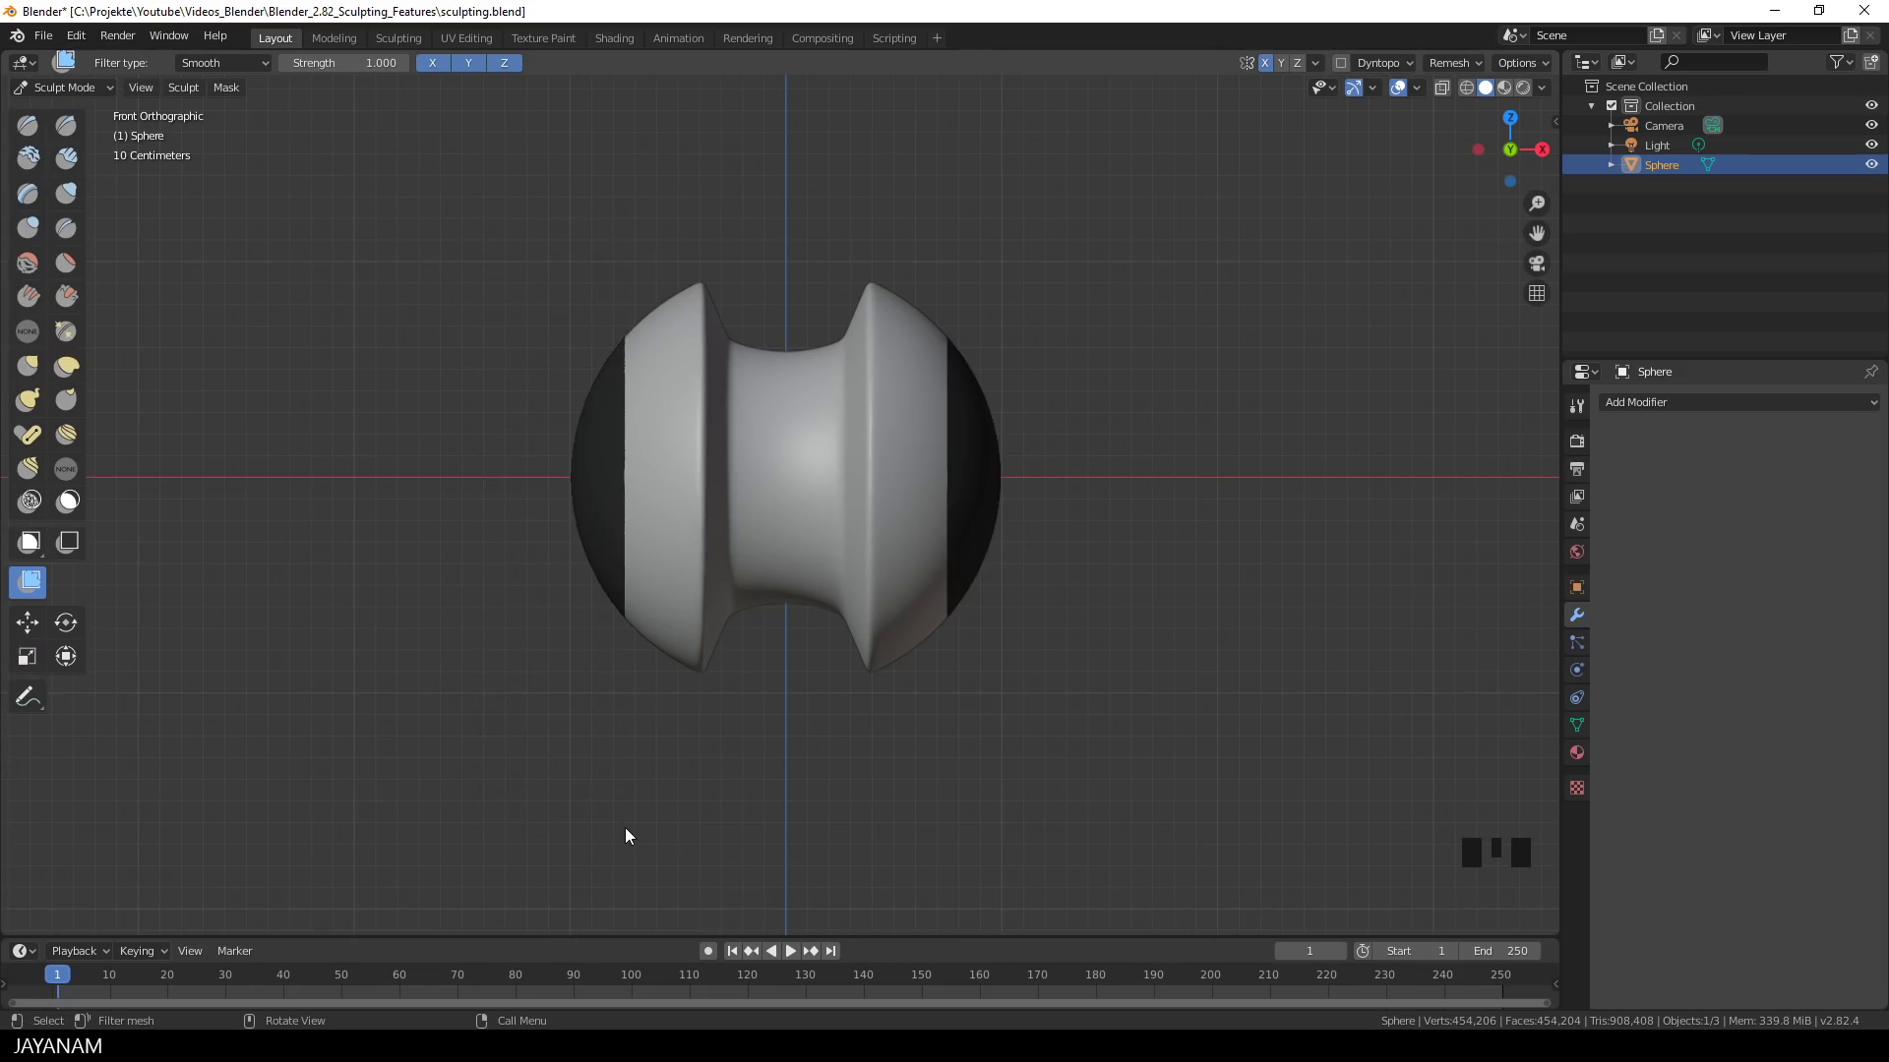
{"action": "left_click_drag", "start_coordinate": [612, 646], "coordinate": [227, 80]}
{"action": "left_click_drag", "start_coordinate": [236, 91], "coordinate": [346, 463]}
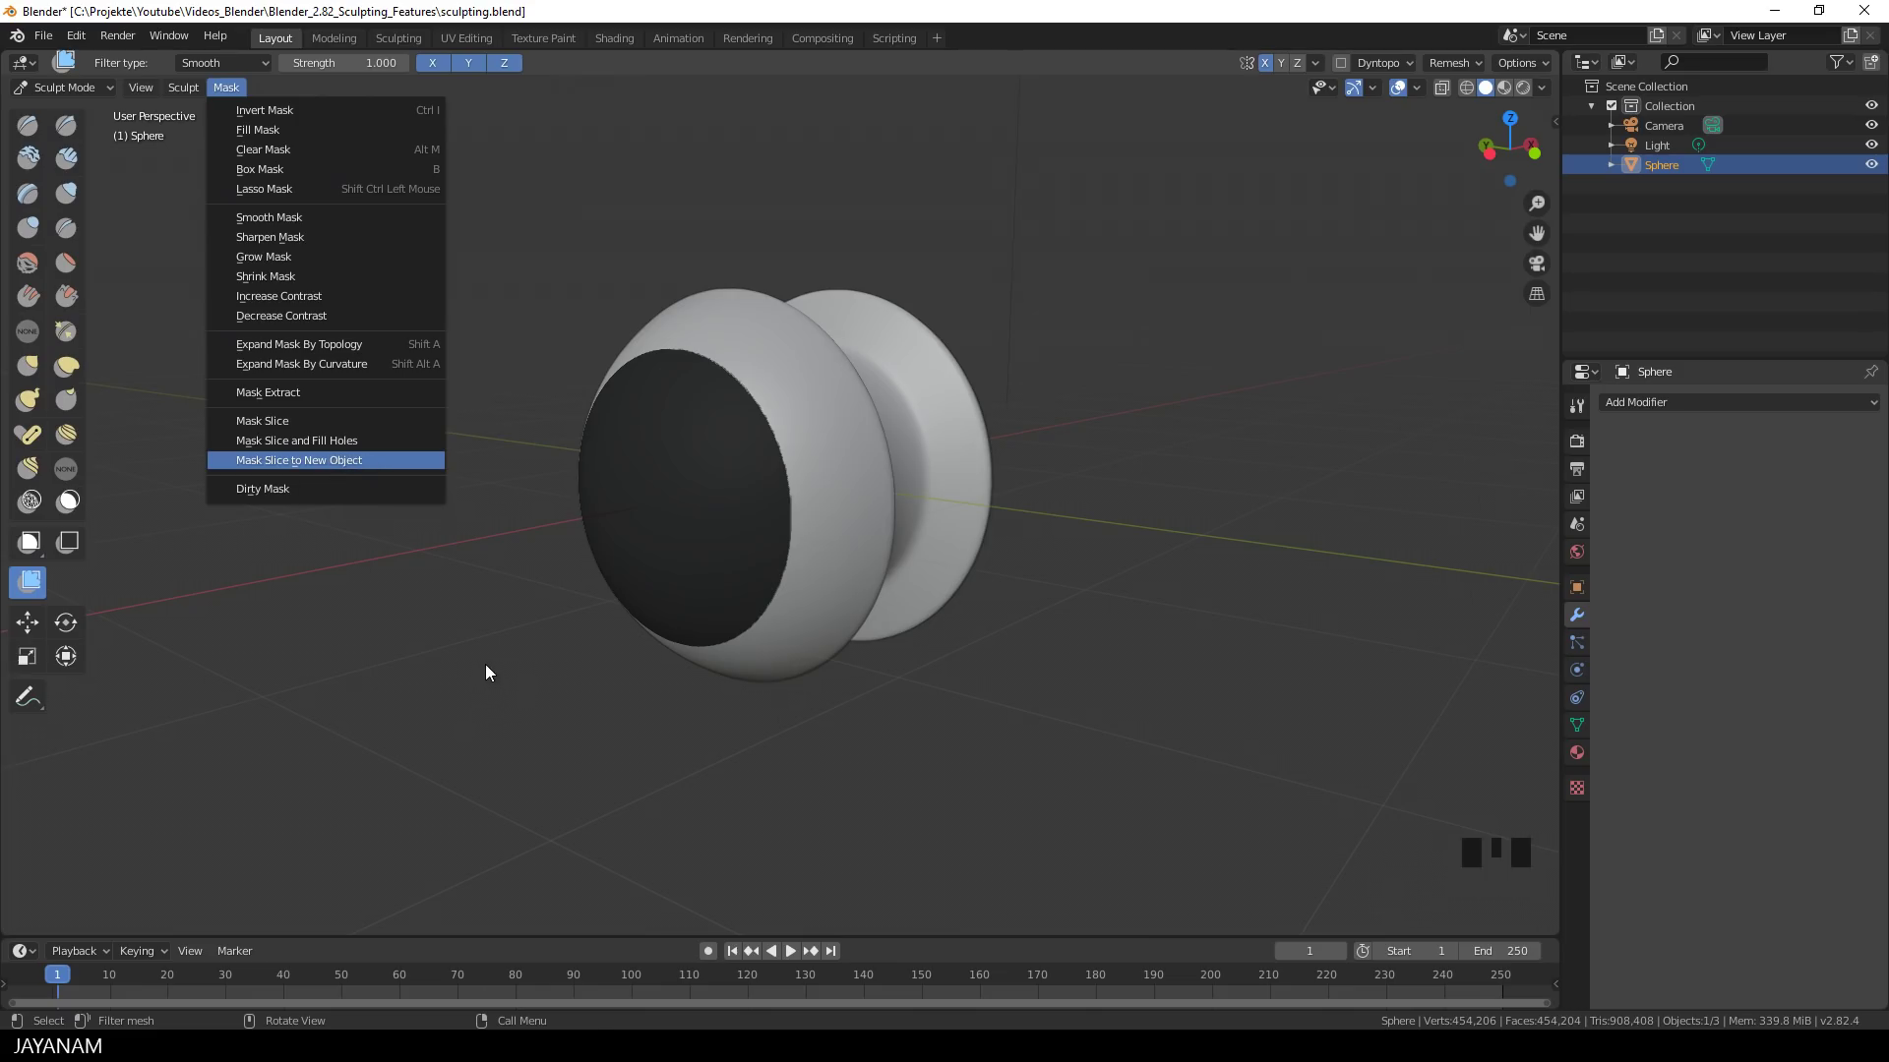
{"action": "left_click_drag", "start_coordinate": [657, 613], "coordinate": [38, 167]}
{"action": "left_click_drag", "start_coordinate": [38, 168], "coordinate": [811, 348]}
{"action": "left_click_drag", "start_coordinate": [811, 348], "coordinate": [979, 389]}
{"action": "left_click_drag", "start_coordinate": [1029, 384], "coordinate": [1053, 375]}
{"action": "scroll", "scroll_direction": "down", "scroll_amount": 3}
- Slice the masked caps off to a new object and delete it, leaving flat ends
{"action": "key", "text": "Delete"}
{"action": "left_click", "coordinate": [760, 487]}
{"action": "key", "text": "ctrl+Tab"}
{"action": "left_click_drag", "start_coordinate": [818, 573], "coordinate": [818, 555]}
- Clear the mask and inspect the triangulated cut faces in Edit Mode
{"action": "key", "text": "alt+m"}
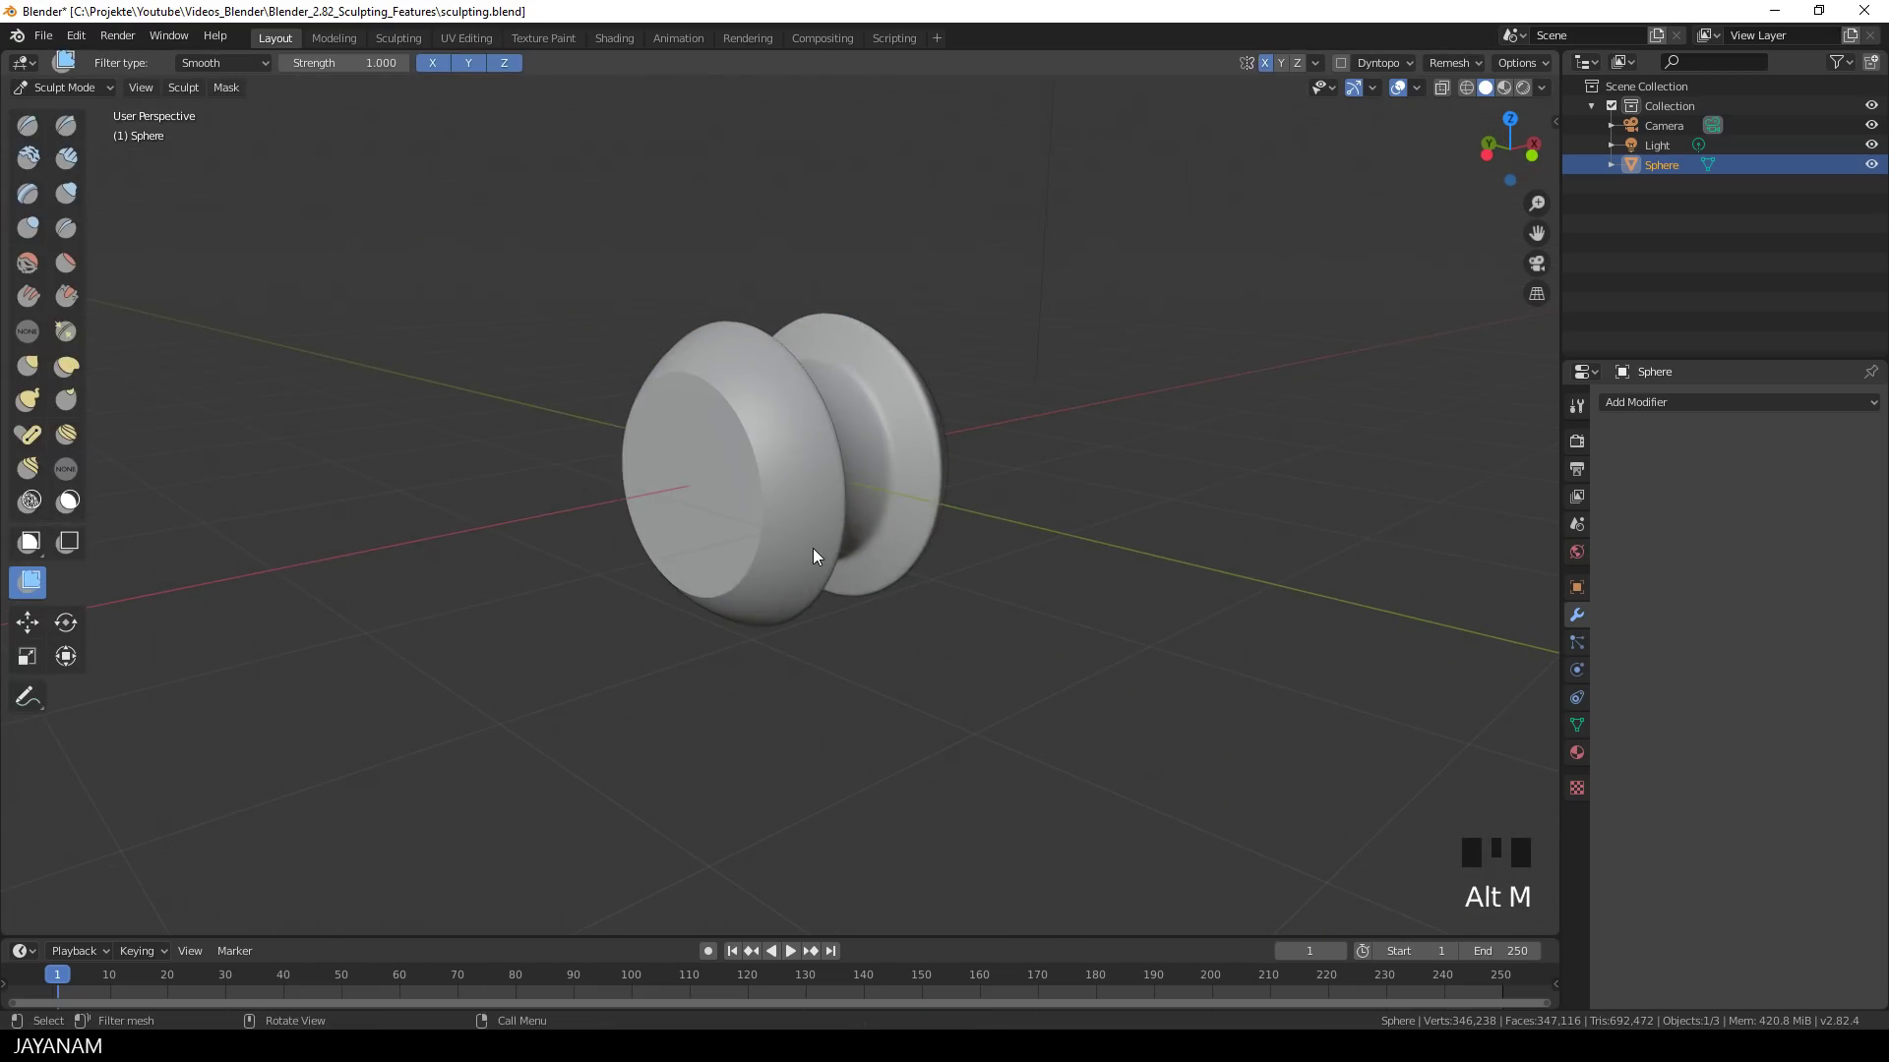
{"action": "scroll", "scroll_direction": "up", "scroll_amount": 3}
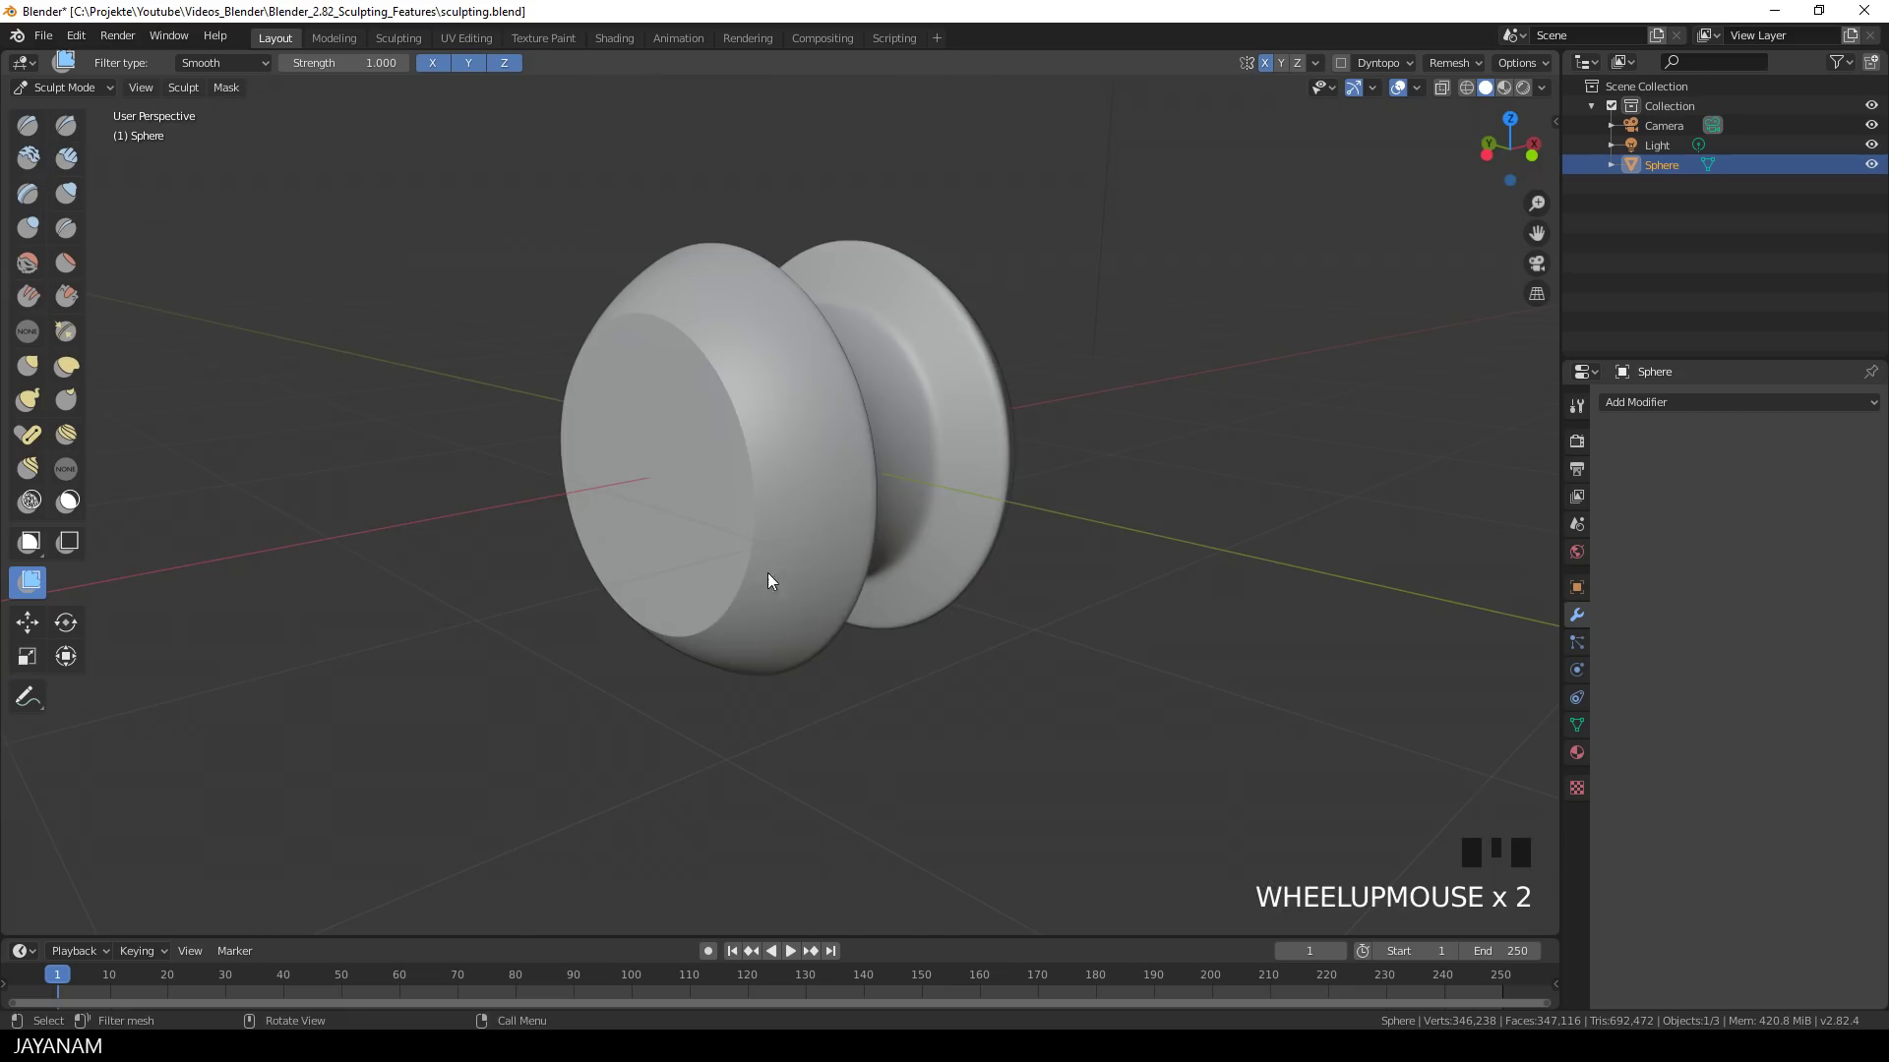
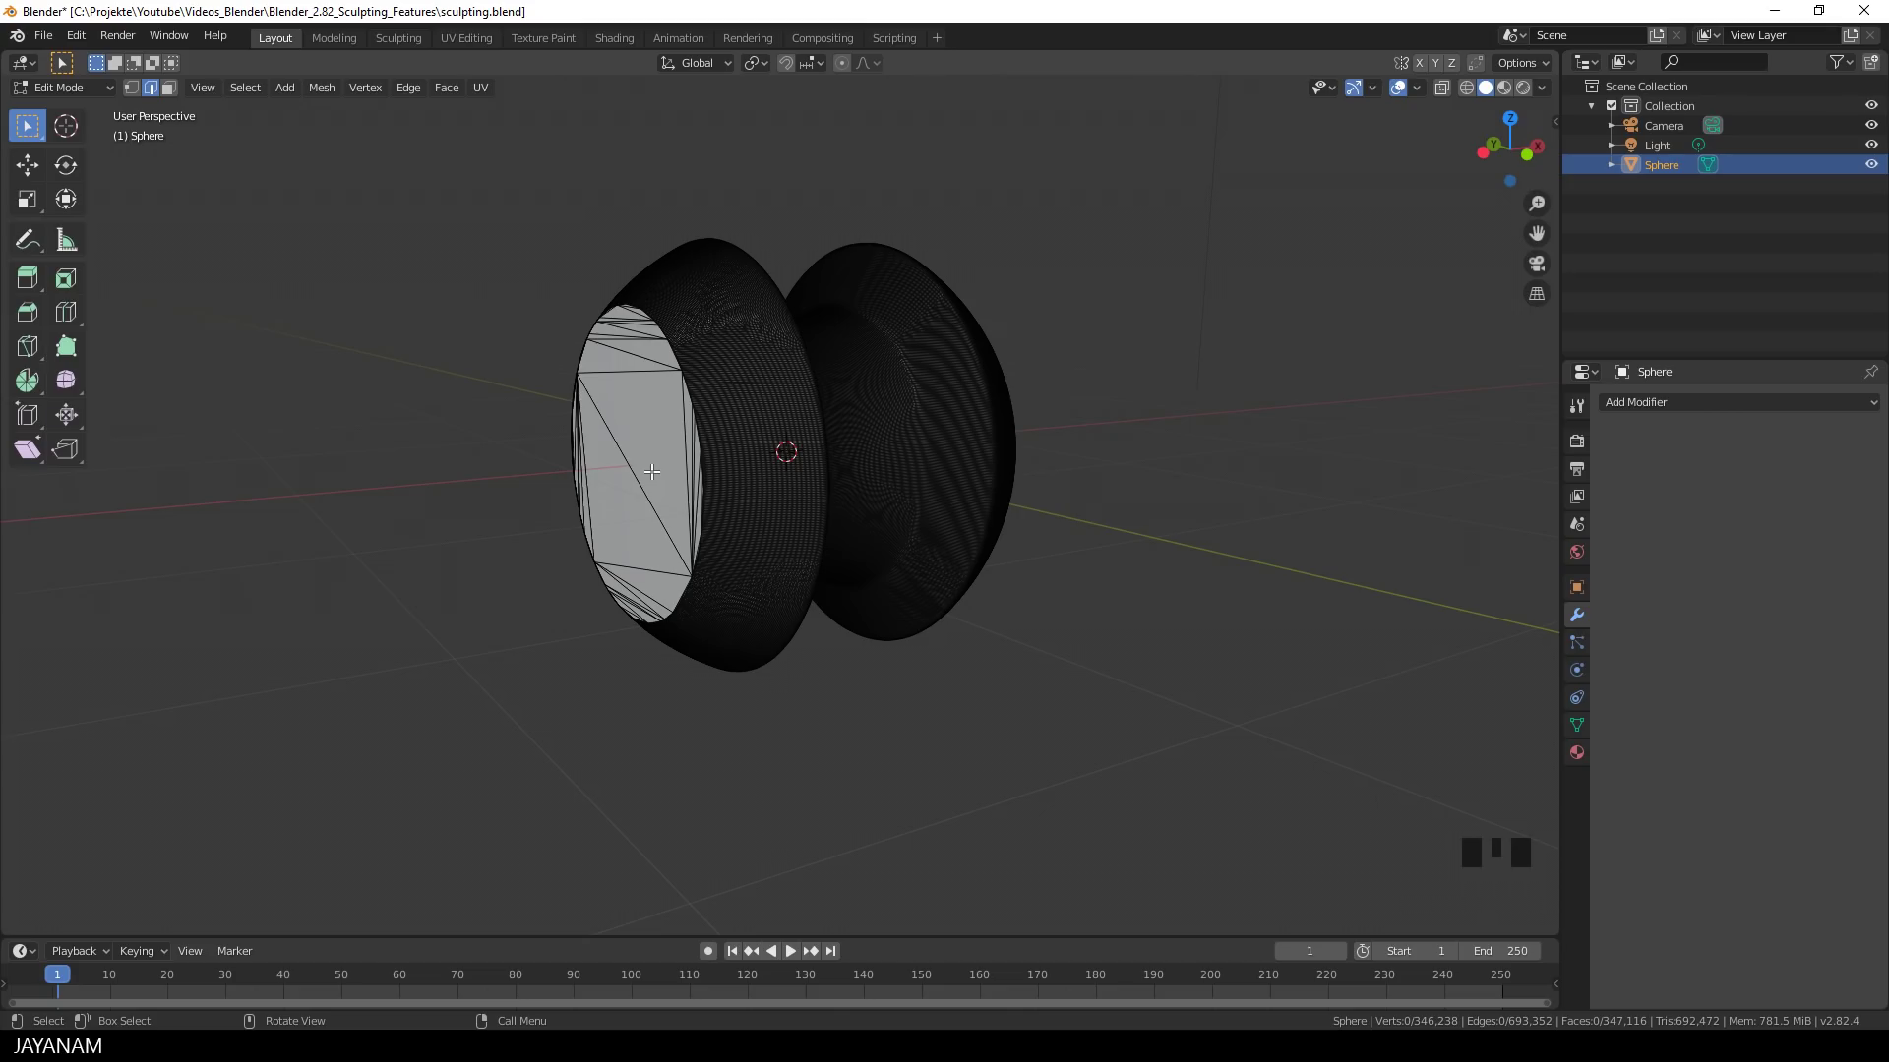
{"action": "key", "text": "Tab"}
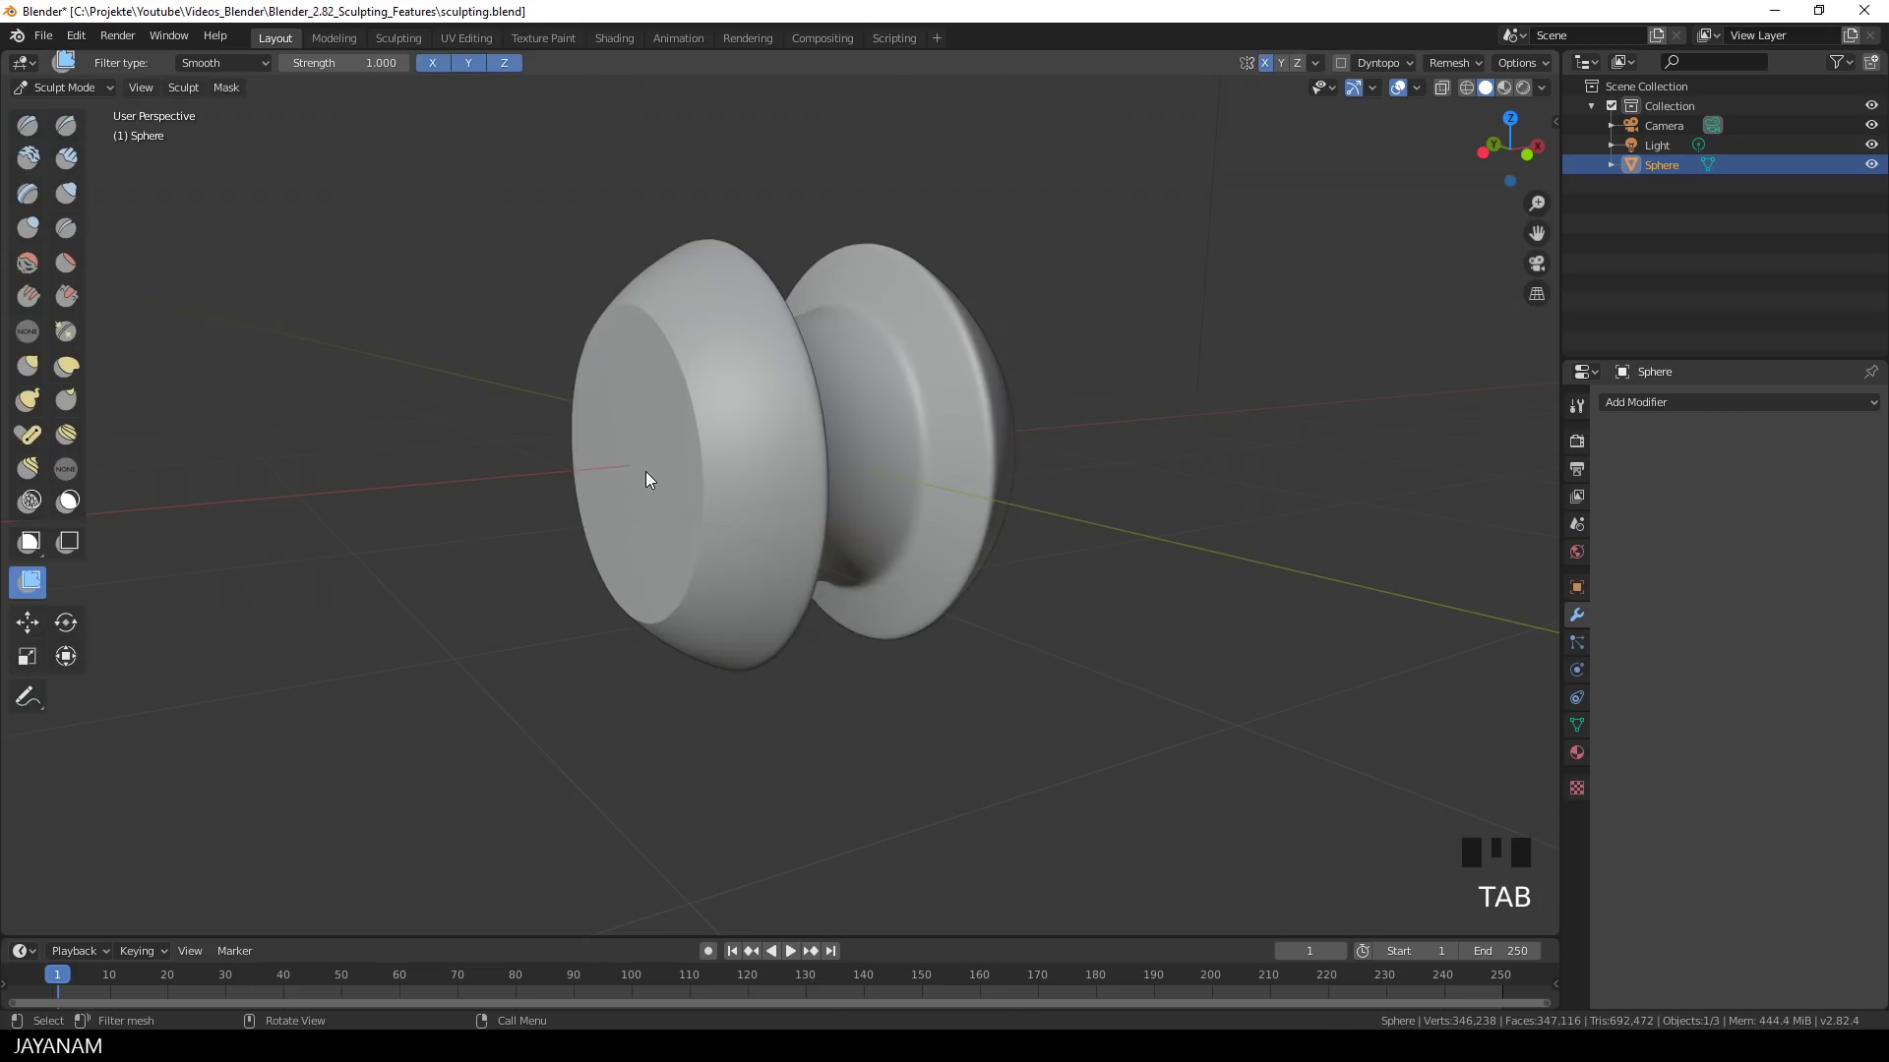
- Remesh the spool from the header so the flat ends fill evenly with softly rounded rims
{"action": "left_click_drag", "start_coordinate": [1422, 87], "coordinate": [1153, 522]}
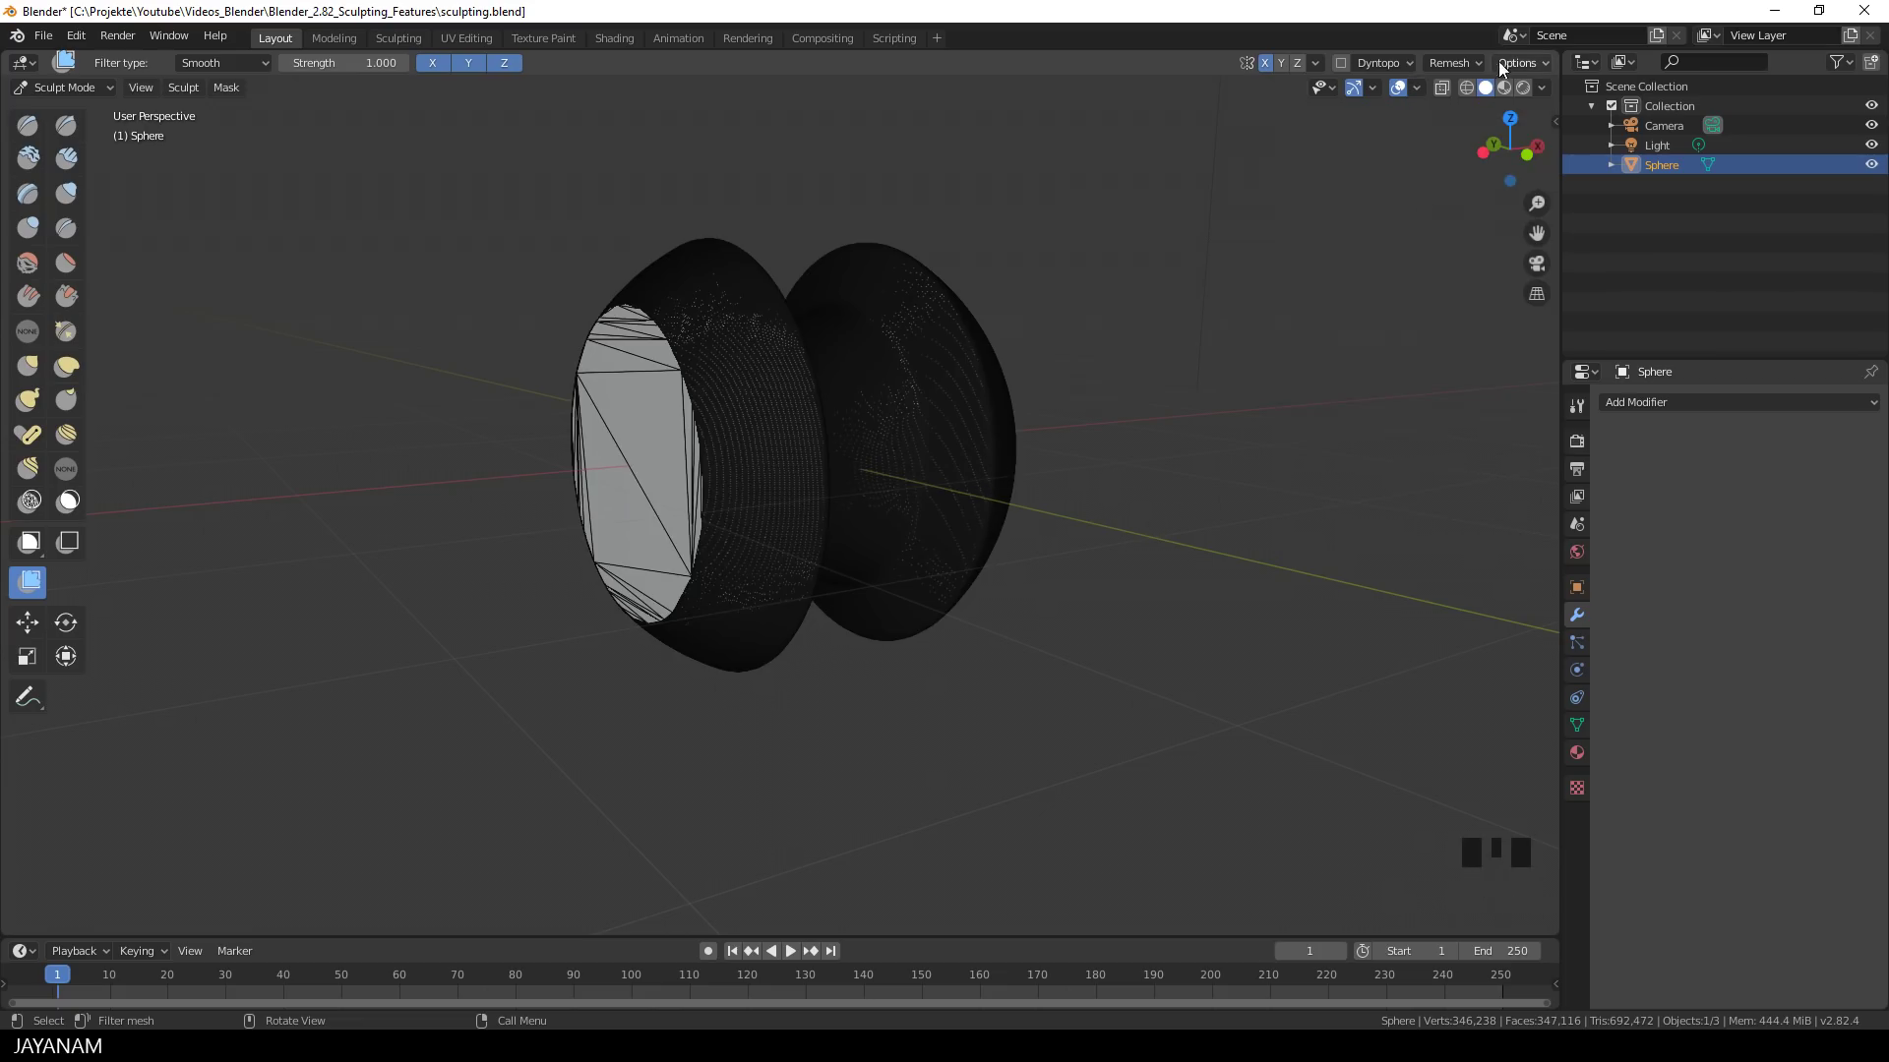
{"action": "left_click_drag", "start_coordinate": [1477, 67], "coordinate": [468, 642]}
{"action": "left_click_drag", "start_coordinate": [648, 601], "coordinate": [675, 602]}
{"action": "scroll", "scroll_direction": "down", "scroll_amount": 3}
{"action": "scroll", "scroll_direction": "up", "scroll_amount": 3}
{"action": "scroll", "scroll_direction": "up", "scroll_amount": 3}
{"action": "left_click_drag", "start_coordinate": [1418, 88], "coordinate": [1119, 487]}
{"action": "scroll", "scroll_direction": "down", "scroll_amount": 3}
{"action": "left_click_drag", "start_coordinate": [1103, 511], "coordinate": [1031, 521]}
- Save sculpting.blend and face the spool's flat end straight-on
{"action": "key", "text": "ctrl+s"}
{"action": "left_click_drag", "start_coordinate": [905, 552], "coordinate": [1066, 506]}
{"action": "key", "text": "KP_5"}
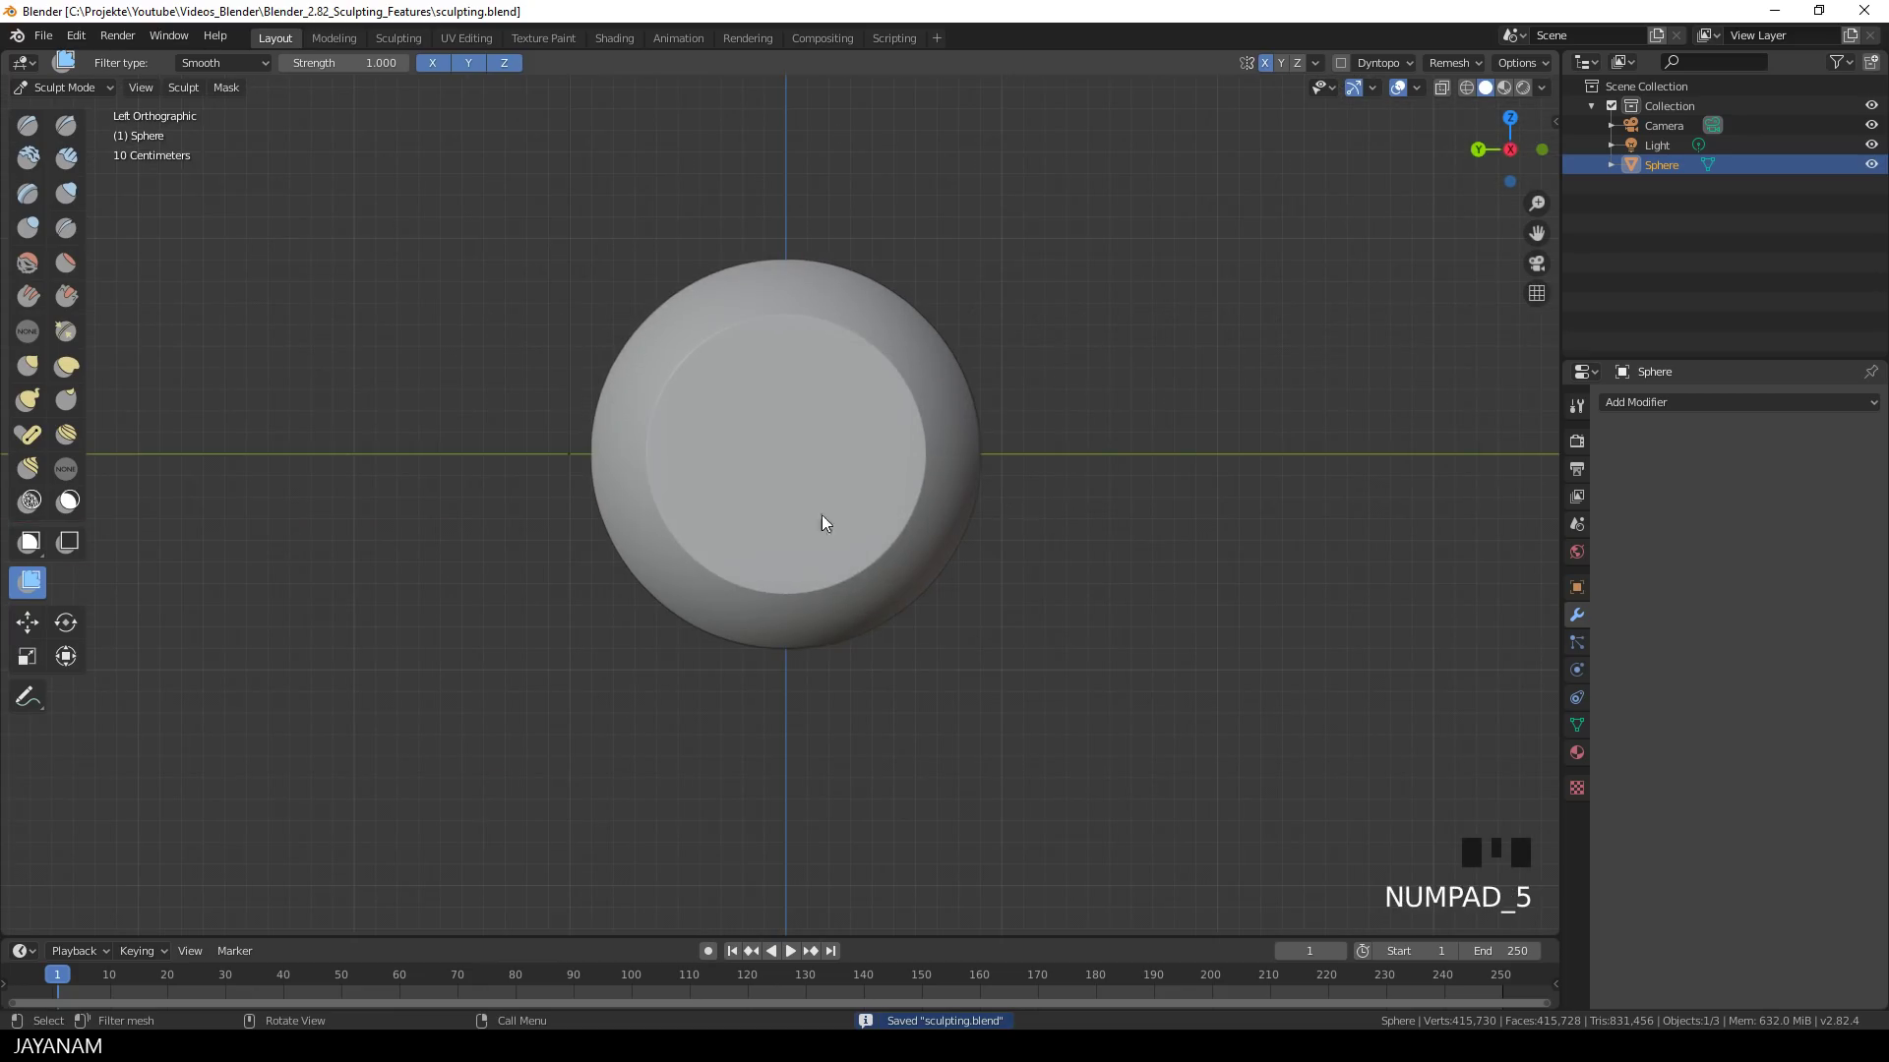
- Set the Mask brush to 23 px radius and strength 1 for dabbing six radially symmetric spots
{"action": "left_click", "coordinate": [79, 503]}
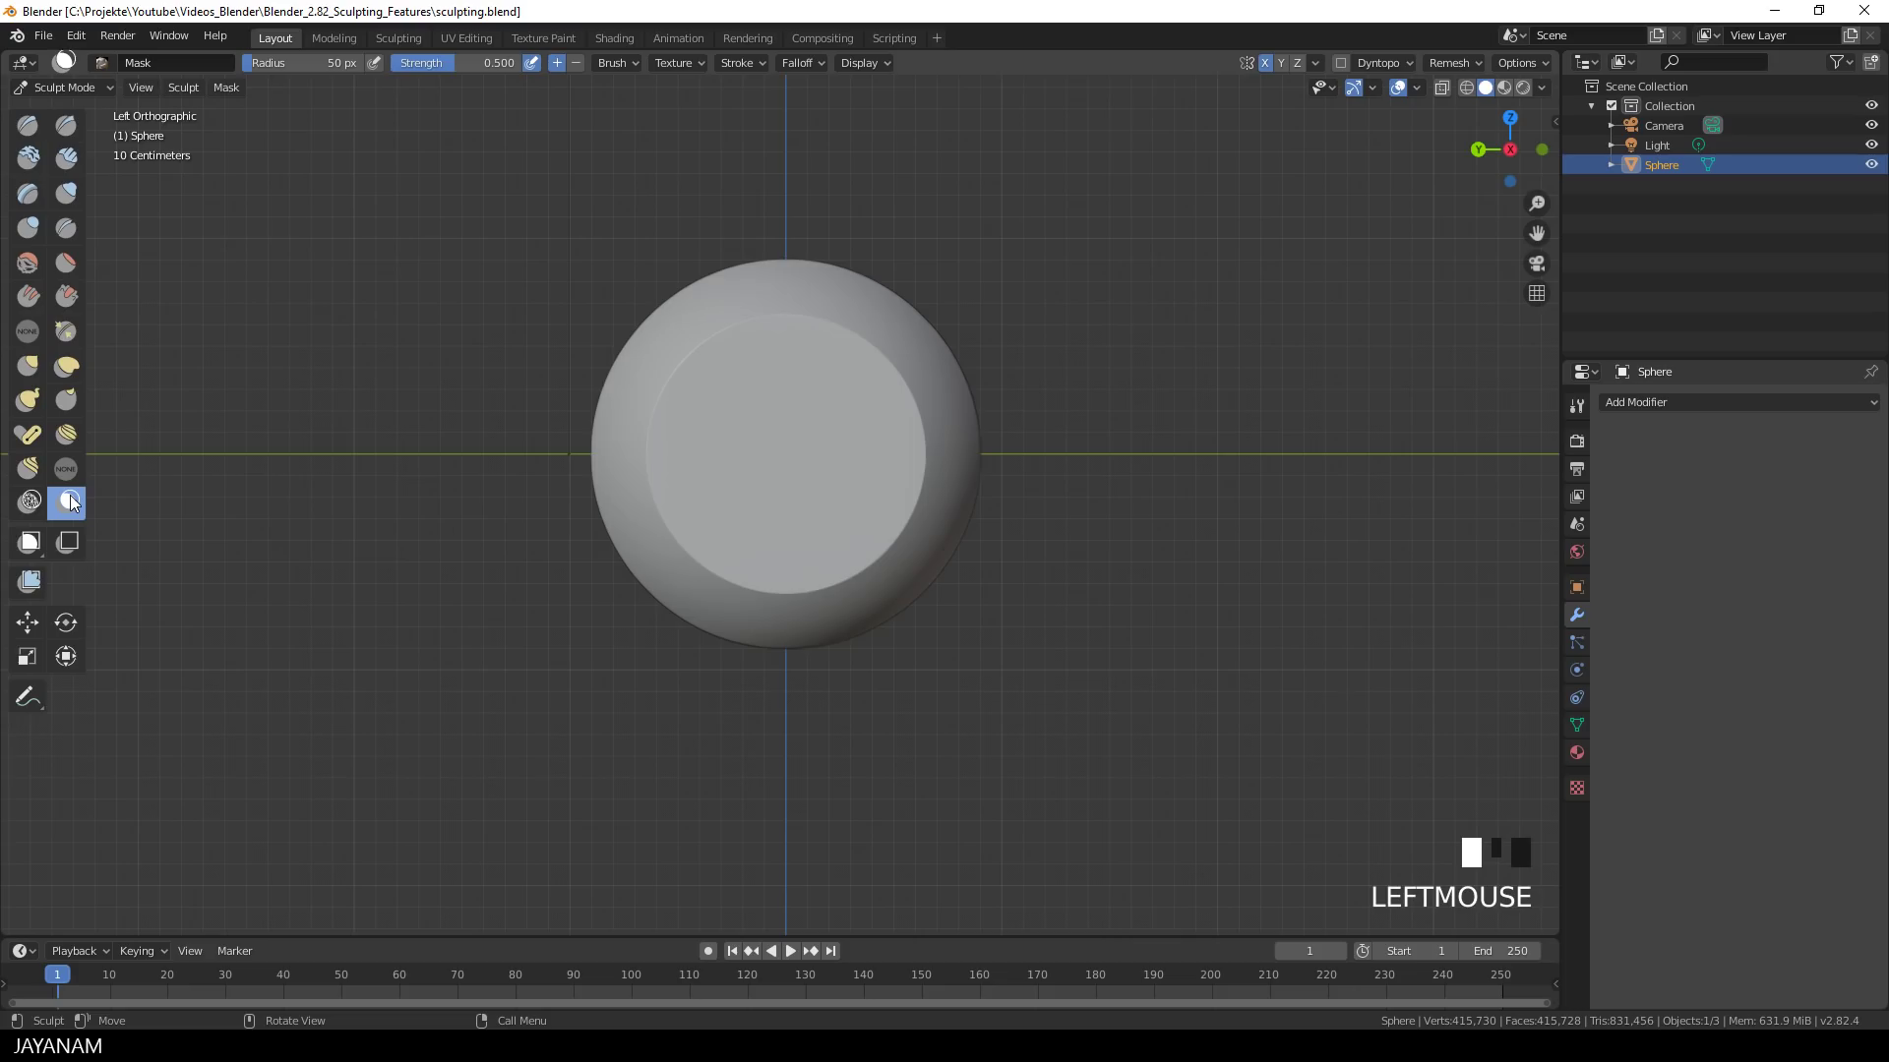
{"action": "left_click", "coordinate": [1578, 406]}
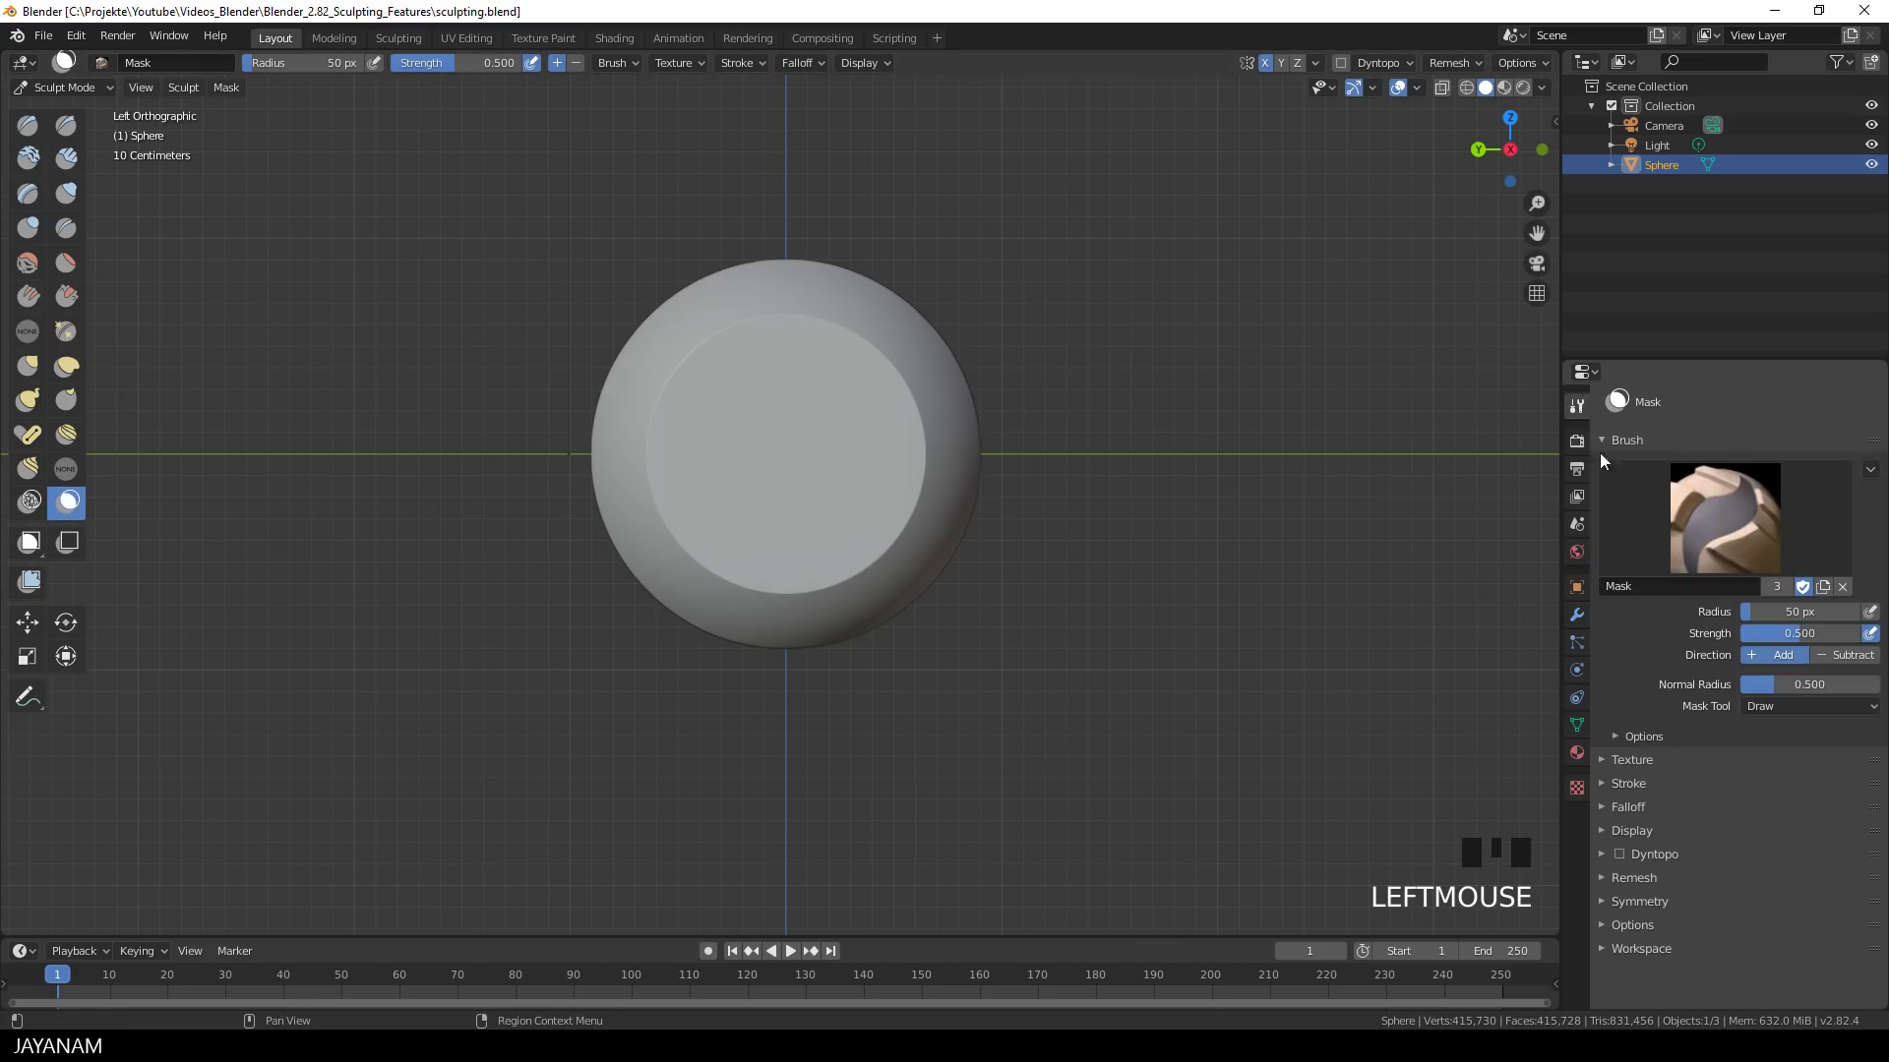
{"action": "left_click", "coordinate": [1609, 905]}
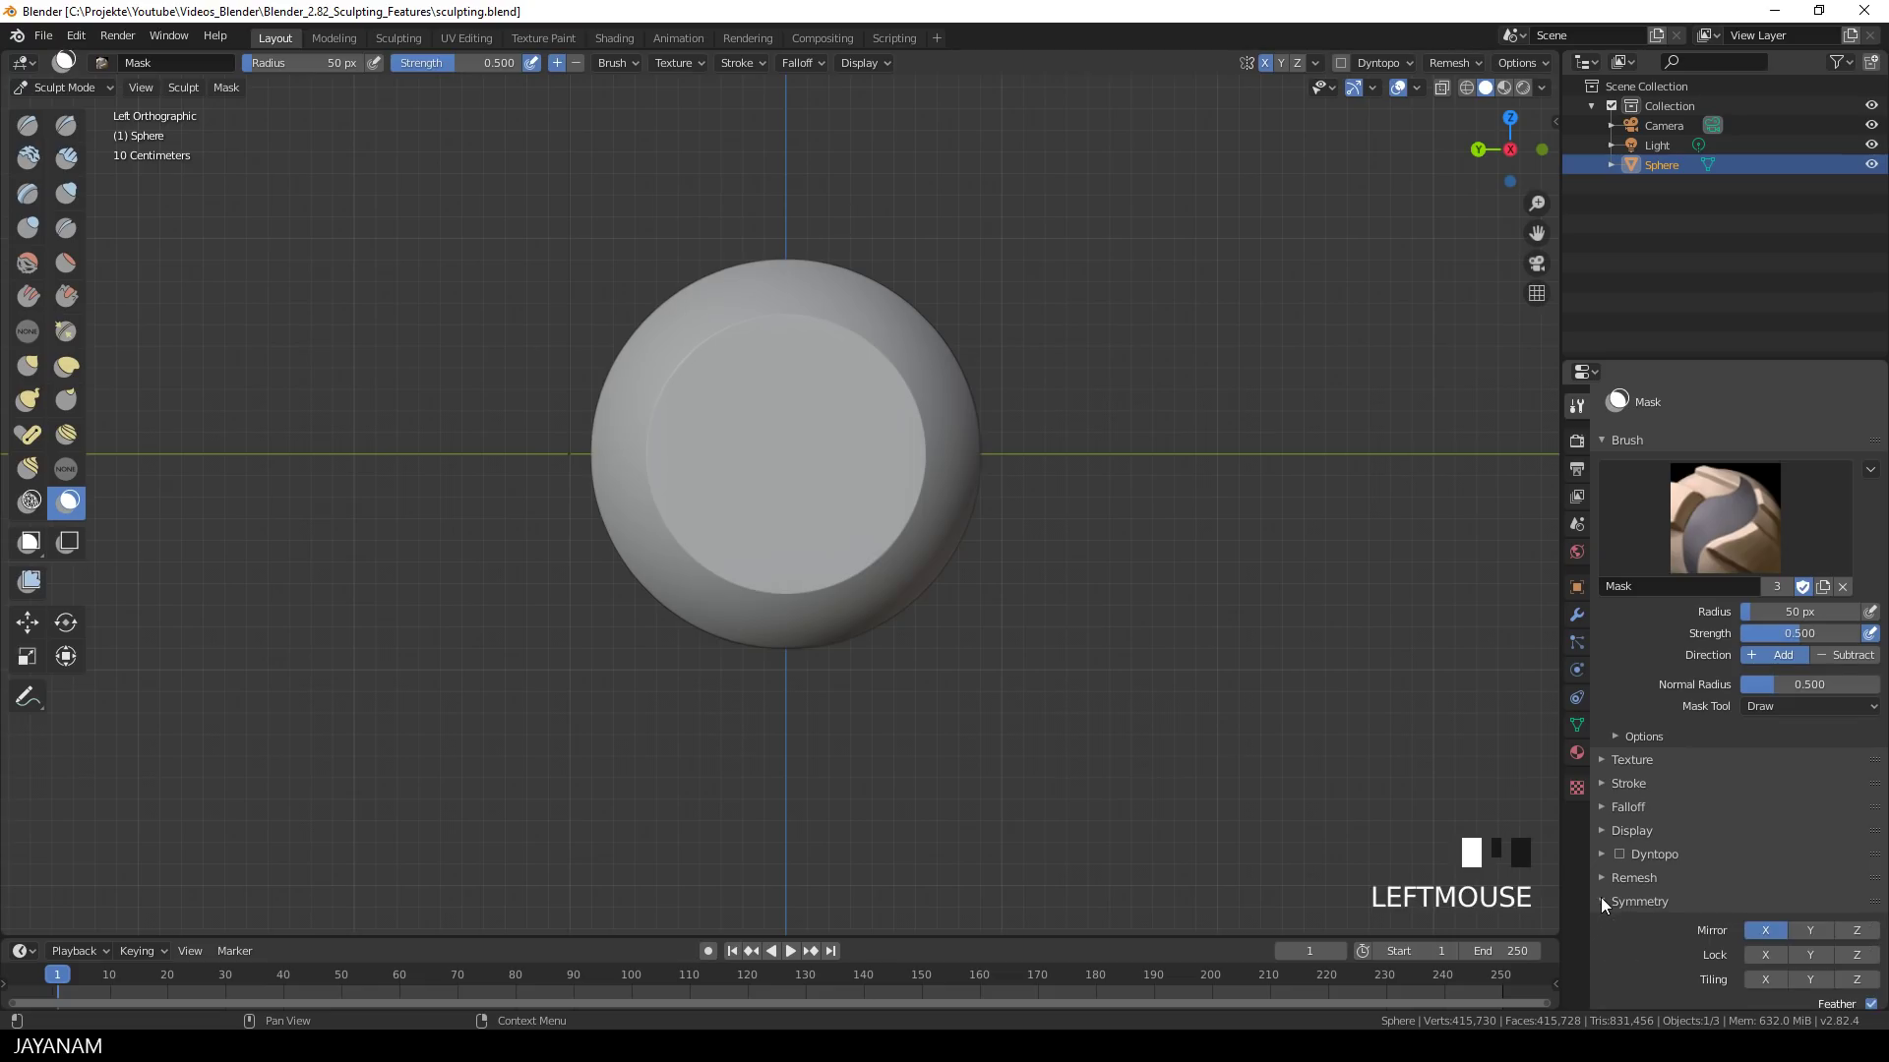
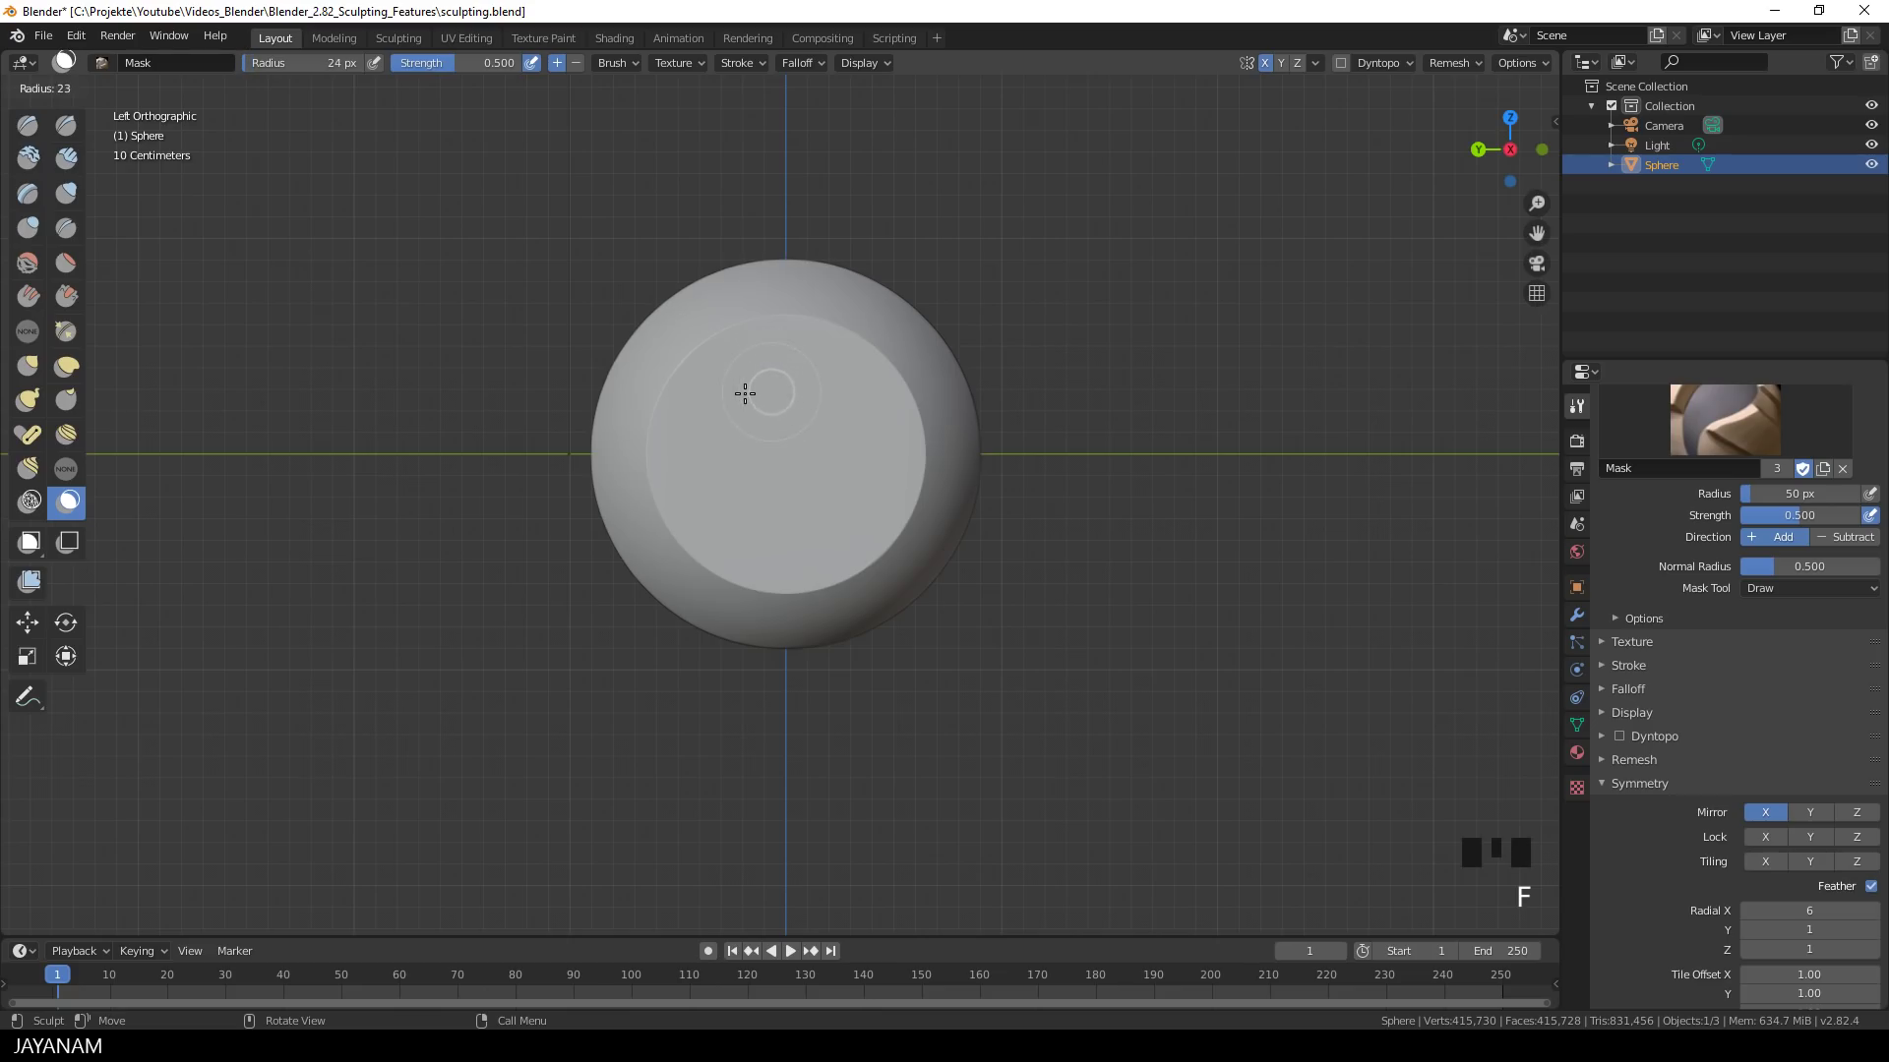
{"action": "key", "text": "shift+f"}
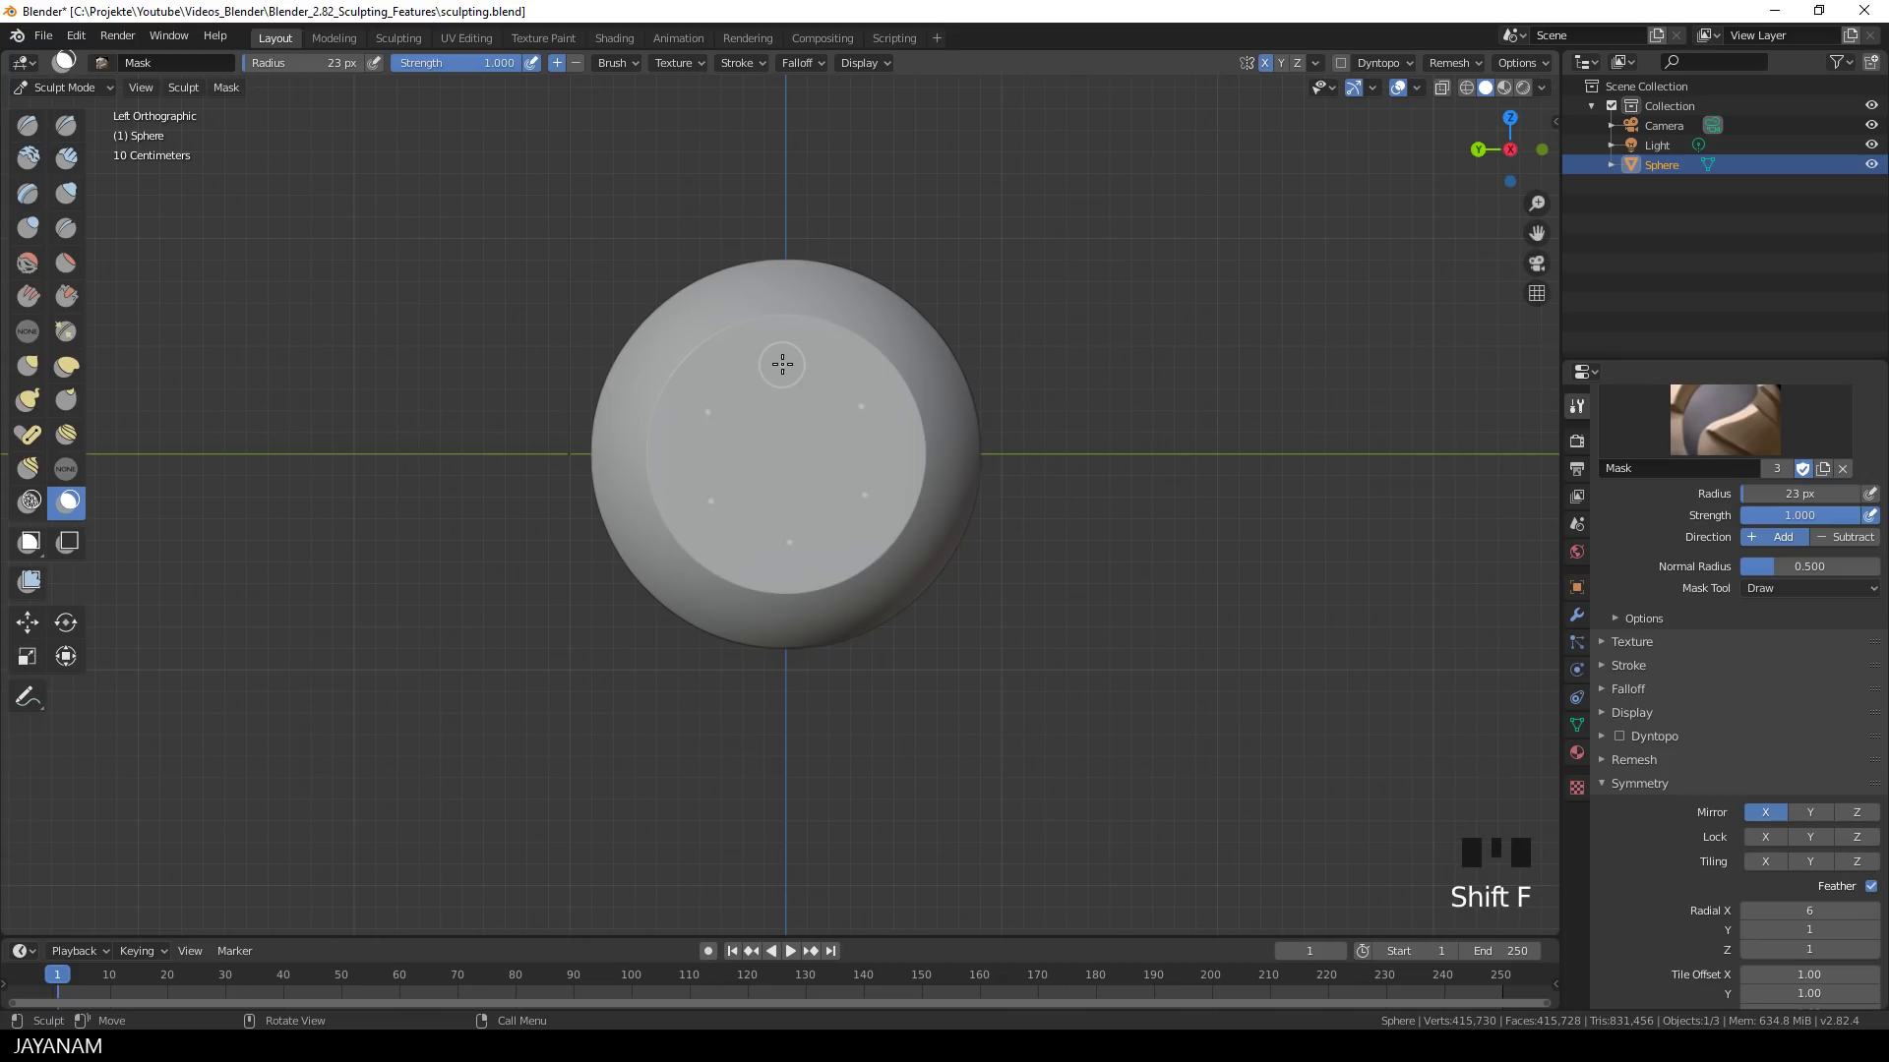
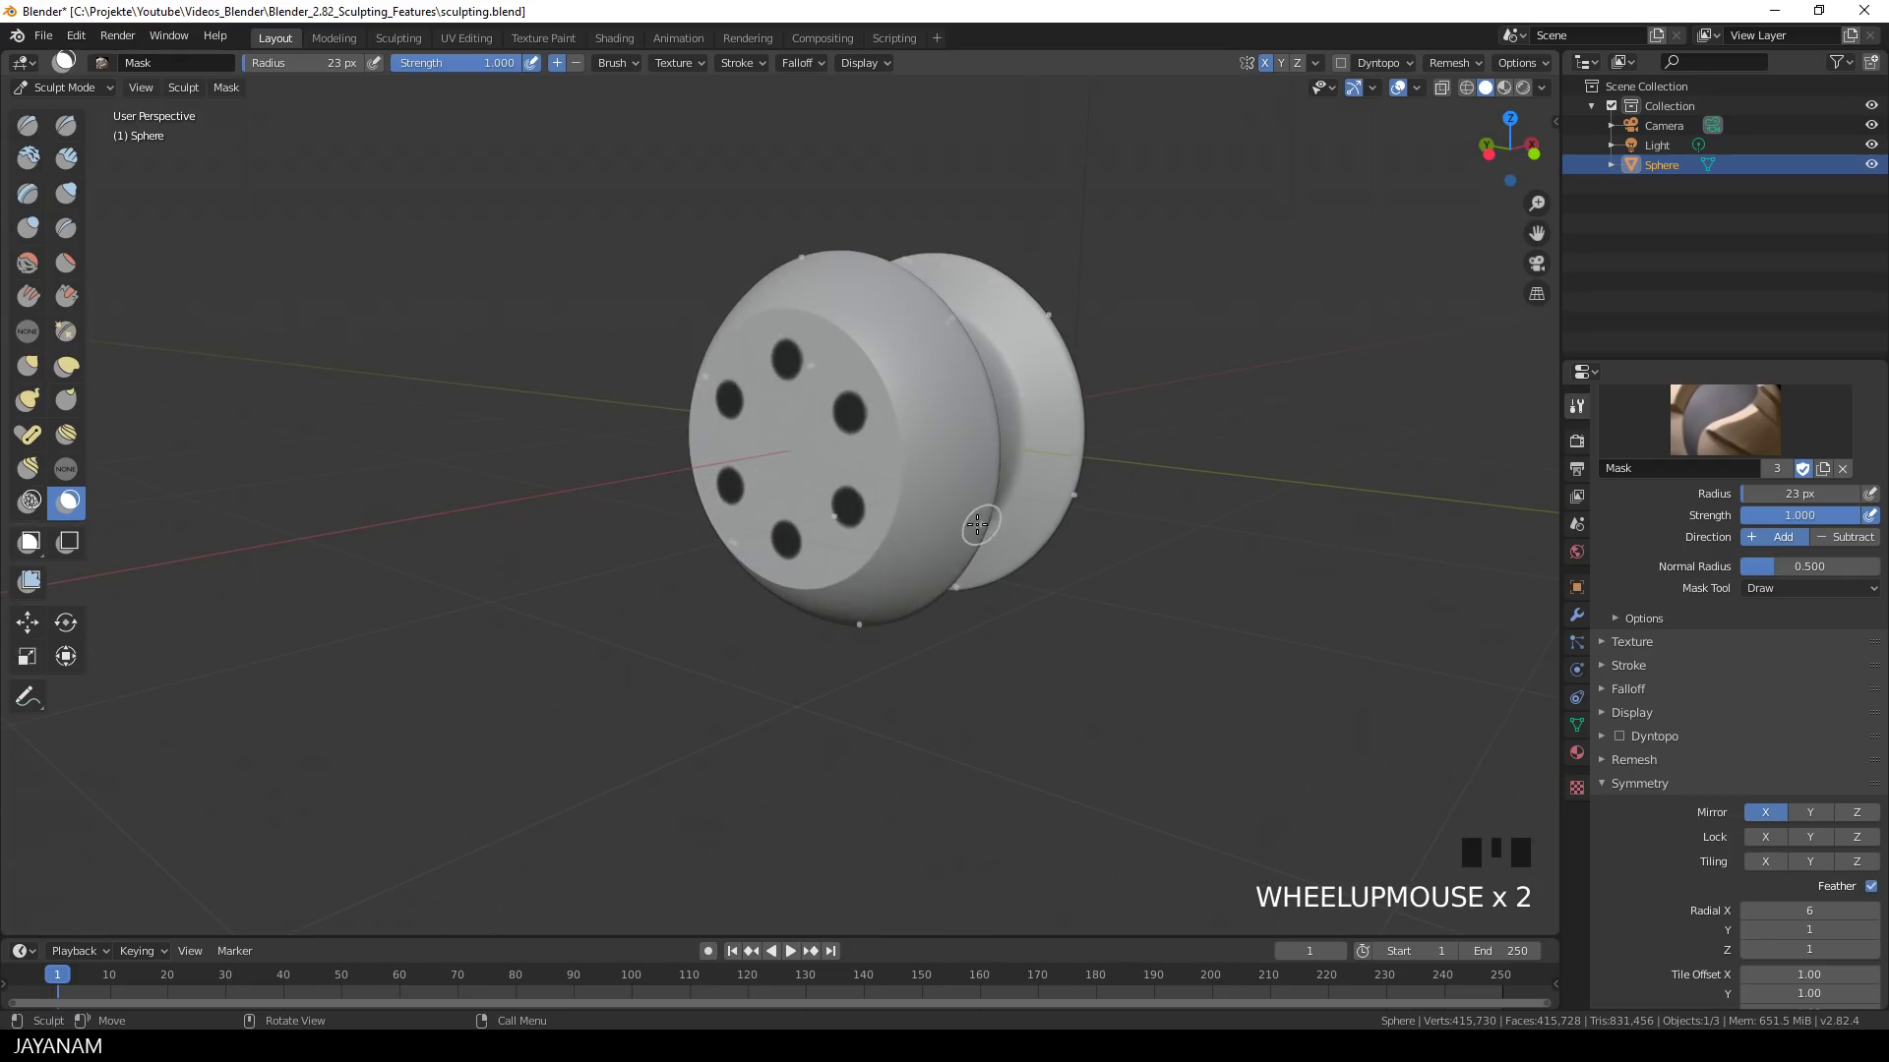
- Invert the mask and push the six spots inward into holes with Mesh Filter Inflate, then clear it
{"action": "key", "text": "ctrl+i"}
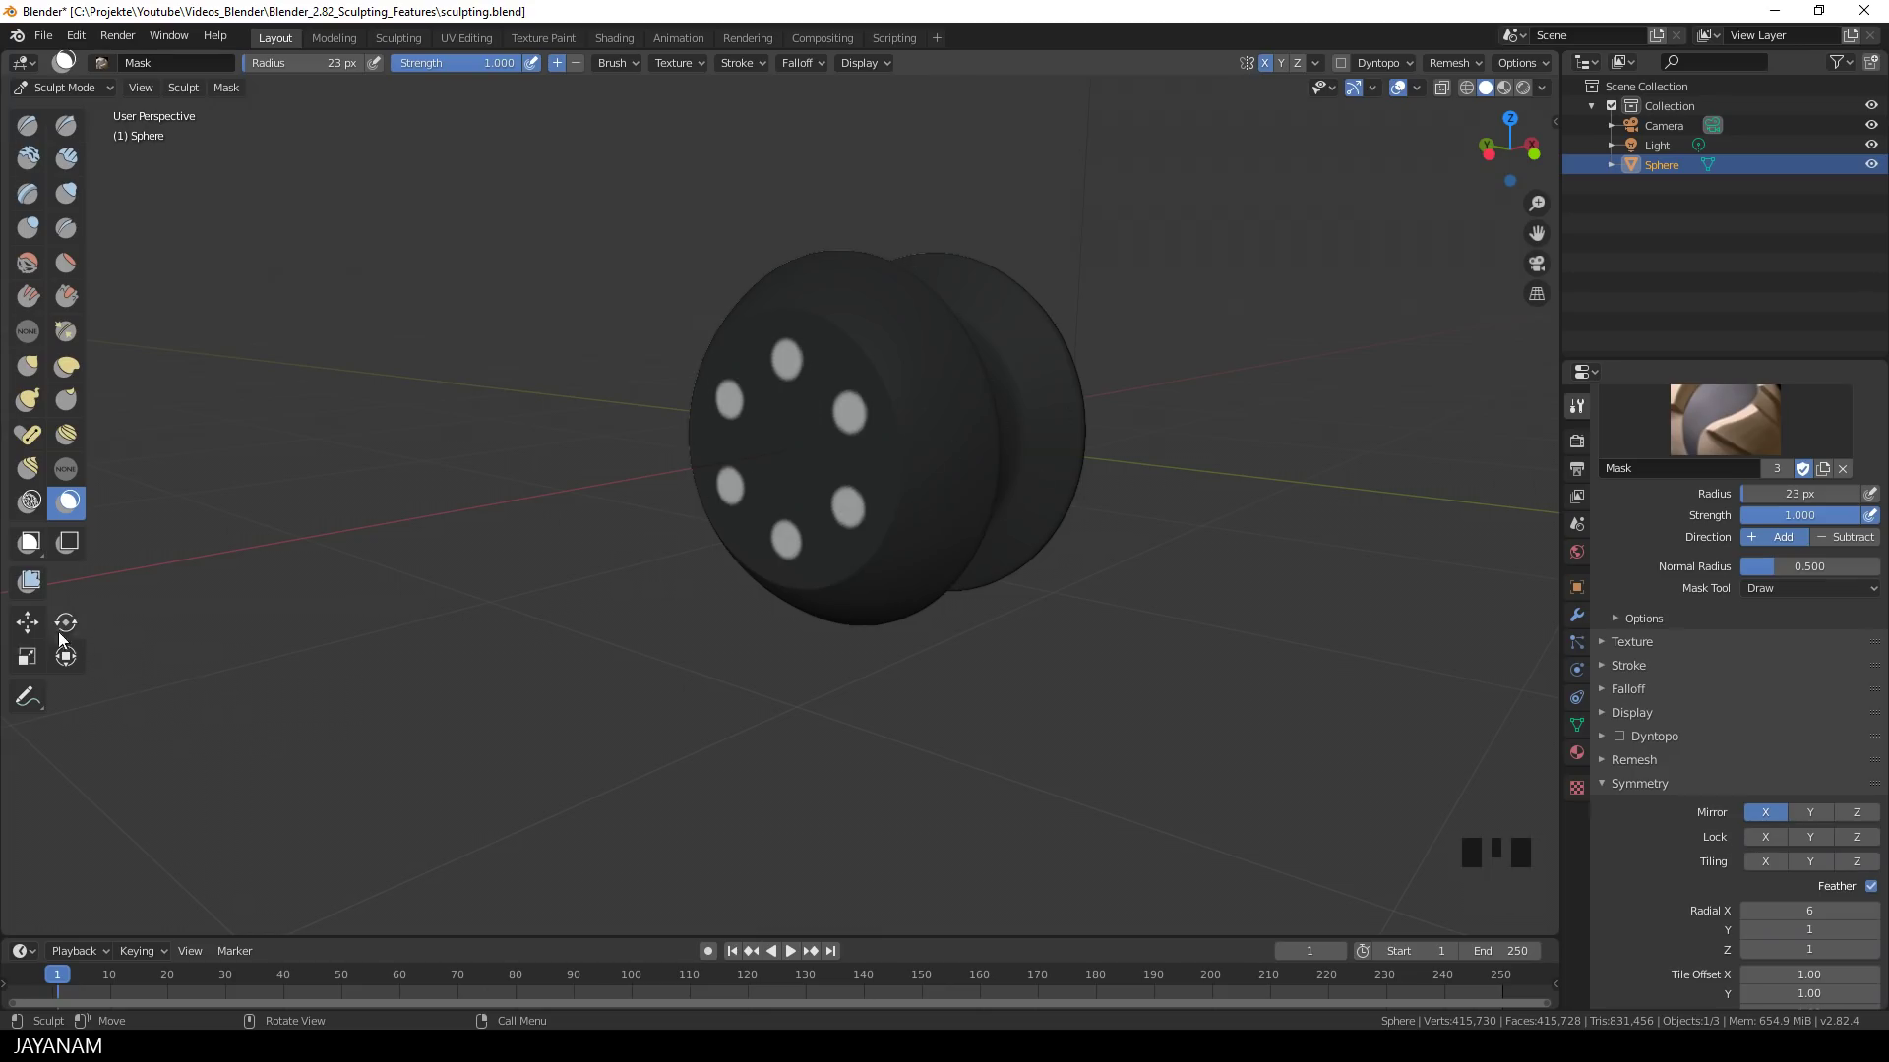
{"action": "left_click", "coordinate": [49, 622]}
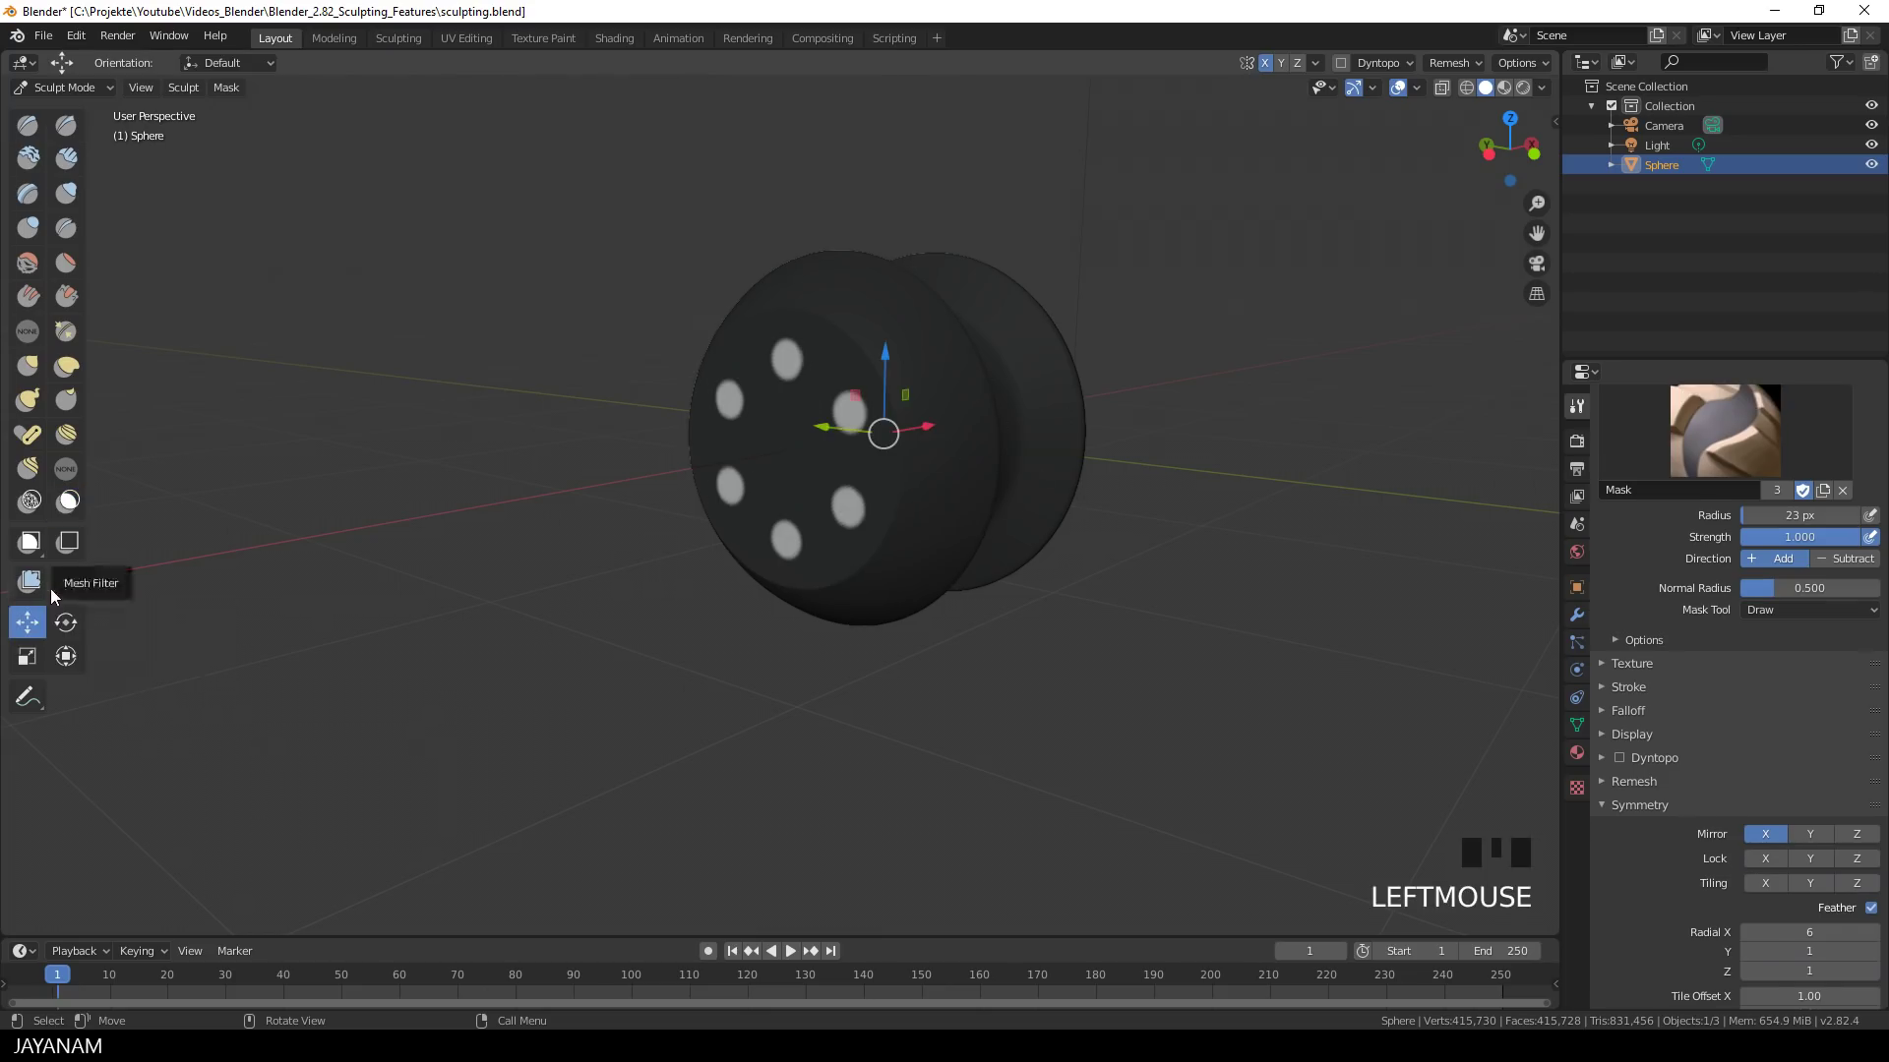
{"action": "left_click", "coordinate": [45, 583]}
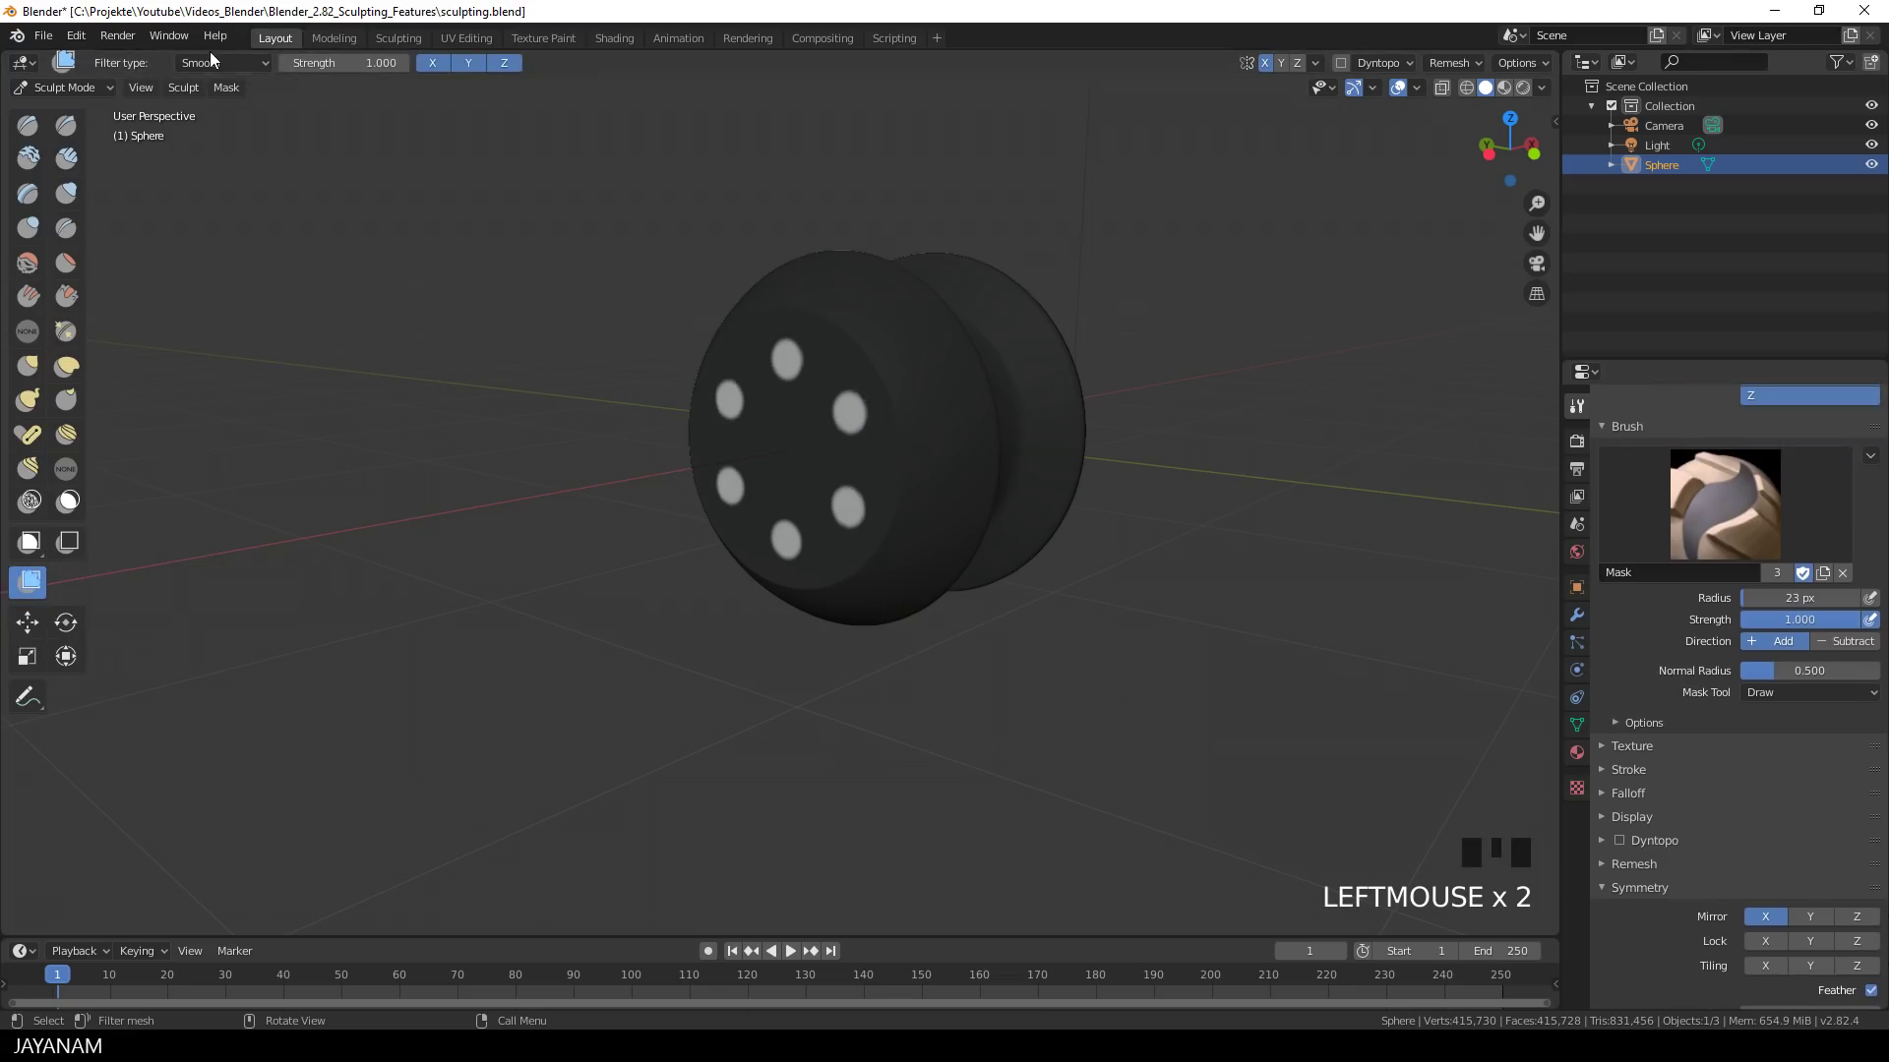
{"action": "left_click_drag", "start_coordinate": [221, 62], "coordinate": [222, 133]}
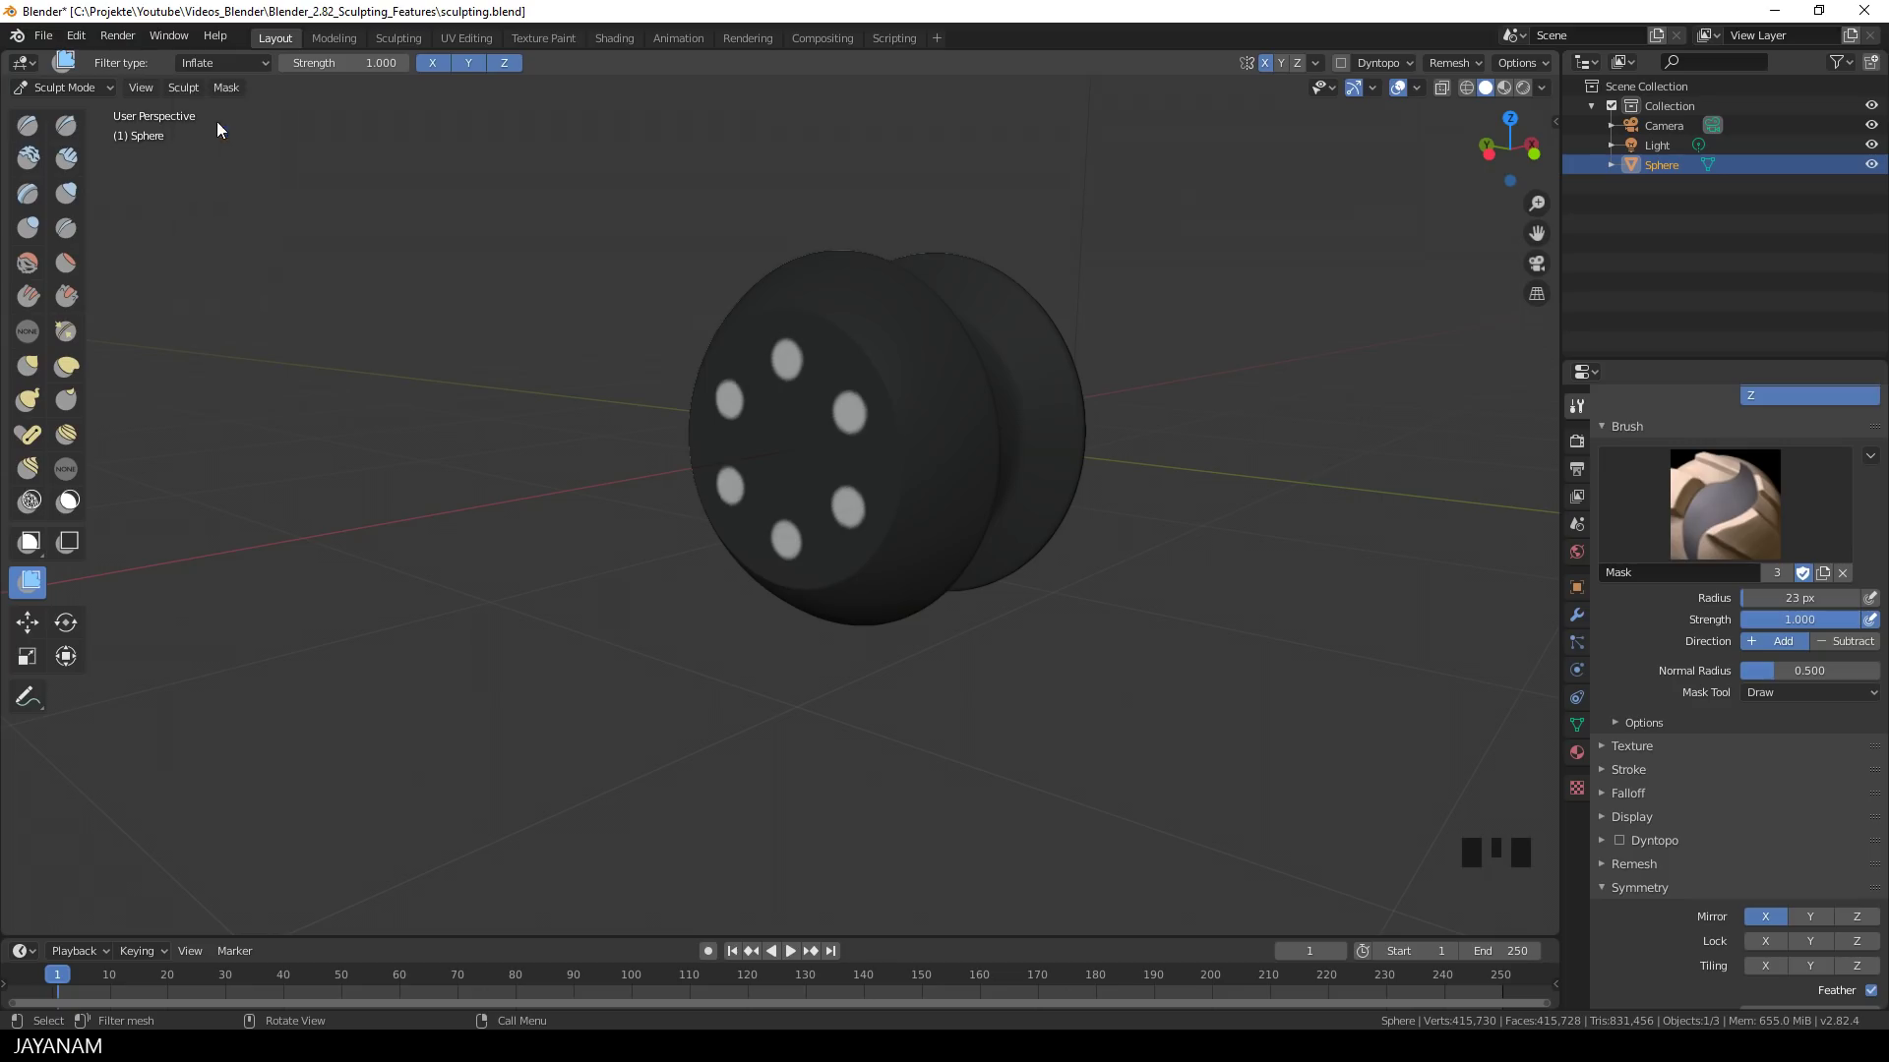
{"action": "left_click", "coordinate": [677, 504]}
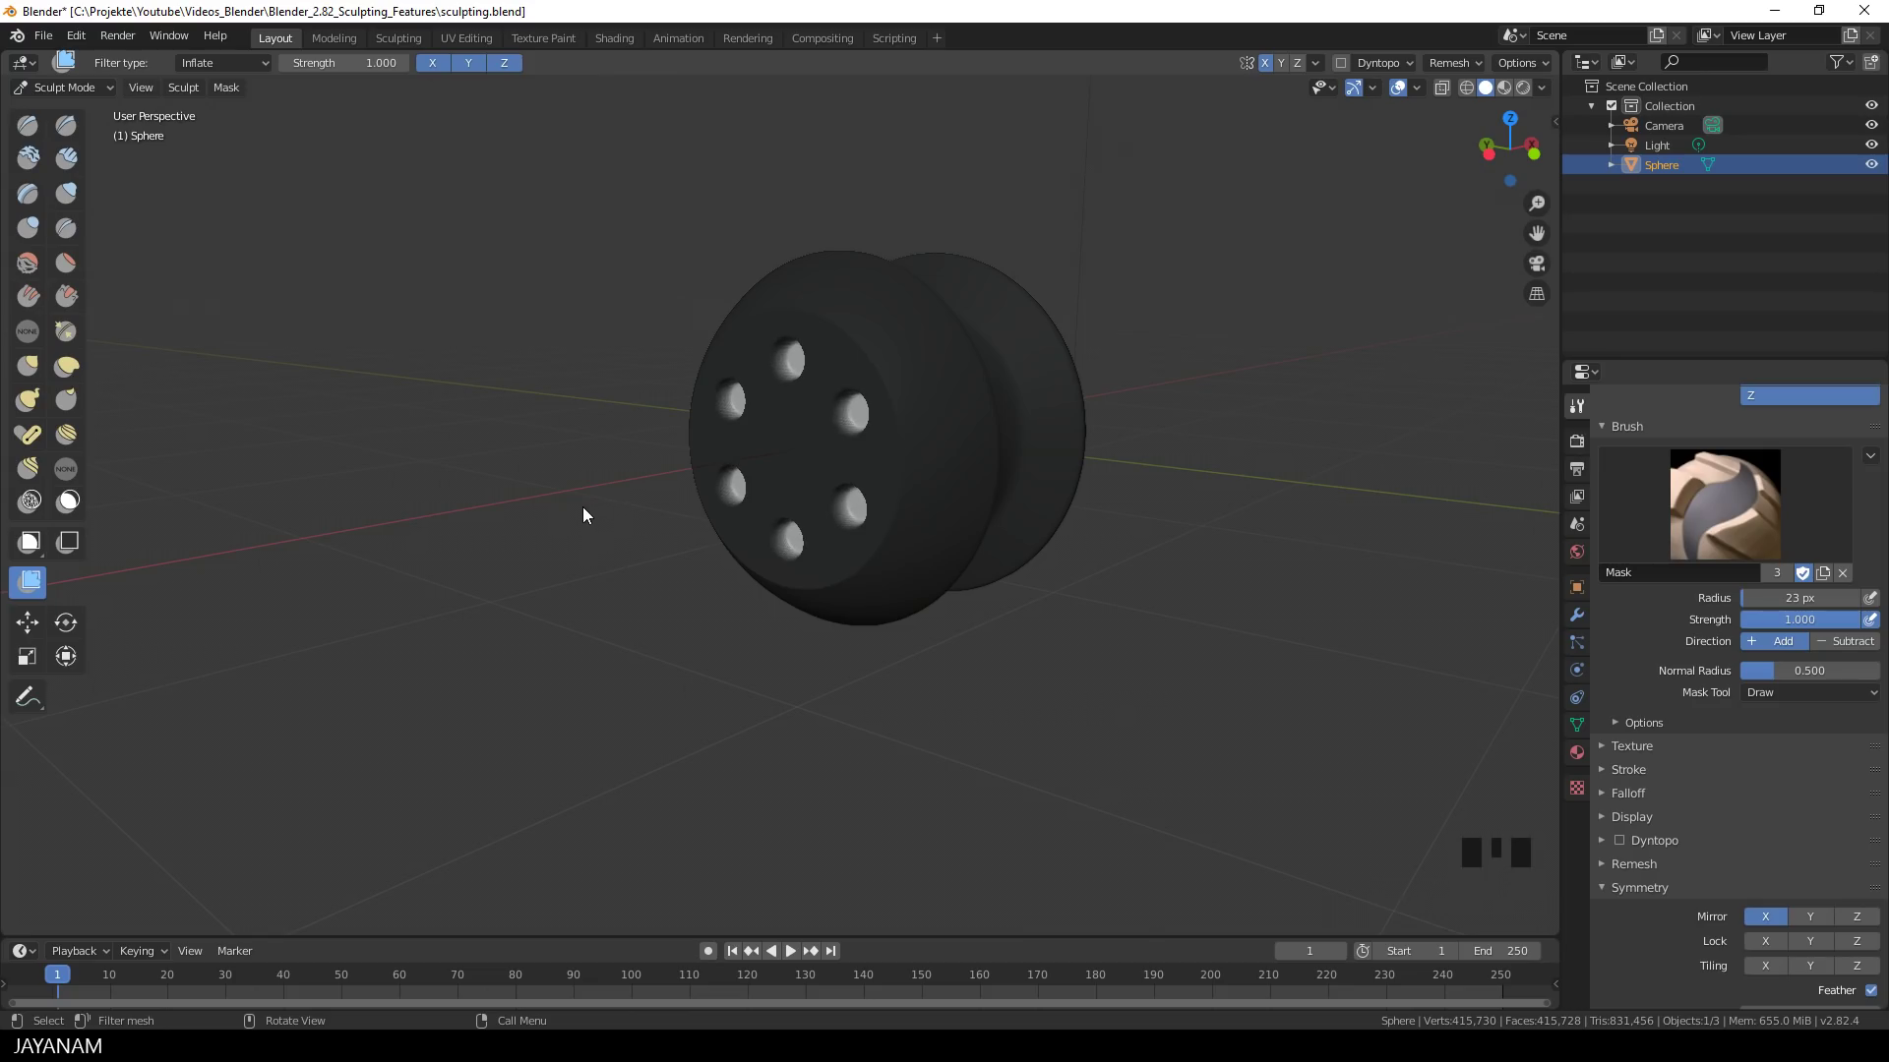
{"action": "left_click_drag", "start_coordinate": [556, 560], "coordinate": [547, 555]}
{"action": "key", "text": "alt+m"}
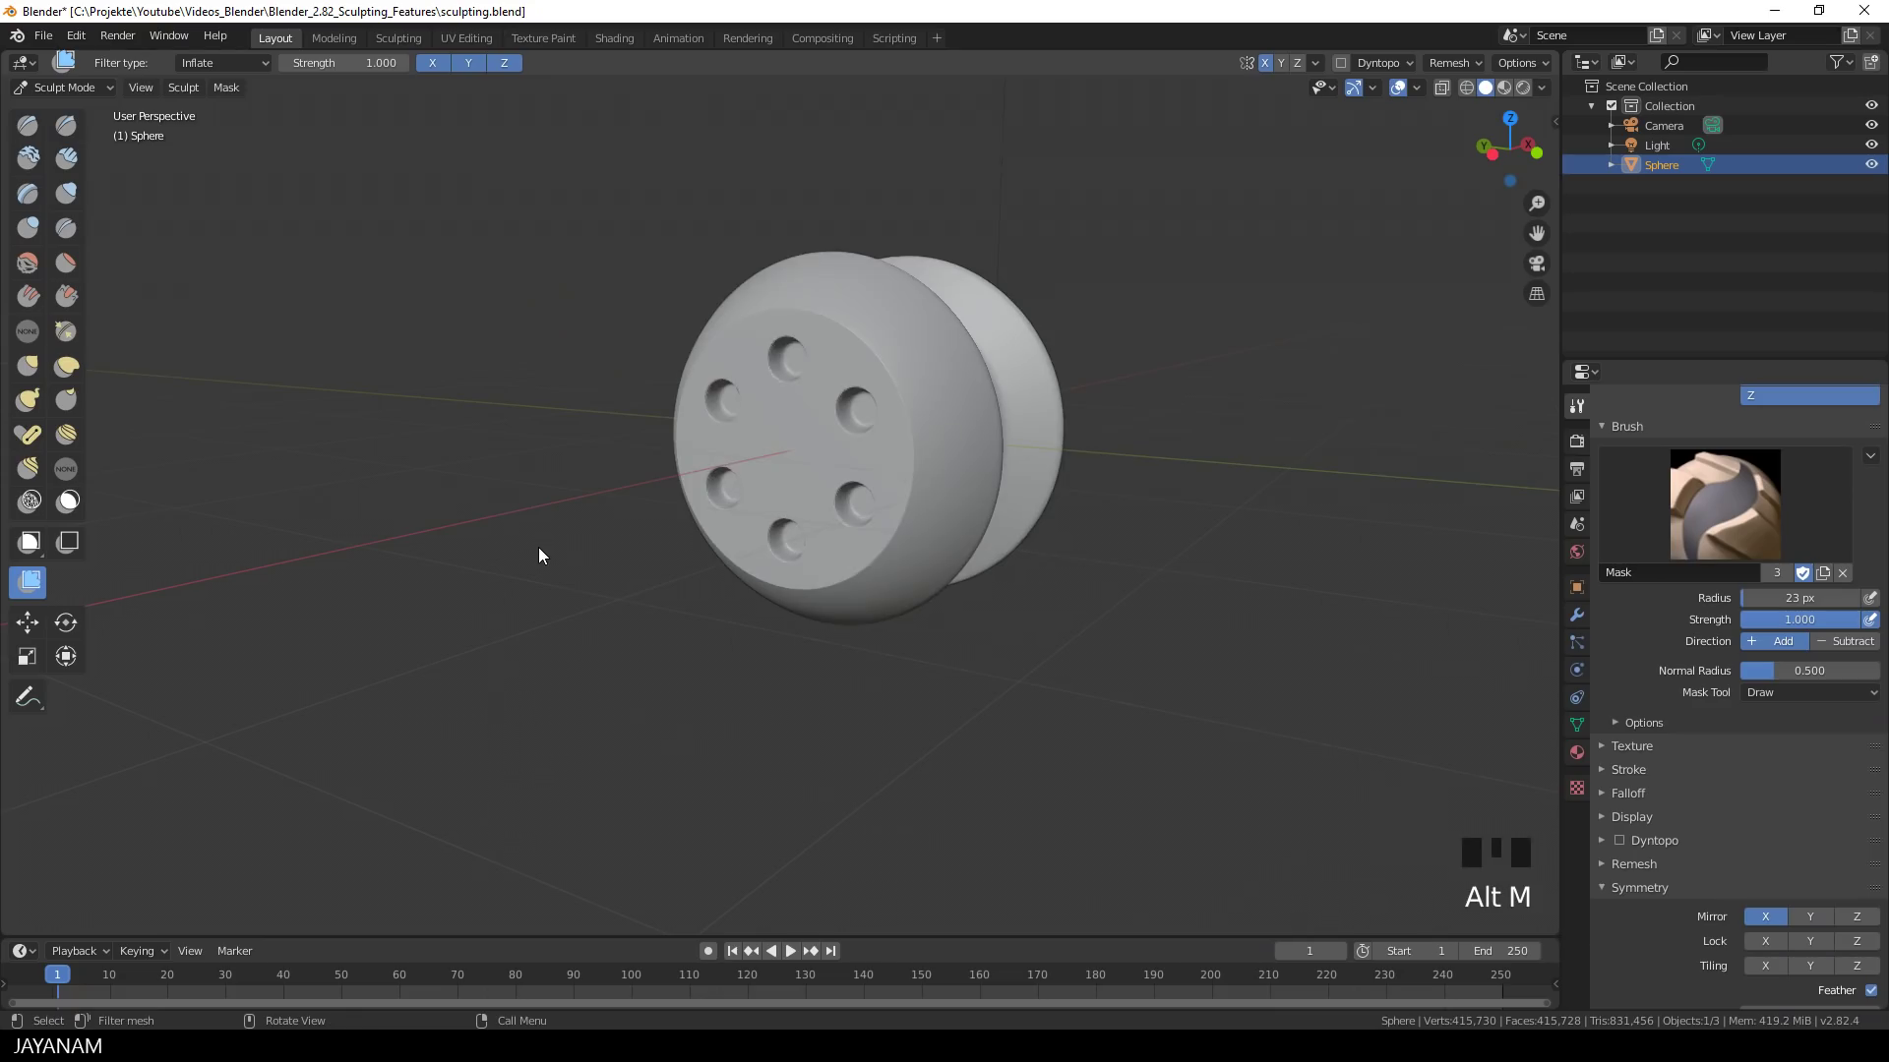
- Paint mask rings around the six holes on the side face and invert the mask
{"action": "scroll", "scroll_direction": "up", "scroll_amount": 3}
{"action": "scroll", "scroll_direction": "up", "scroll_amount": 3}
{"action": "left_click_drag", "start_coordinate": [637, 548], "coordinate": [1481, 65]}
{"action": "left_click_drag", "start_coordinate": [1479, 66], "coordinate": [954, 413]}
{"action": "left_click_drag", "start_coordinate": [740, 352], "coordinate": [705, 355]}
{"action": "scroll", "scroll_direction": "down", "scroll_amount": 3}
{"action": "left_click_drag", "start_coordinate": [889, 399], "coordinate": [855, 378]}
{"action": "key", "text": "KP_5"}
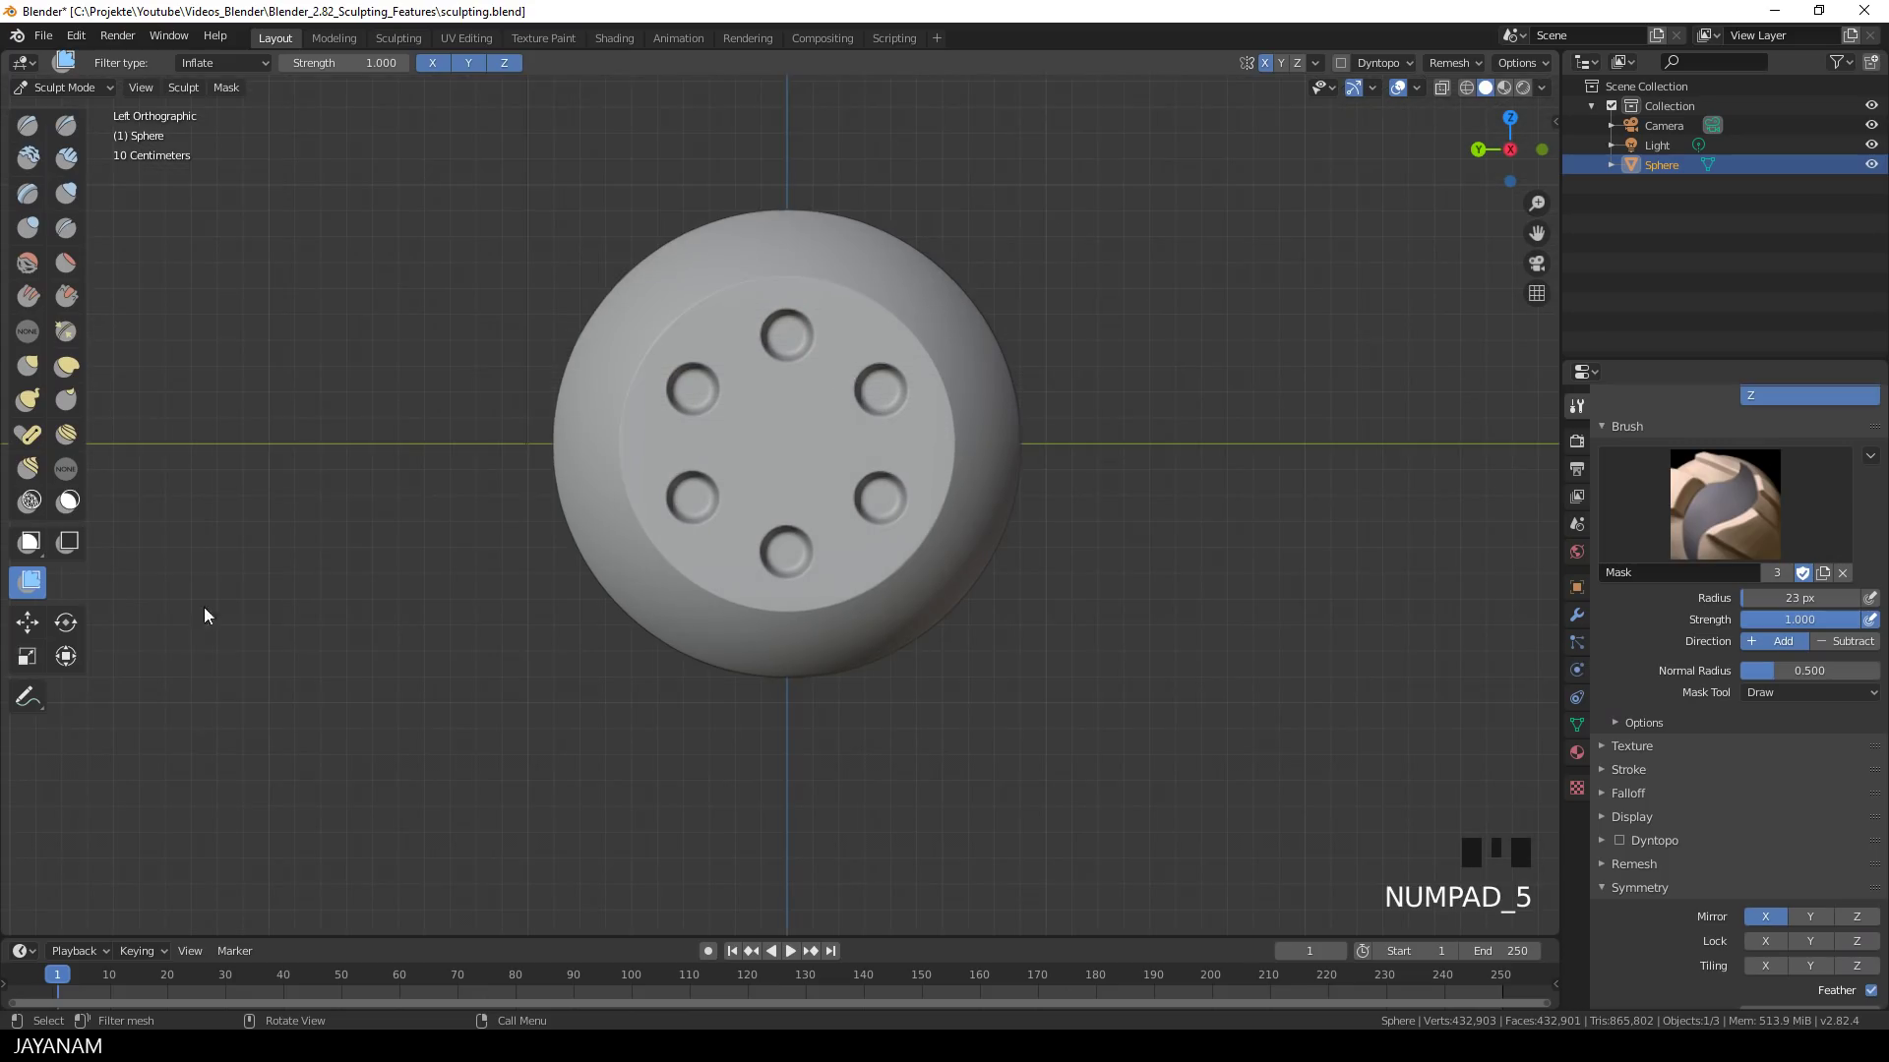
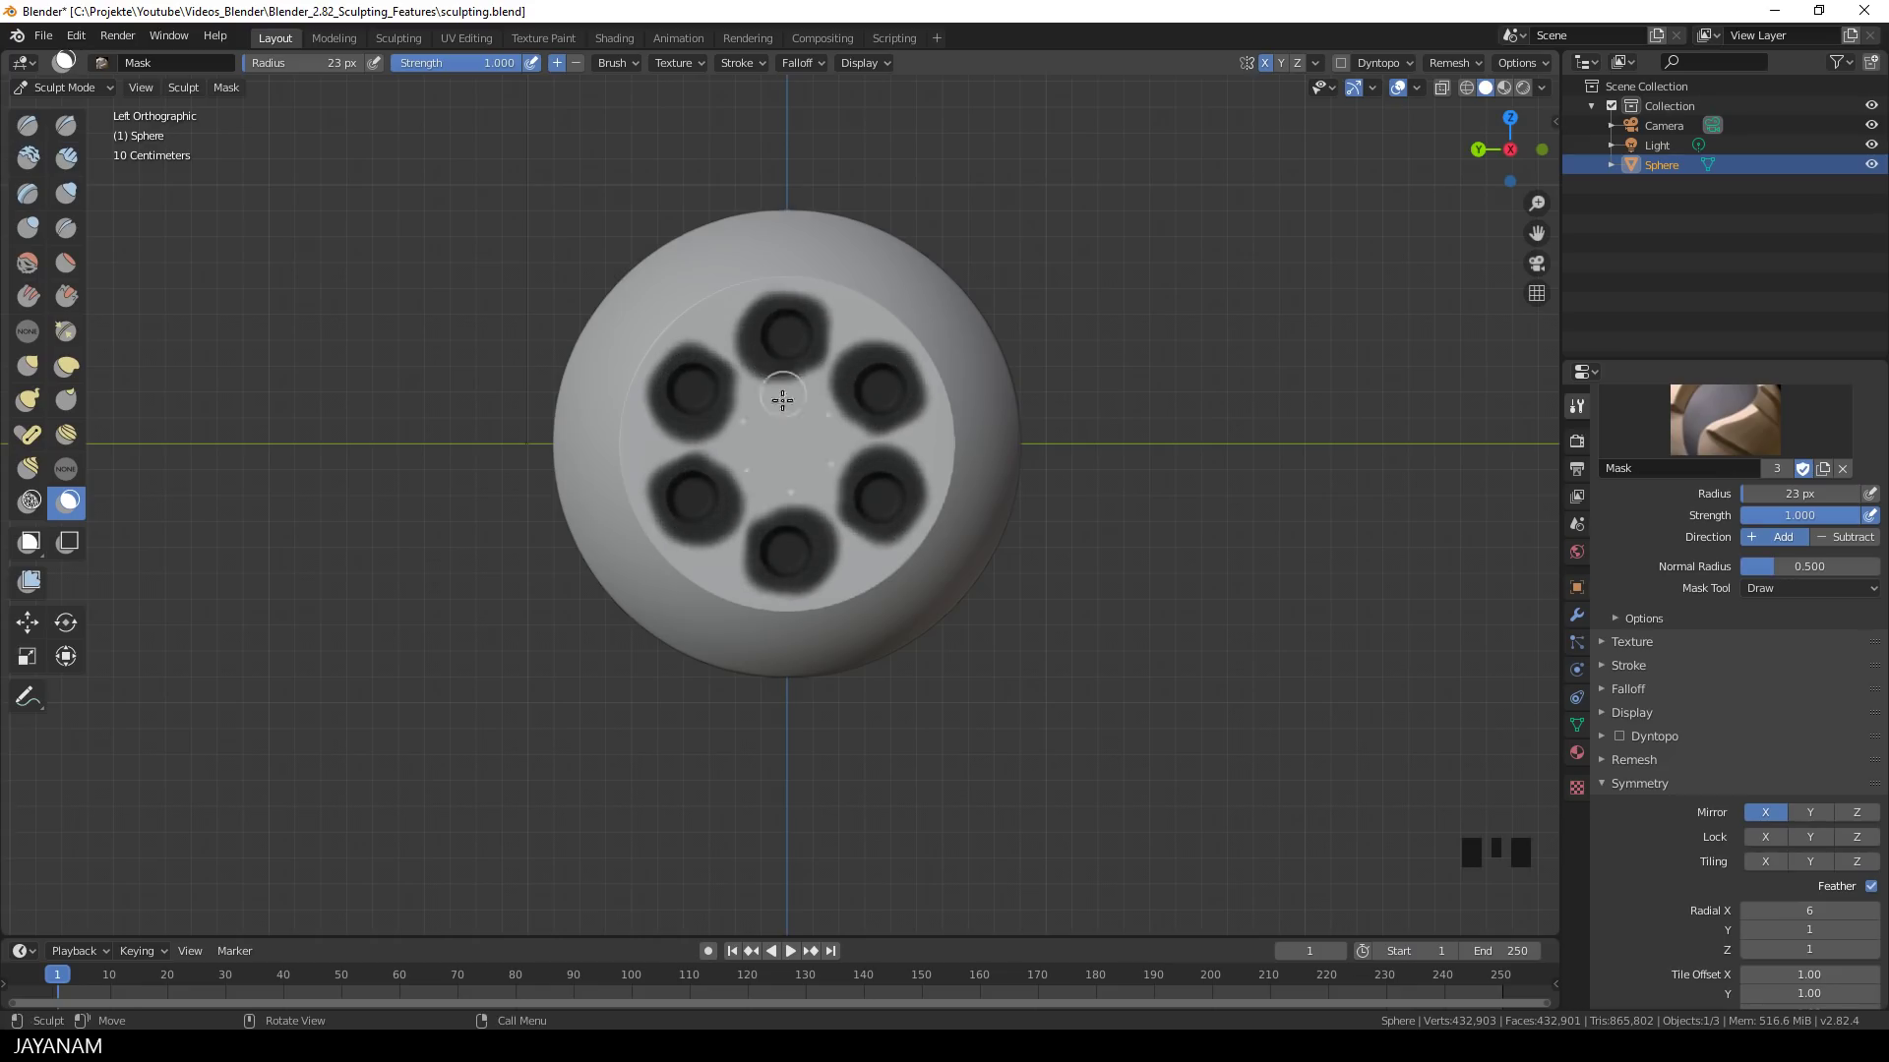
{"action": "key", "text": "ctrl+i"}
- Smooth the ring borders with the Smooth filter and clear the mask
{"action": "left_click_drag", "start_coordinate": [34, 583], "coordinate": [780, 471]}
{"action": "scroll", "scroll_direction": "up", "scroll_amount": 3}
{"action": "left_click", "coordinate": [557, 398]}
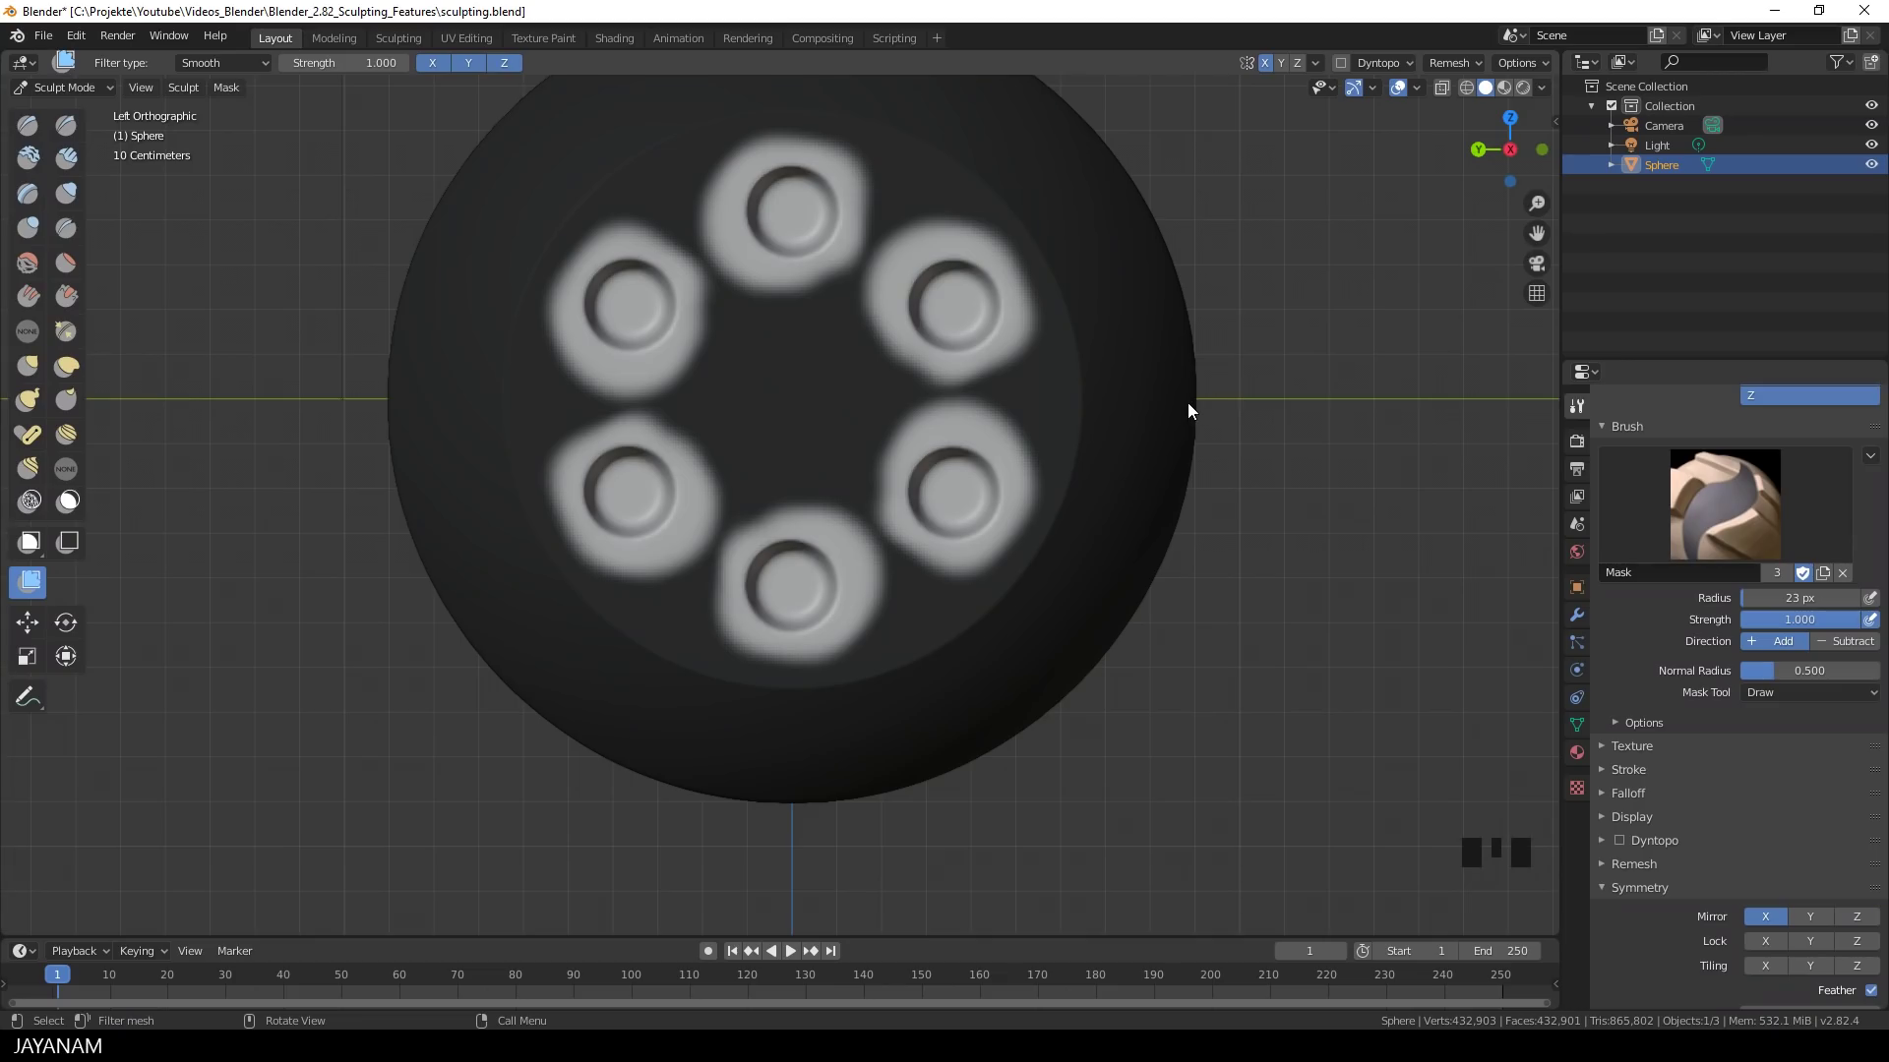
{"action": "key", "text": "alt+m"}
{"action": "scroll", "scroll_direction": "down", "scroll_amount": 3}
{"action": "scroll", "scroll_direction": "down", "scroll_amount": 3}
{"action": "left_click_drag", "start_coordinate": [1139, 493], "coordinate": [628, 585]}
{"action": "left_click", "coordinate": [479, 620]}
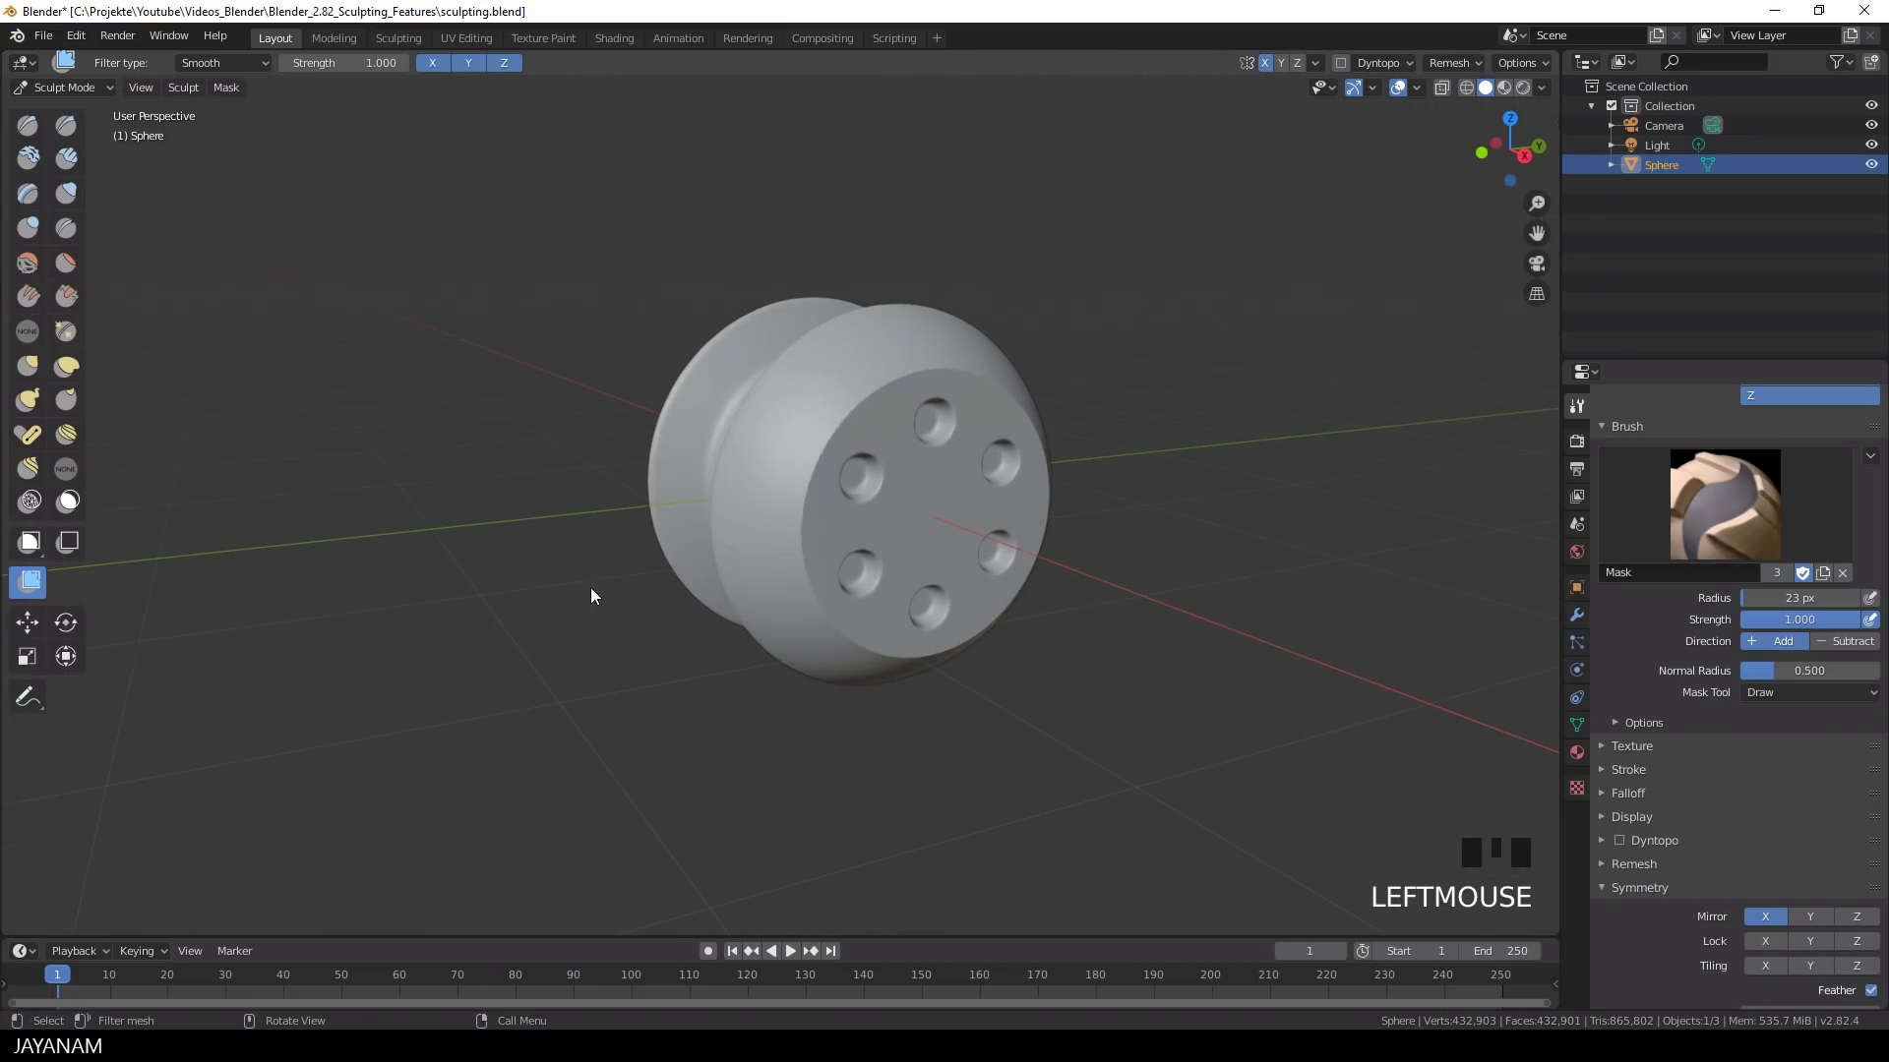
{"action": "left_click_drag", "start_coordinate": [620, 608], "coordinate": [709, 559]}
- Scrape the spool's rim edges into crisp bevels from front view with an enlarged brush
{"action": "key", "text": "KP_5"}
{"action": "scroll", "scroll_direction": "up", "scroll_amount": 3}
{"action": "left_click_drag", "start_coordinate": [661, 725], "coordinate": [843, 641]}
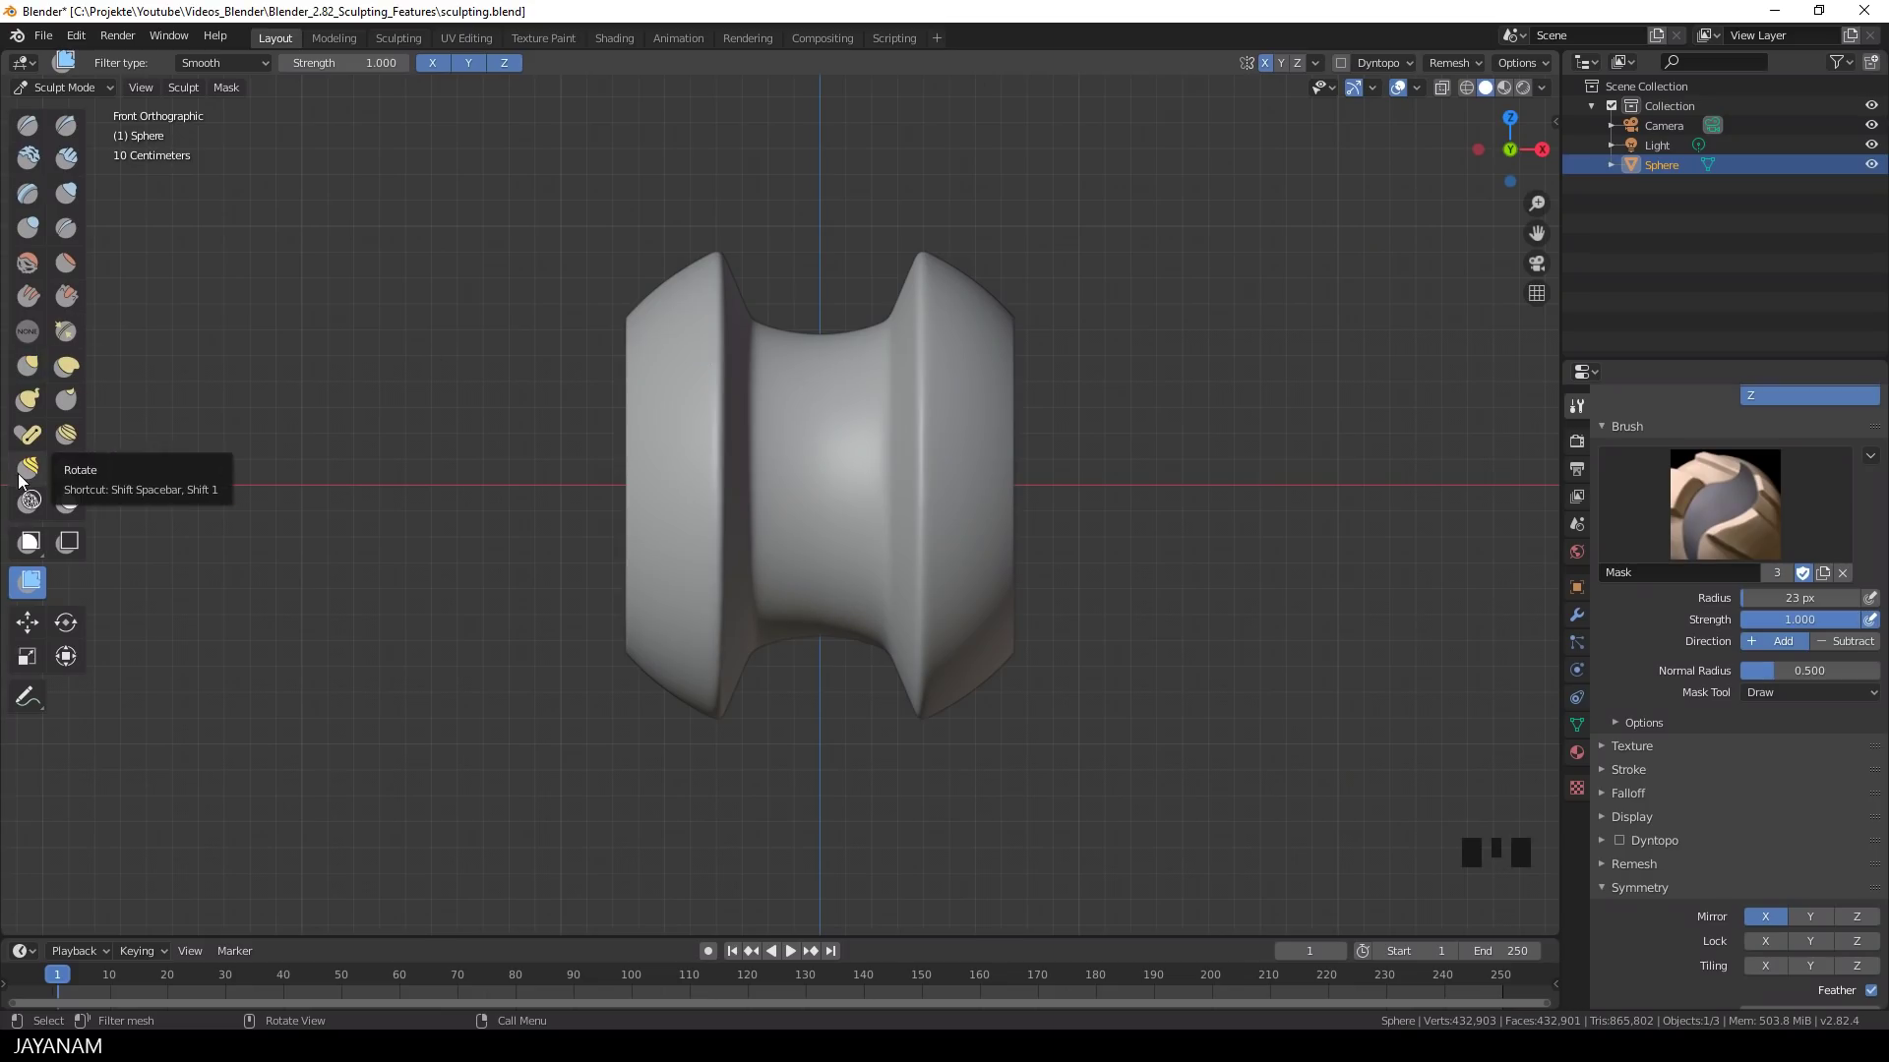
{"action": "left_click", "coordinate": [75, 303]}
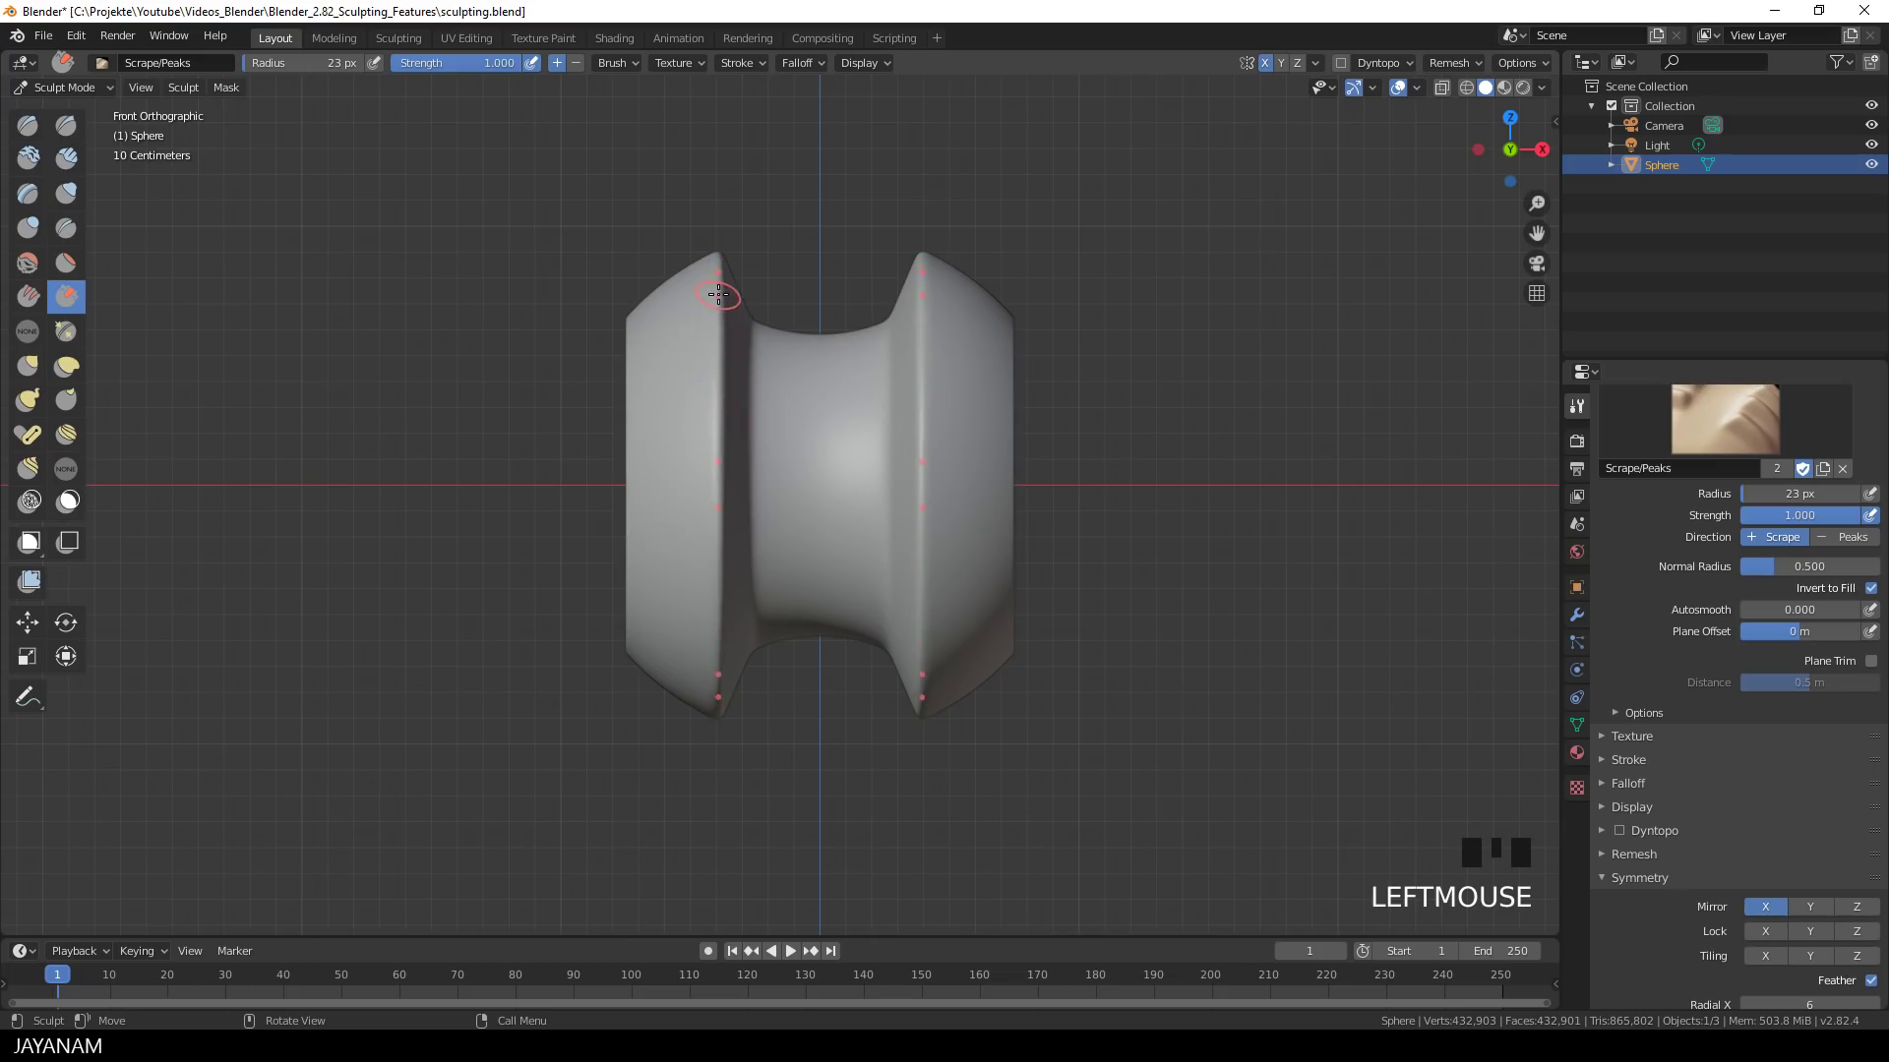
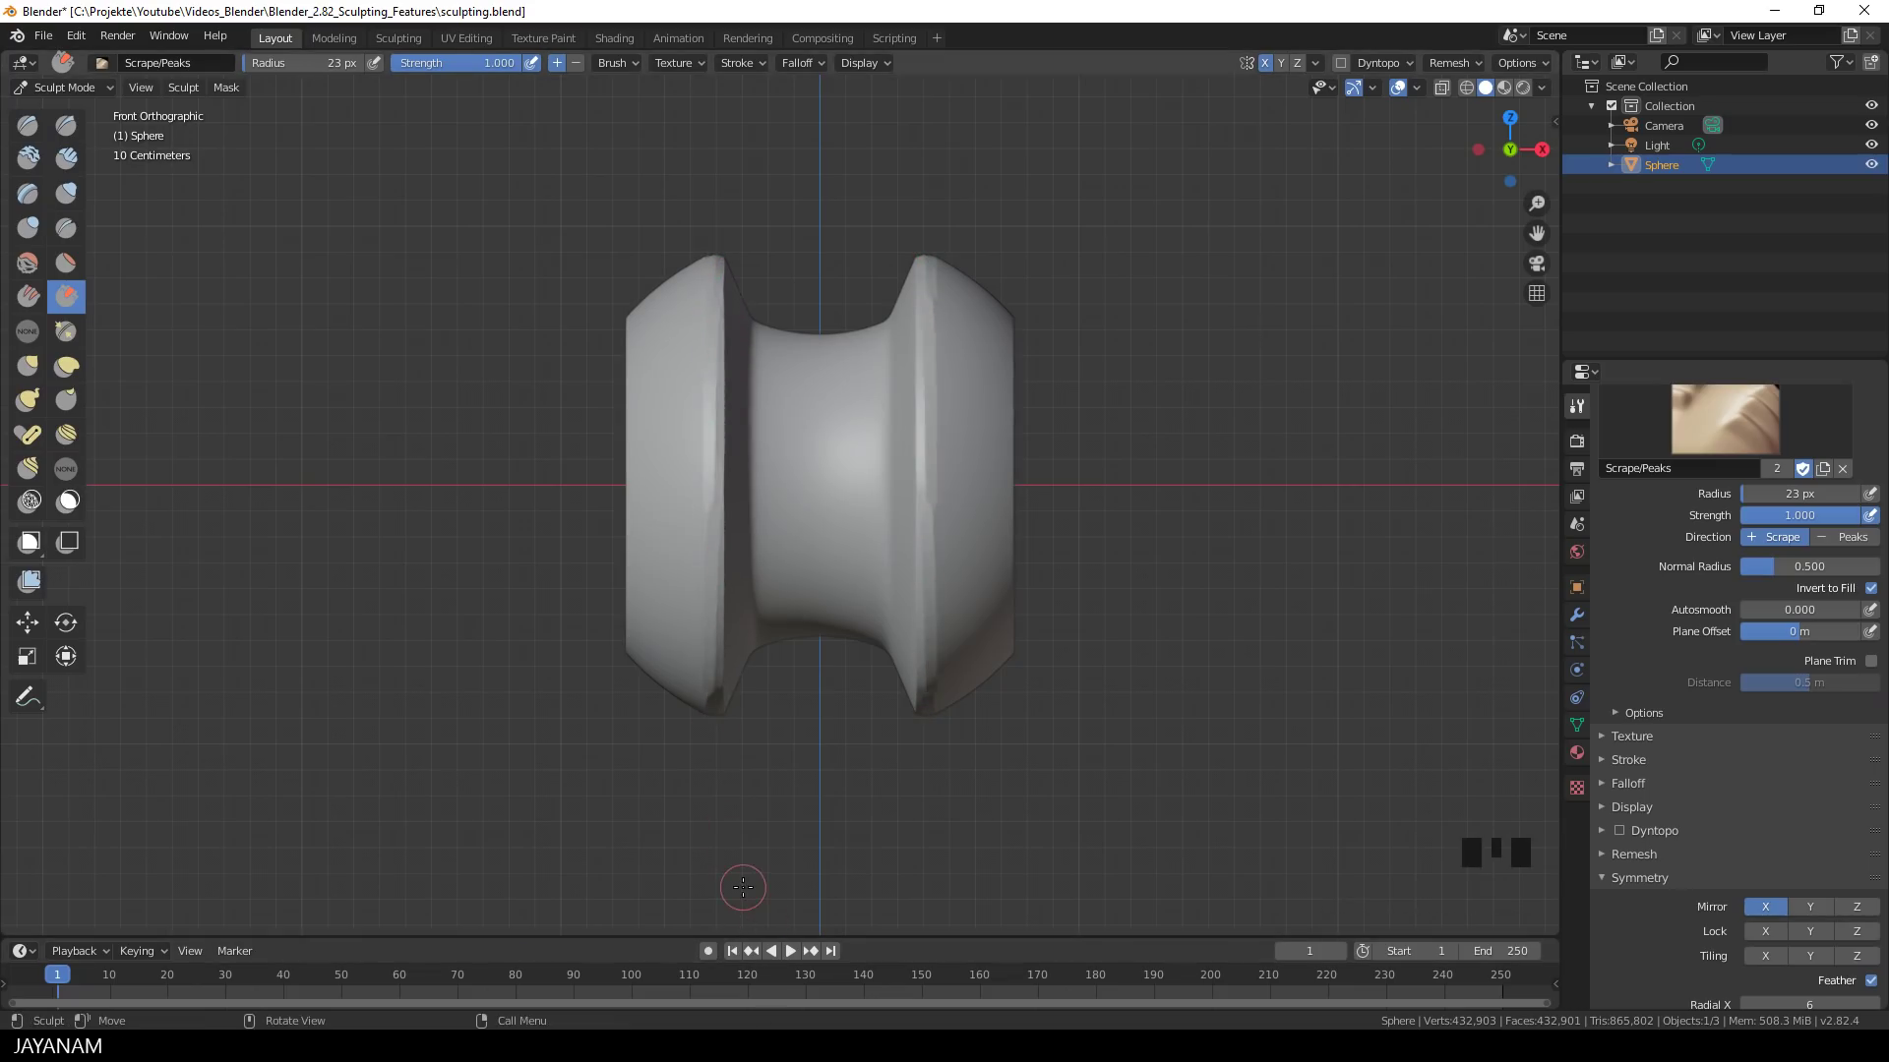
{"action": "key", "text": "ctrl+z"}
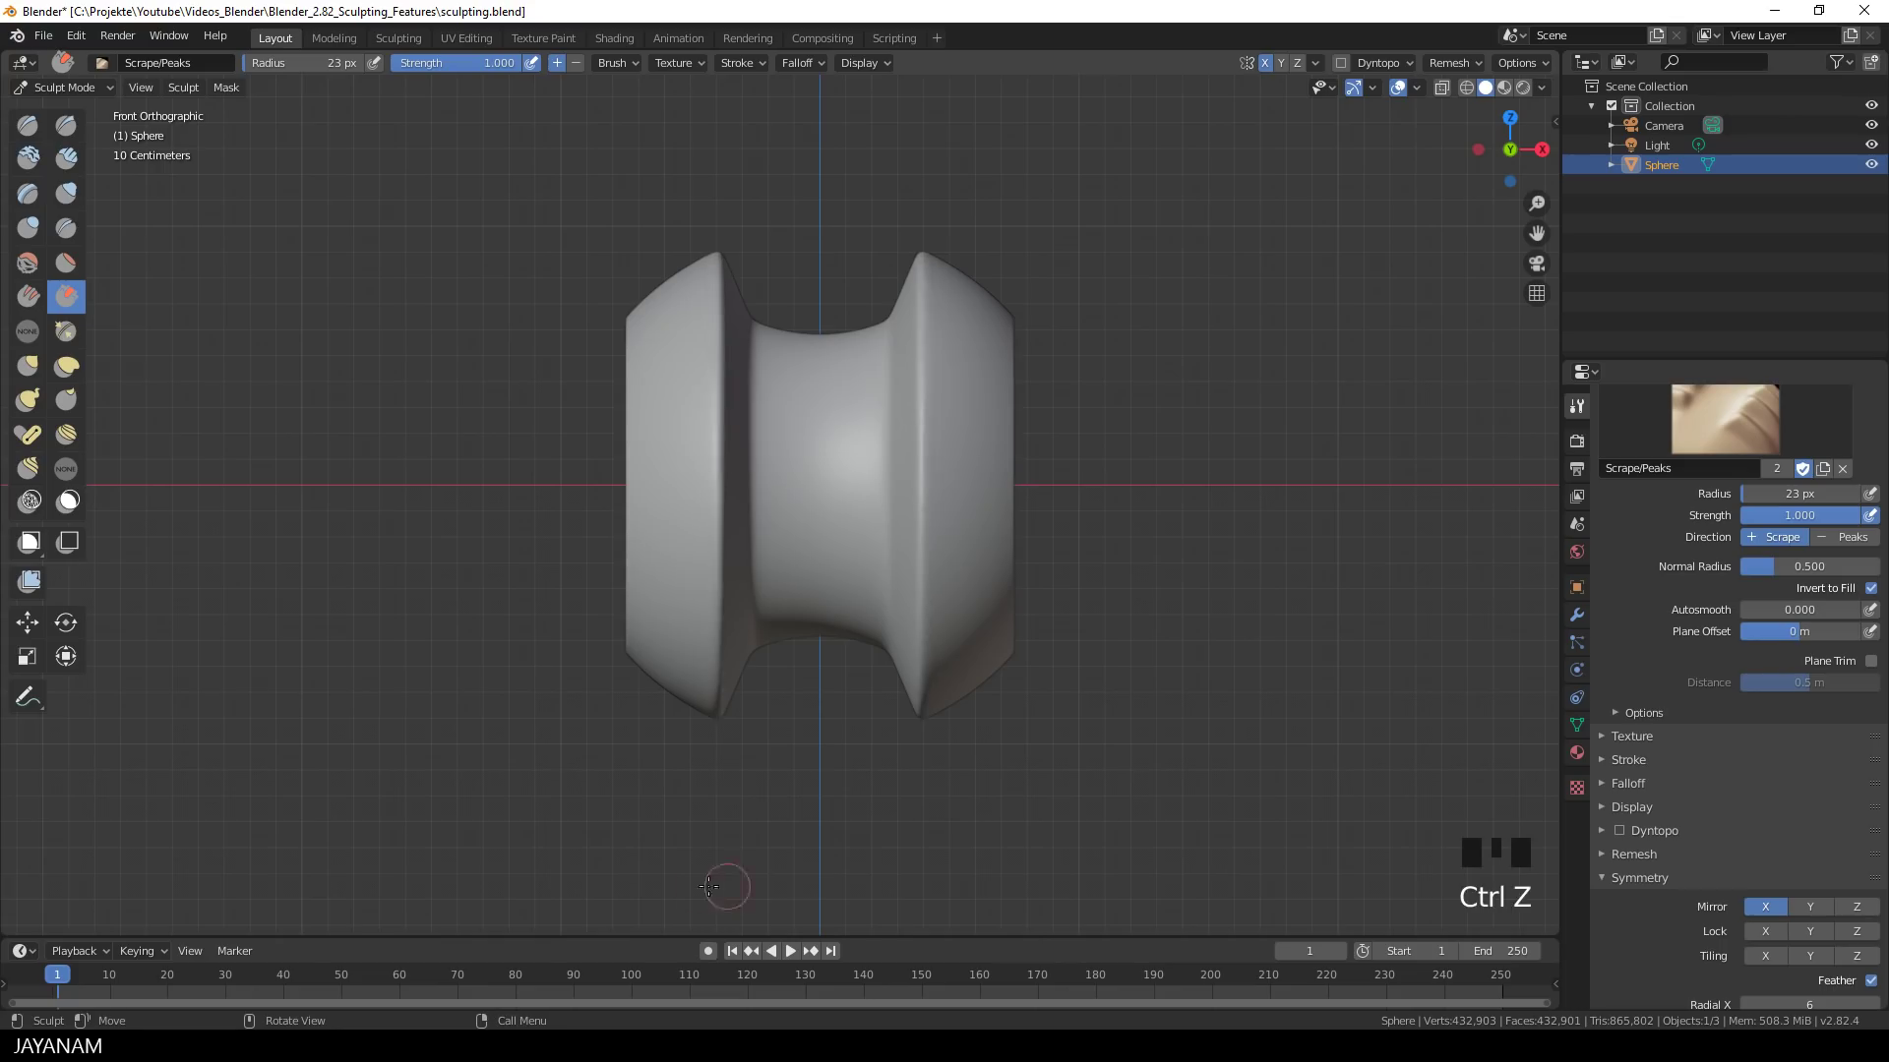
{"action": "left_click_drag", "start_coordinate": [768, 59], "coordinate": [781, 234]}
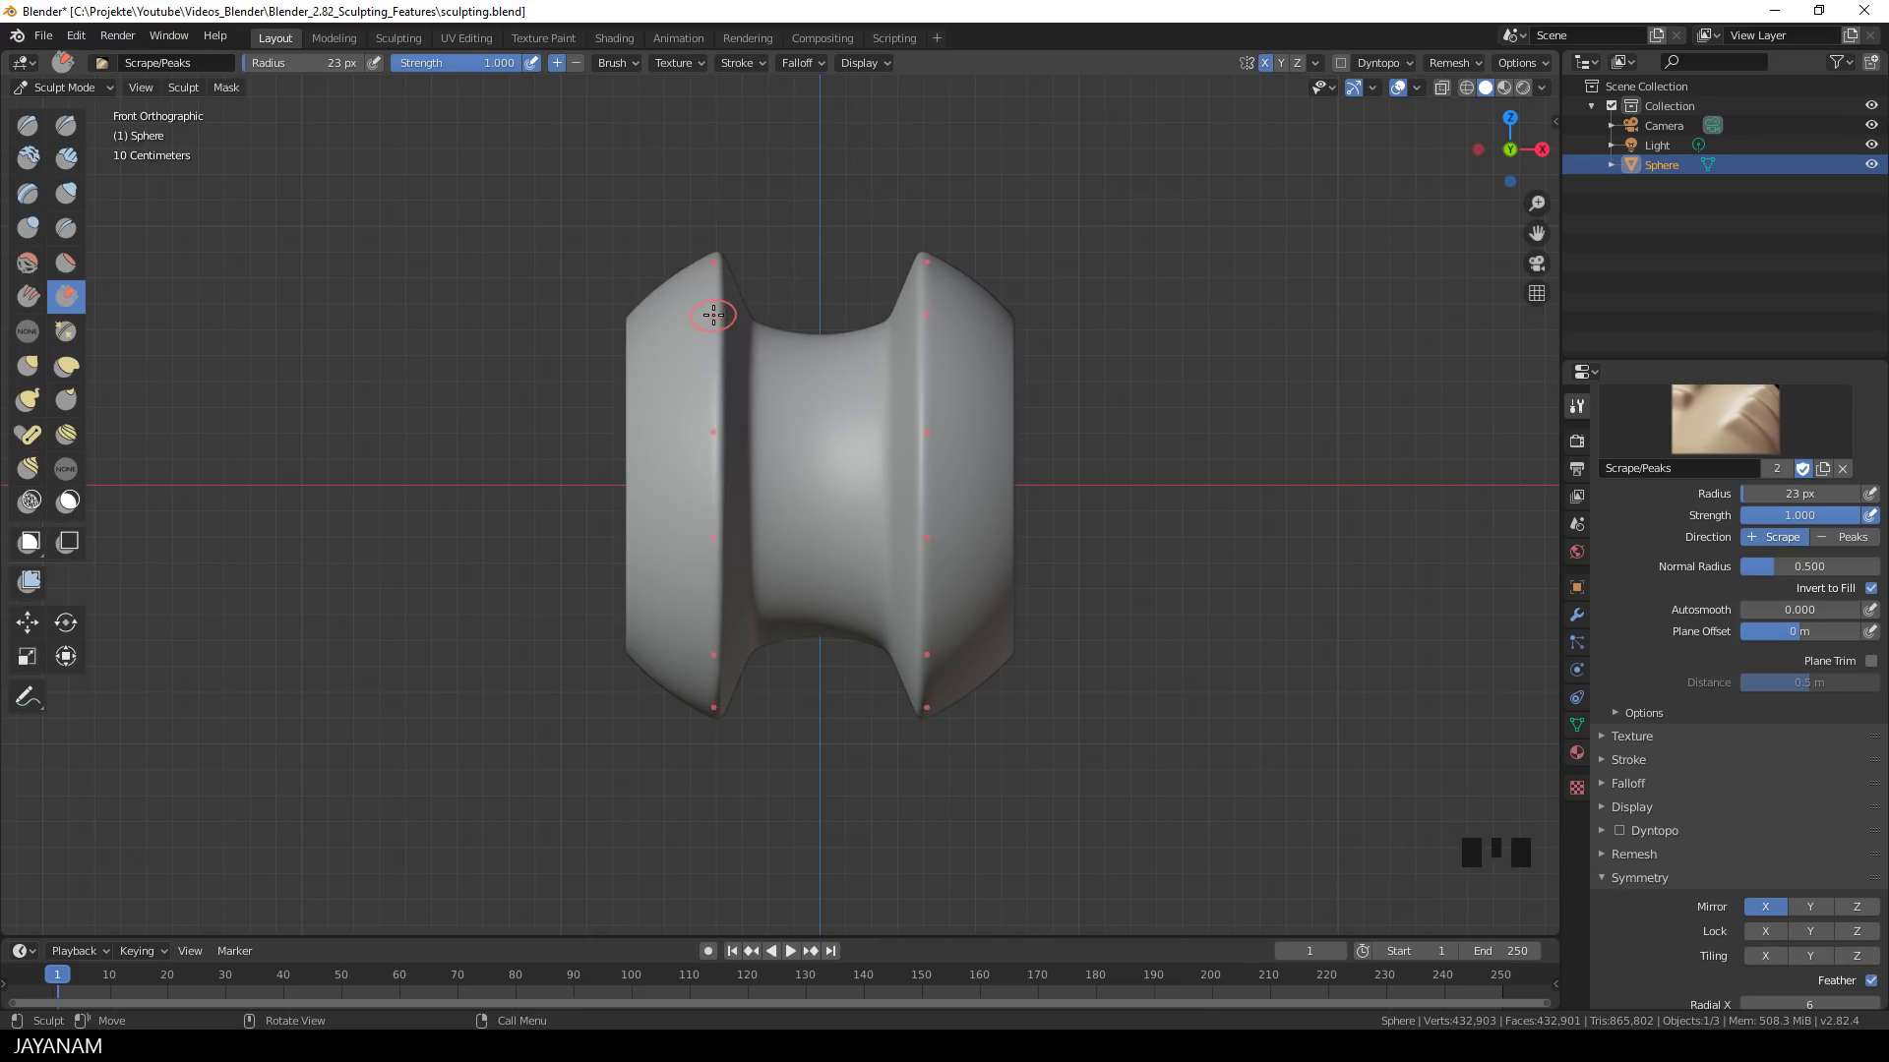
{"action": "key", "text": "f"}
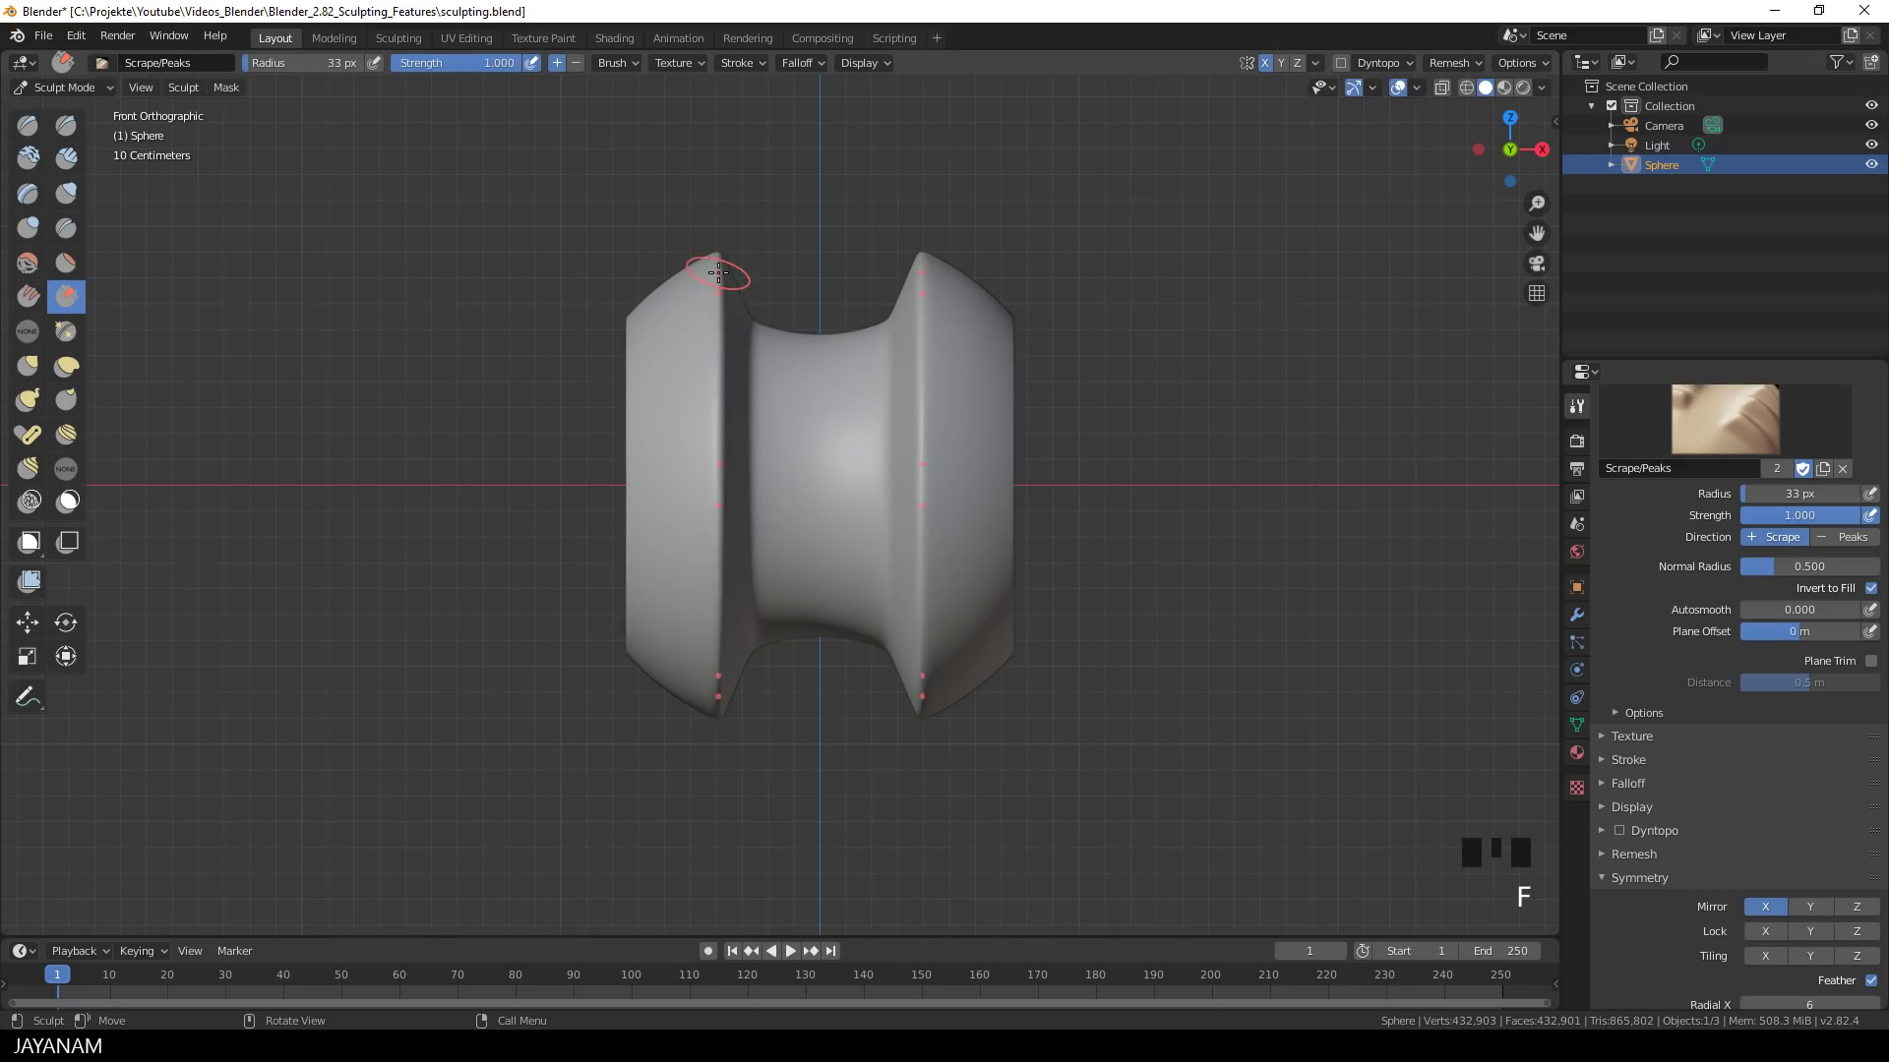
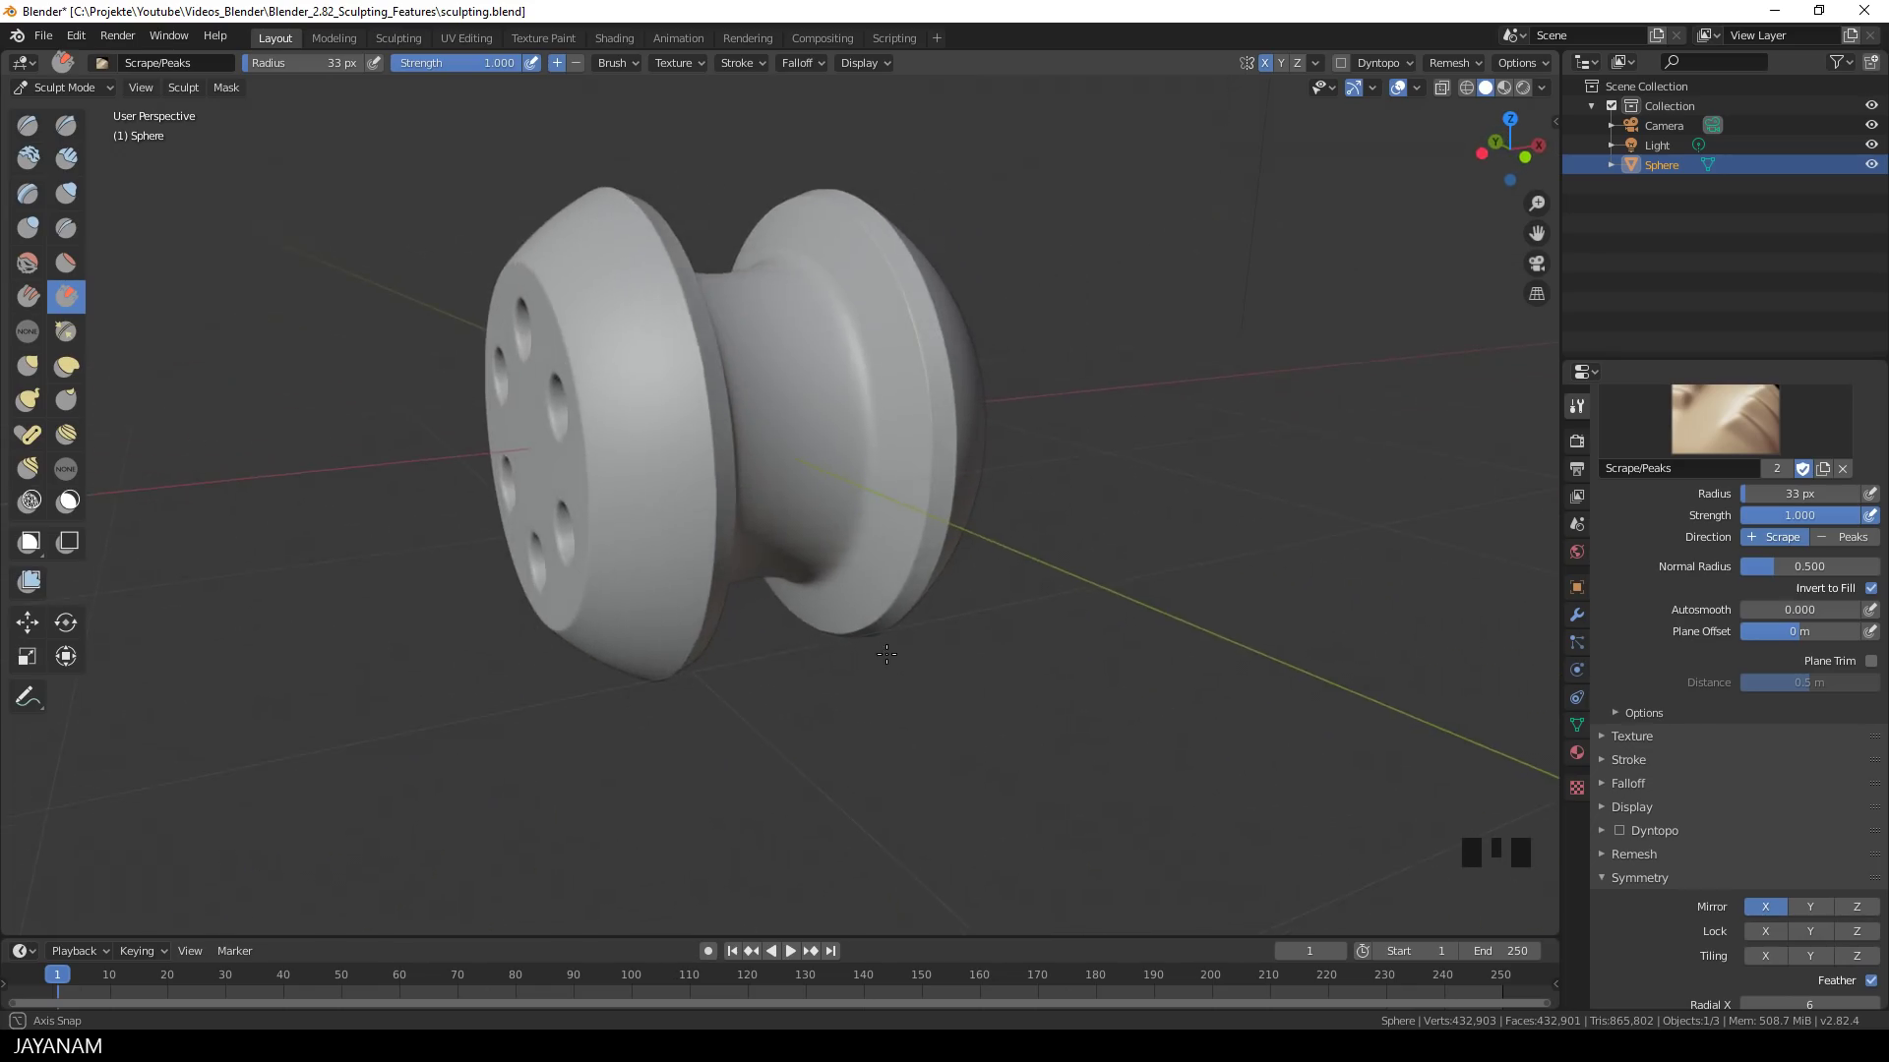
- Carve a creased groove across the spool's middle in front view
{"action": "key", "text": "KP_5"}
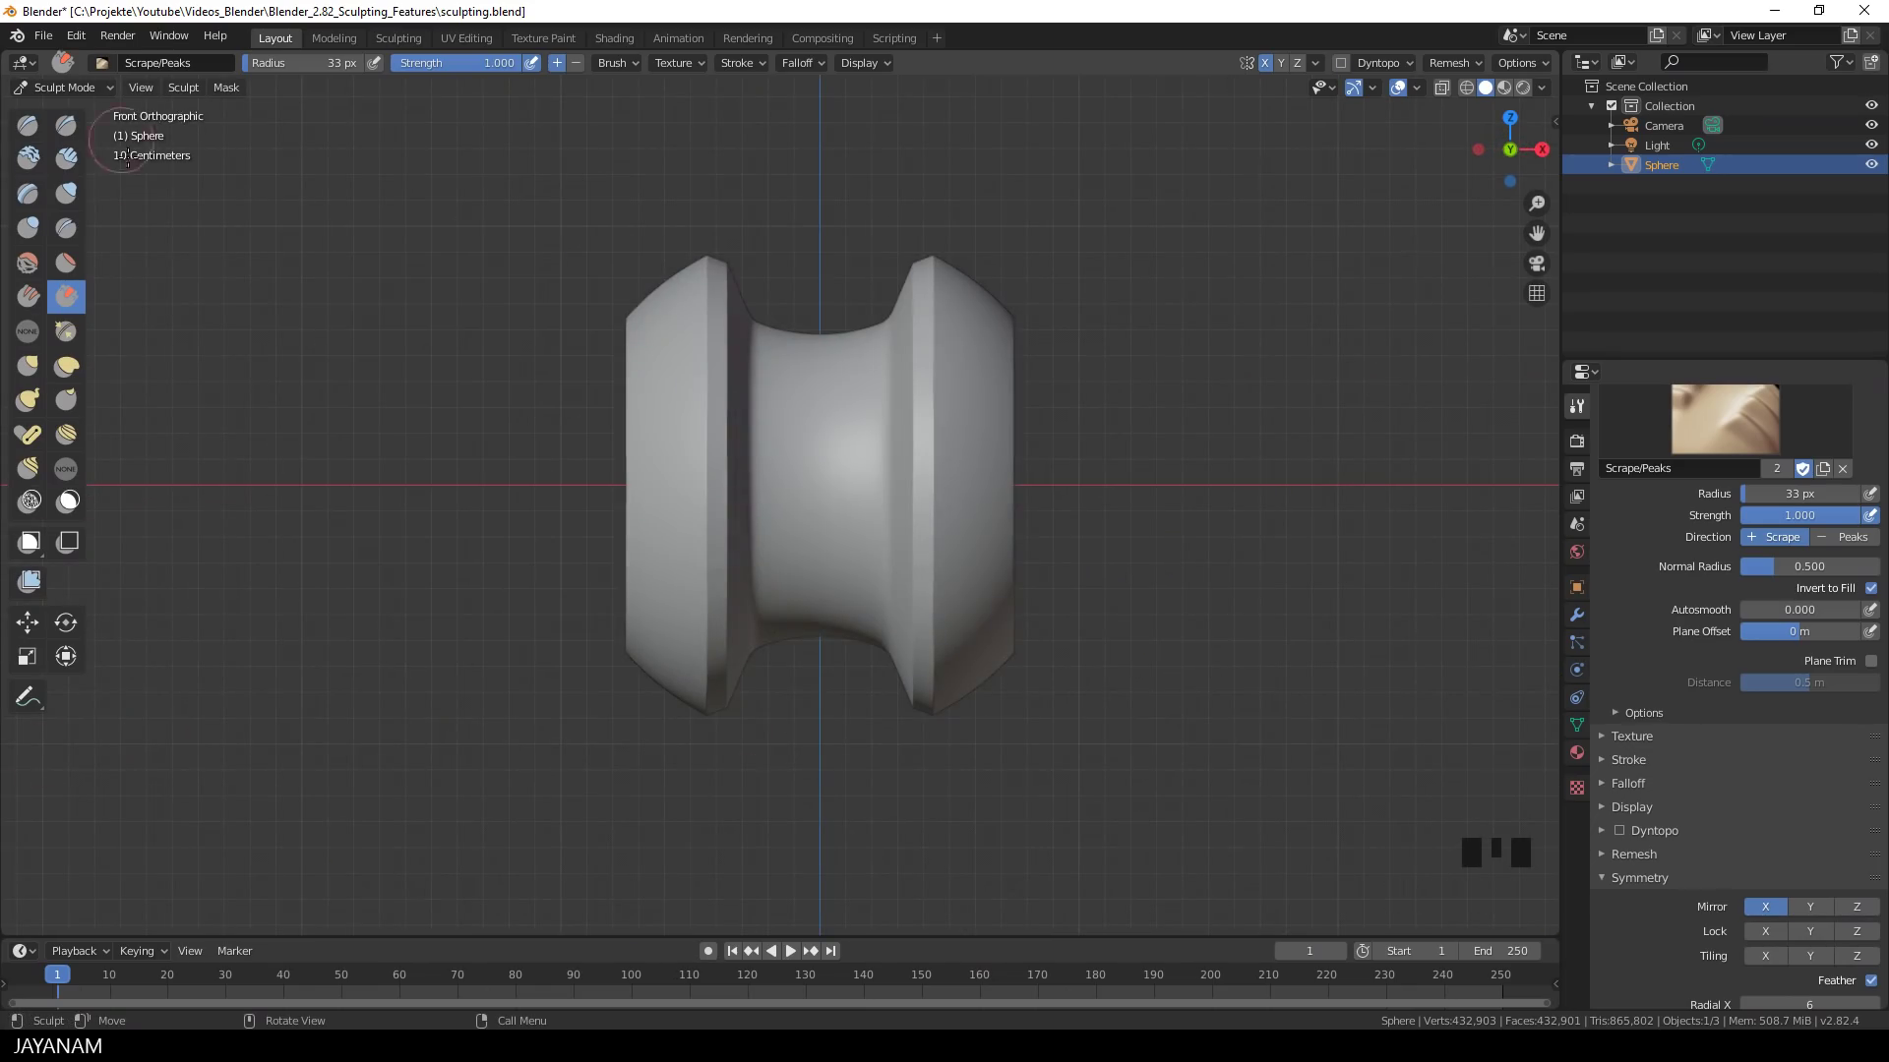
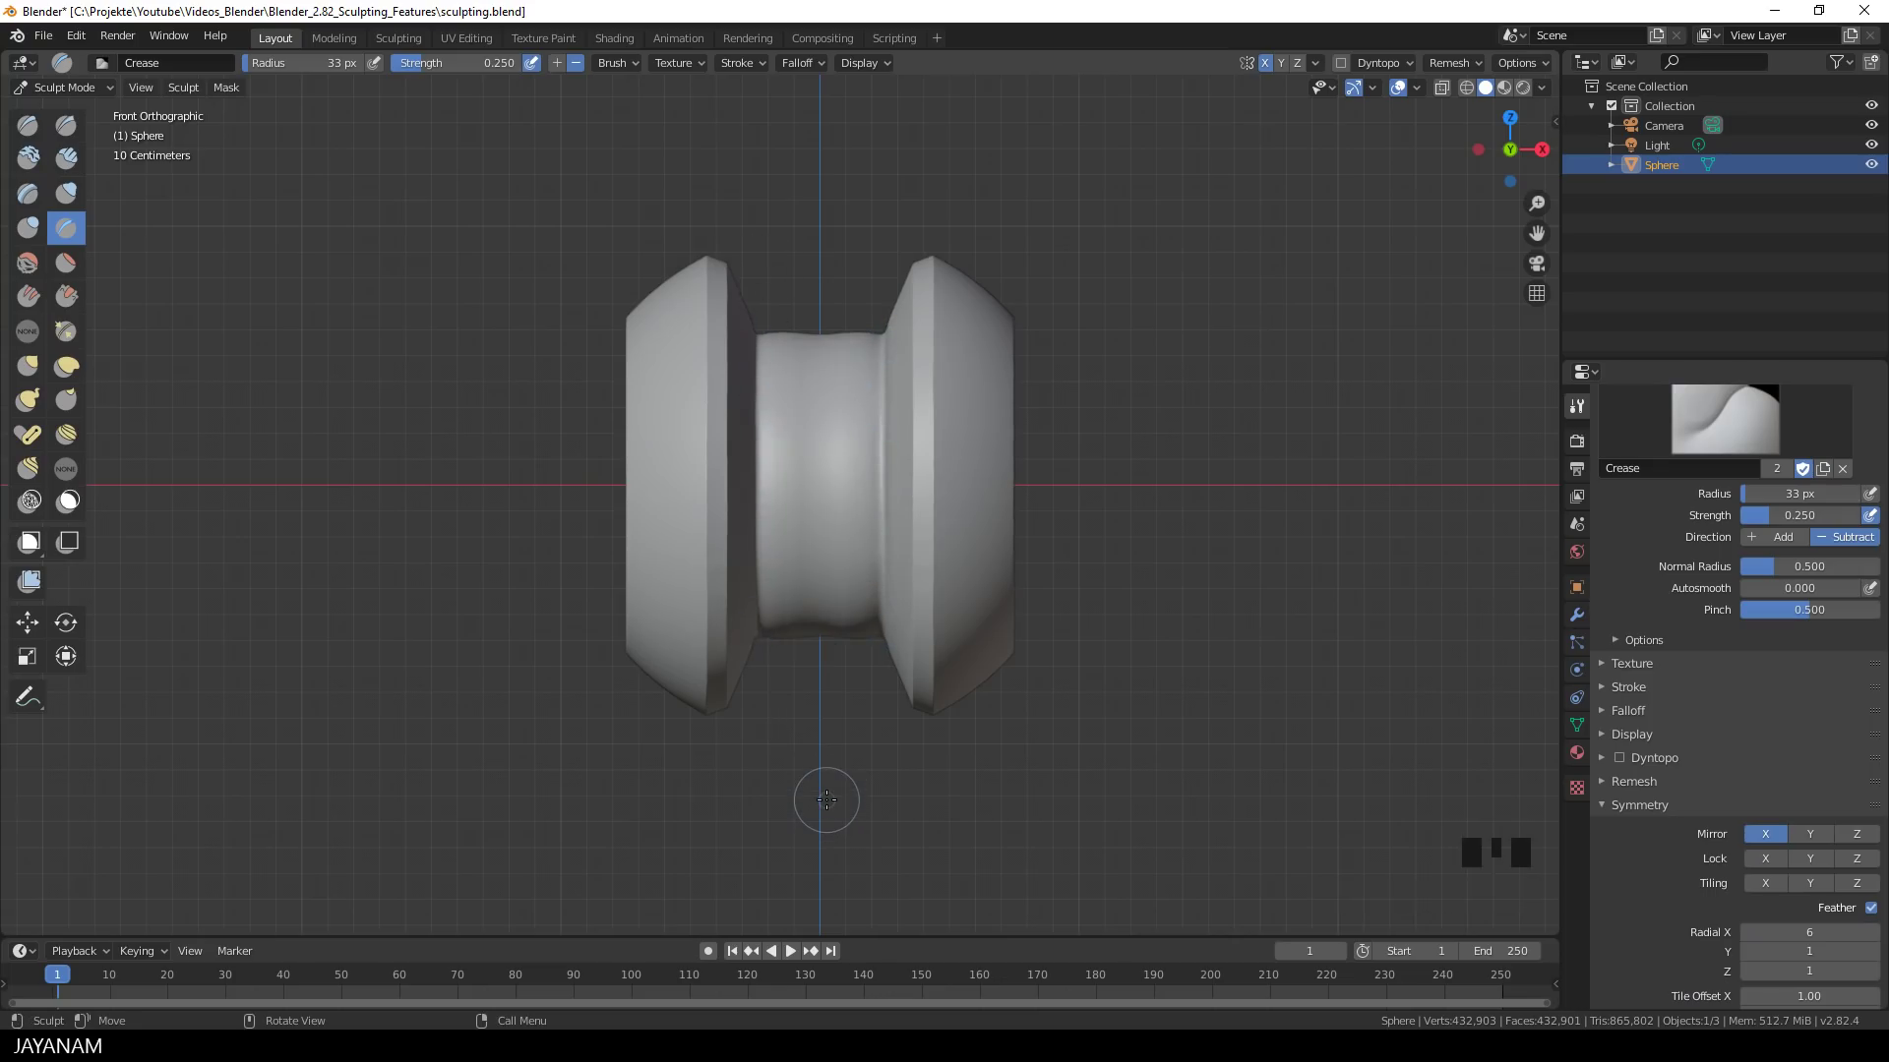
{"action": "key", "text": "ctrl+z"}
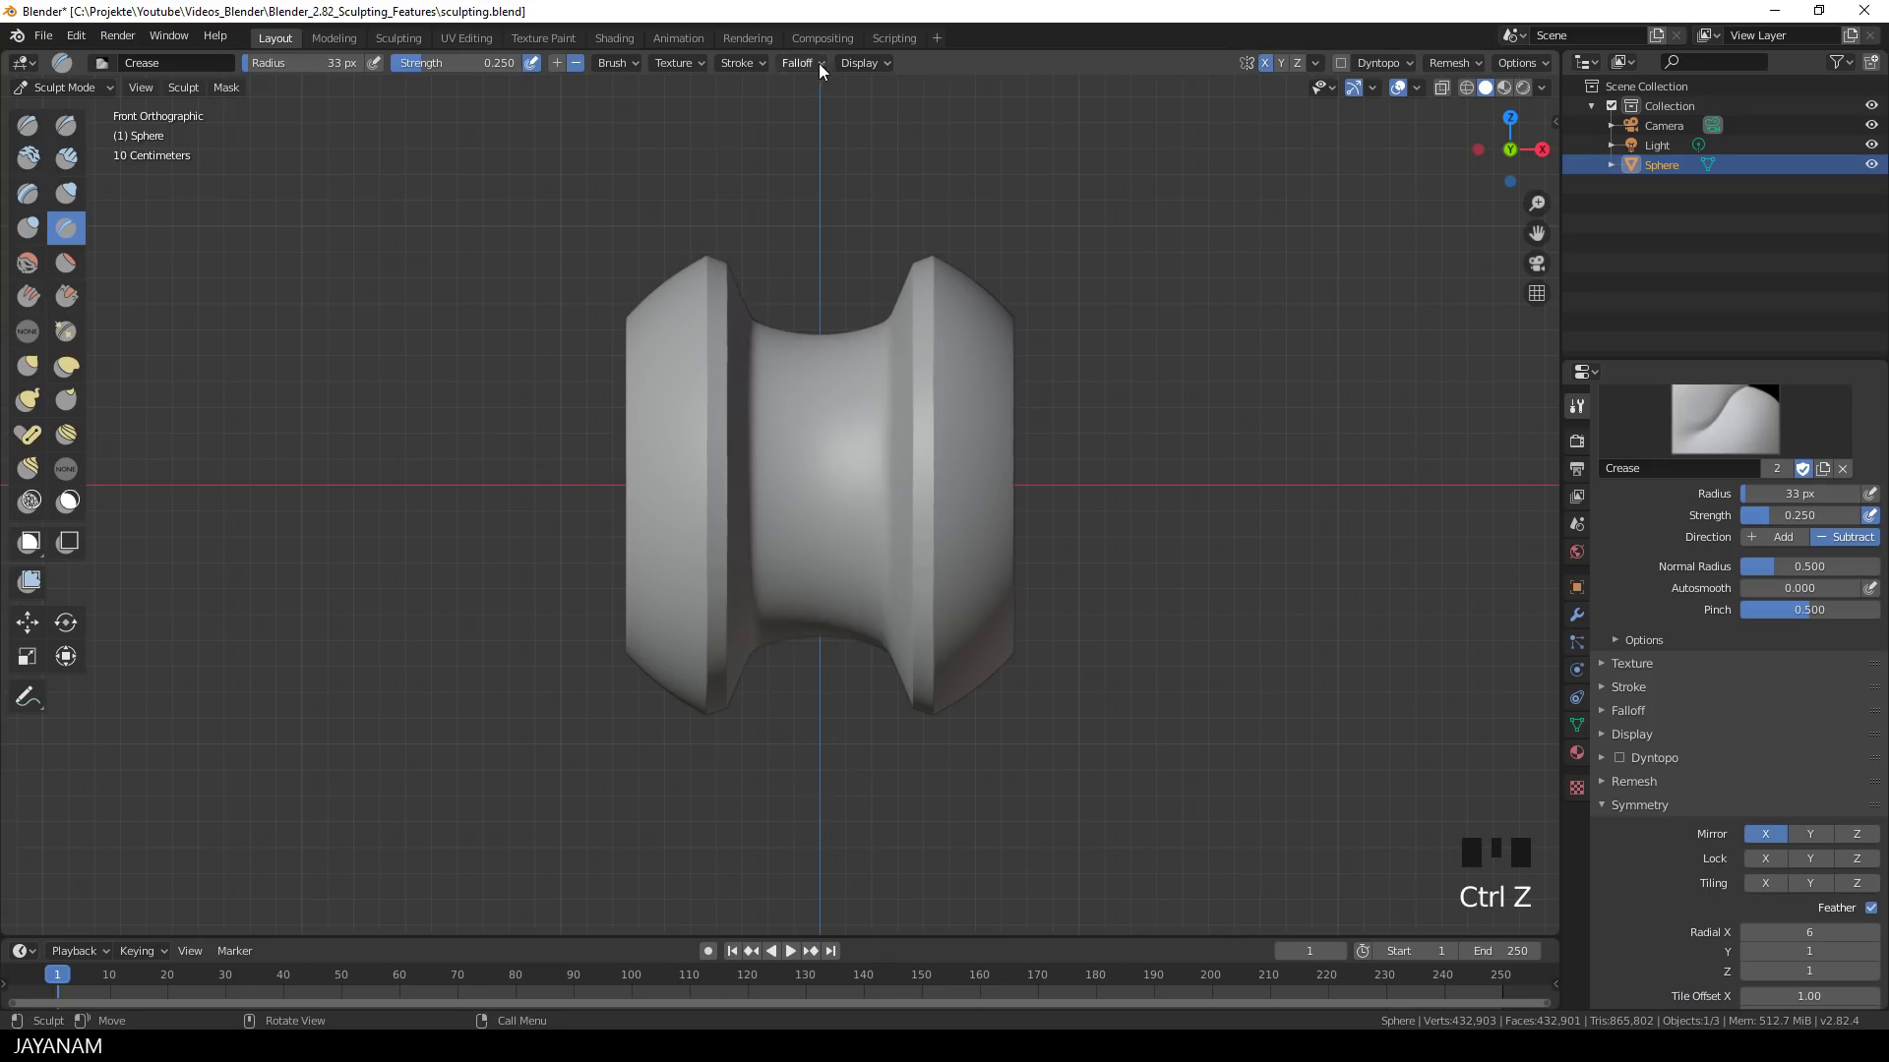
{"action": "left_click_drag", "start_coordinate": [823, 70], "coordinate": [796, 432]}
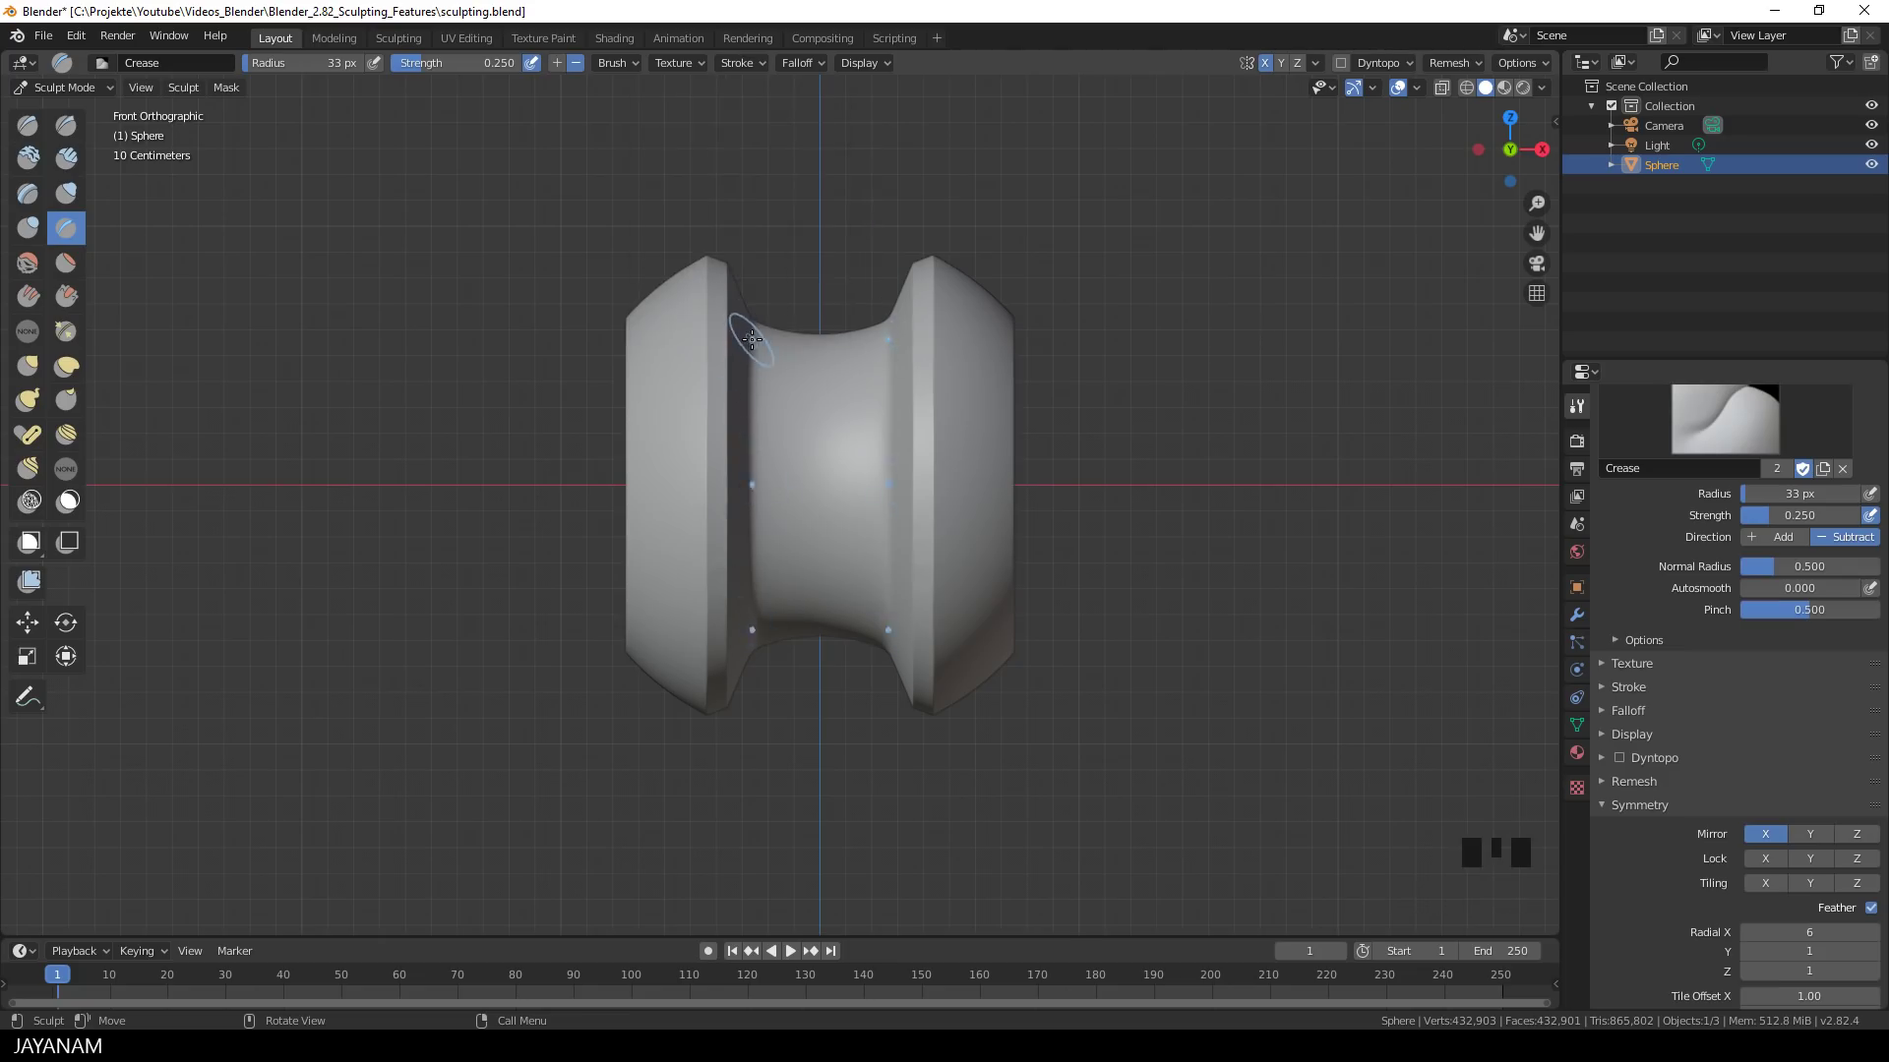
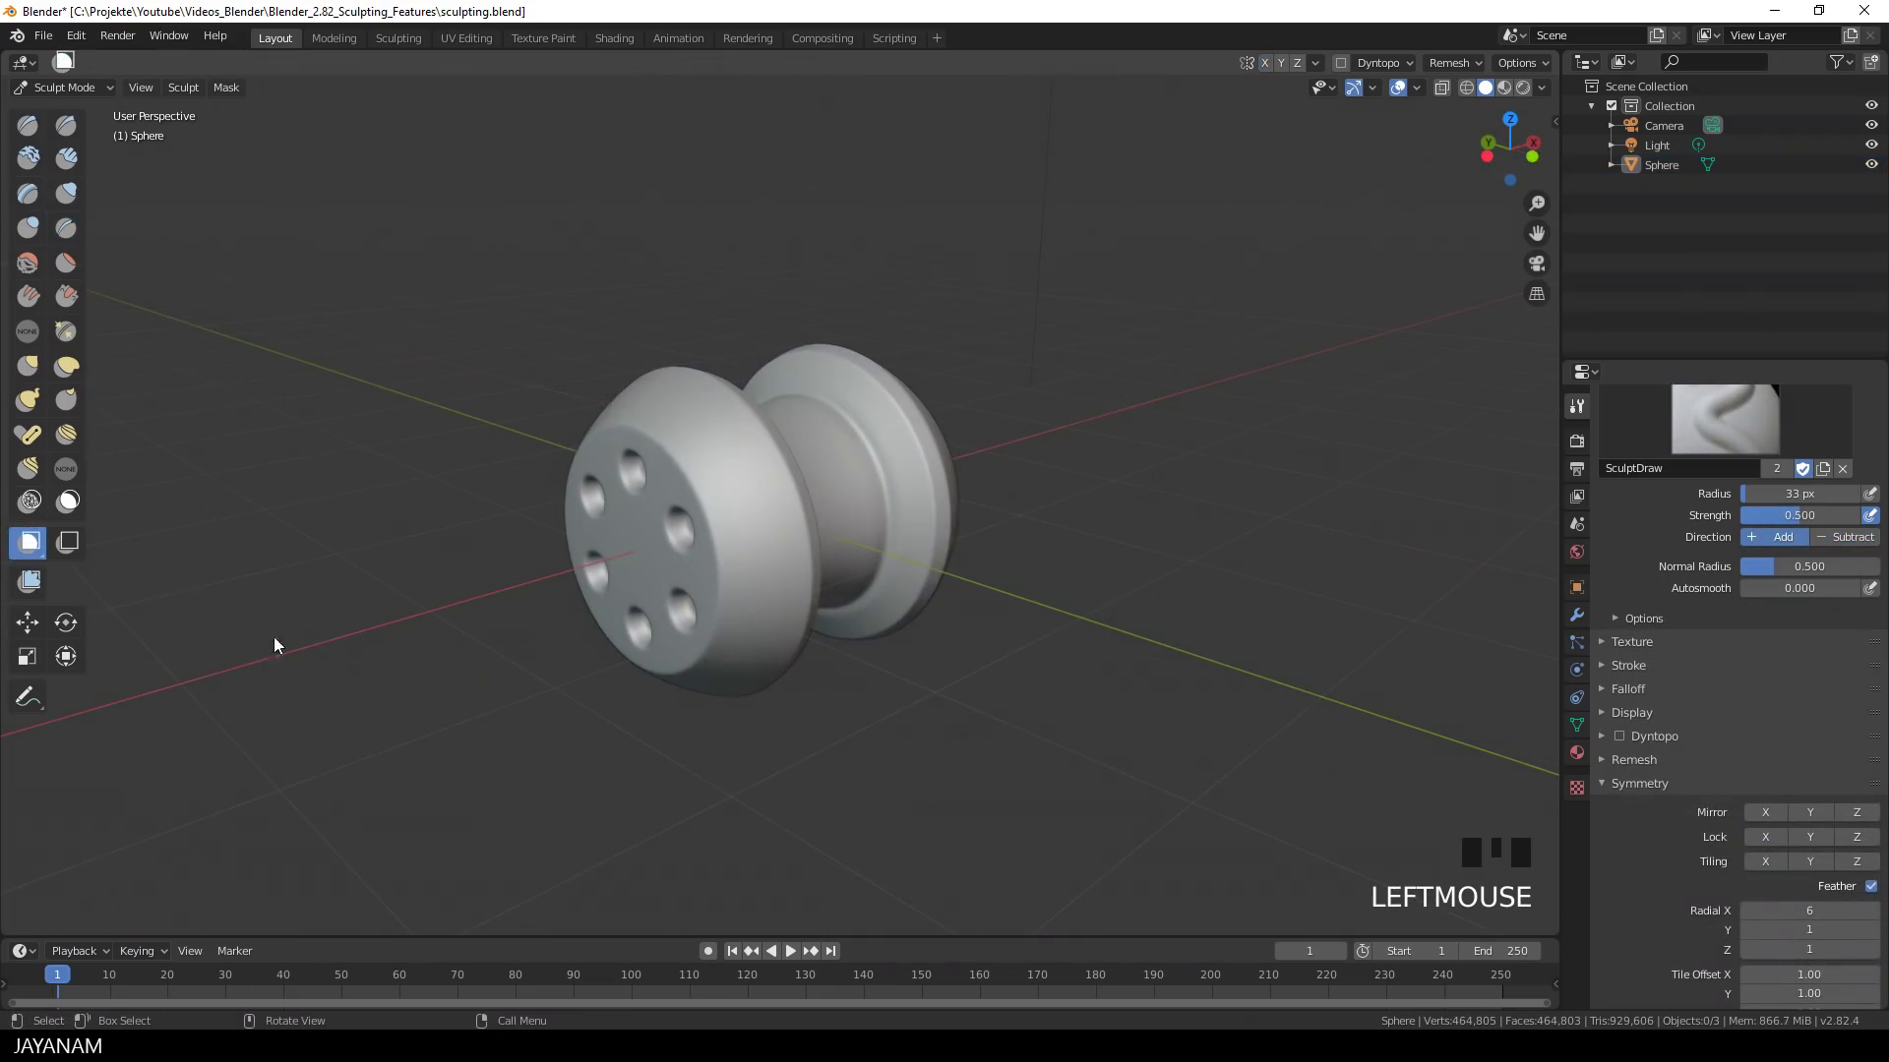
- Enable Z mirror and box-mask blocks at the top and bottom of the rims in side view
{"action": "left_click_drag", "start_coordinate": [388, 632], "coordinate": [484, 595]}
{"action": "key", "text": "KP_5"}
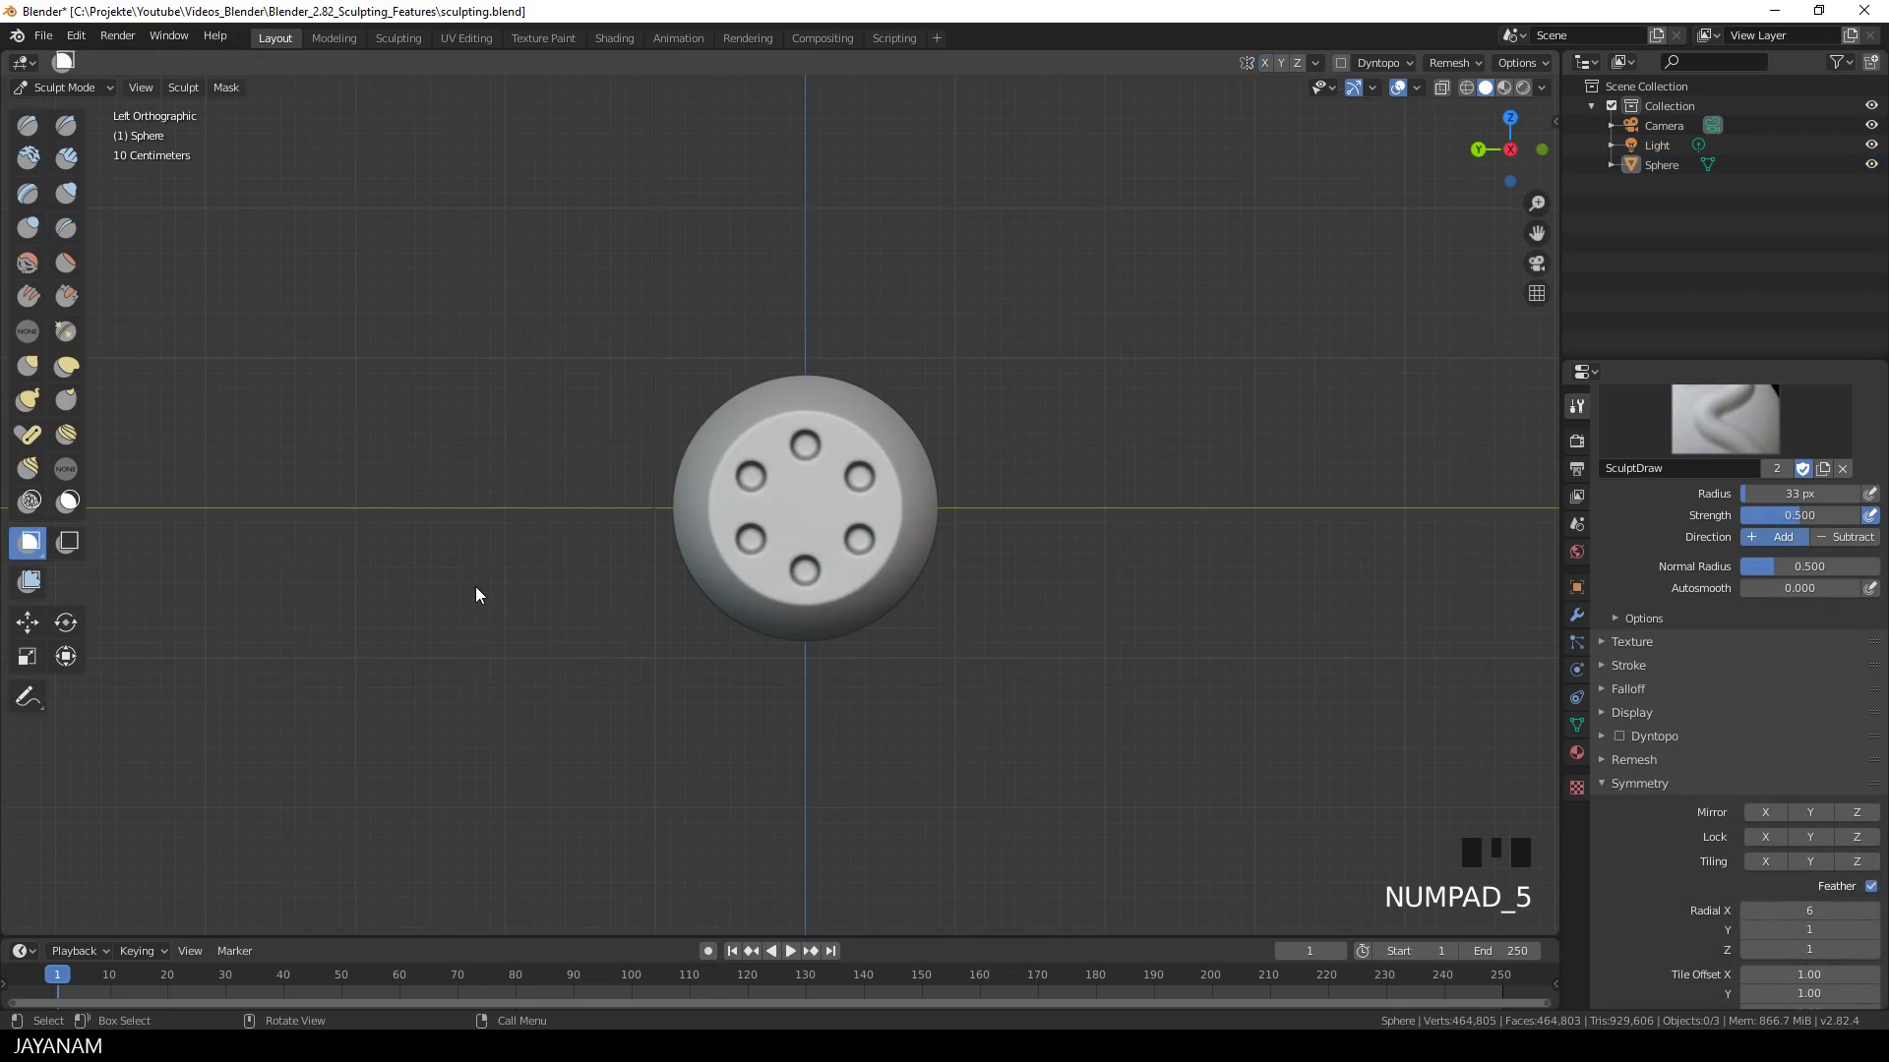
{"action": "left_click", "coordinate": [1272, 69]}
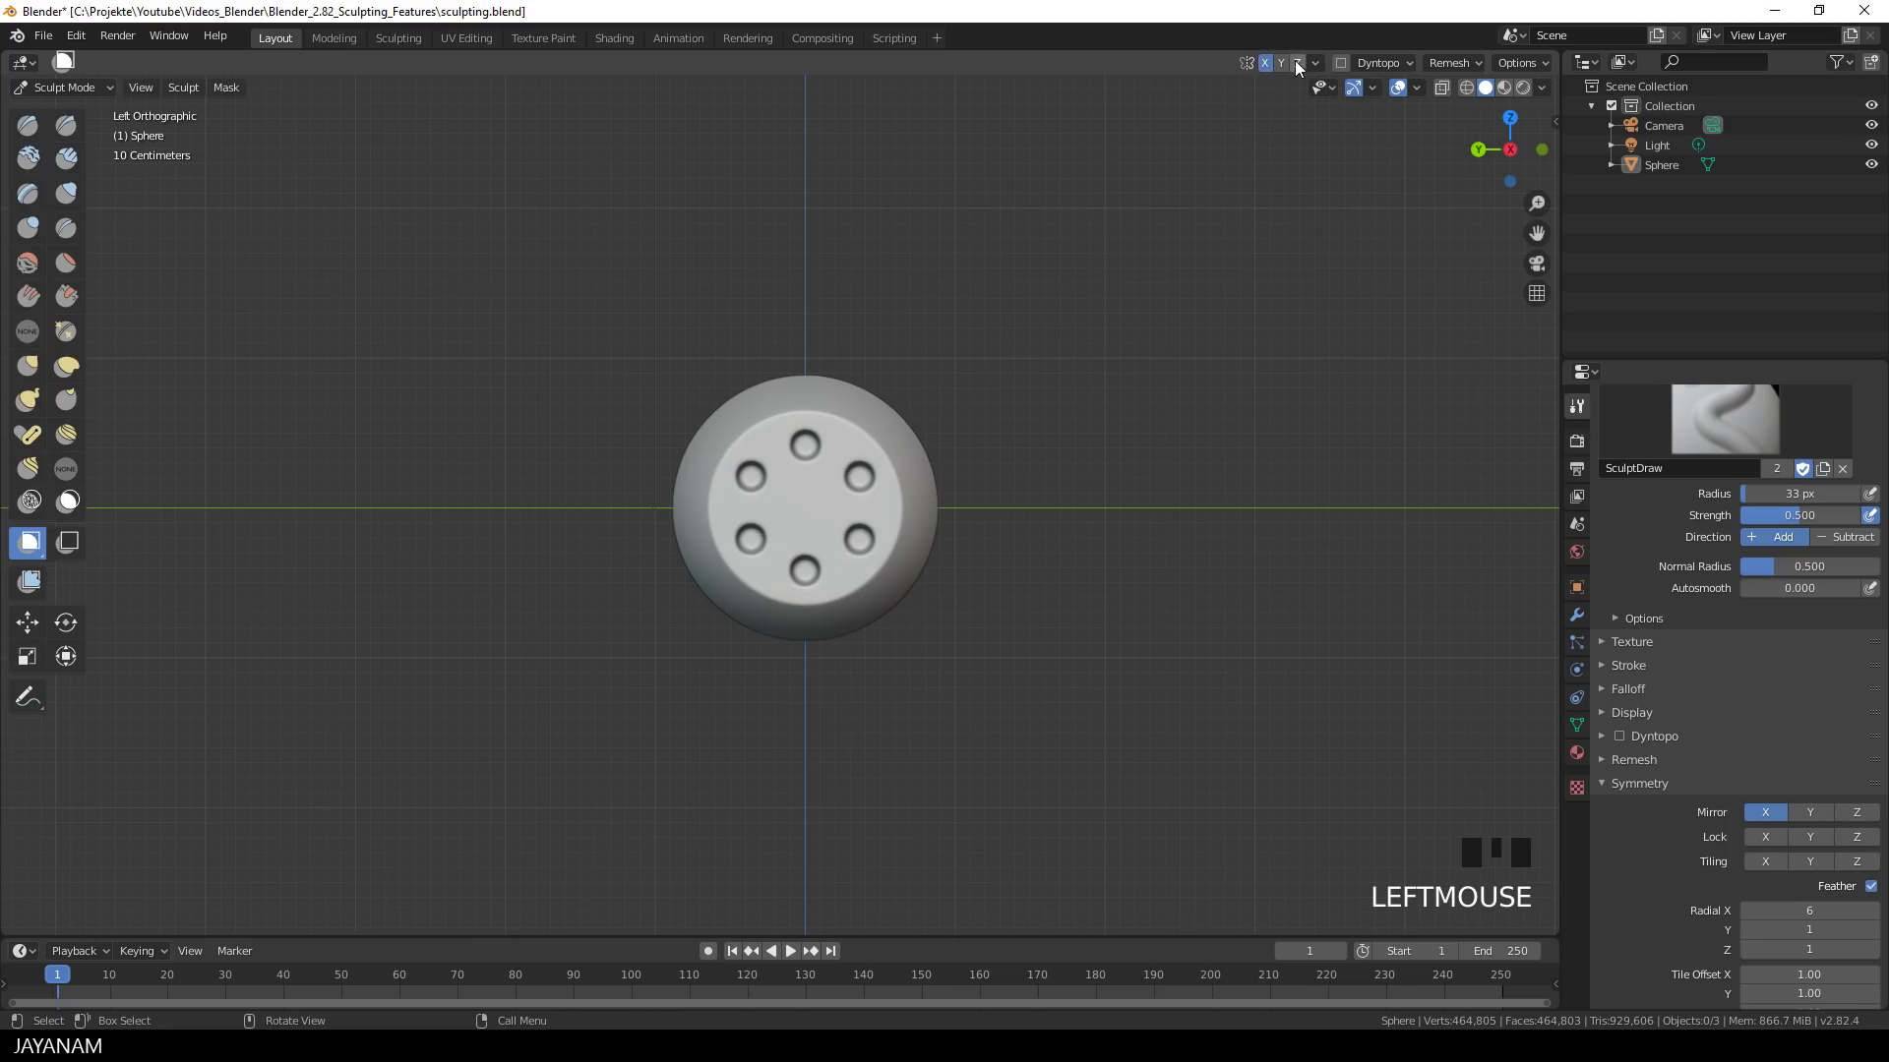
{"action": "left_click", "coordinate": [1299, 62]}
{"action": "scroll", "scroll_direction": "up", "scroll_amount": 3}
{"action": "left_click", "coordinate": [780, 297]}
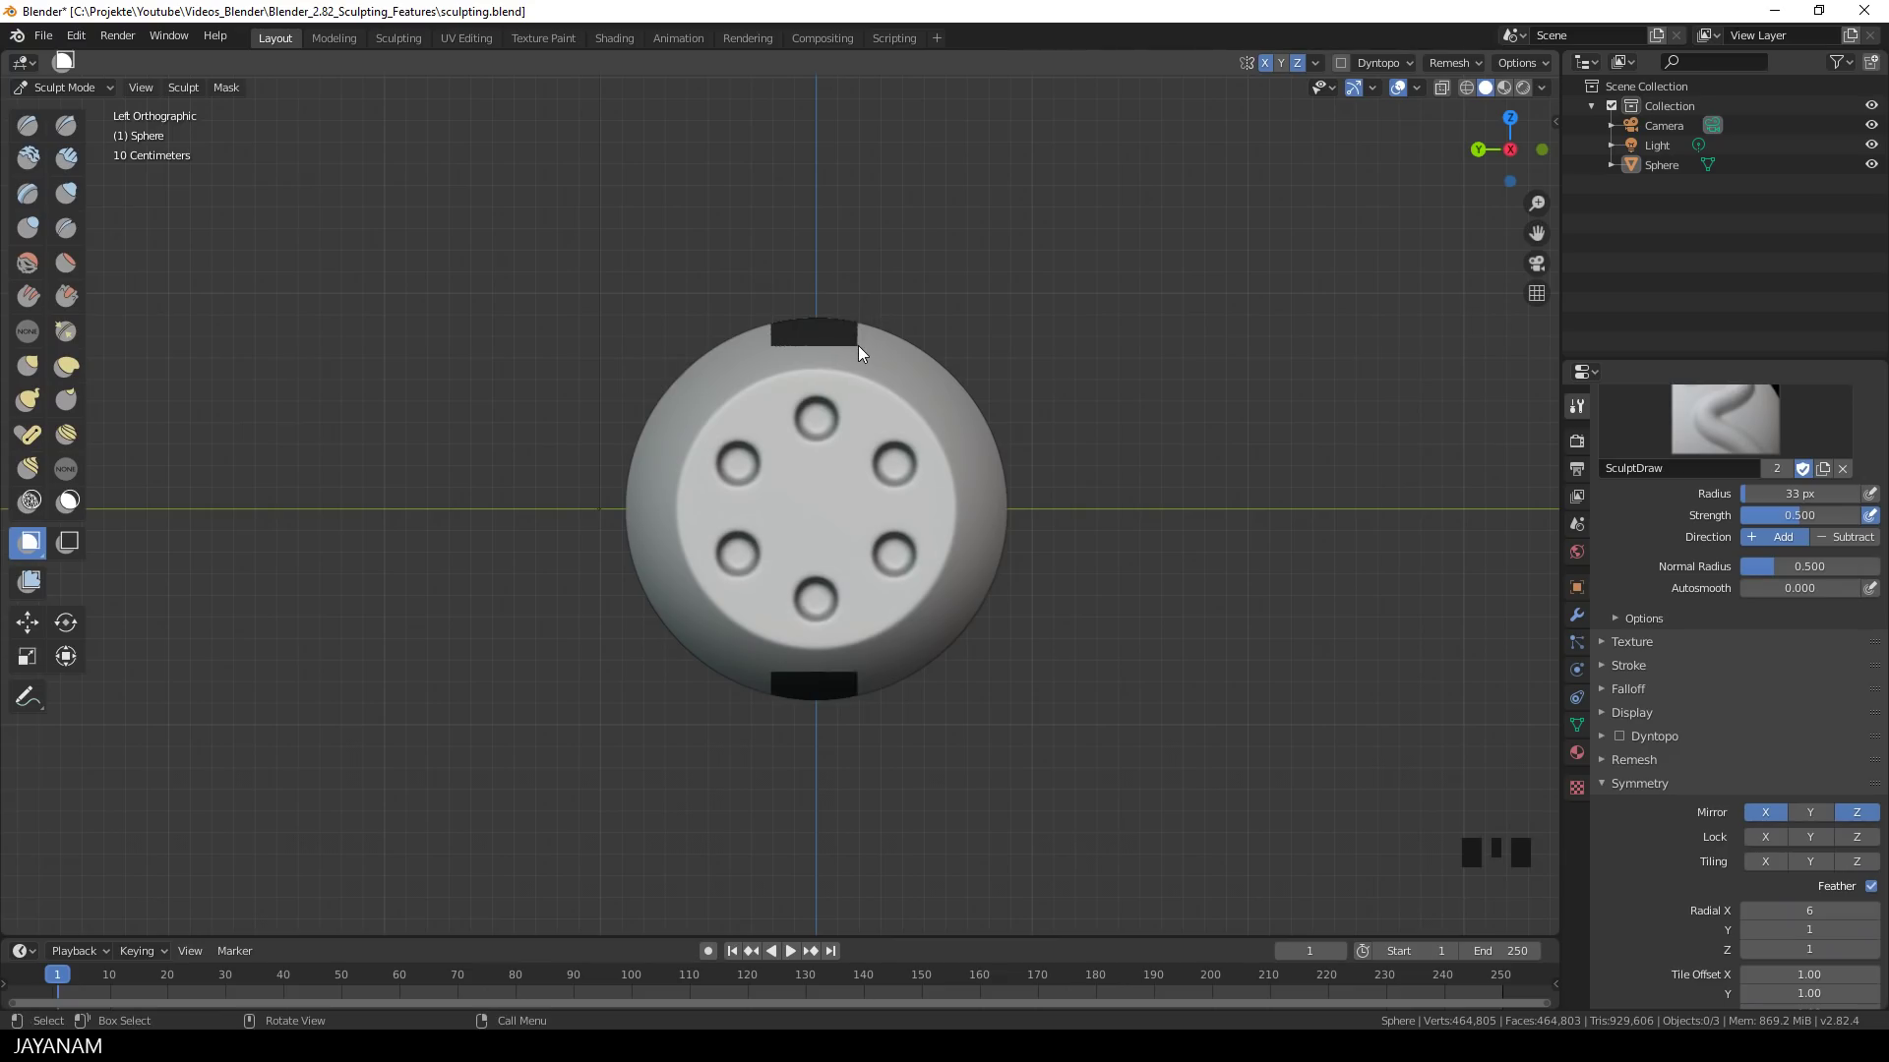
{"action": "scroll", "scroll_direction": "down", "scroll_amount": 3}
- Invert the mask, move the tab areas outward into four rectangular tabs, and clear the mask
{"action": "left_click_drag", "start_coordinate": [950, 491], "coordinate": [814, 547]}
{"action": "key", "text": "ctrl+i"}
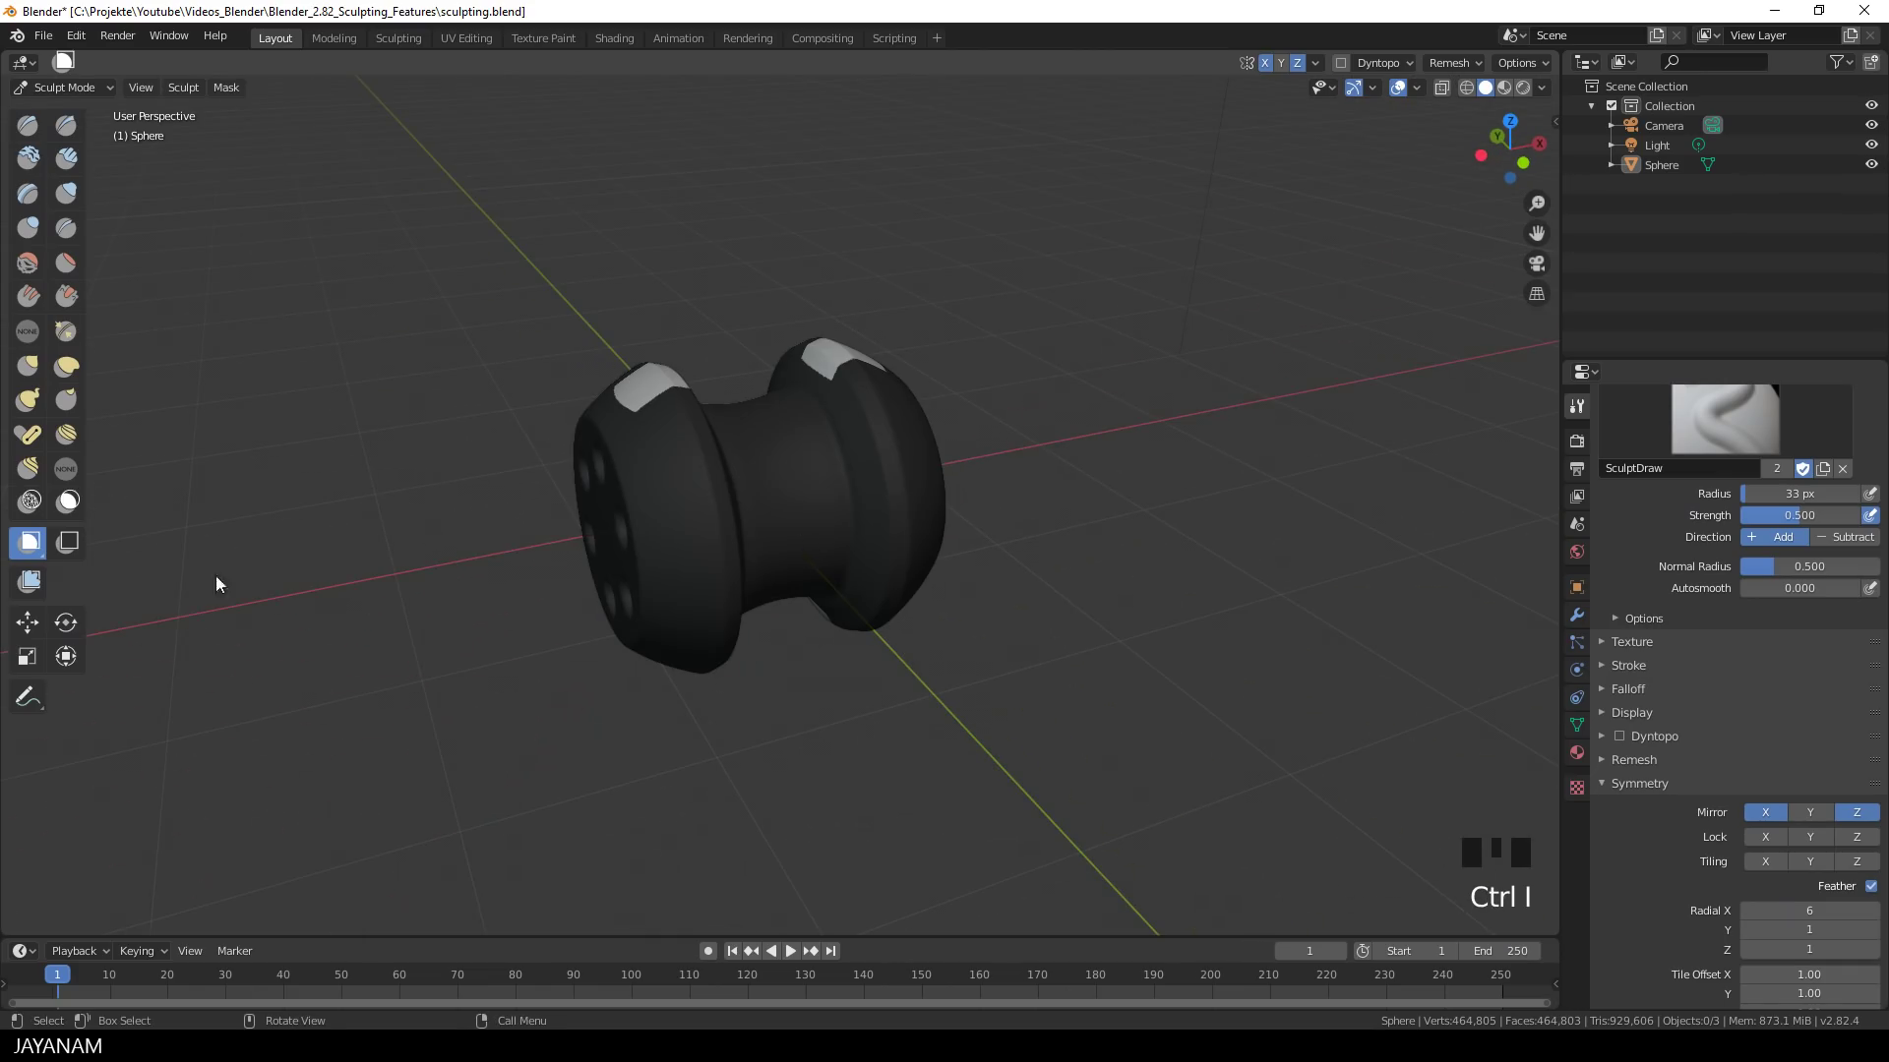
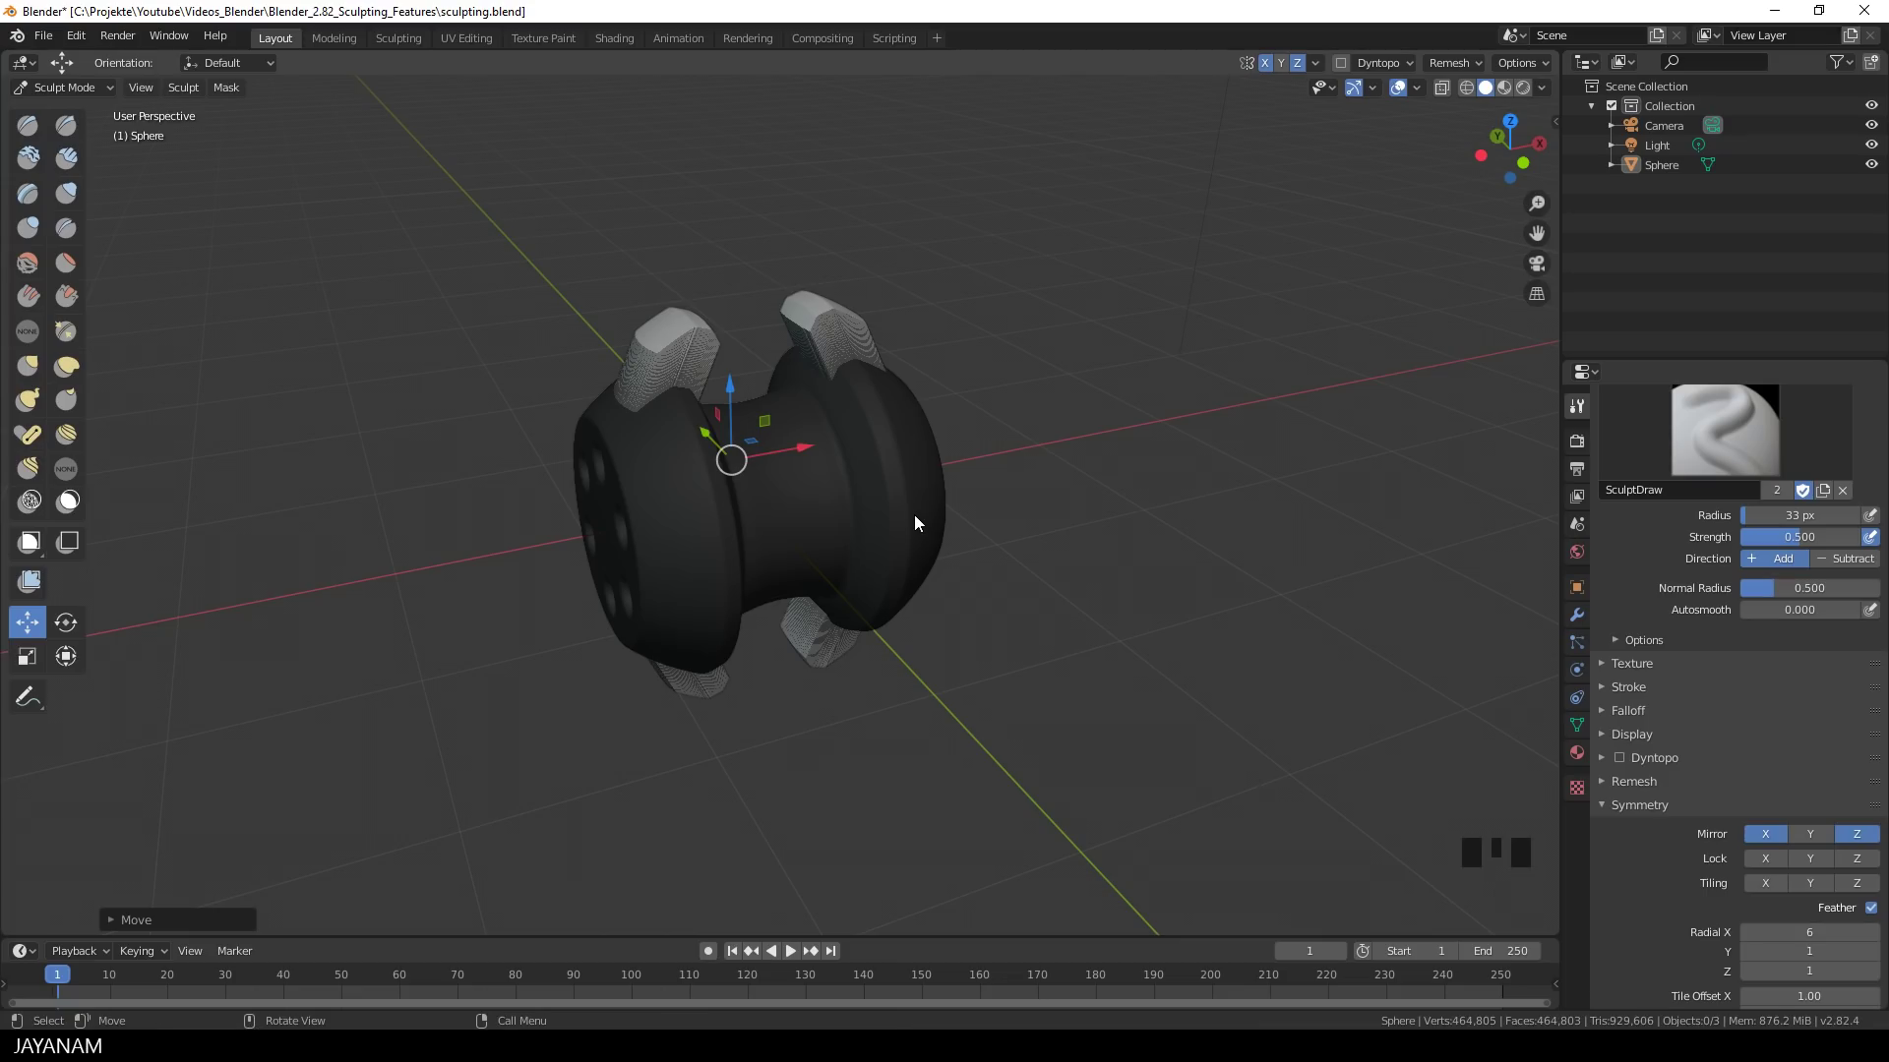
{"action": "key", "text": "ctrl+m"}
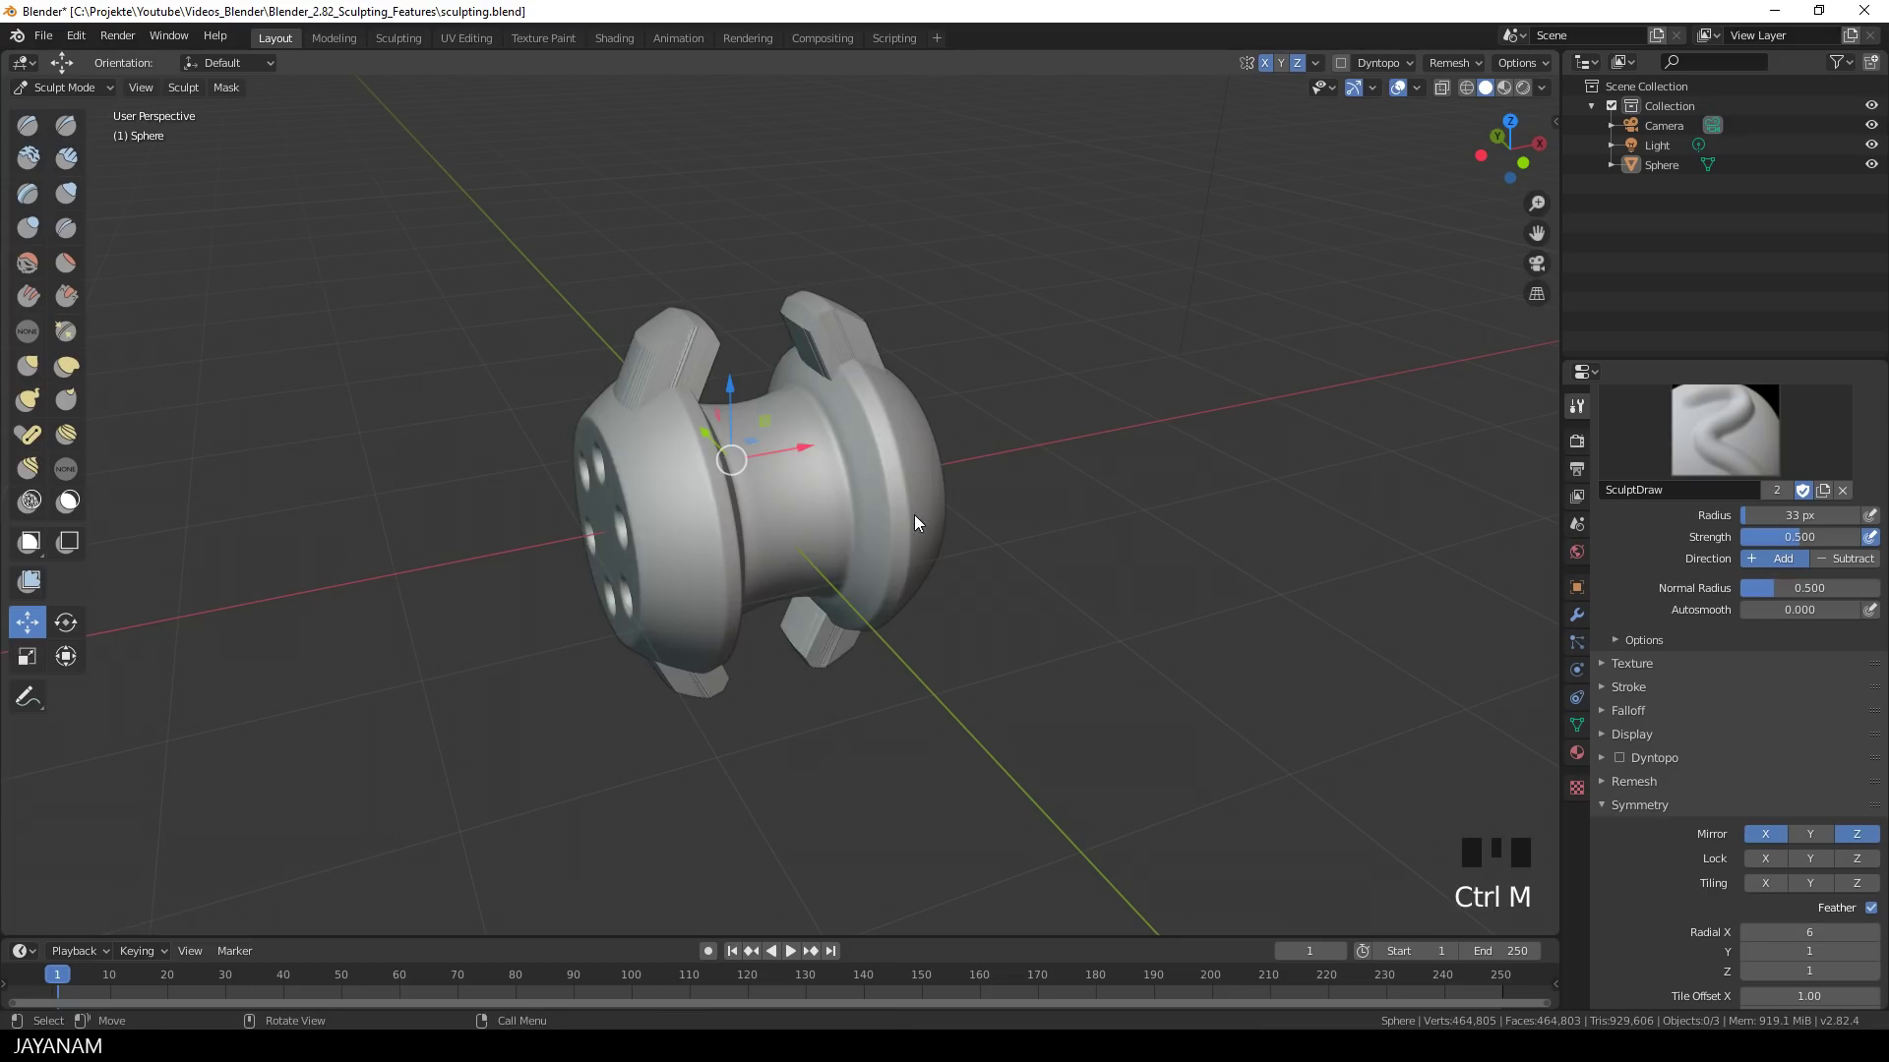
{"action": "scroll", "scroll_direction": "up", "scroll_amount": 3}
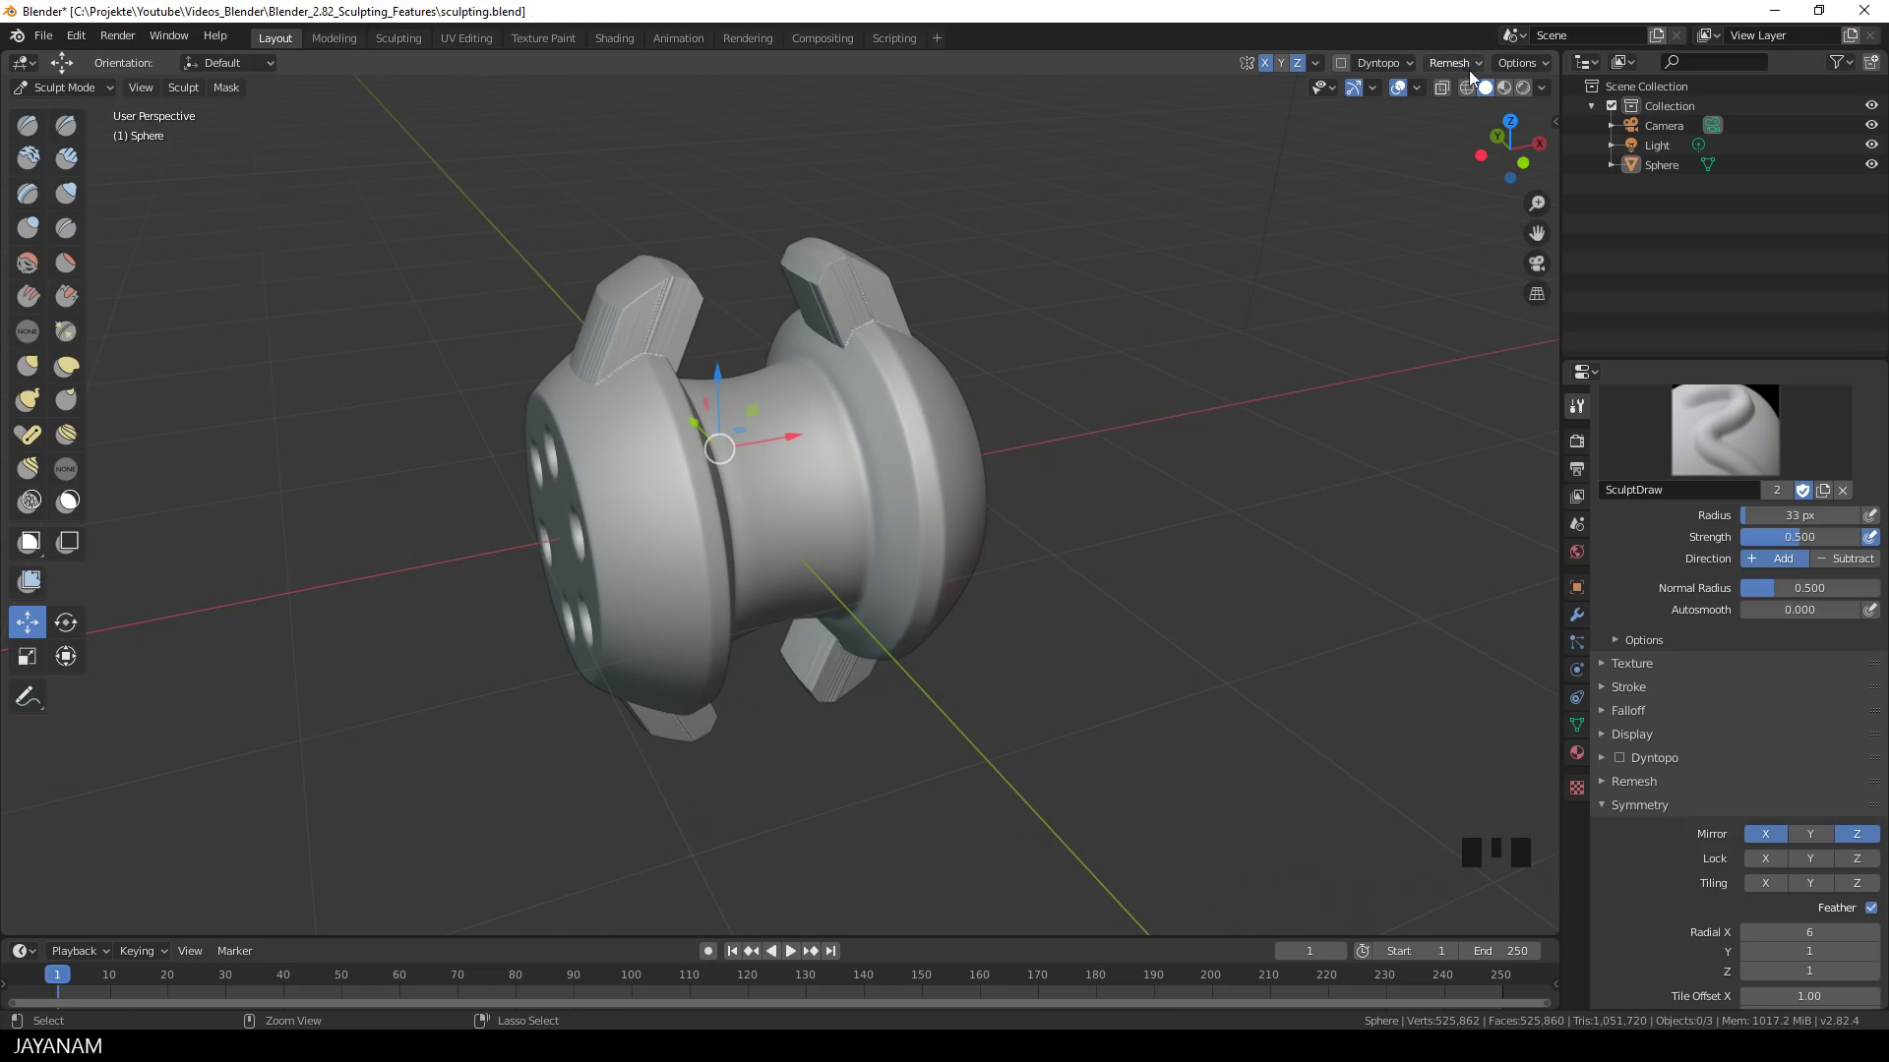
- Invert the tab mask so the body is protected, then run a Smooth mesh filter on the four tabs
{"action": "left_click_drag", "start_coordinate": [816, 437], "coordinate": [831, 429]}
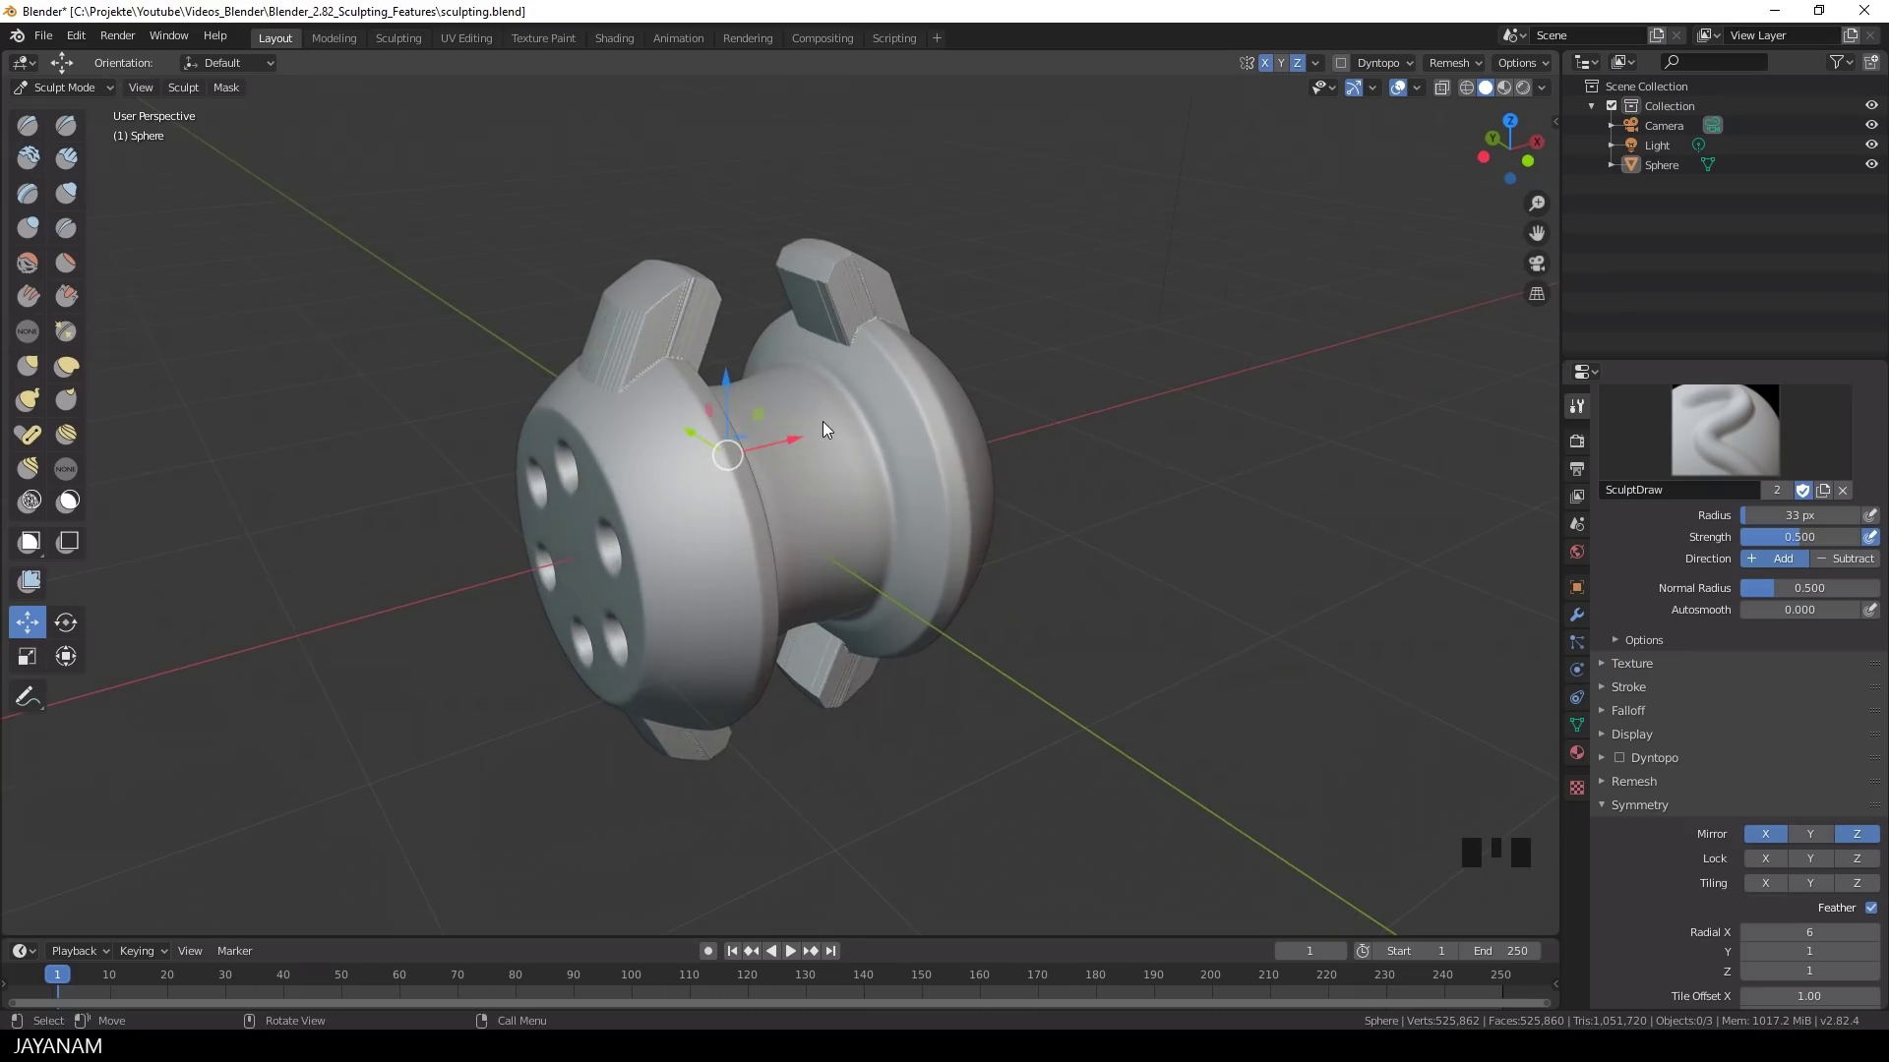
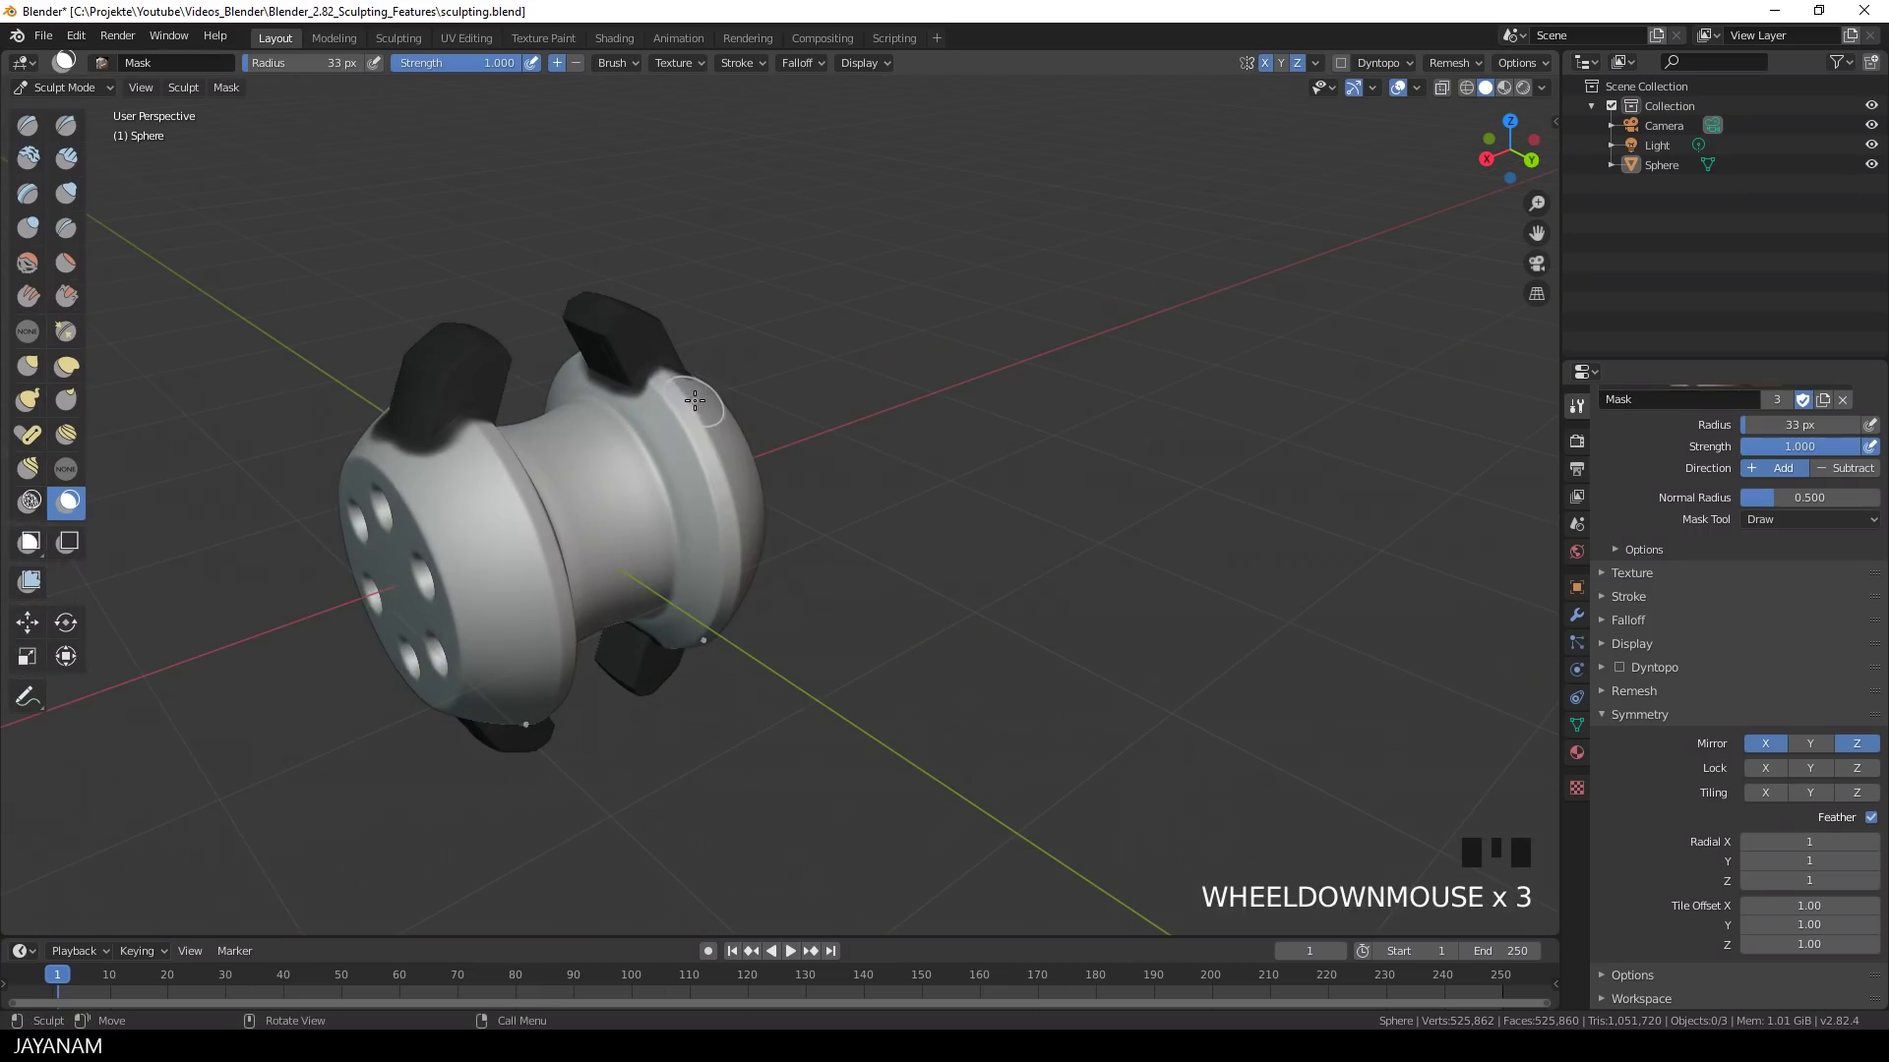
{"action": "key", "text": "ctrl+i"}
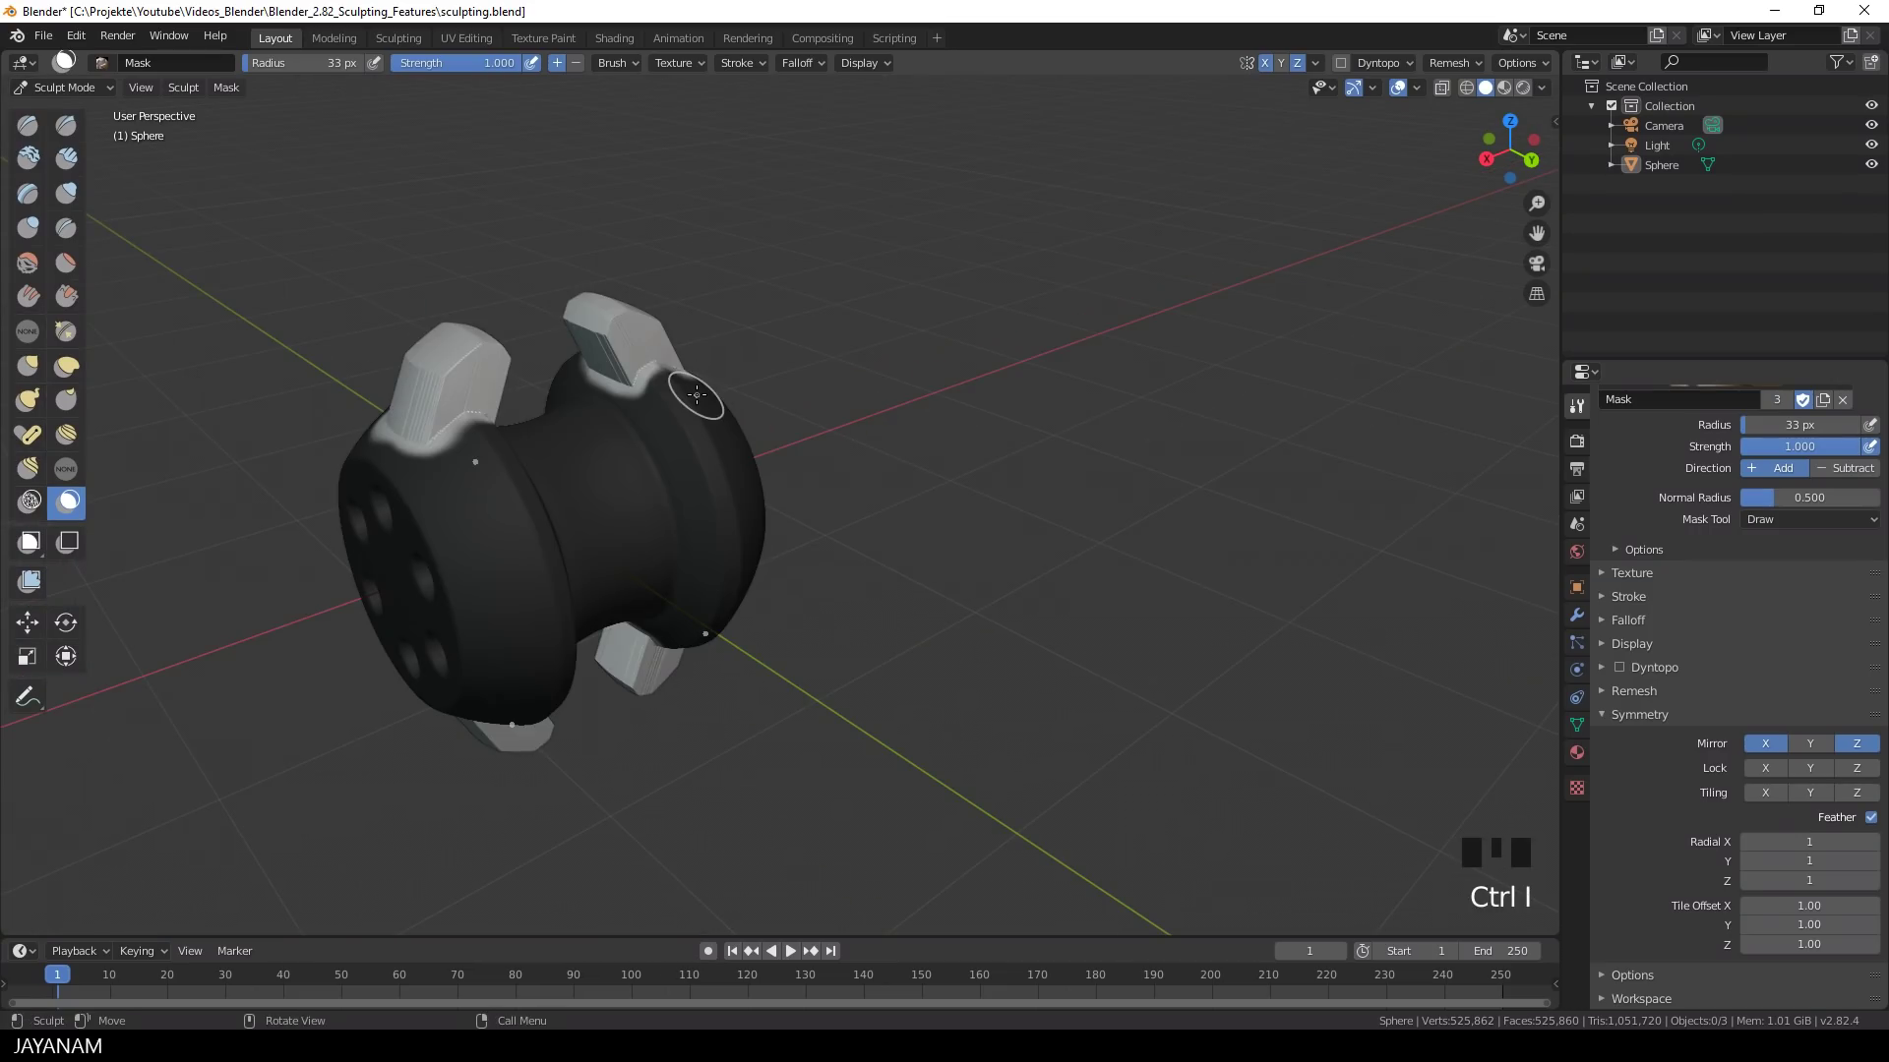
{"action": "left_click", "coordinate": [38, 587]}
{"action": "left_click", "coordinate": [366, 291]}
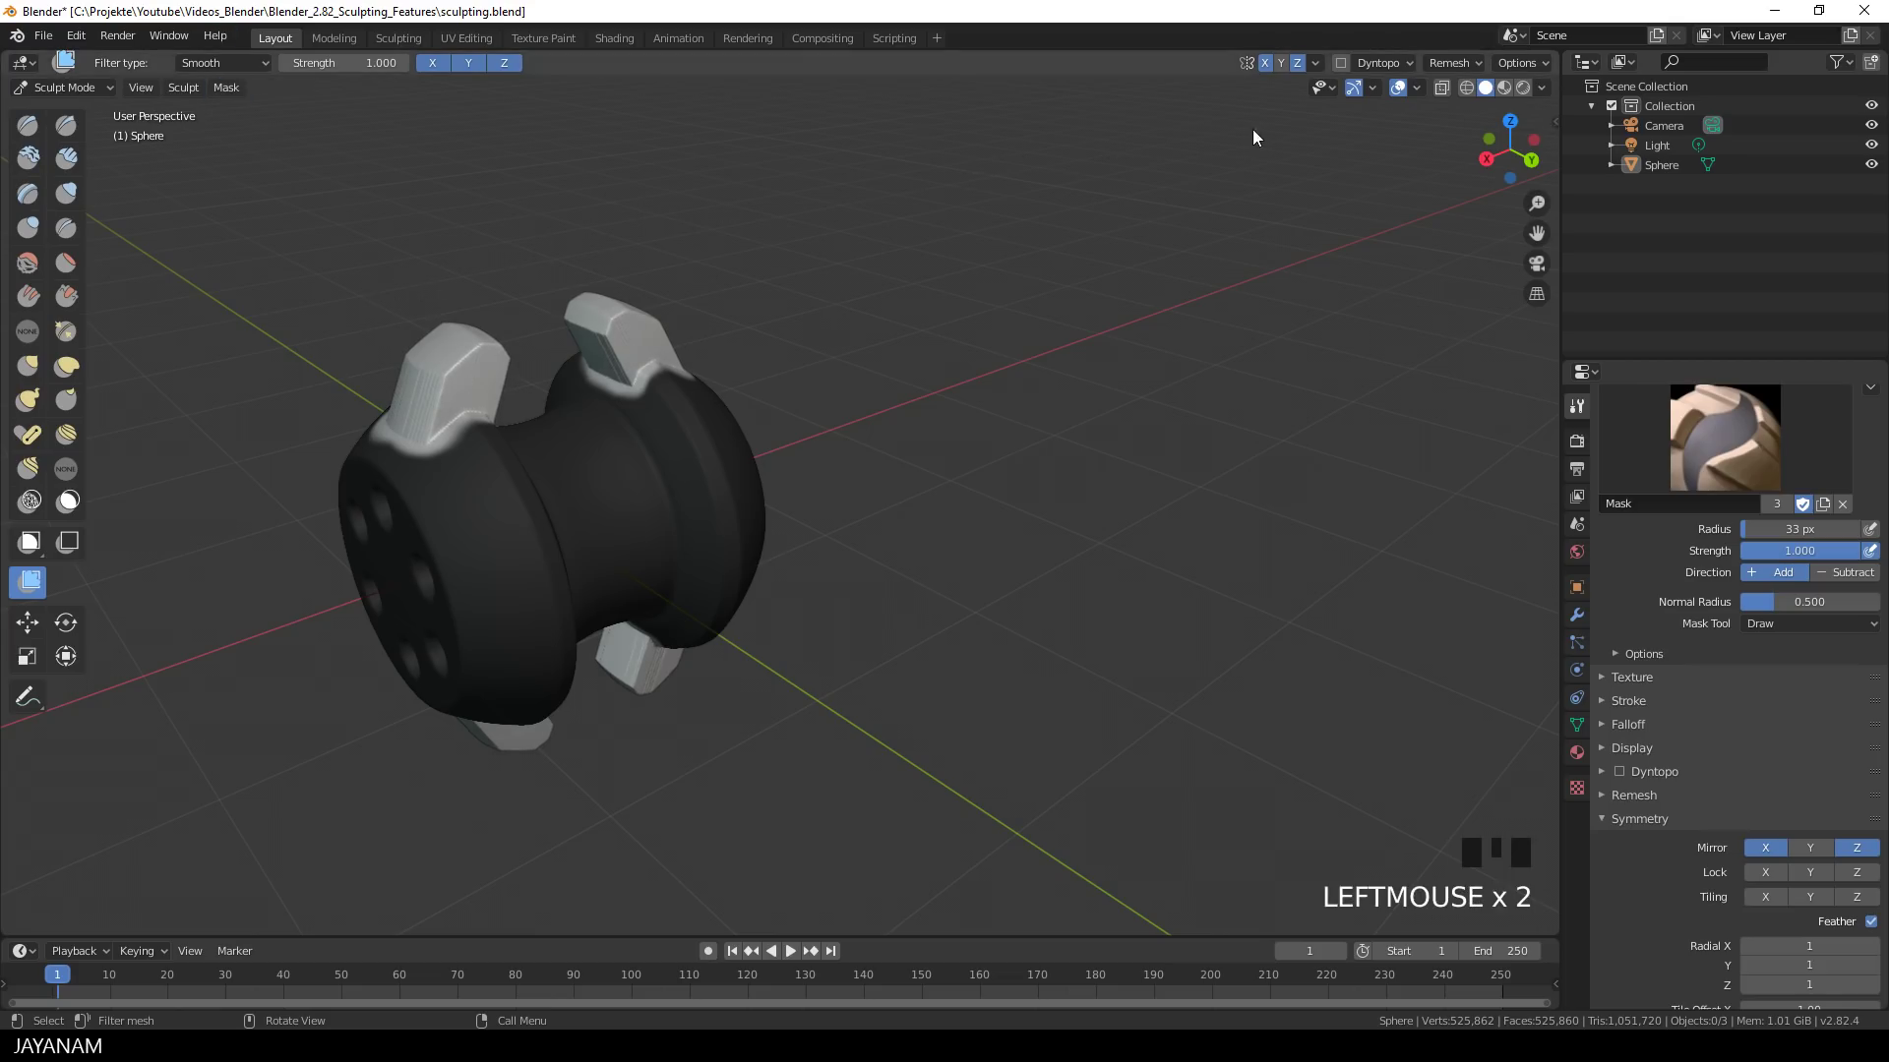
{"action": "left_click", "coordinate": [251, 441]}
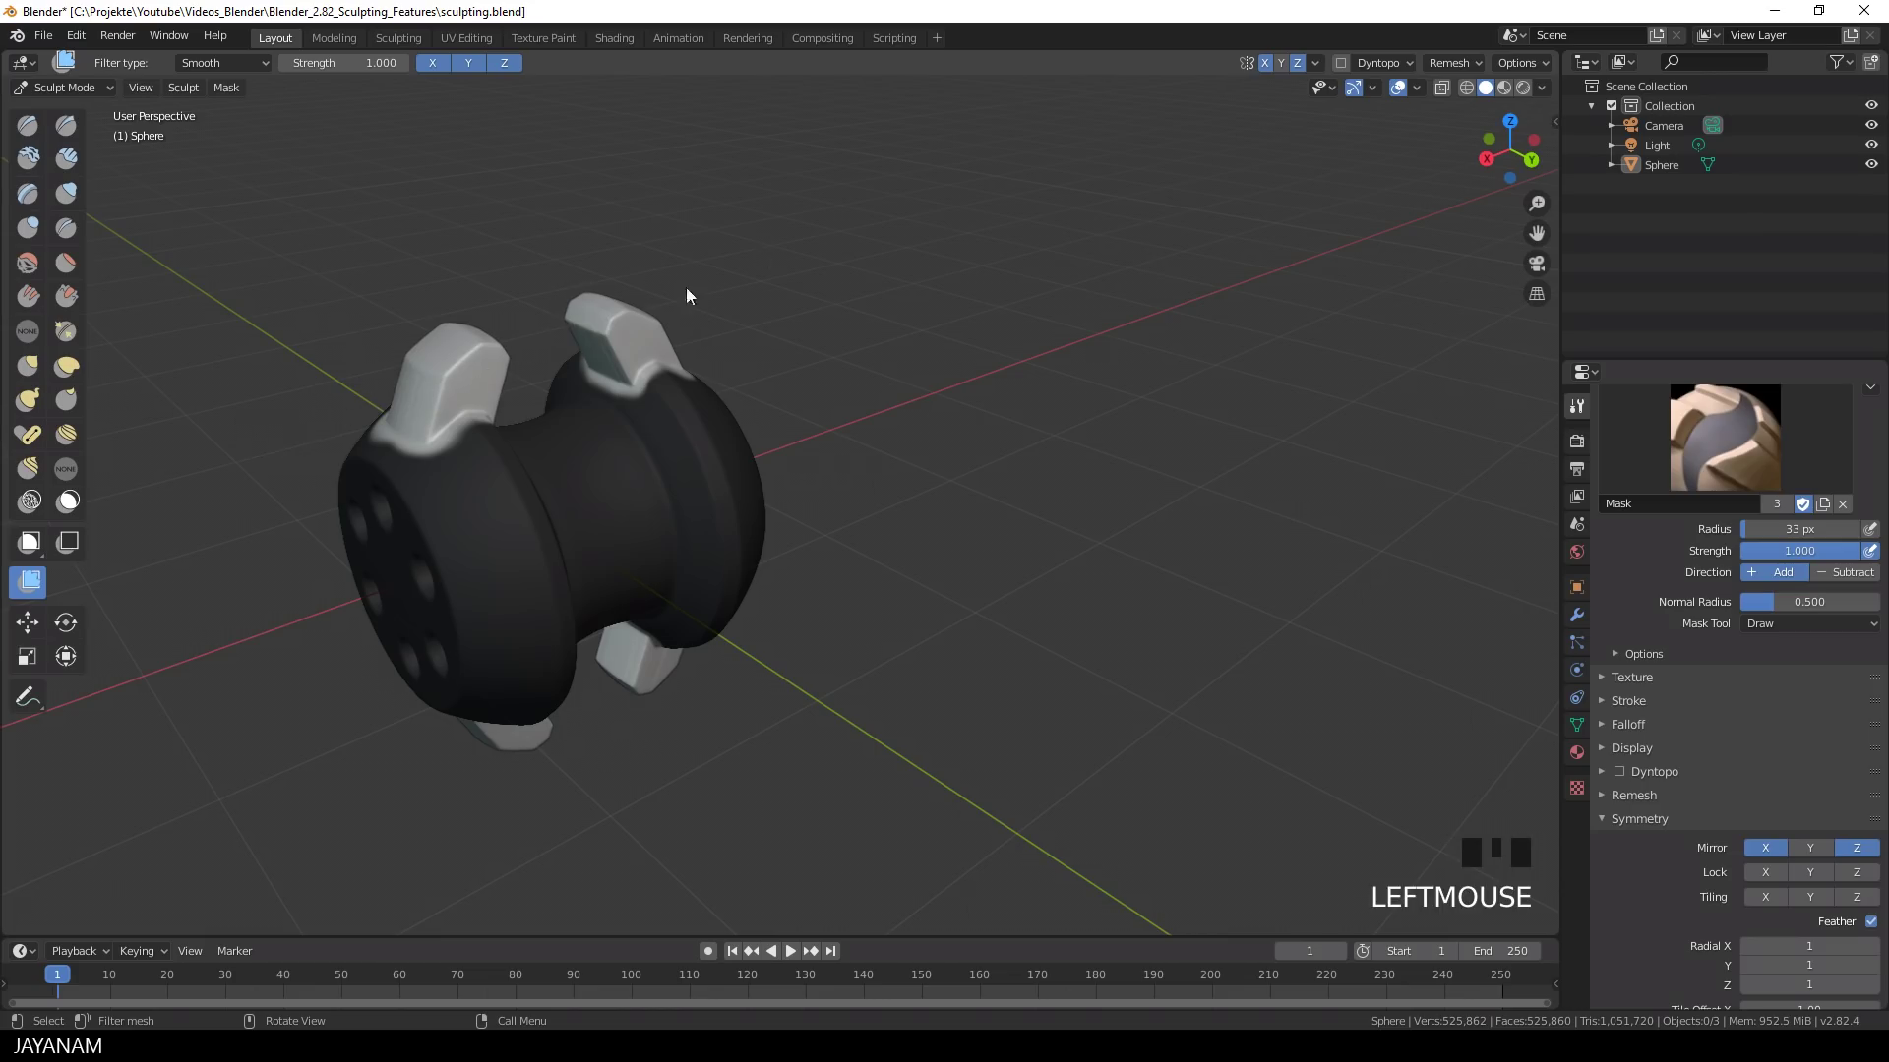
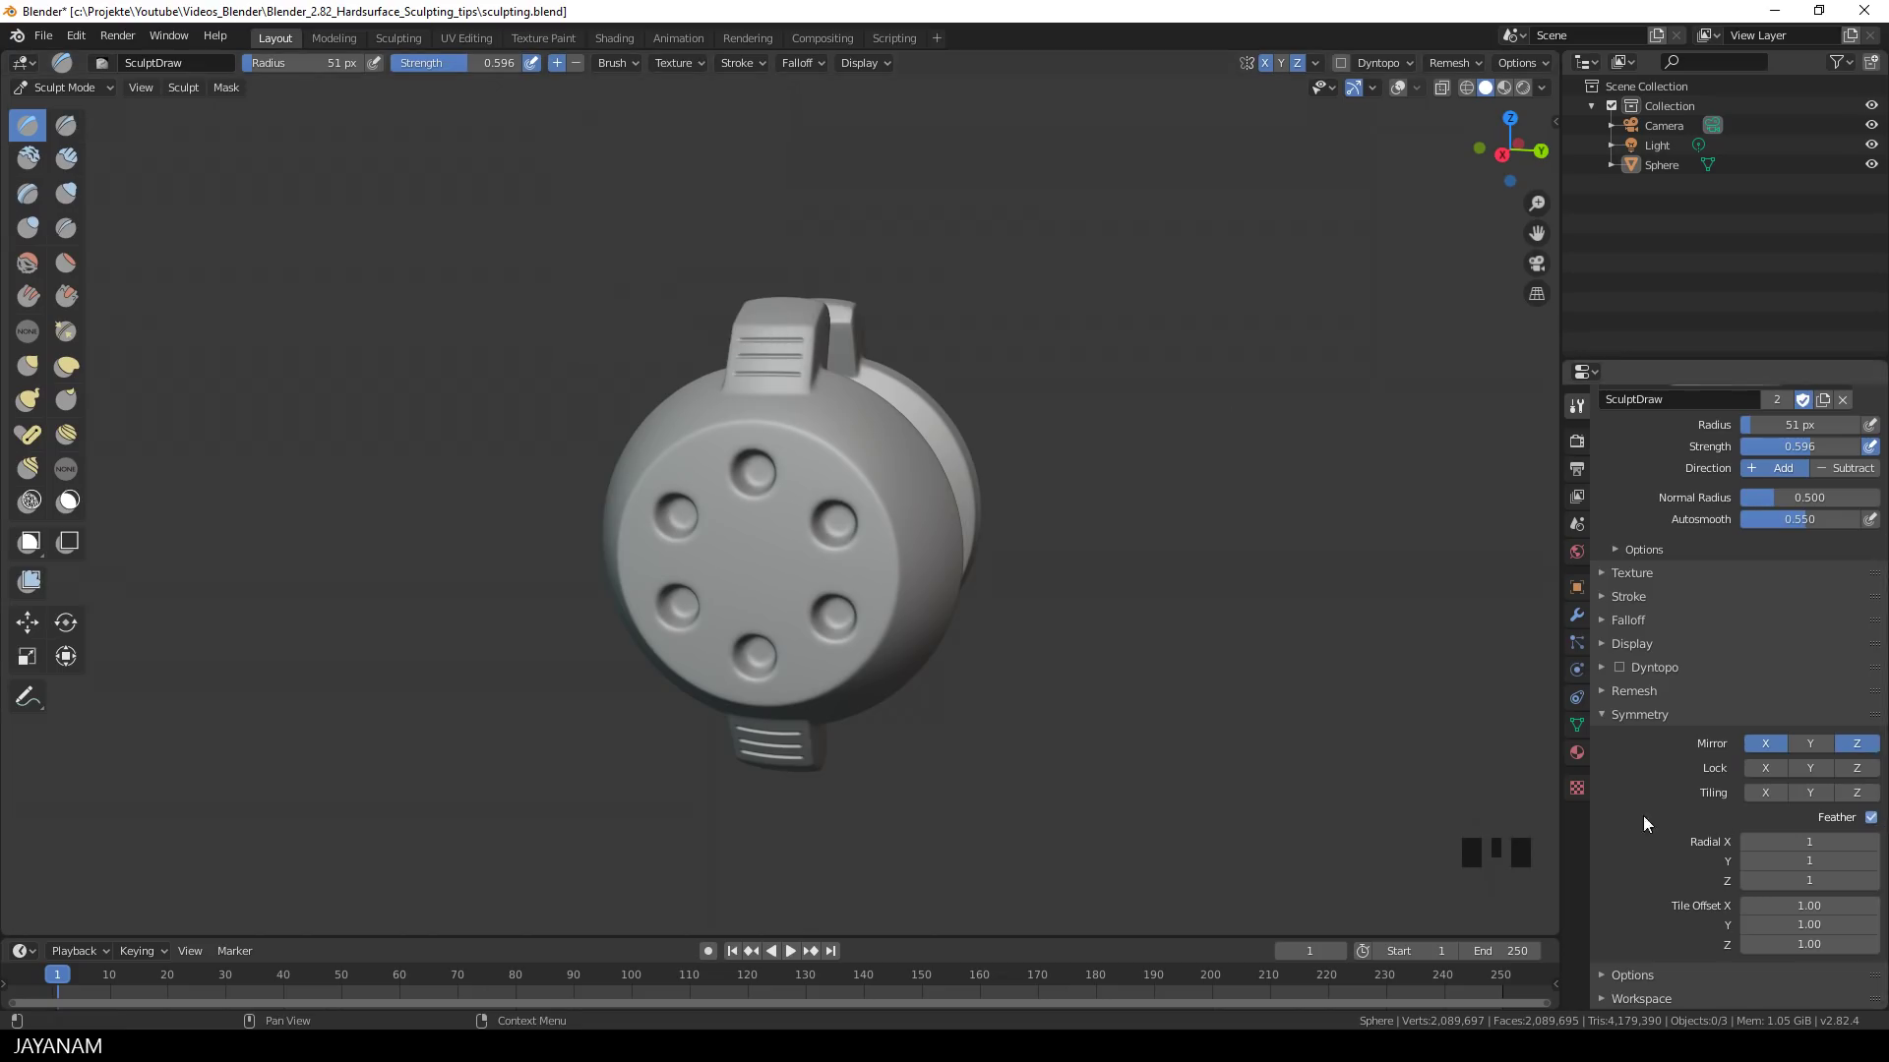
- Browse the project folder for Ring_mask.png as the Ring brush texture image
{"action": "left_click", "coordinate": [1582, 788]}
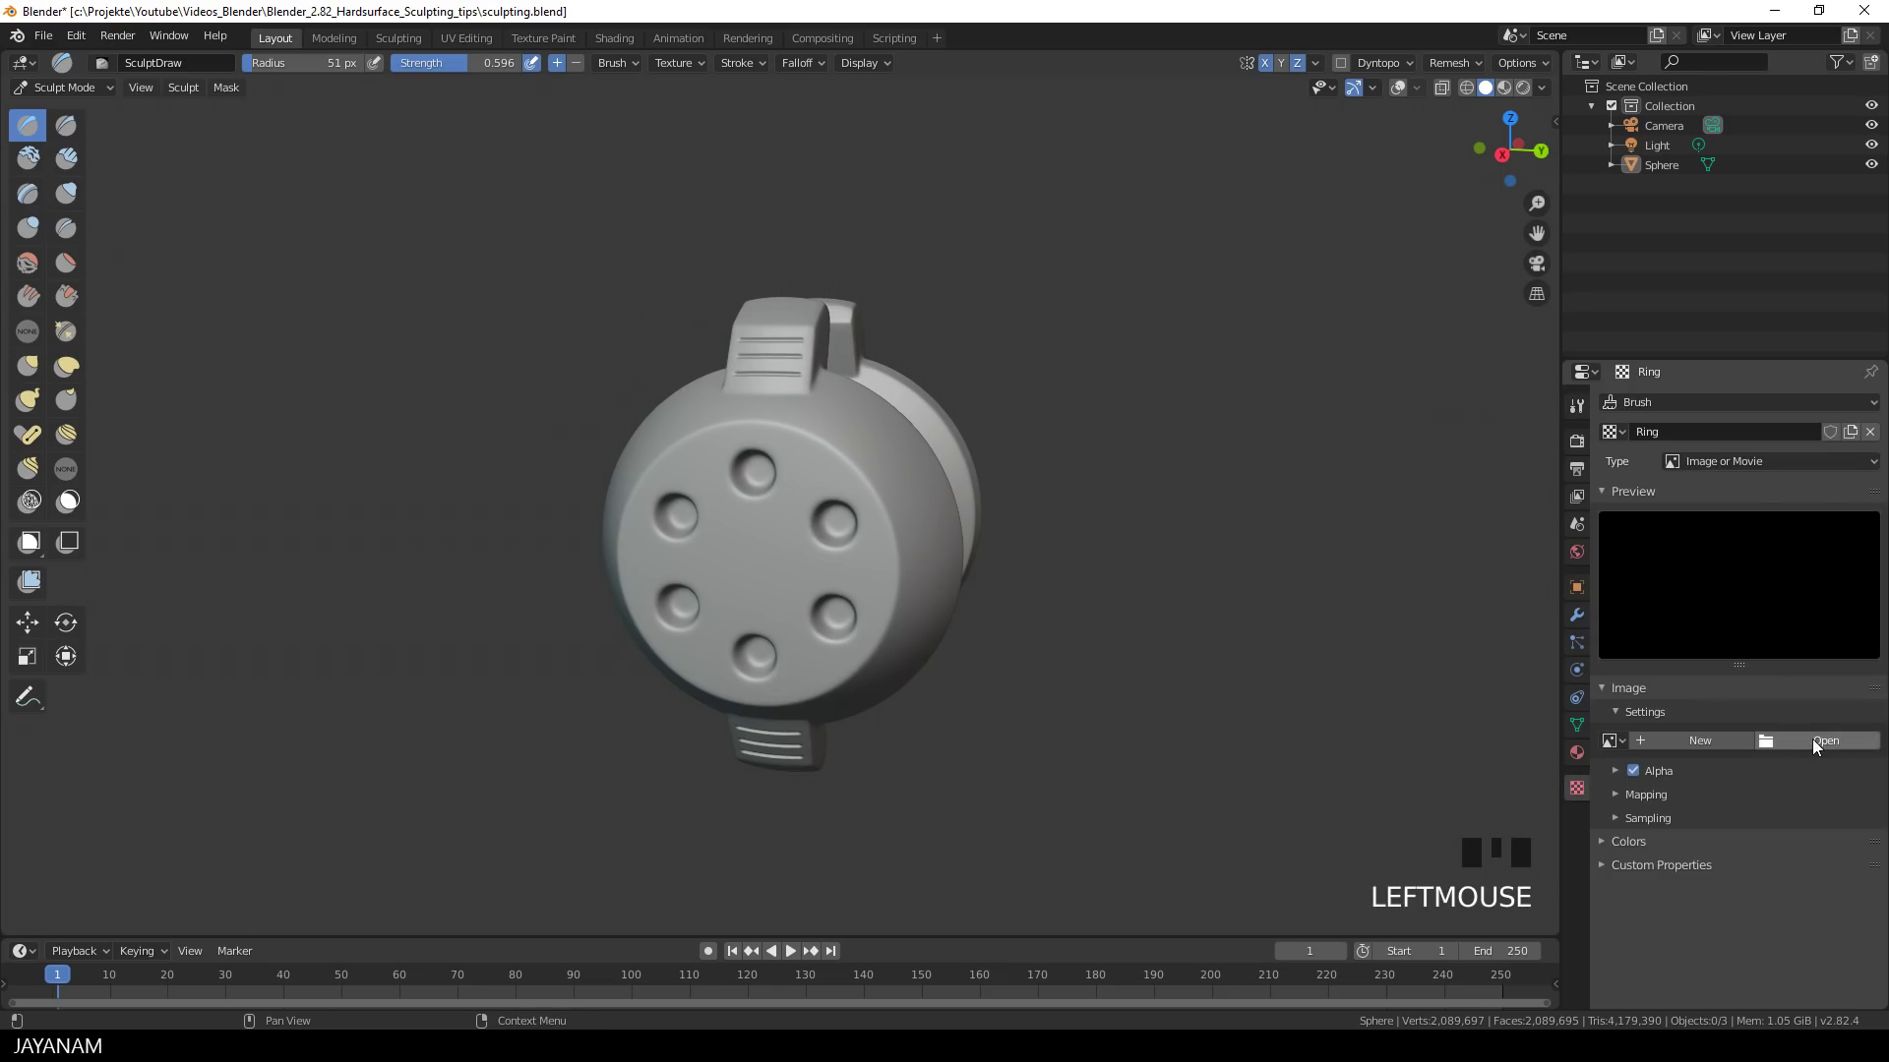
{"action": "left_click", "coordinate": [1806, 739]}
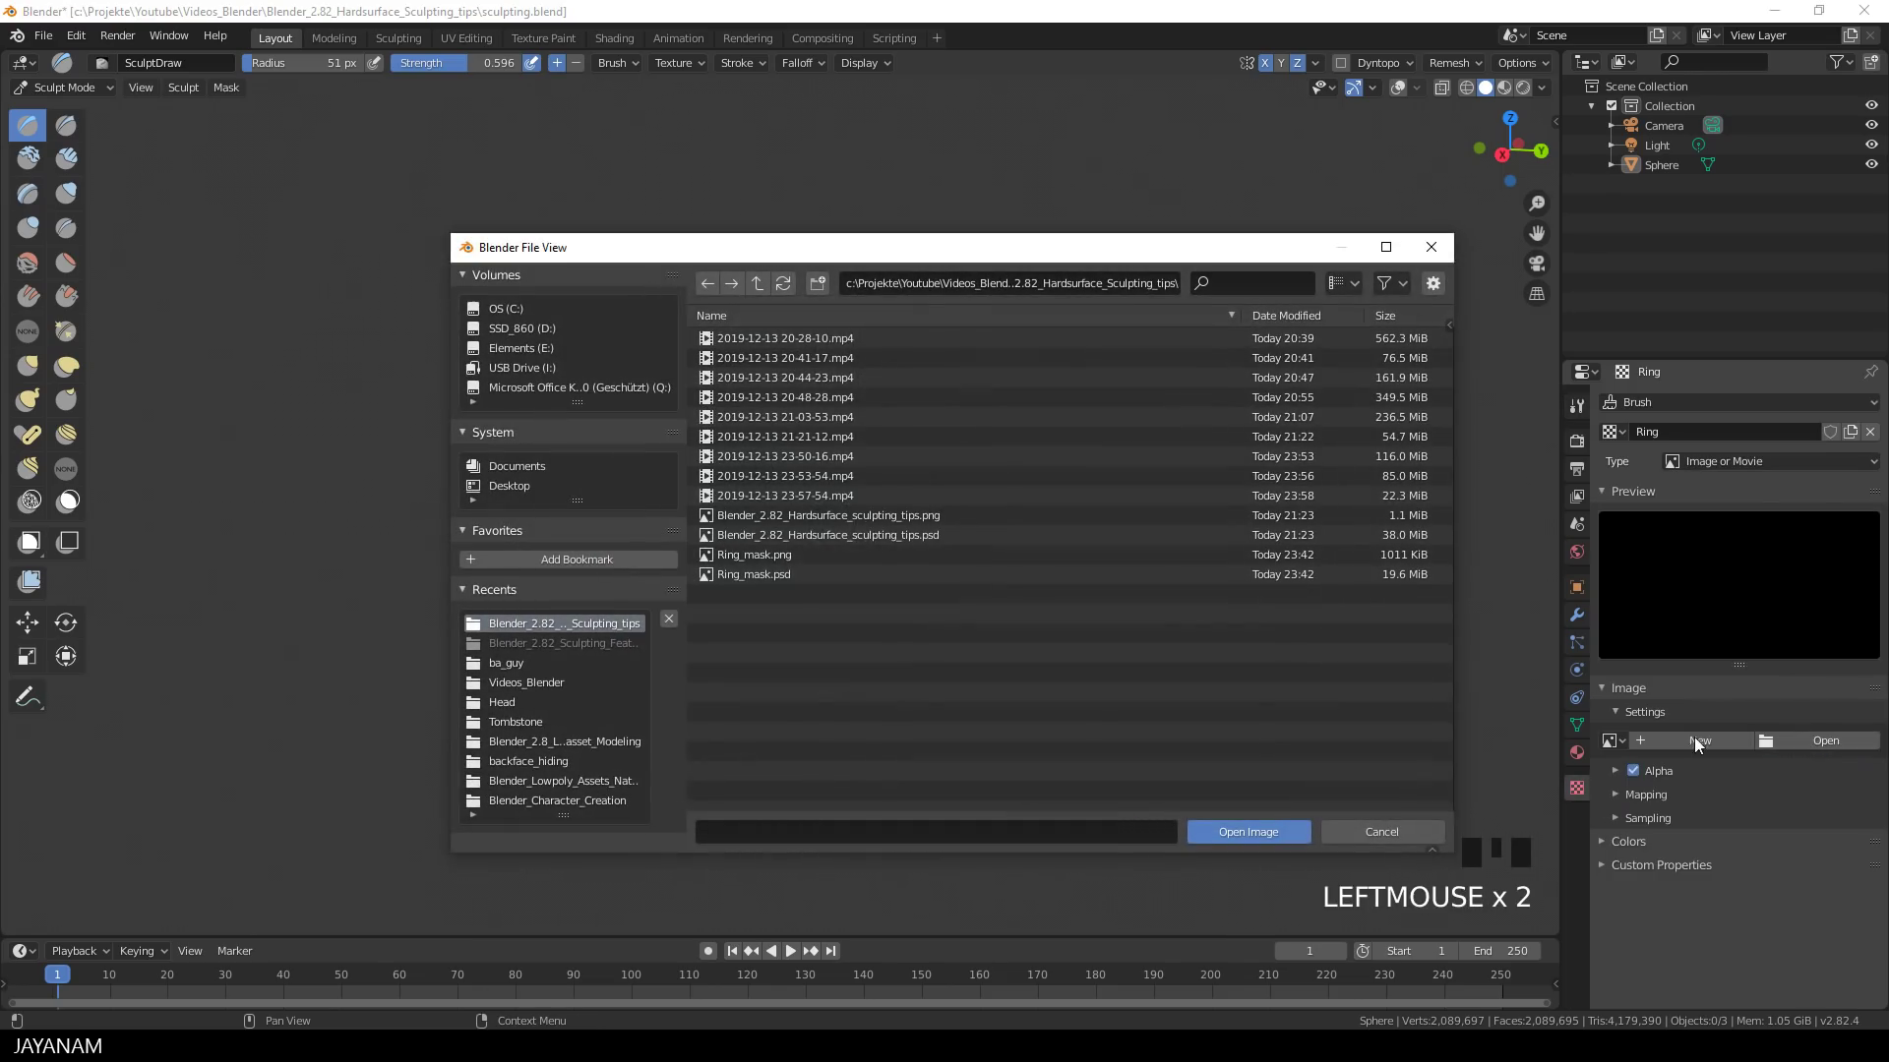
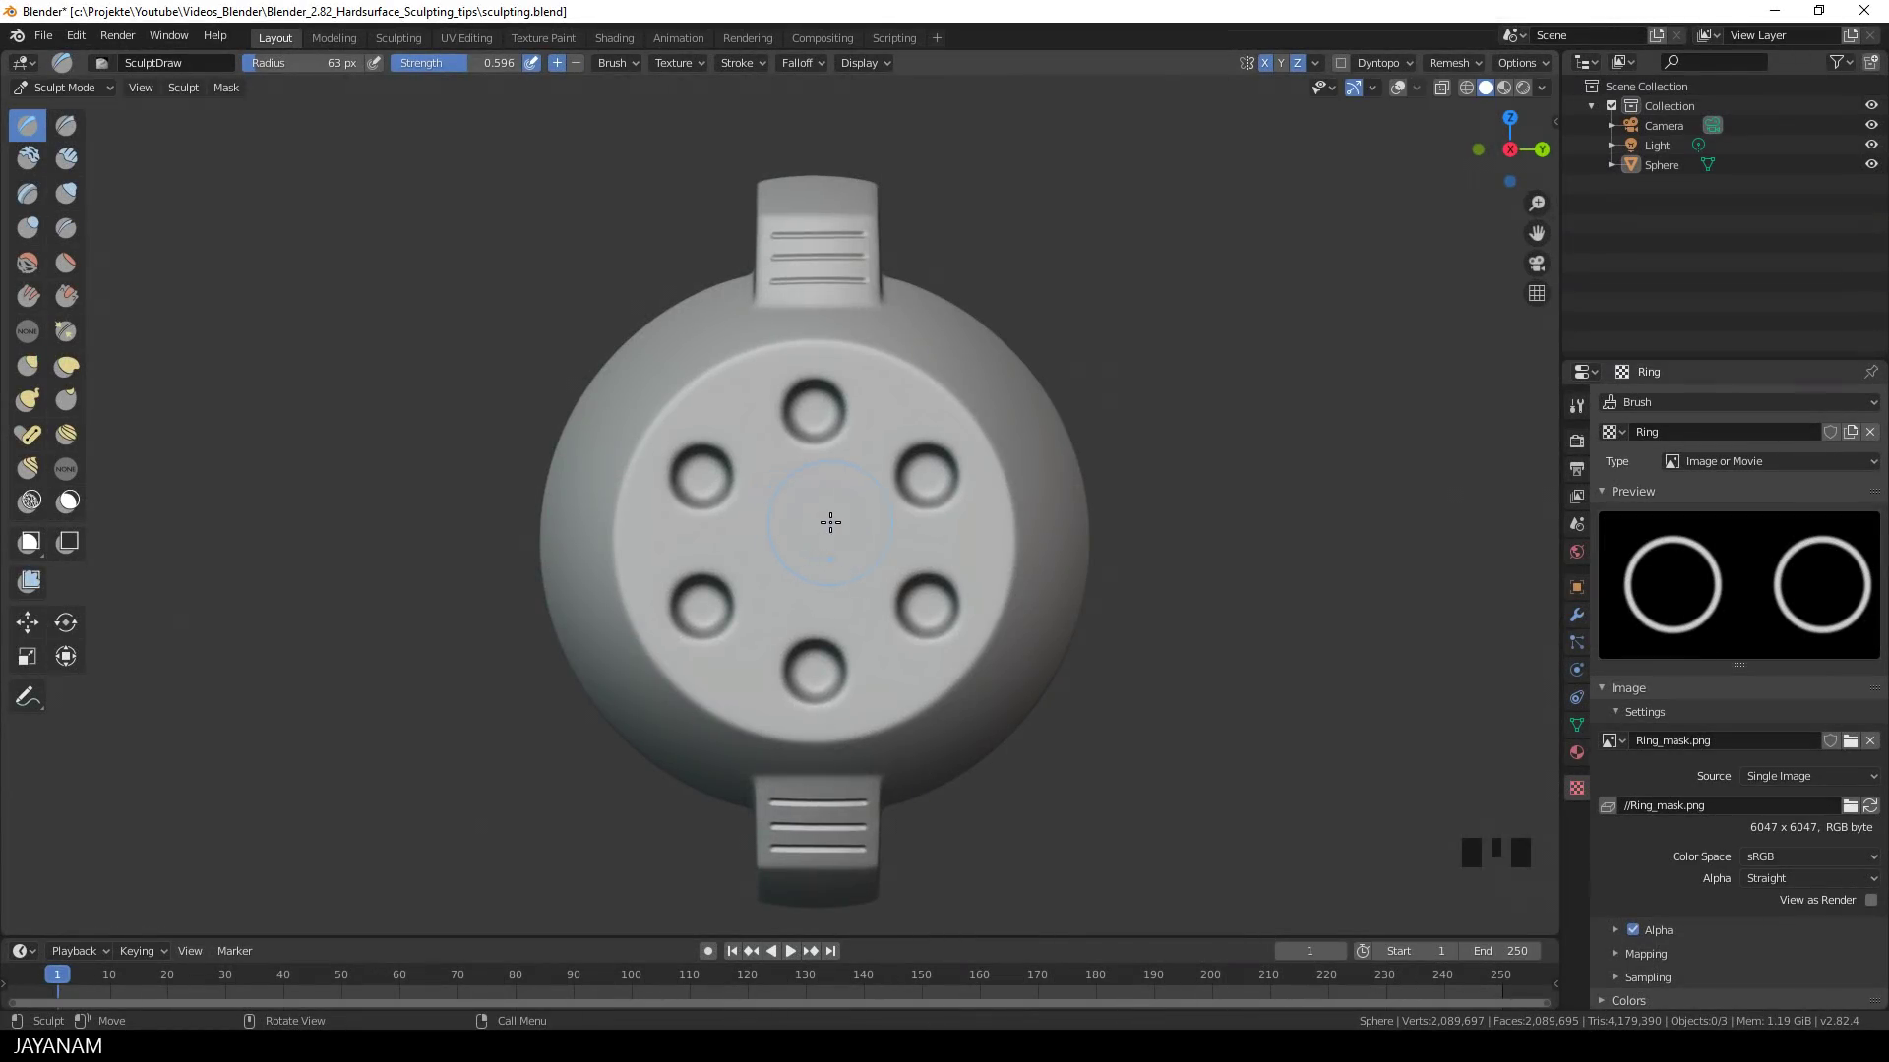
- Resize the SculptDraw brush with F to fit each hole and stamp ring borders on the side face
{"action": "scroll", "scroll_direction": "up", "scroll_amount": 3}
{"action": "key", "text": "f"}
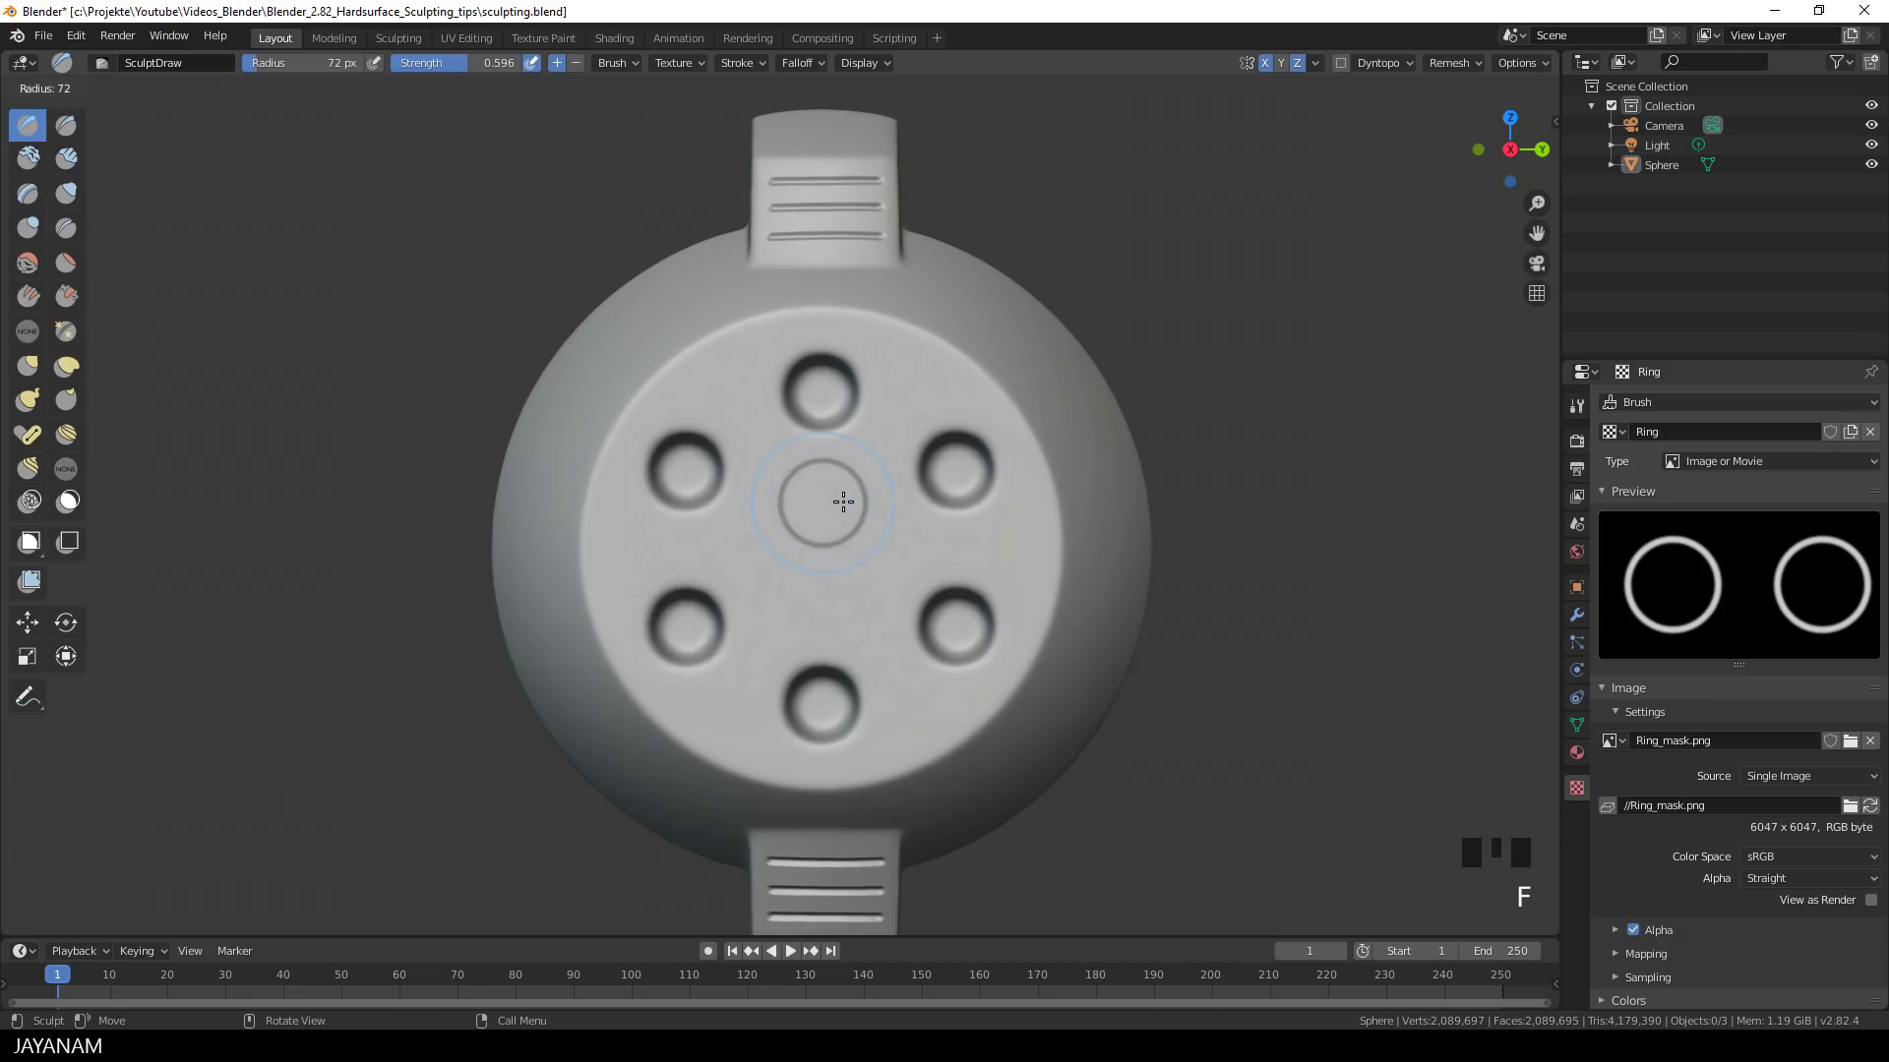
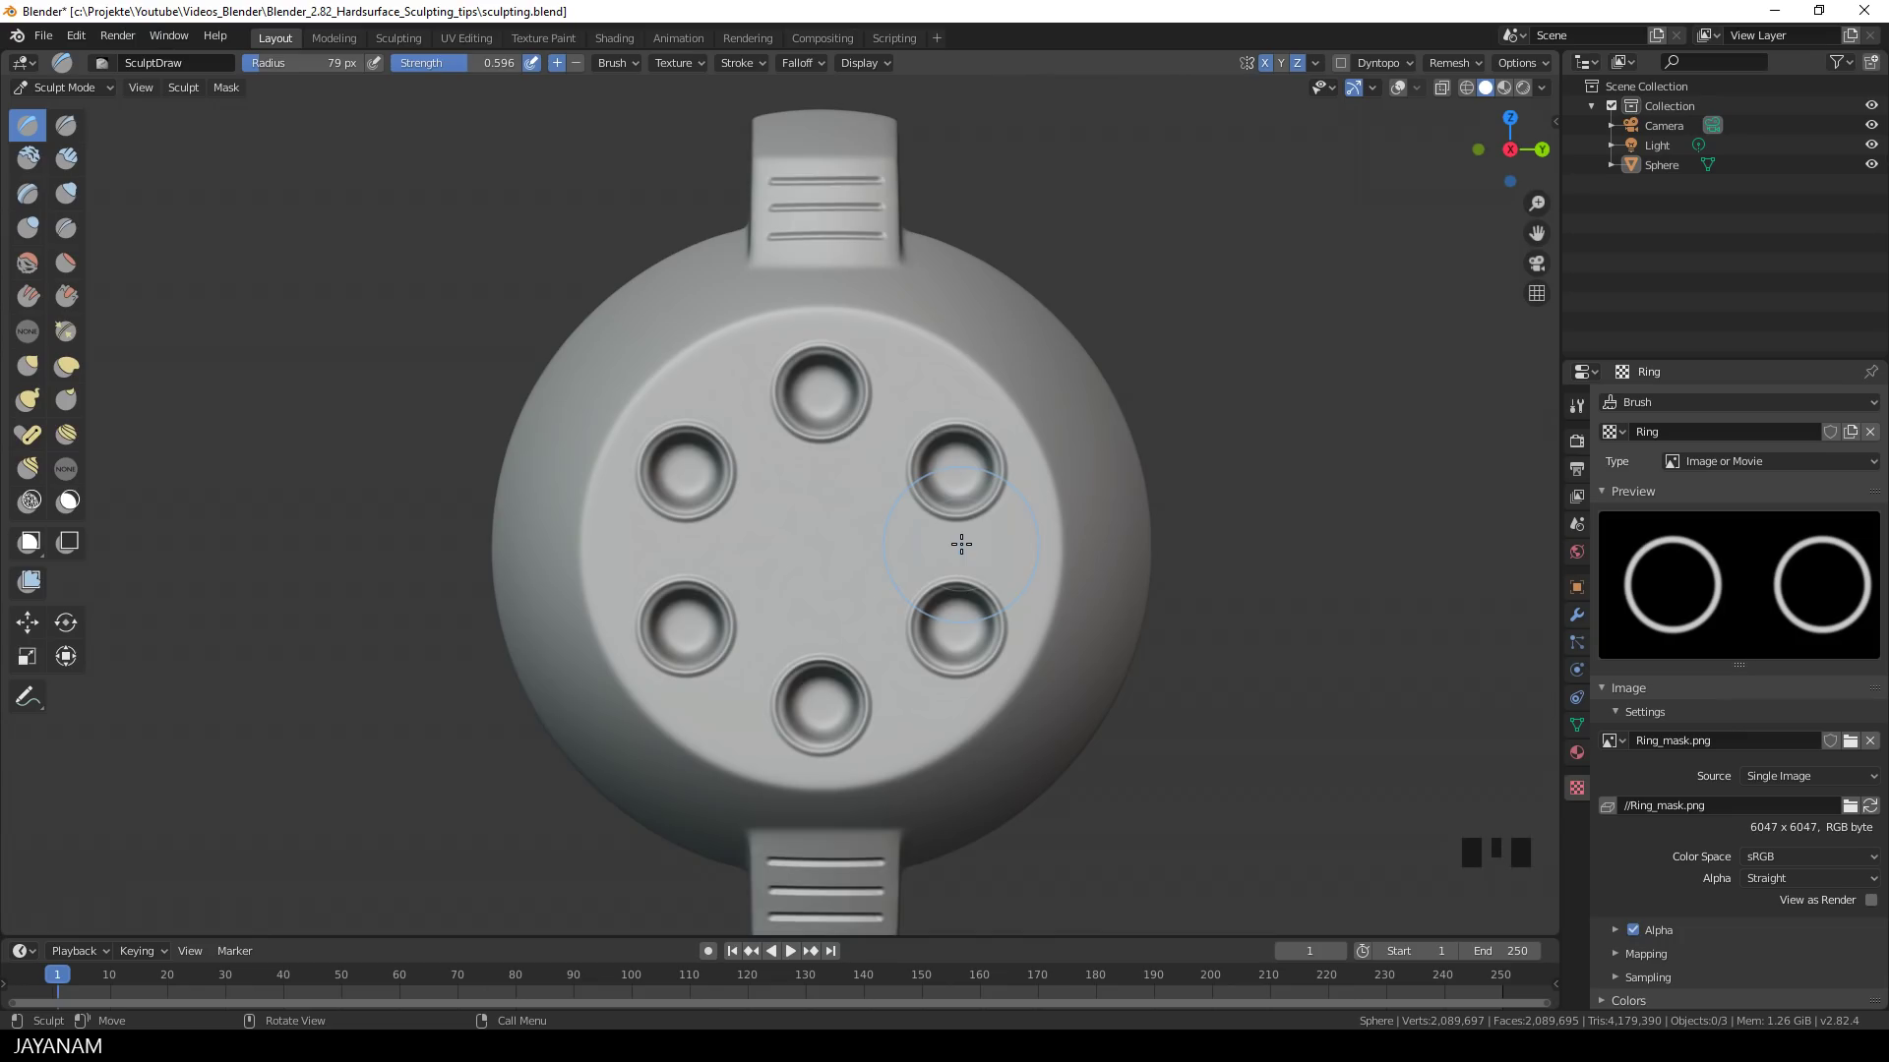
{"action": "scroll", "scroll_direction": "down", "scroll_amount": 3}
{"action": "scroll", "scroll_direction": "down", "scroll_amount": 3}
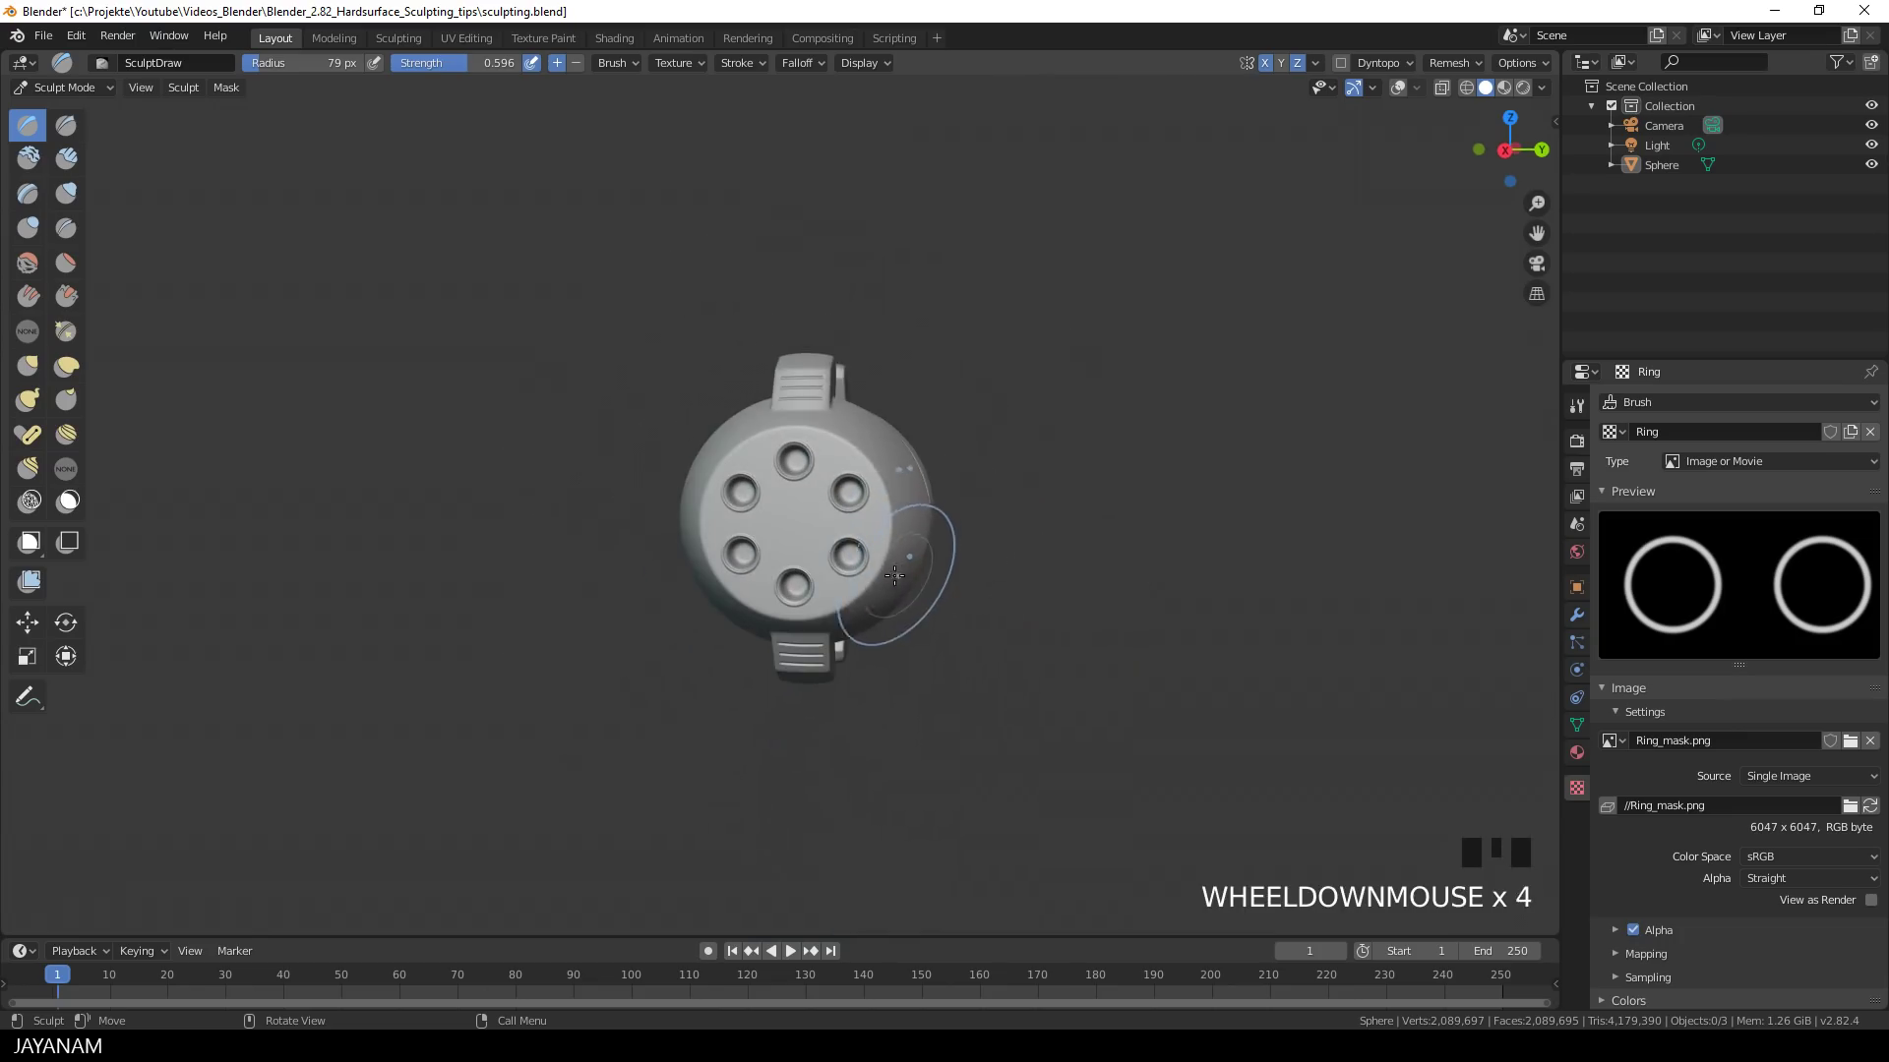
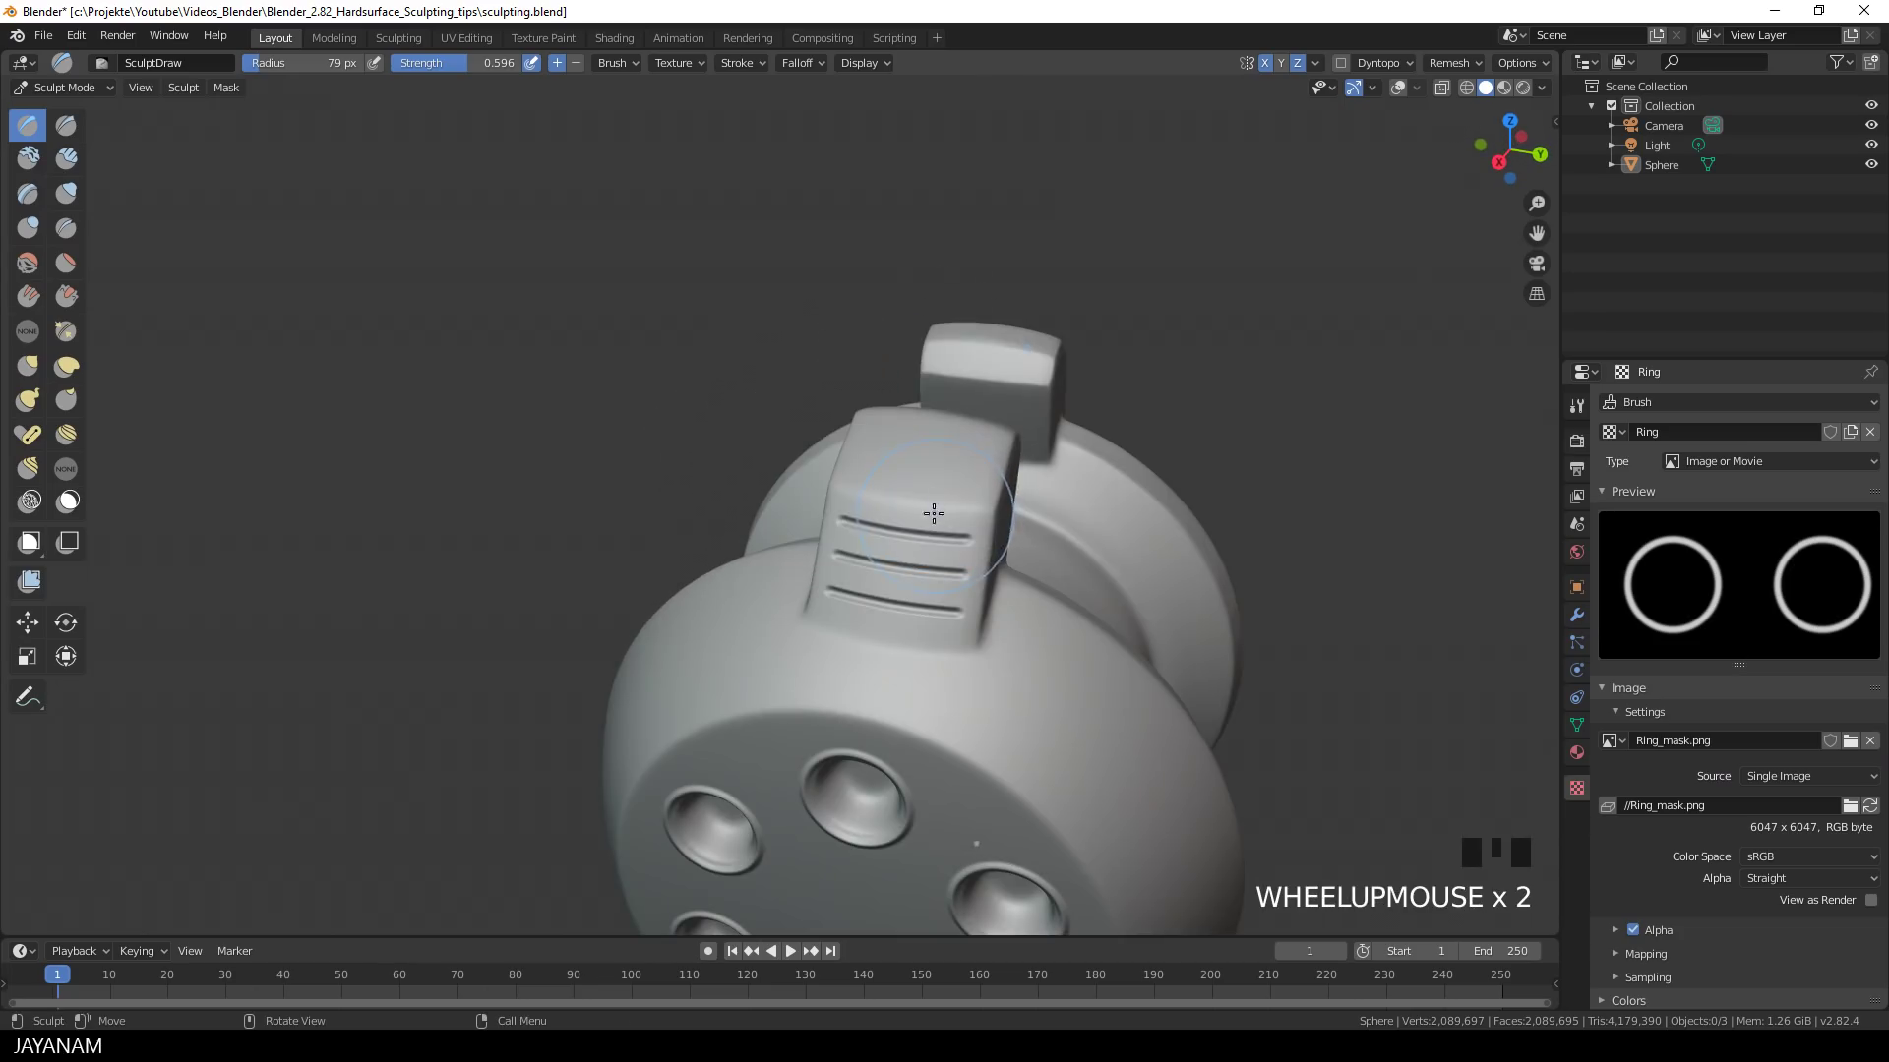
{"action": "key", "text": "f"}
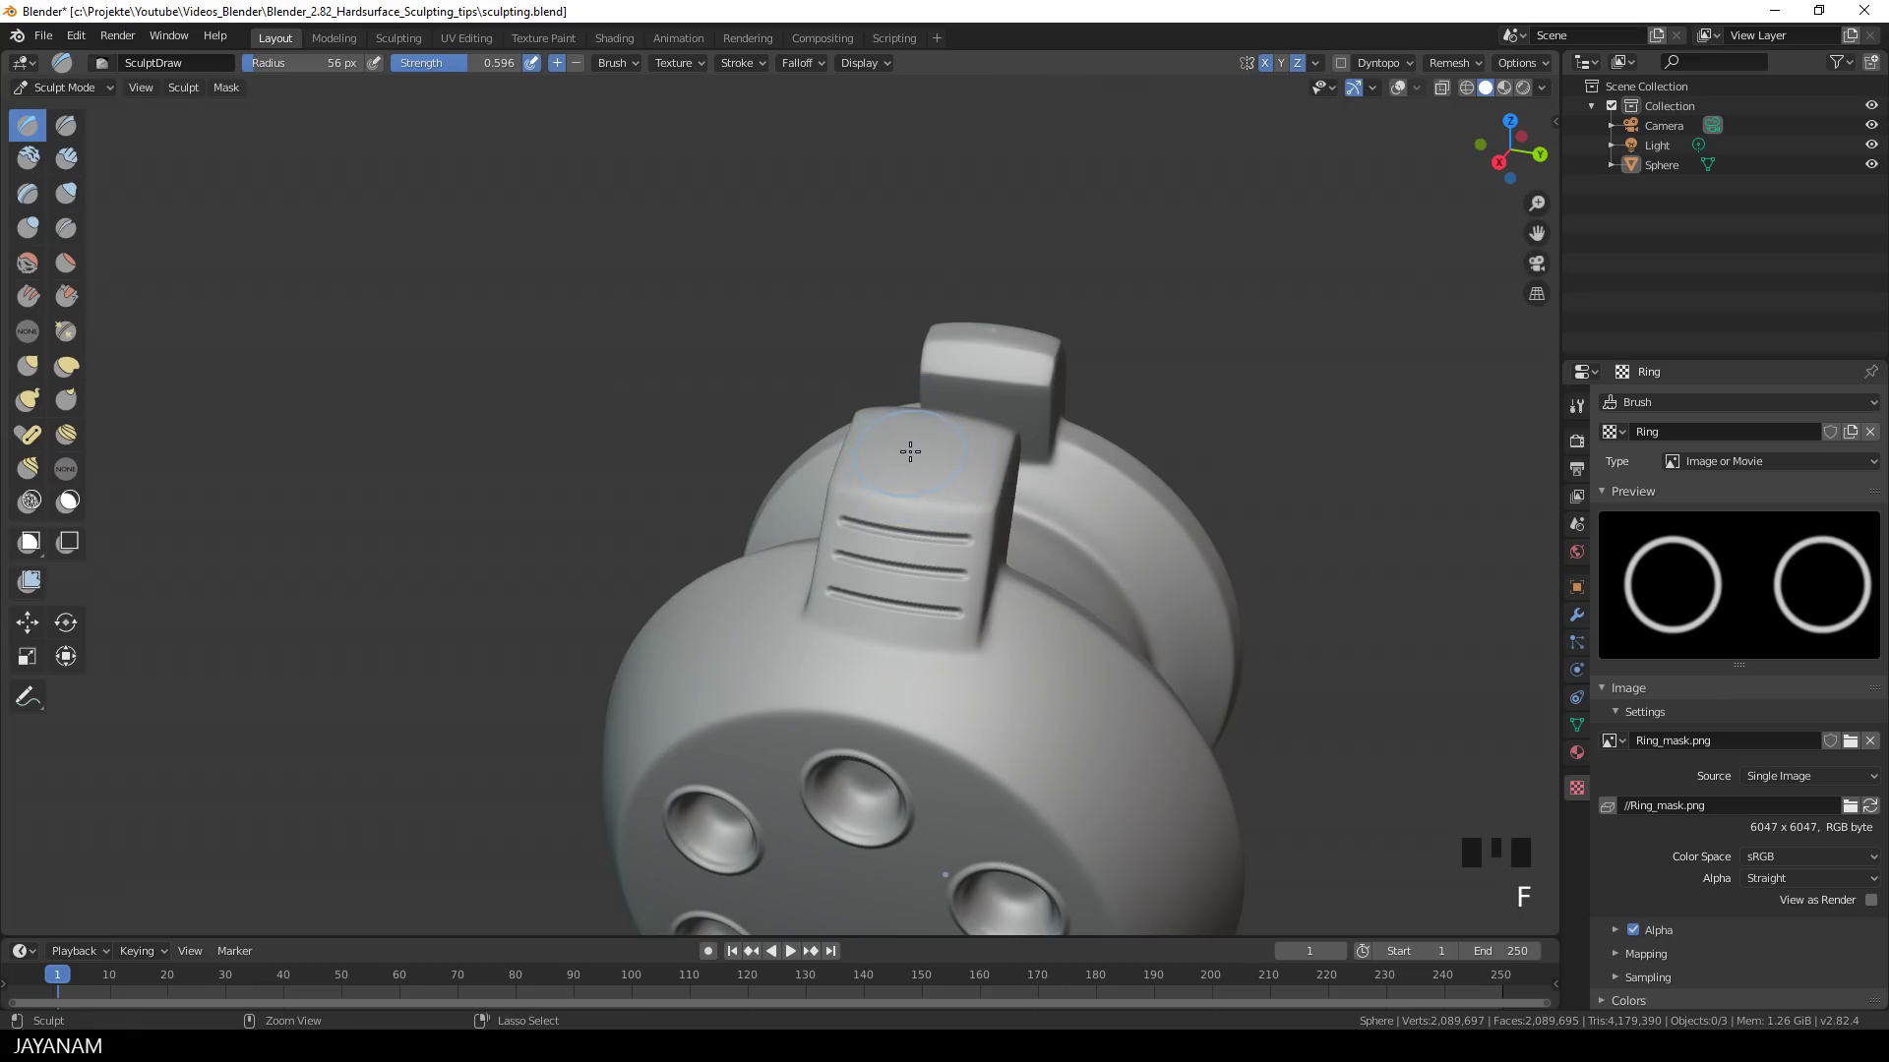